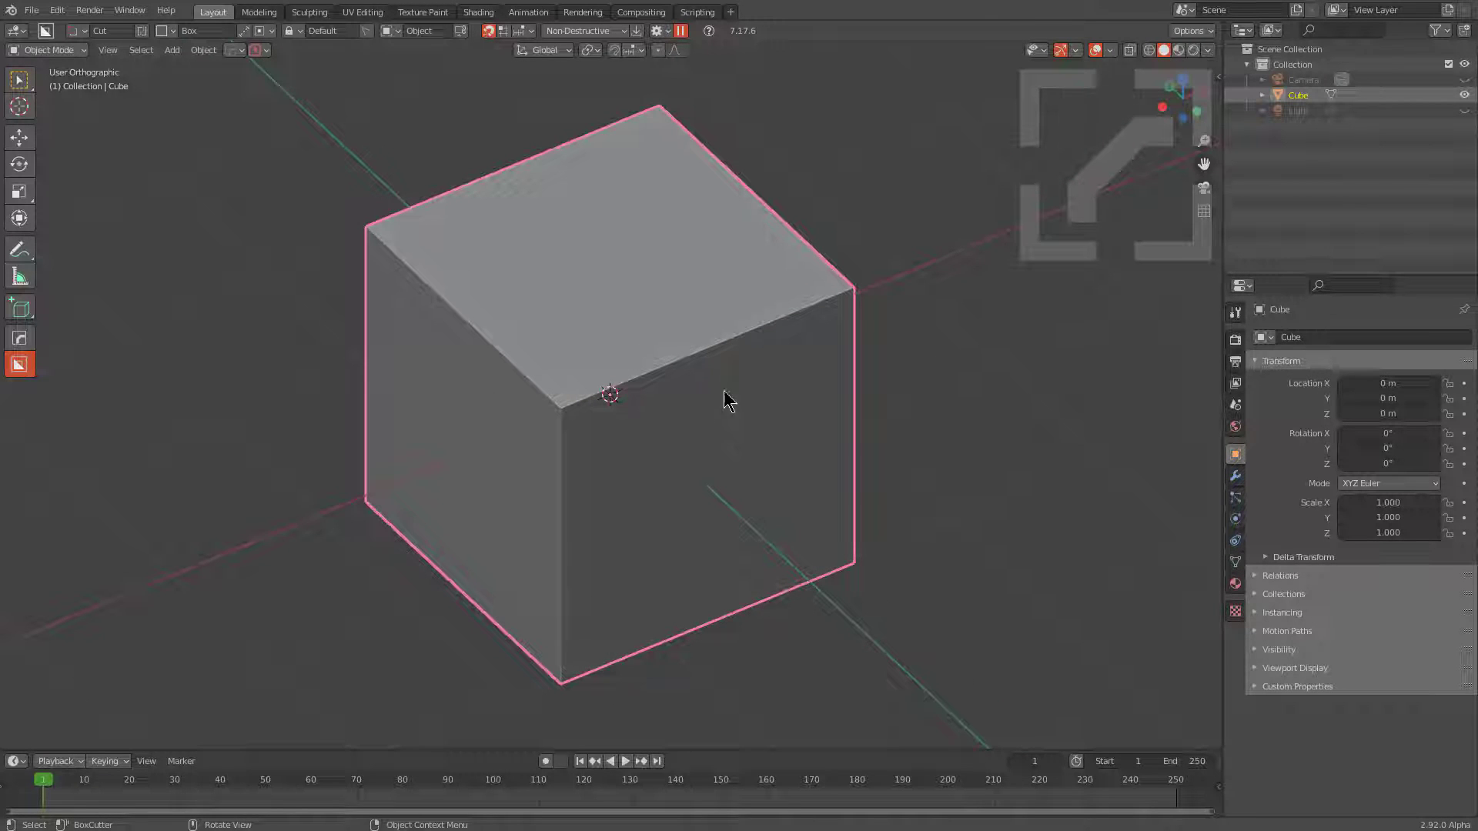
Box-cut a long rectangular recess into the upper front face, creating a Cutter object.
scroll(up, 3)
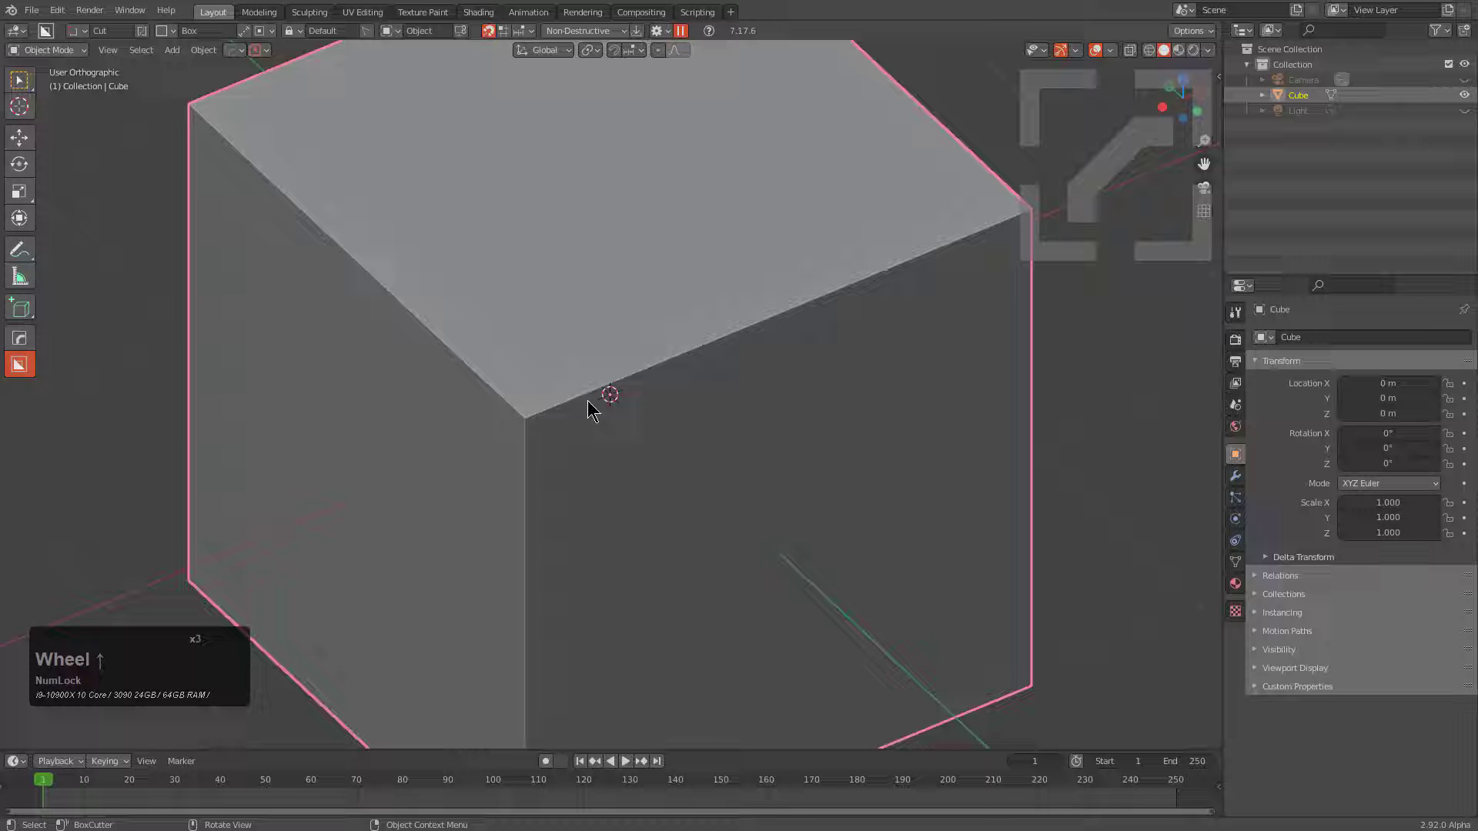
click(552, 434)
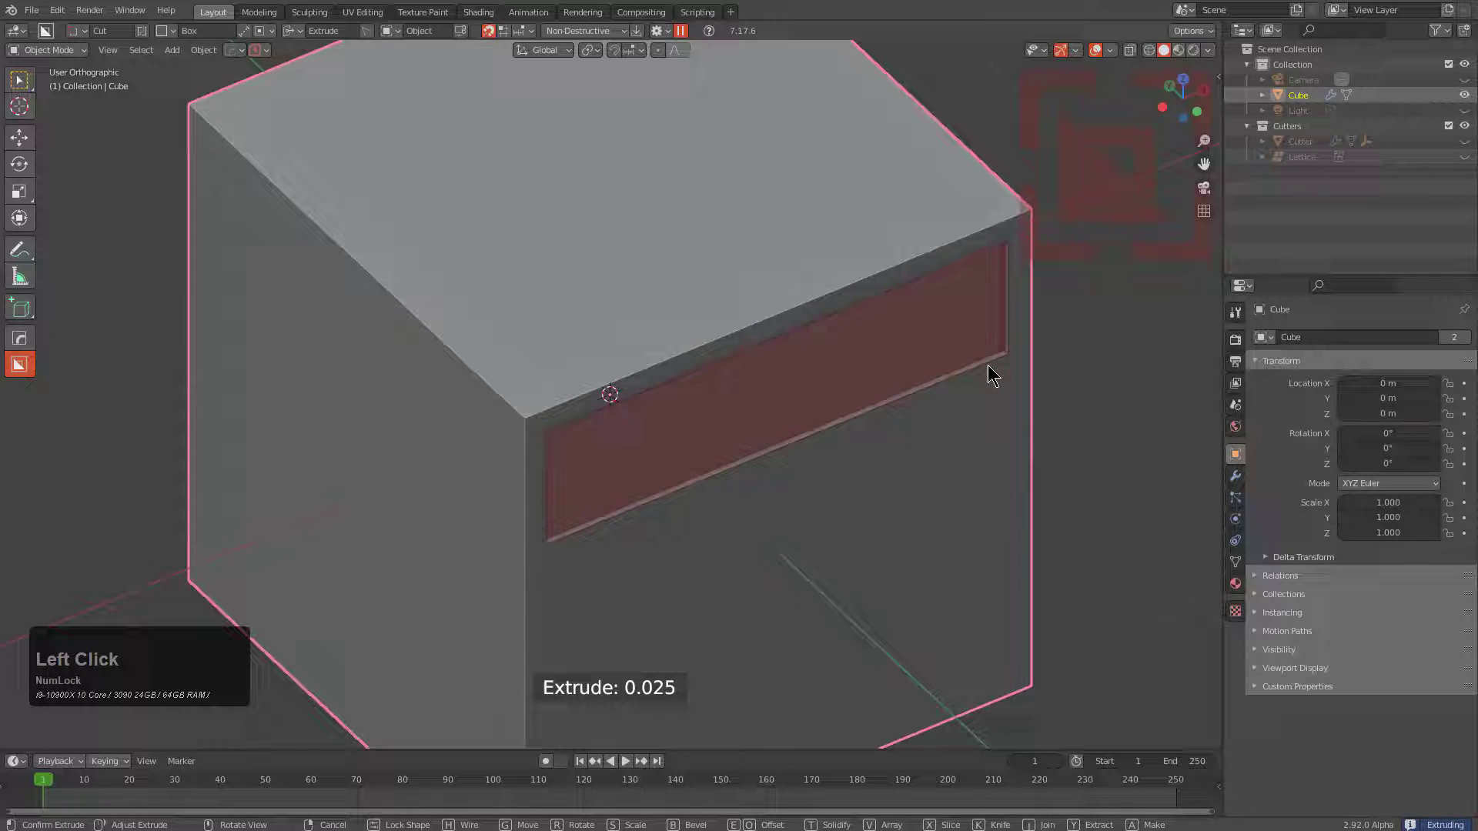
middle_click(796, 522)
middle_click(586, 342)
scroll(down, 3)
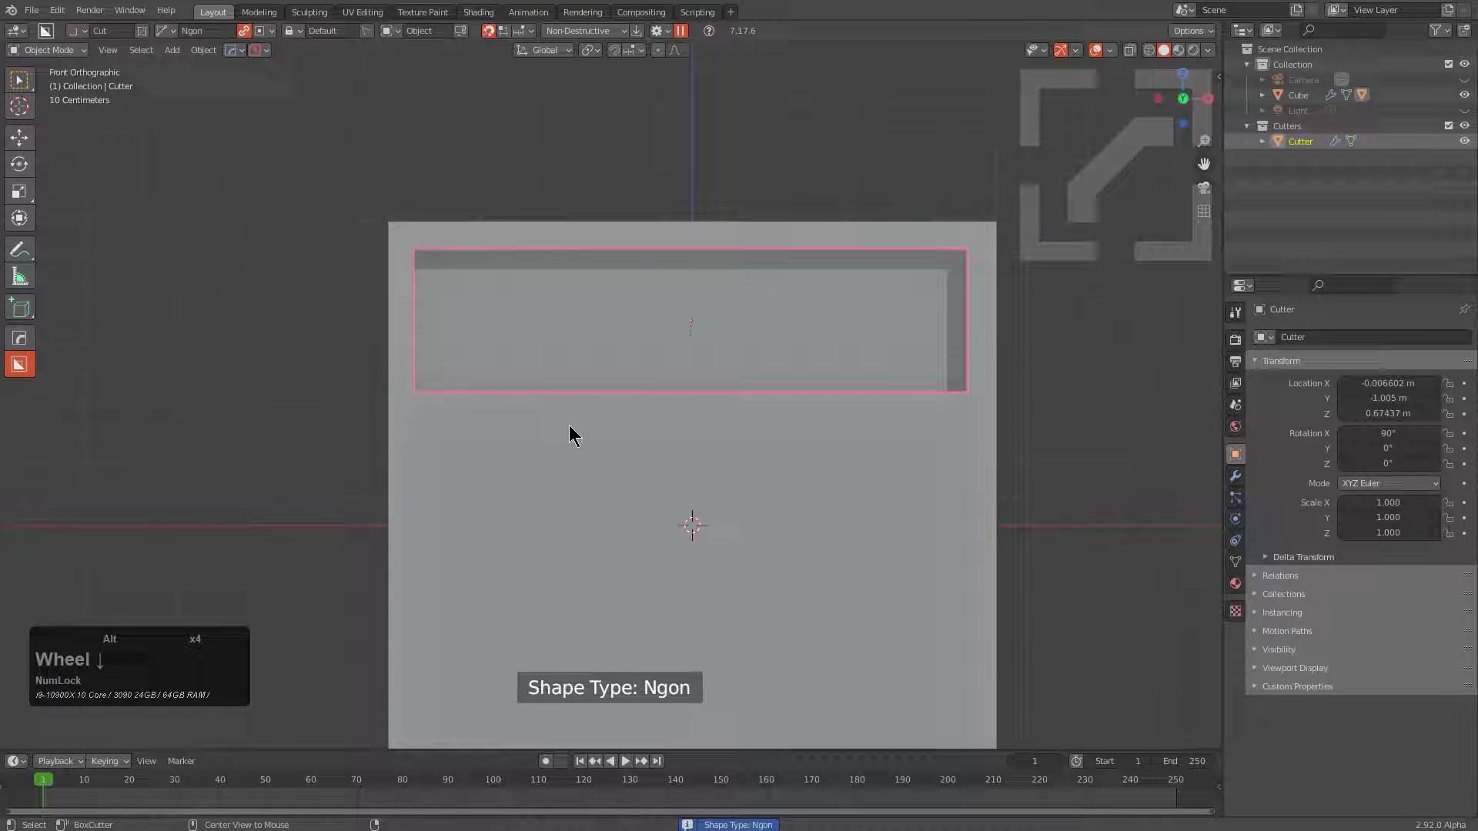
Cut the first slanted bars across the recess with Ngon line cuts, adjusting solidify thickness.
scroll(up, 3)
click(449, 218)
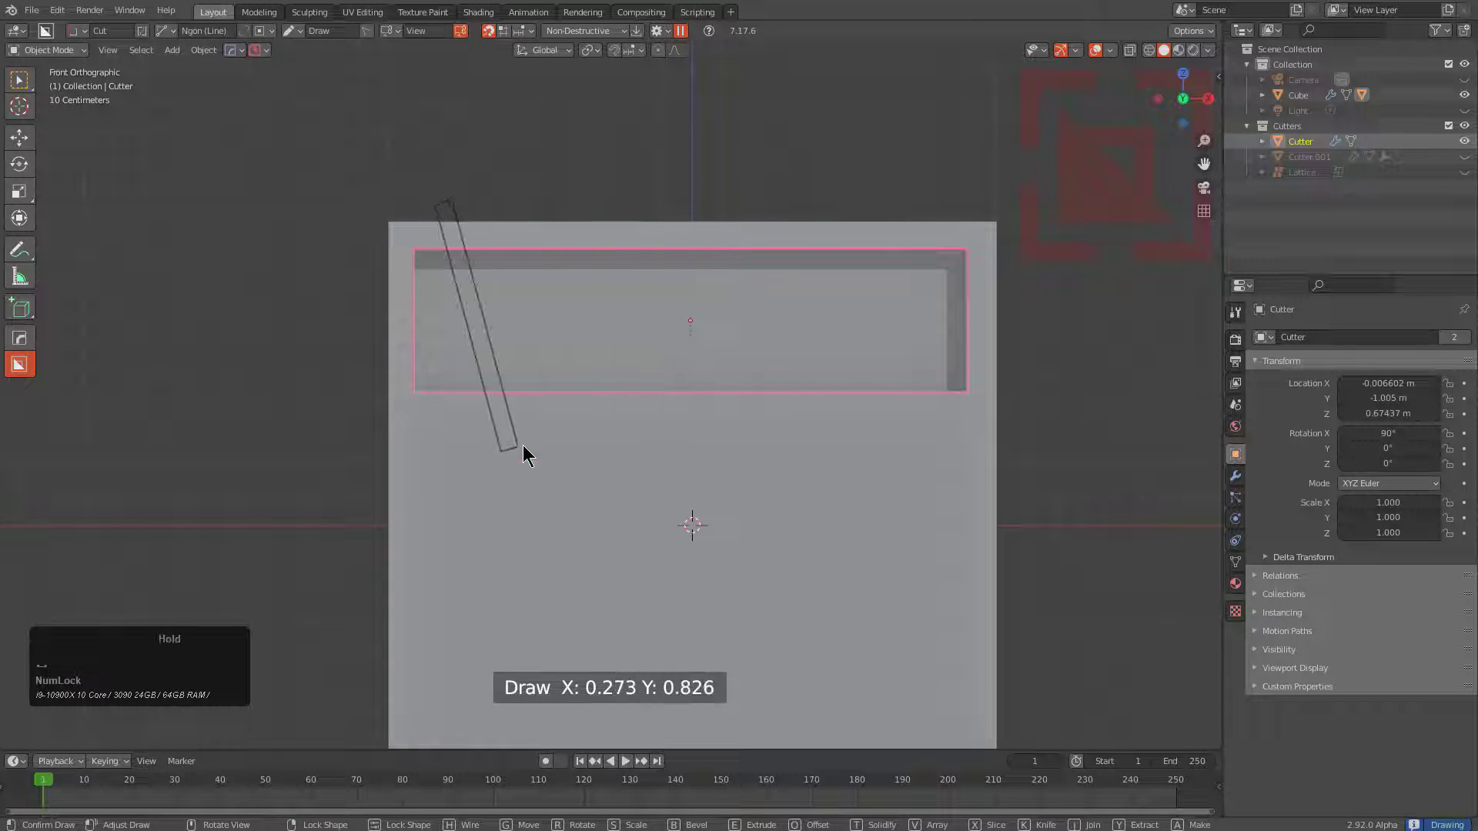
click(574, 428)
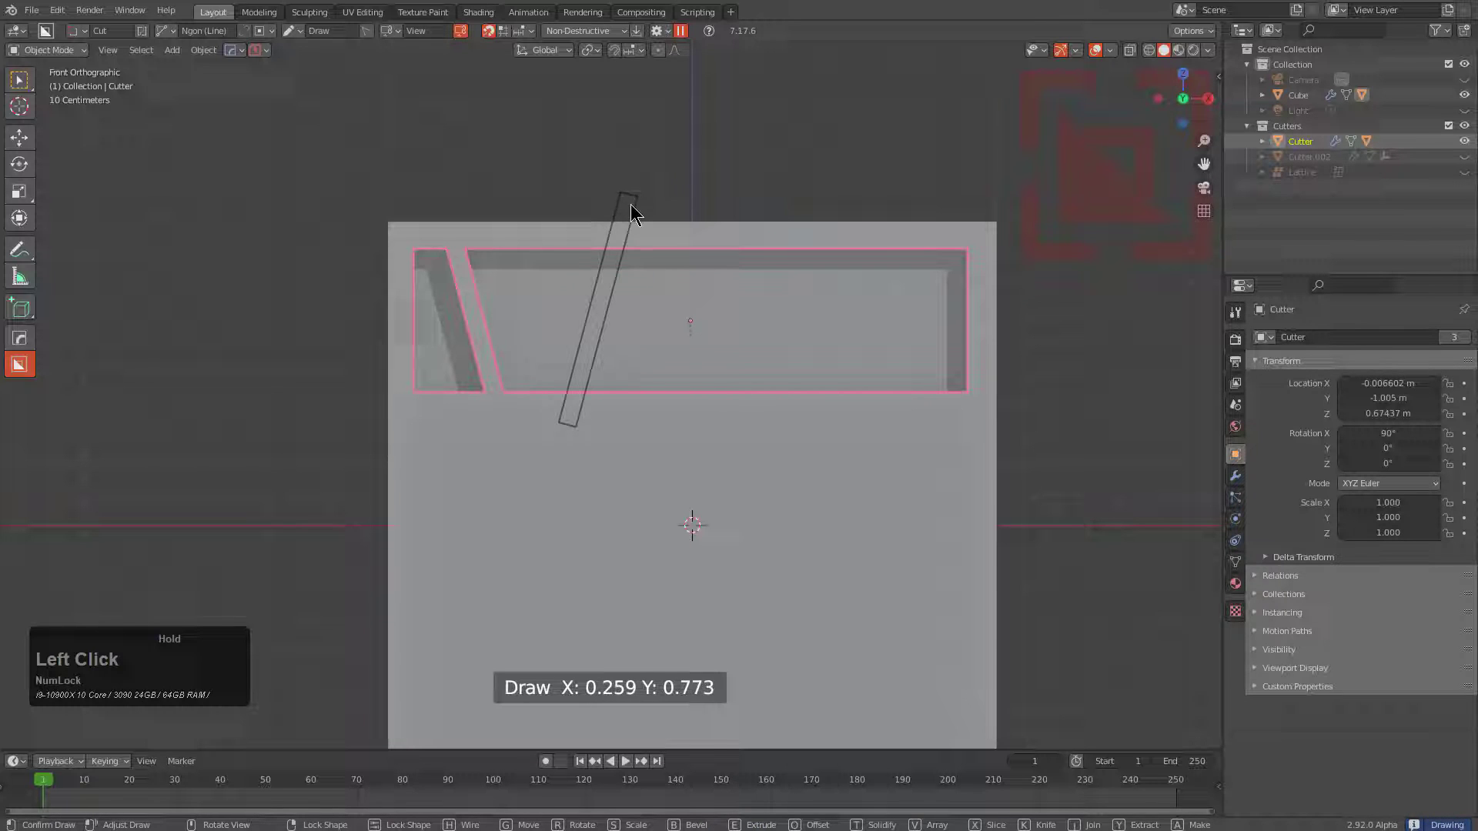
key(t)
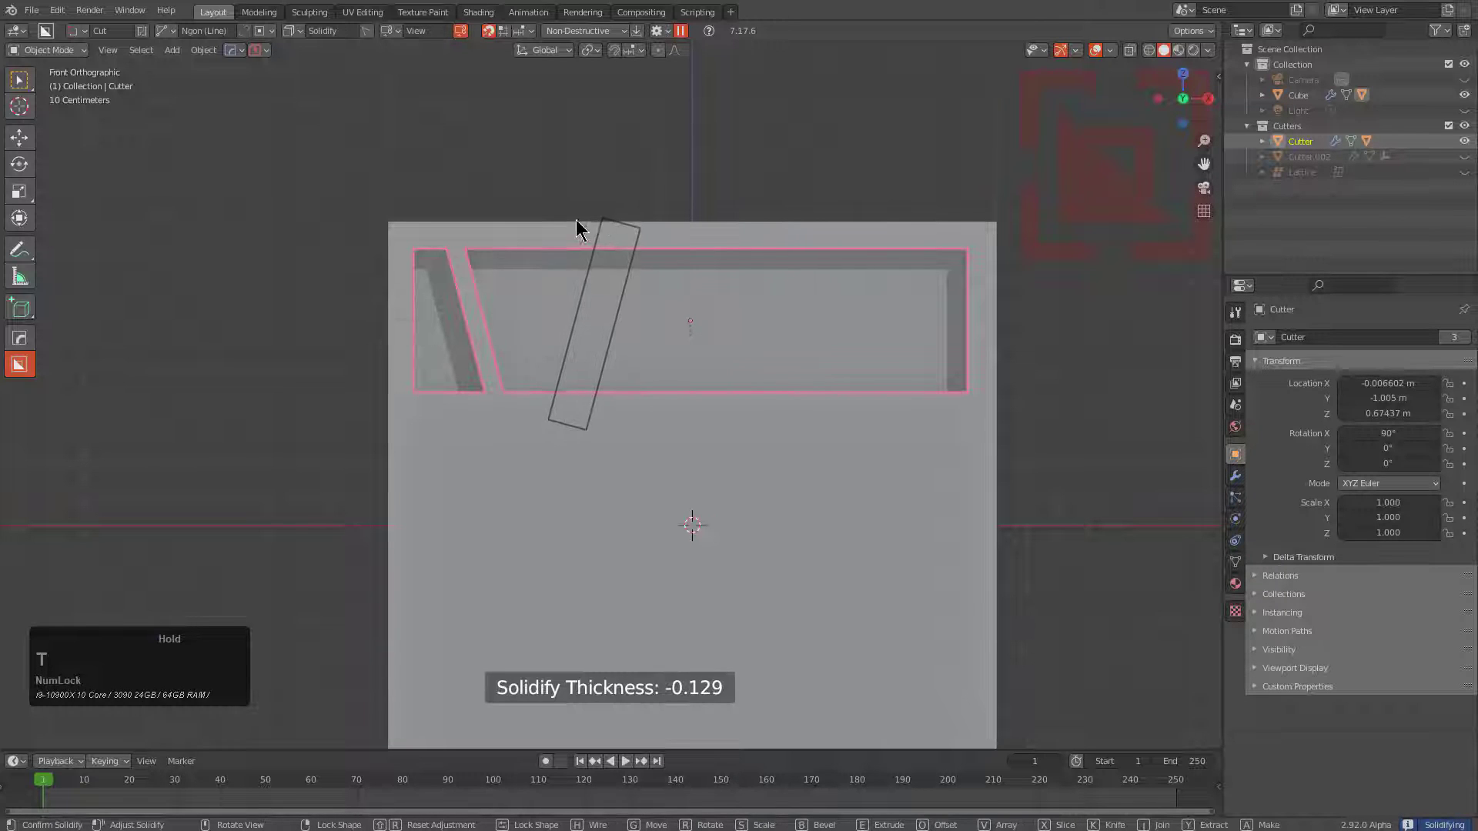
click(725, 230)
click(830, 429)
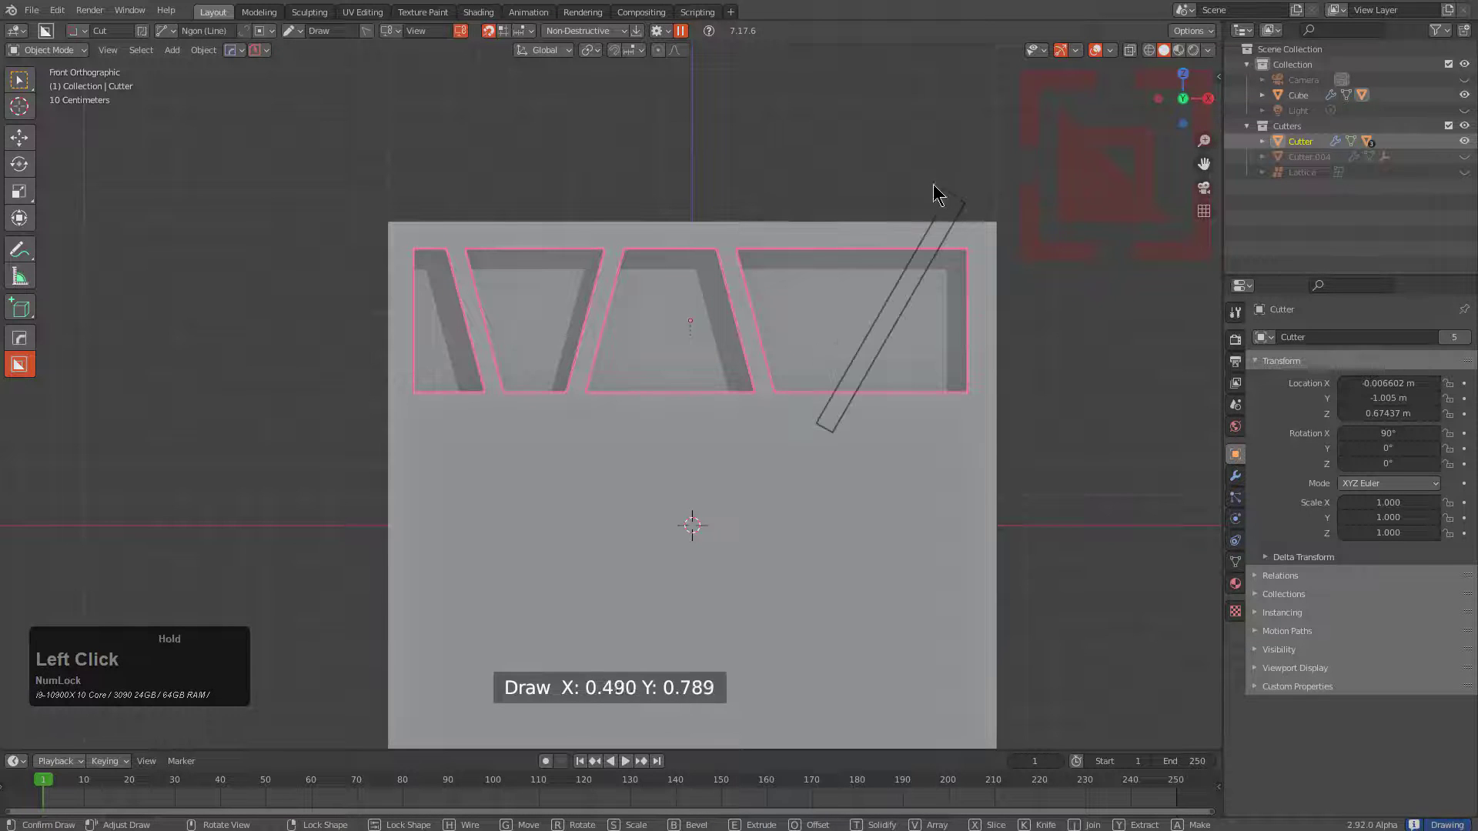
Add further slanted dividers to form a row of trapezoid openings, then bring up the HOps menu.
middle_click(622, 369)
scroll(up, 3)
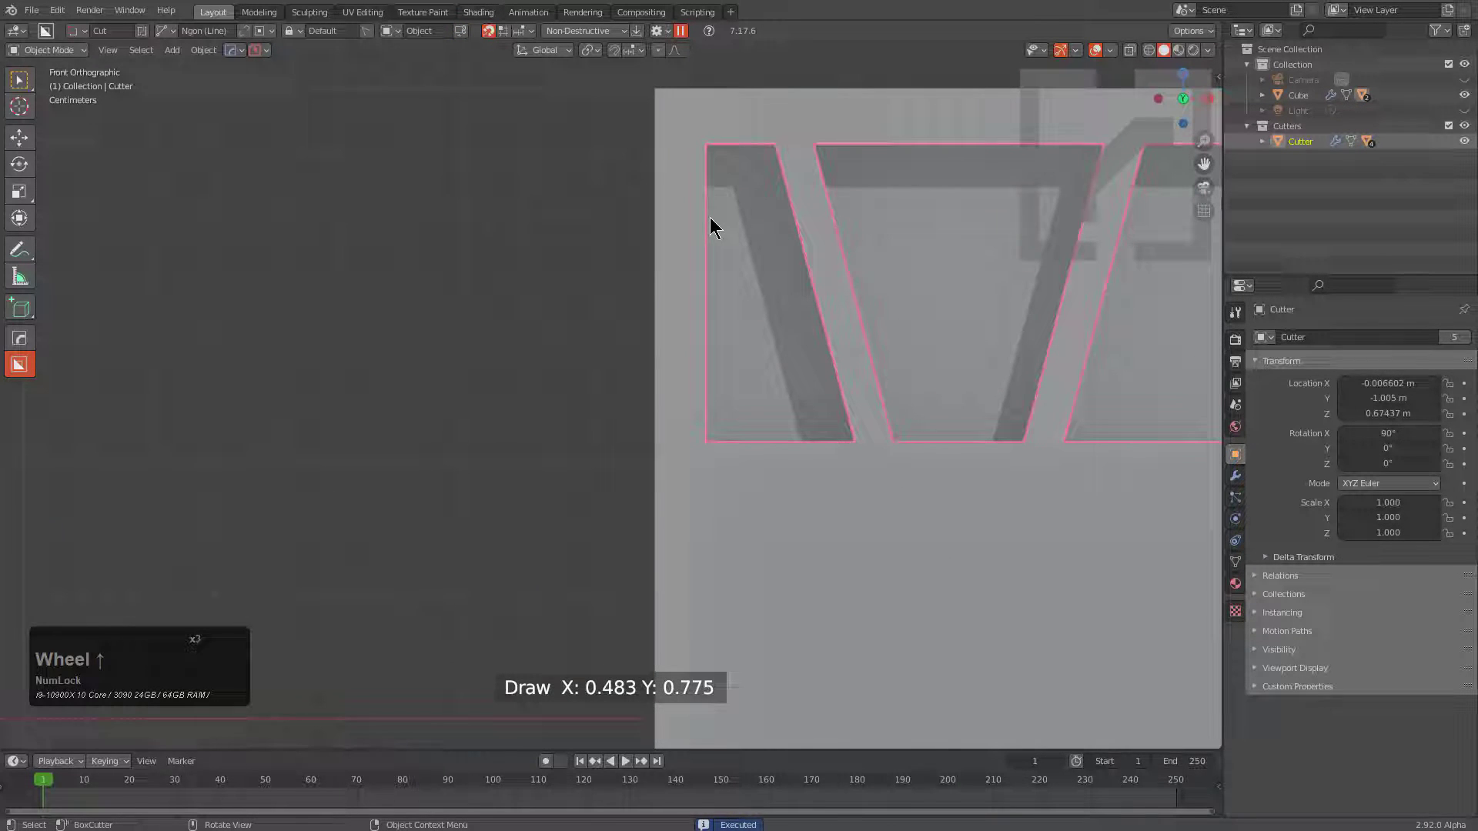
click(711, 232)
middle_click(799, 427)
scroll(up, 3)
click(656, 304)
scroll(down, 3)
middle_click(968, 515)
scroll(up, 3)
middle_click(477, 365)
key(q)
click(433, 321)
Cut a small notch on the strip's top edge and repeat it with HOps Array V2.
double_click(431, 345)
scroll(down, 3)
click(431, 346)
key(q)
click(394, 312)
right_click(561, 334)
key(q)
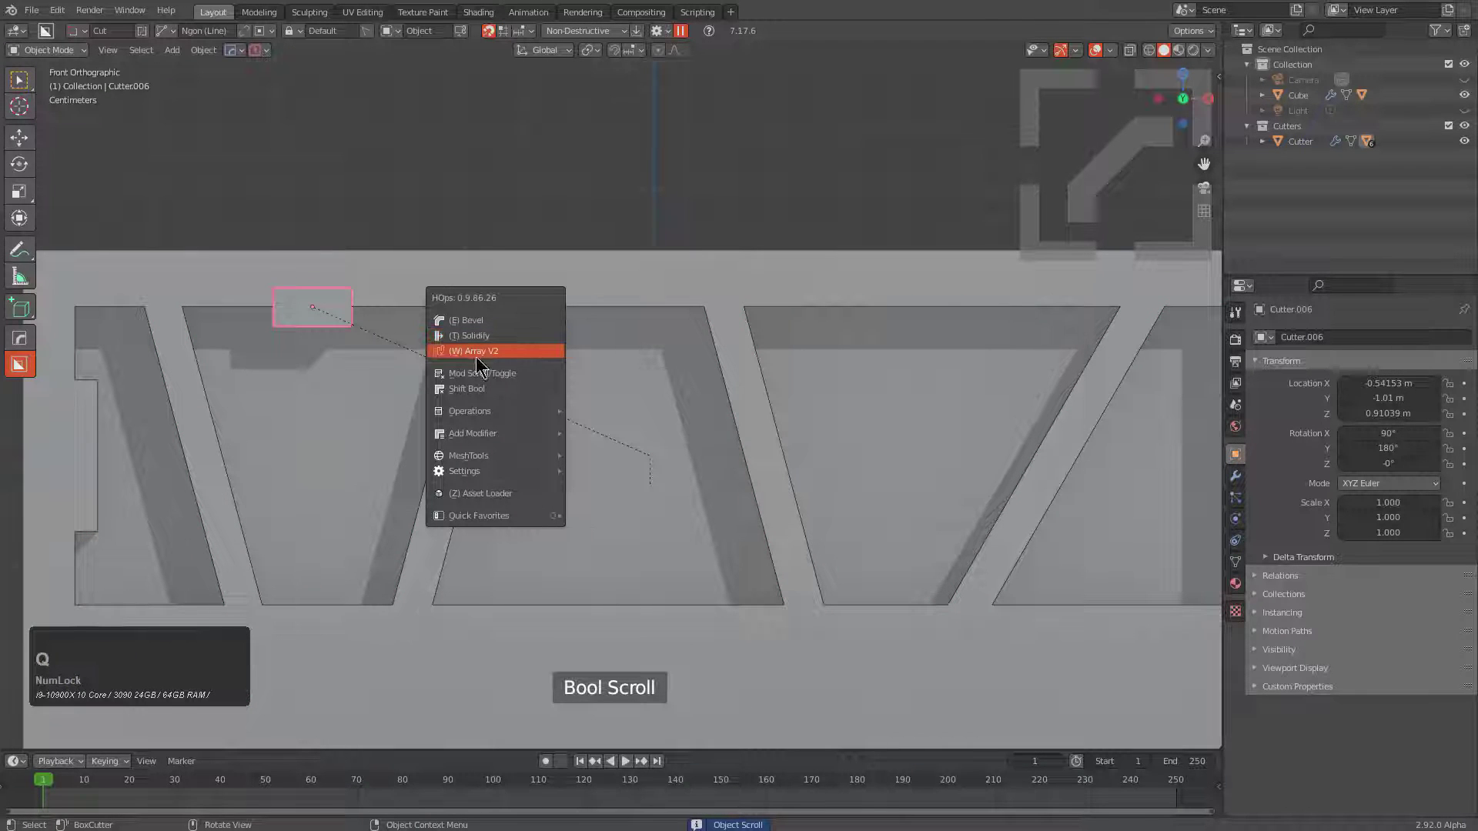
click(481, 355)
Cycle and reset the notch array axis, then confirm the arrayed top notches.
key(x)
key(x)
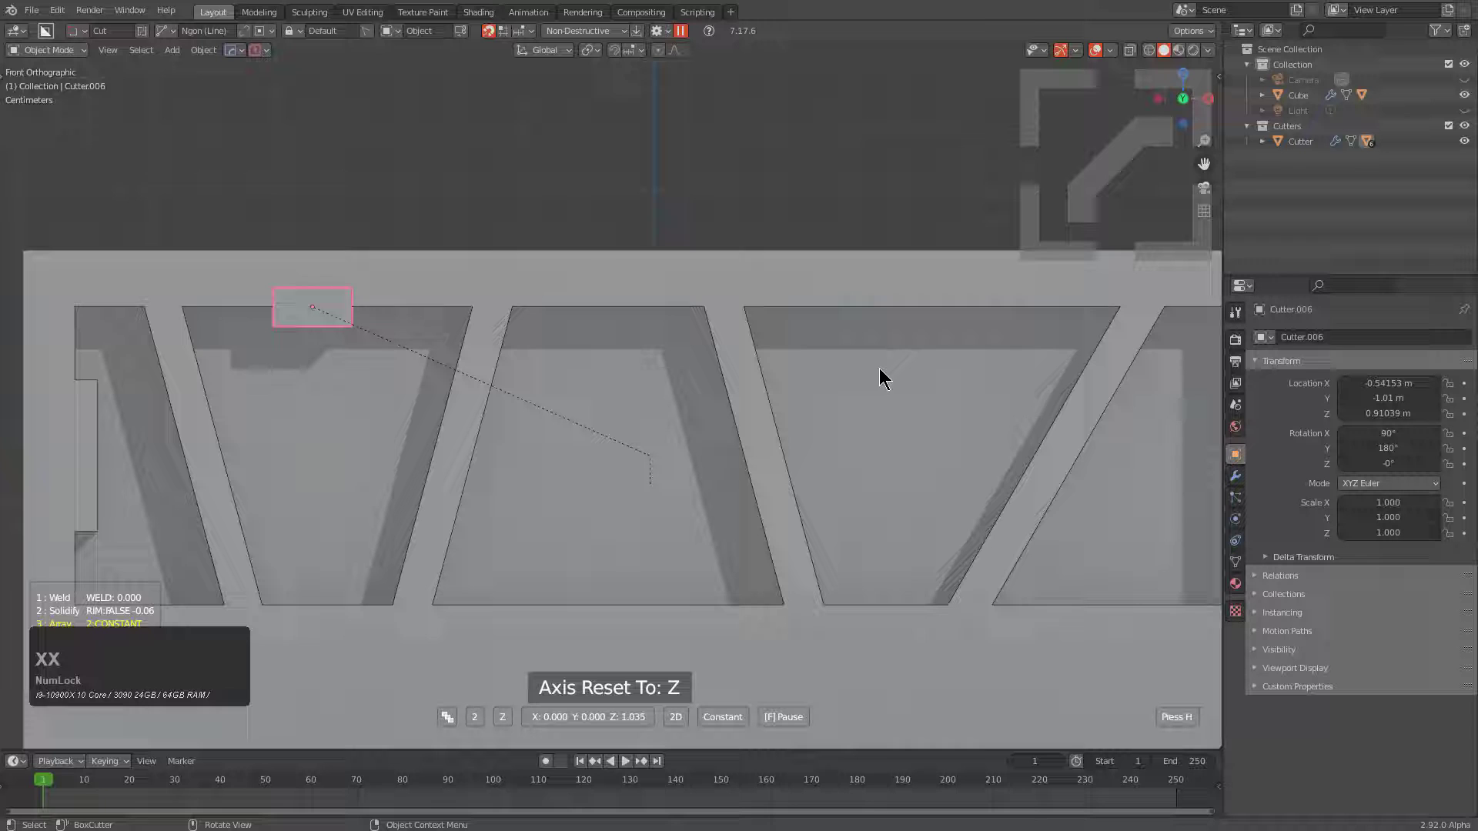
key(x)
key(v)
click(944, 331)
Cut matching small notches along the bottom edge, giving the openings a stepped profile.
scroll(down, 3)
middle_click(735, 402)
click(736, 333)
middle_click(634, 393)
scroll(up, 3)
click(404, 489)
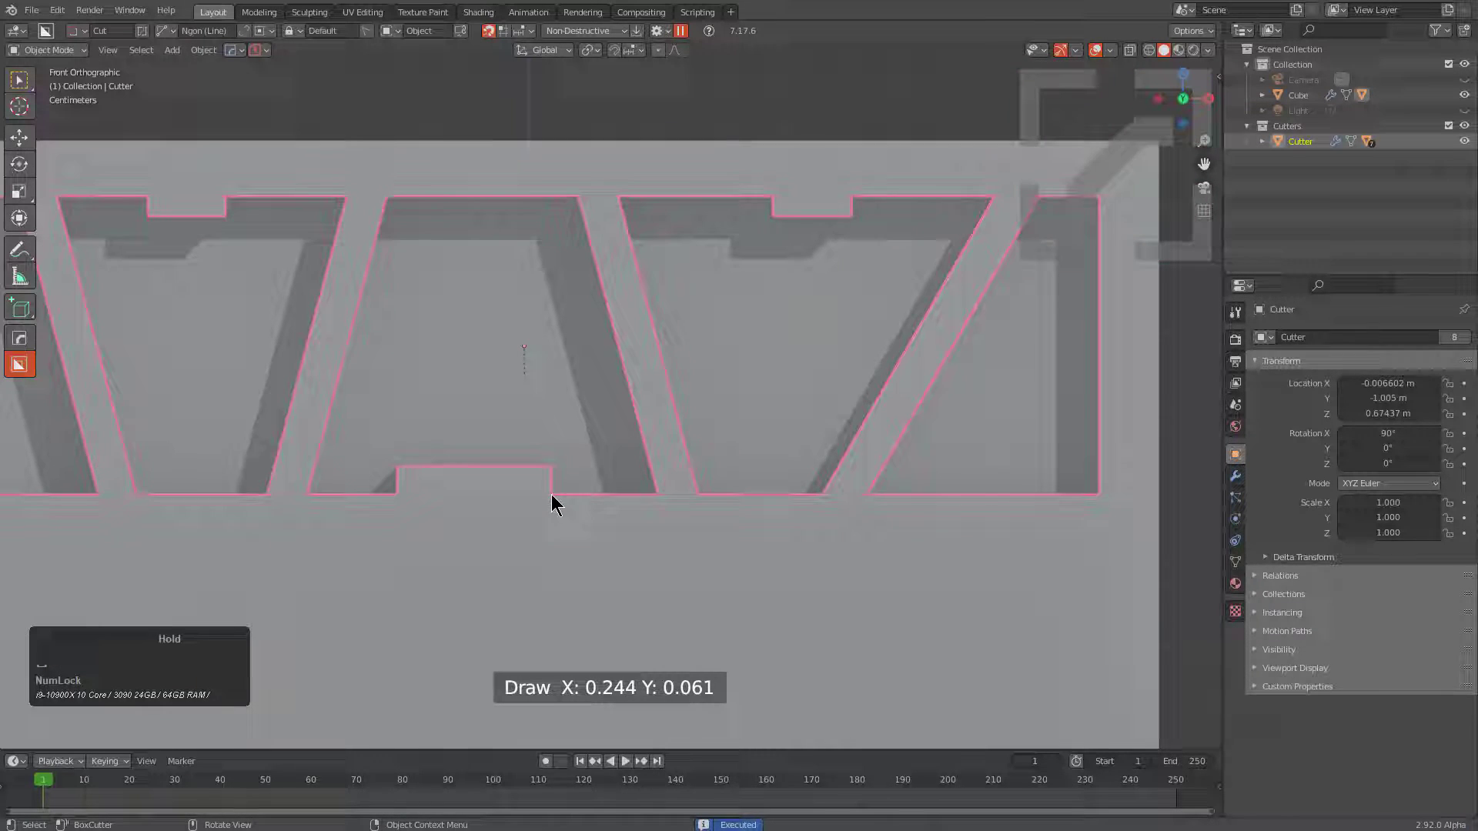
scroll(down, 3)
middle_click(545, 501)
middle_click(477, 426)
scroll(down, 3)
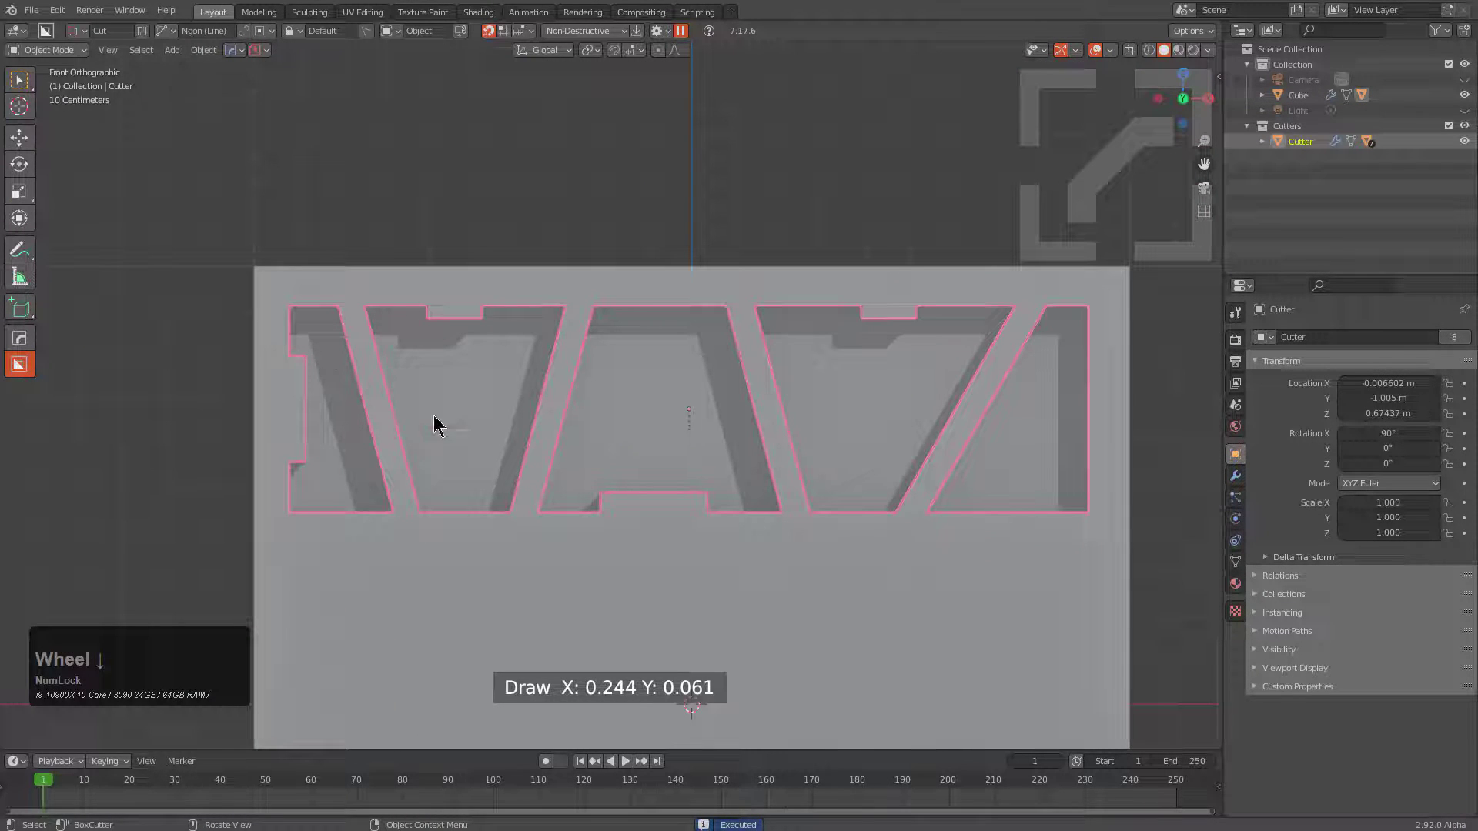
middle_click(690, 429)
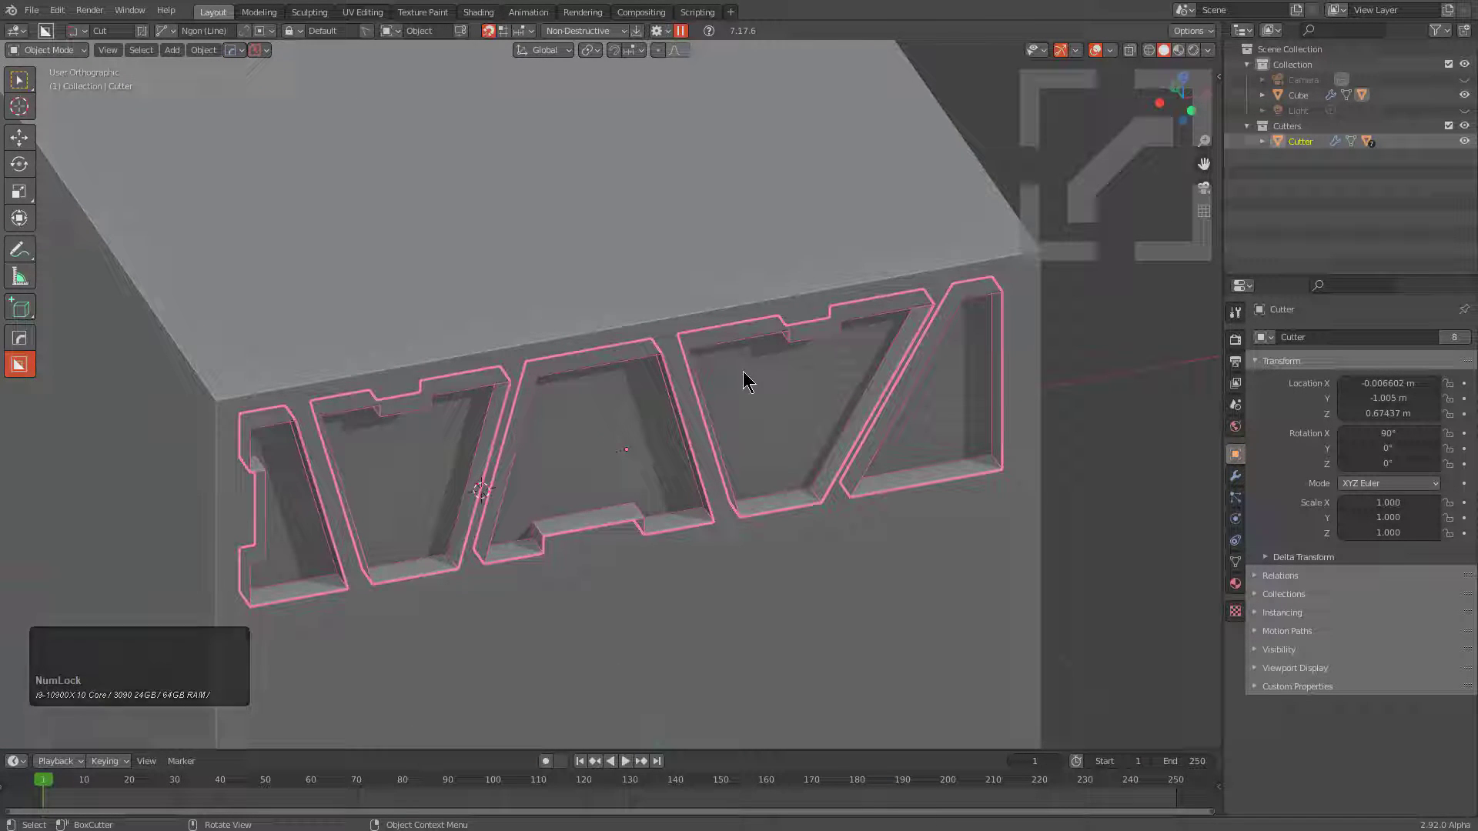
Run KitOps Decap on the cutter with Keep Caps toggled, producing a separate DecapObj insert.
text(qot)
scroll(down, 3)
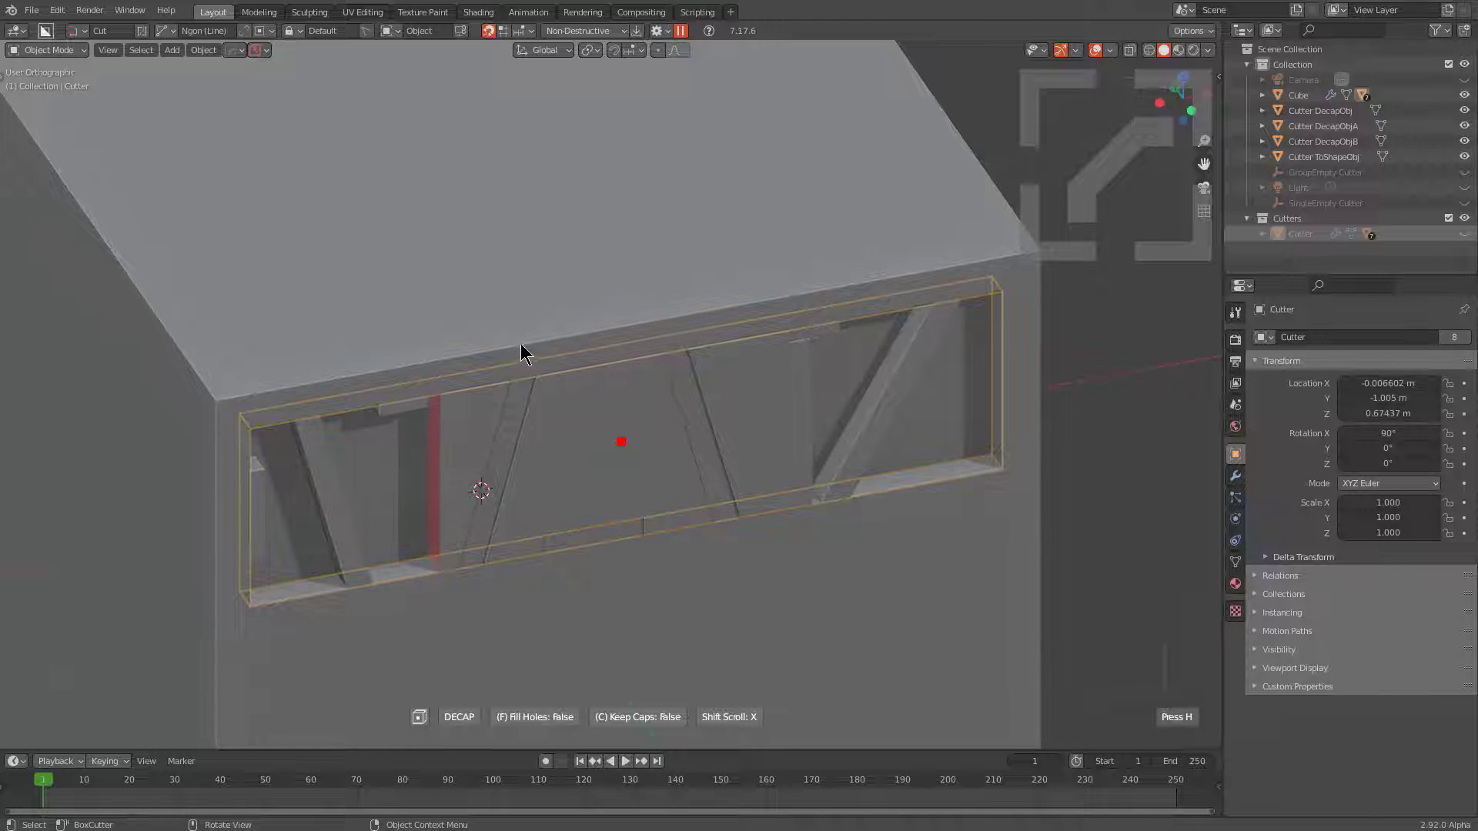
key(ctrl+Num_Lock)
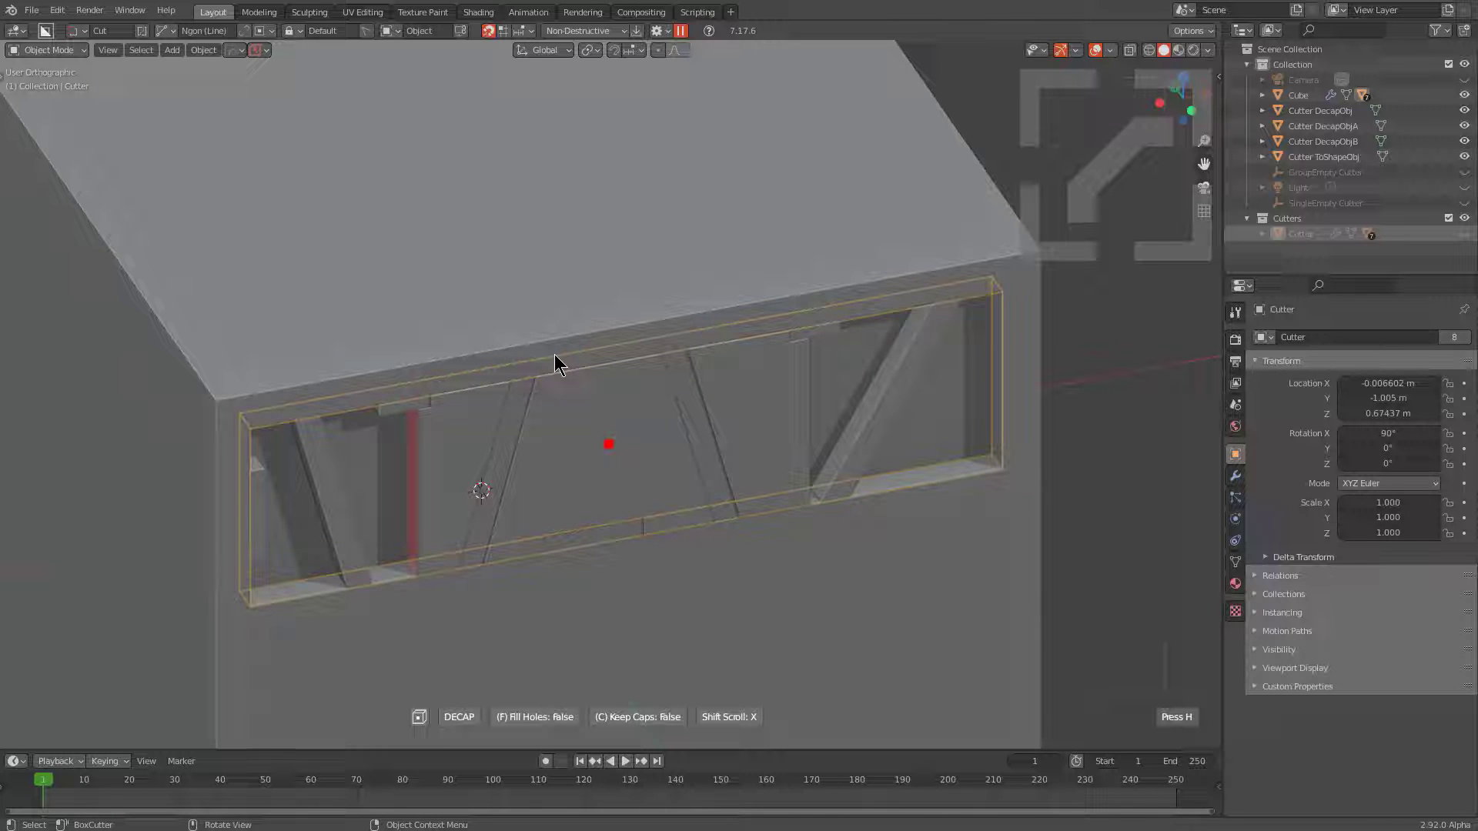
key(c)
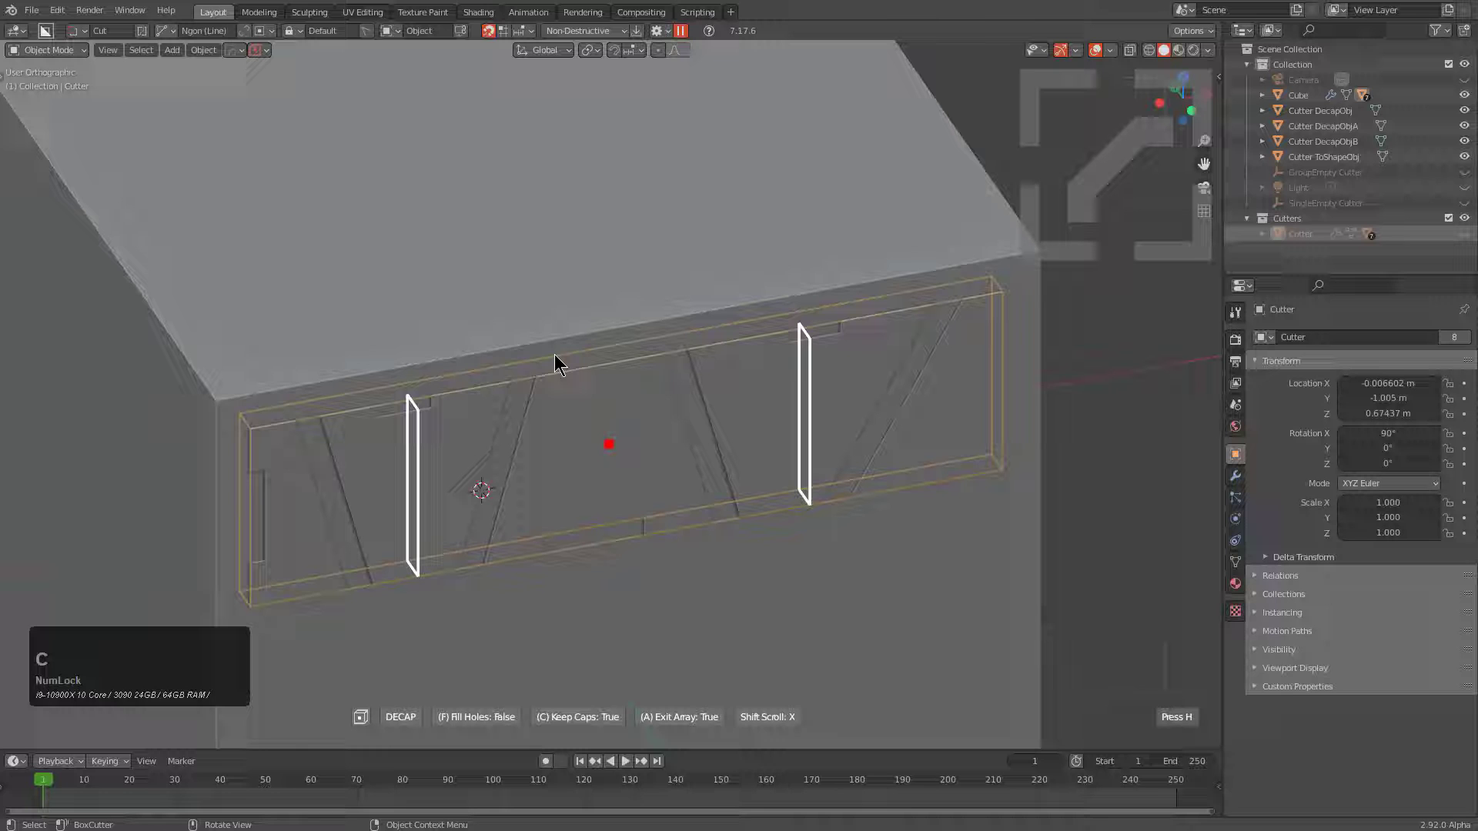
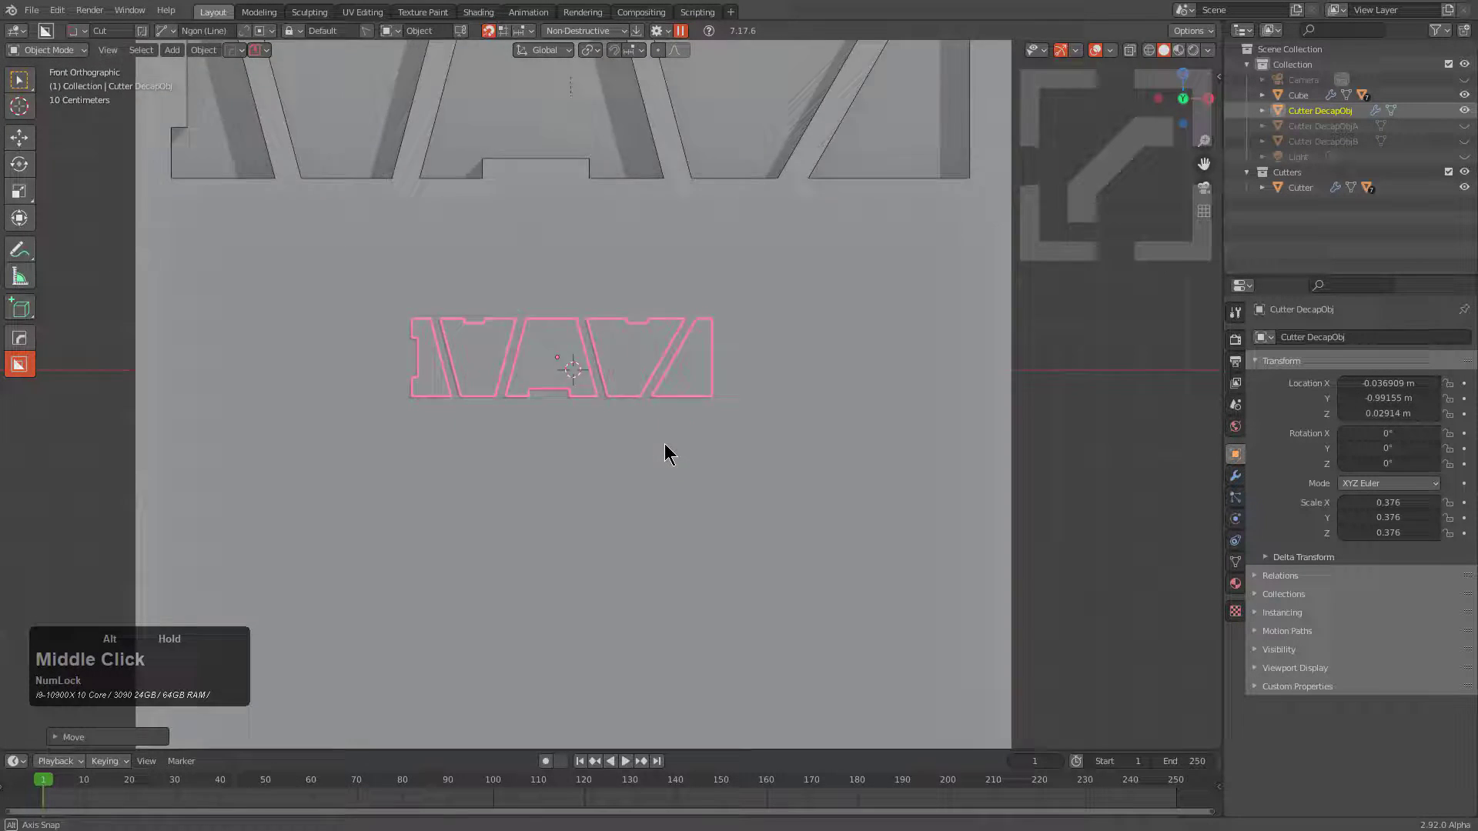
Move the DecapObj below the large windows and view it in Front Orthographic.
key(g)
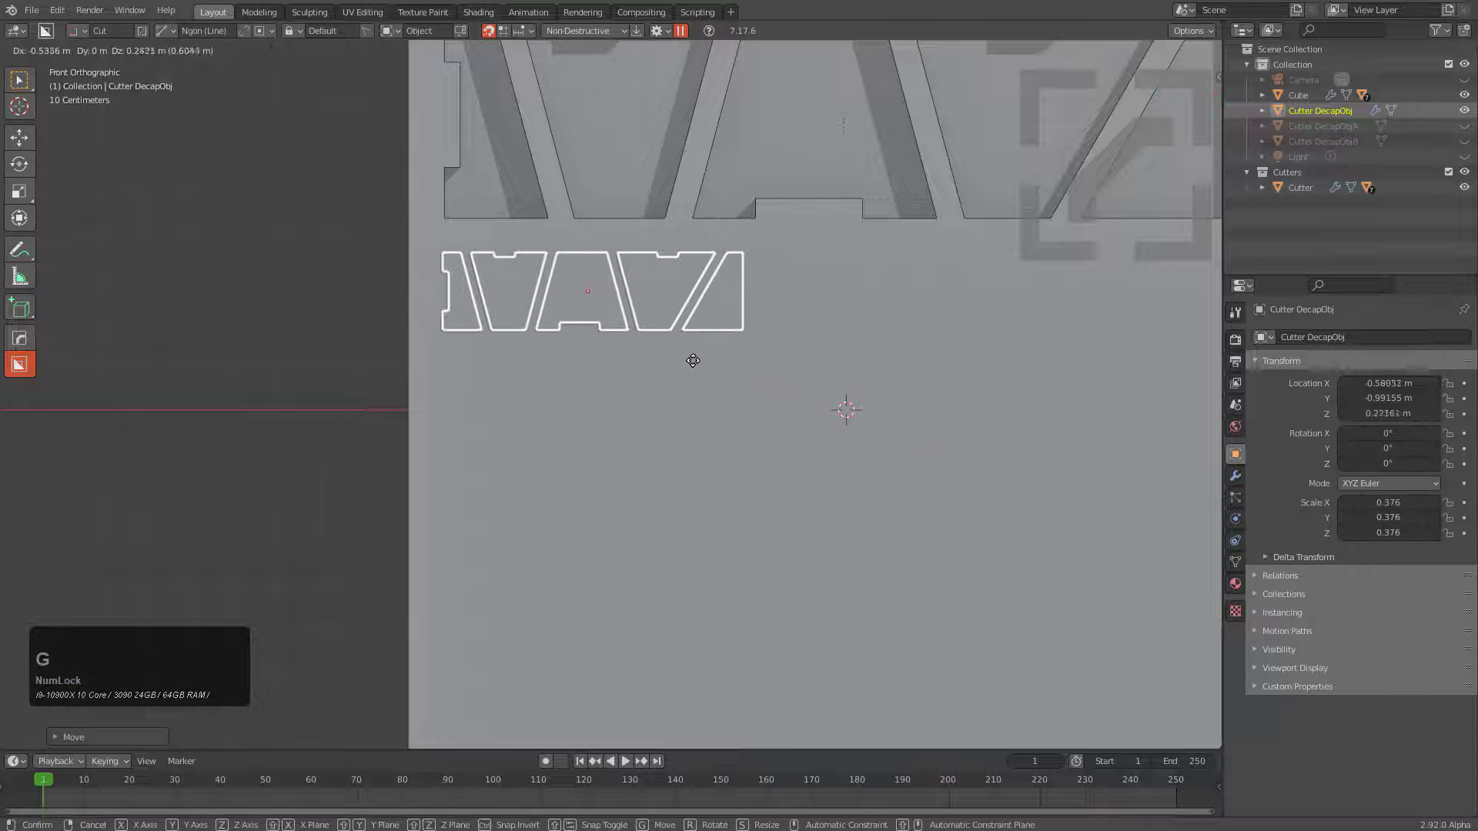
click(698, 352)
scroll(down, 3)
middle_click(830, 412)
key(KP_1)
scroll(up, 3)
click(799, 428)
middle_click(774, 432)
scroll(up, 3)
Array the small strip 5 times along X across the face and scale it up slightly.
key(alt+a)
click(710, 453)
scroll(down, 3)
middle_click(711, 456)
middle_click(771, 370)
middle_click(751, 395)
scroll(up, 3)
key(q)
click(643, 390)
scroll(up, 3)
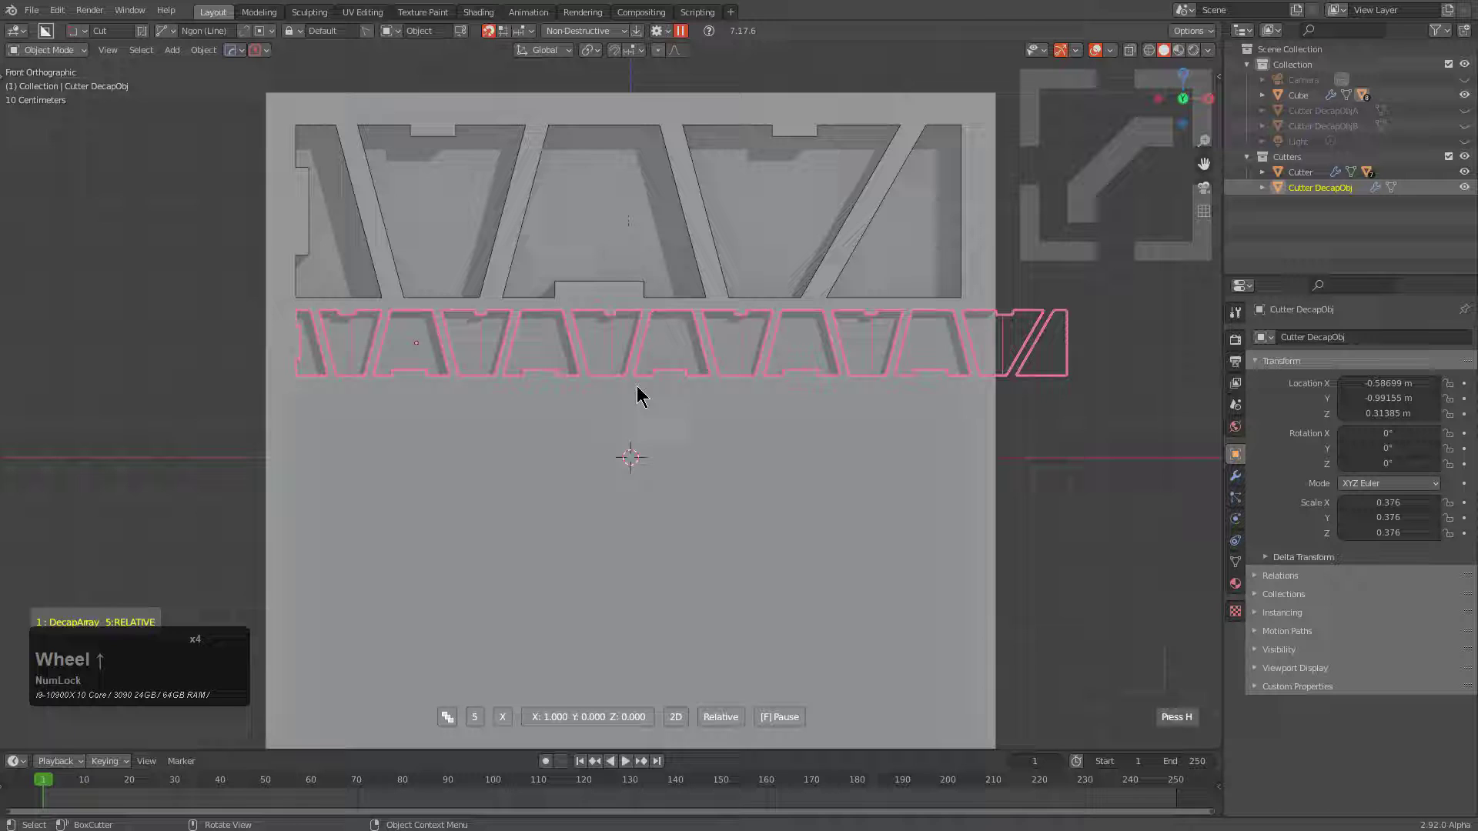
click(641, 393)
key(s)
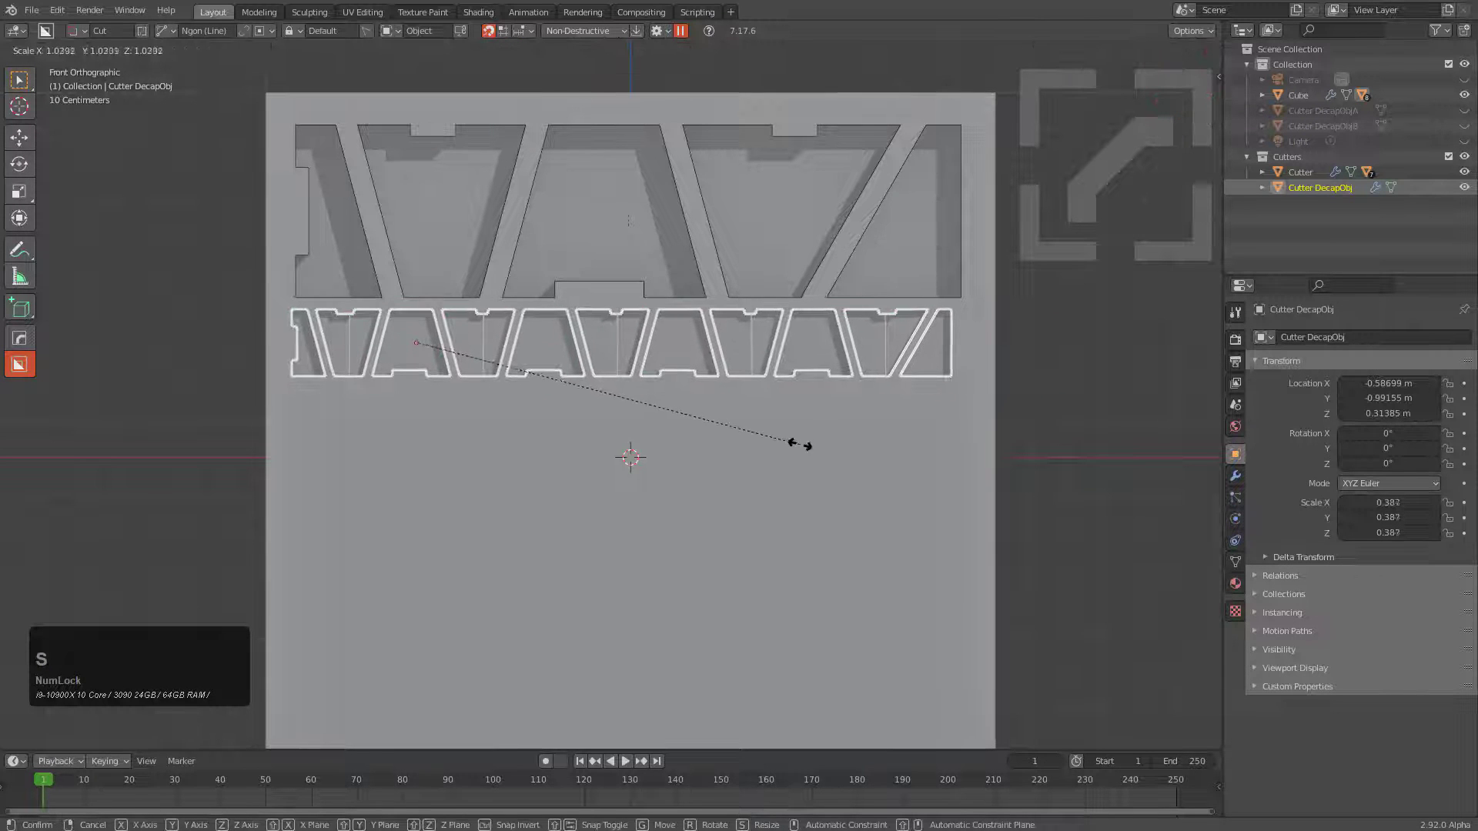
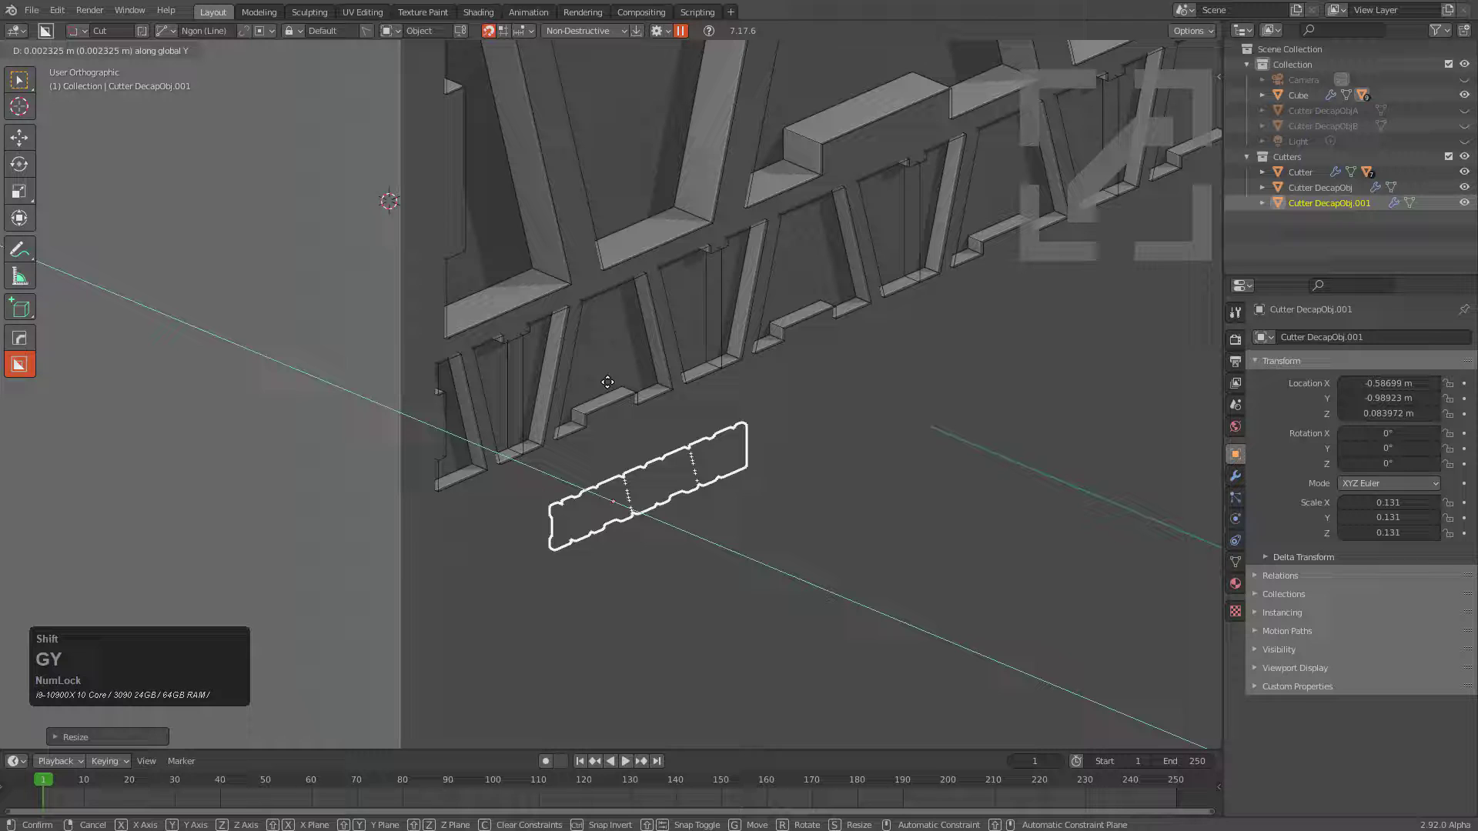
Place an even smaller insert below the row and array it 12 times along X.
click(656, 416)
middle_click(726, 474)
scroll(down, 3)
key(g)
click(523, 375)
key(q)
click(696, 383)
scroll(up, 3)
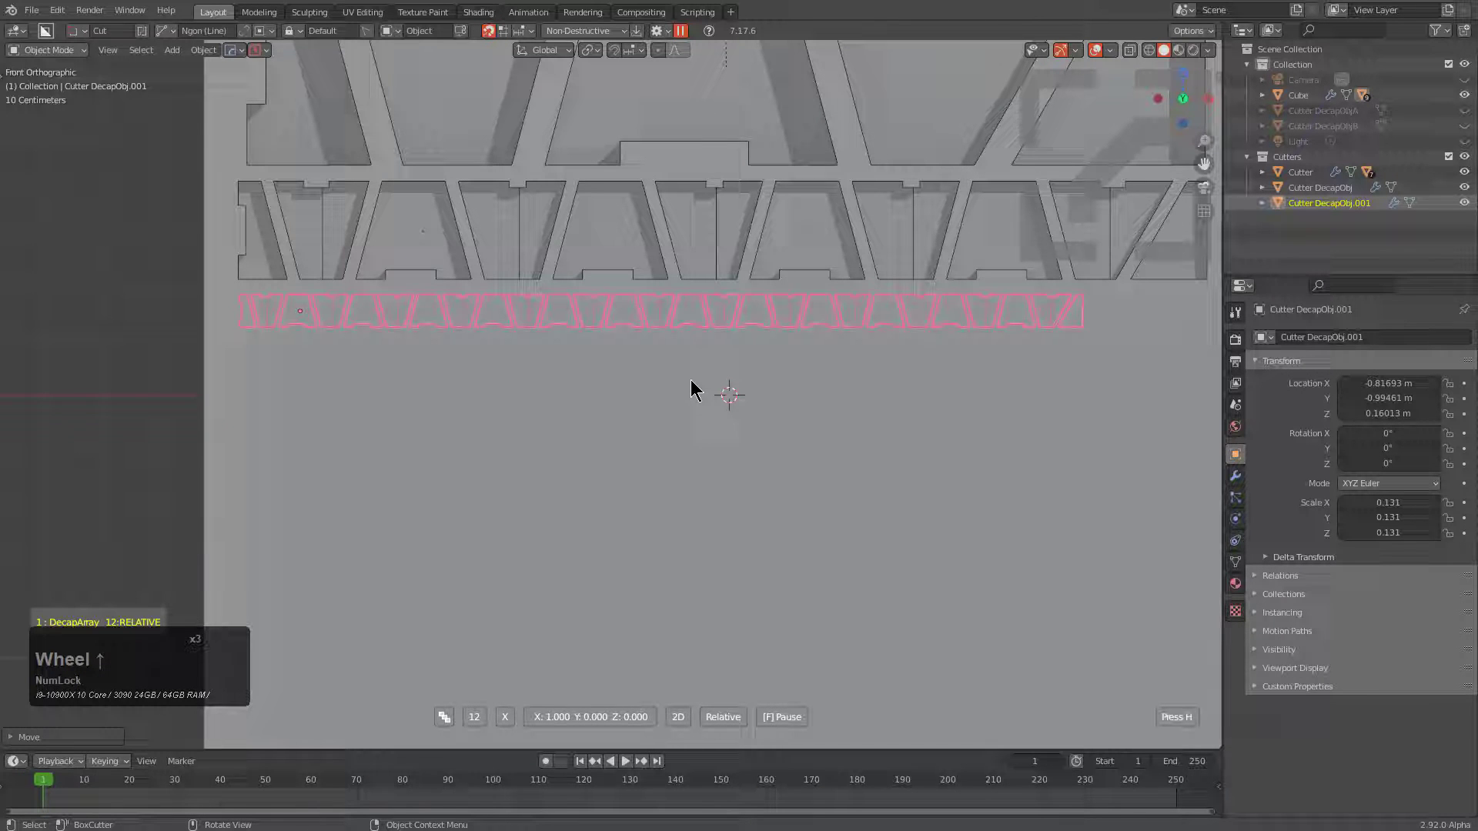
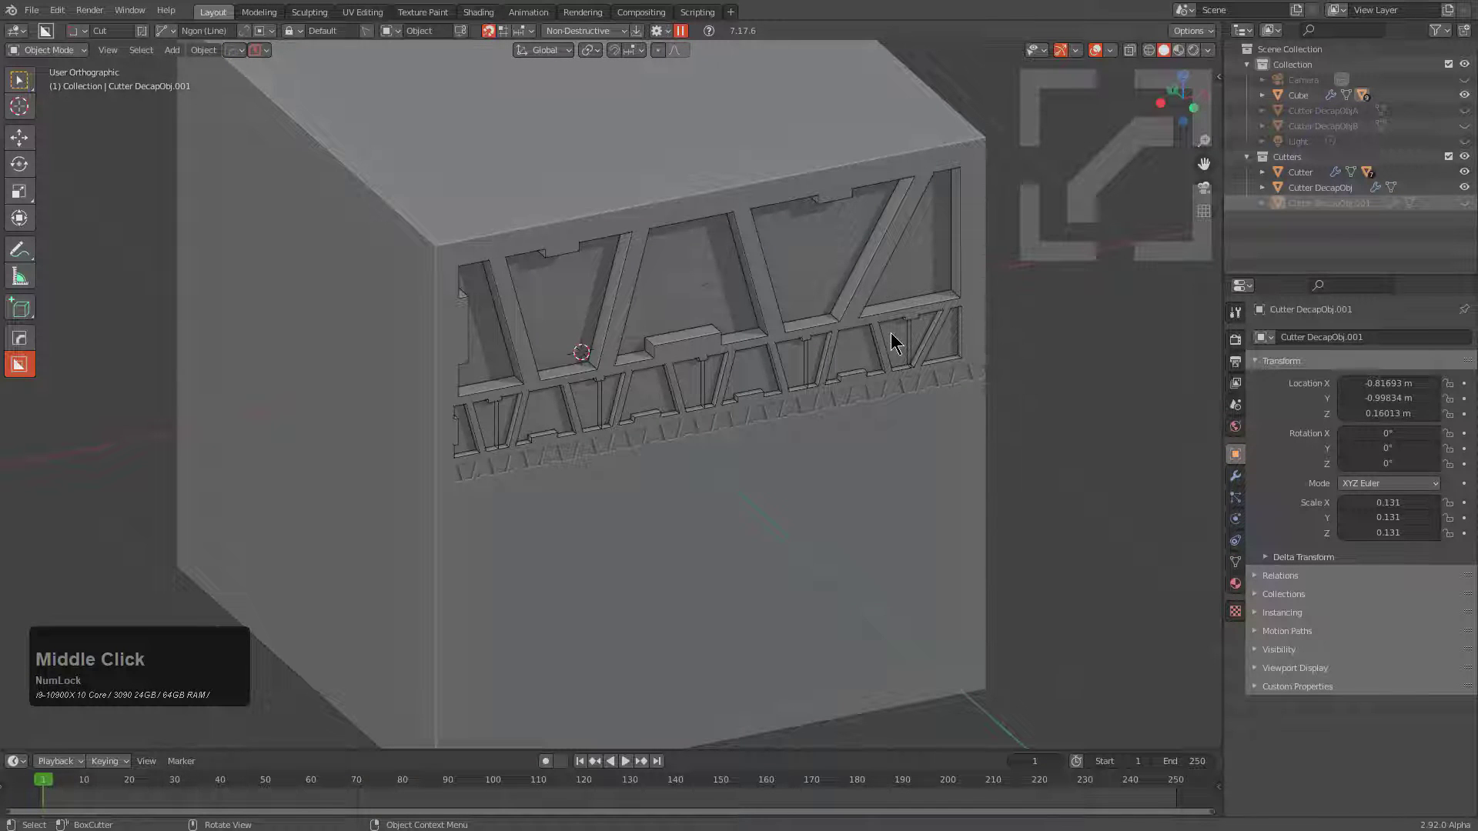
Inspect the three-tier window panel, then start a new file to get the template choices.
scroll(down, 3)
middle_click(641, 348)
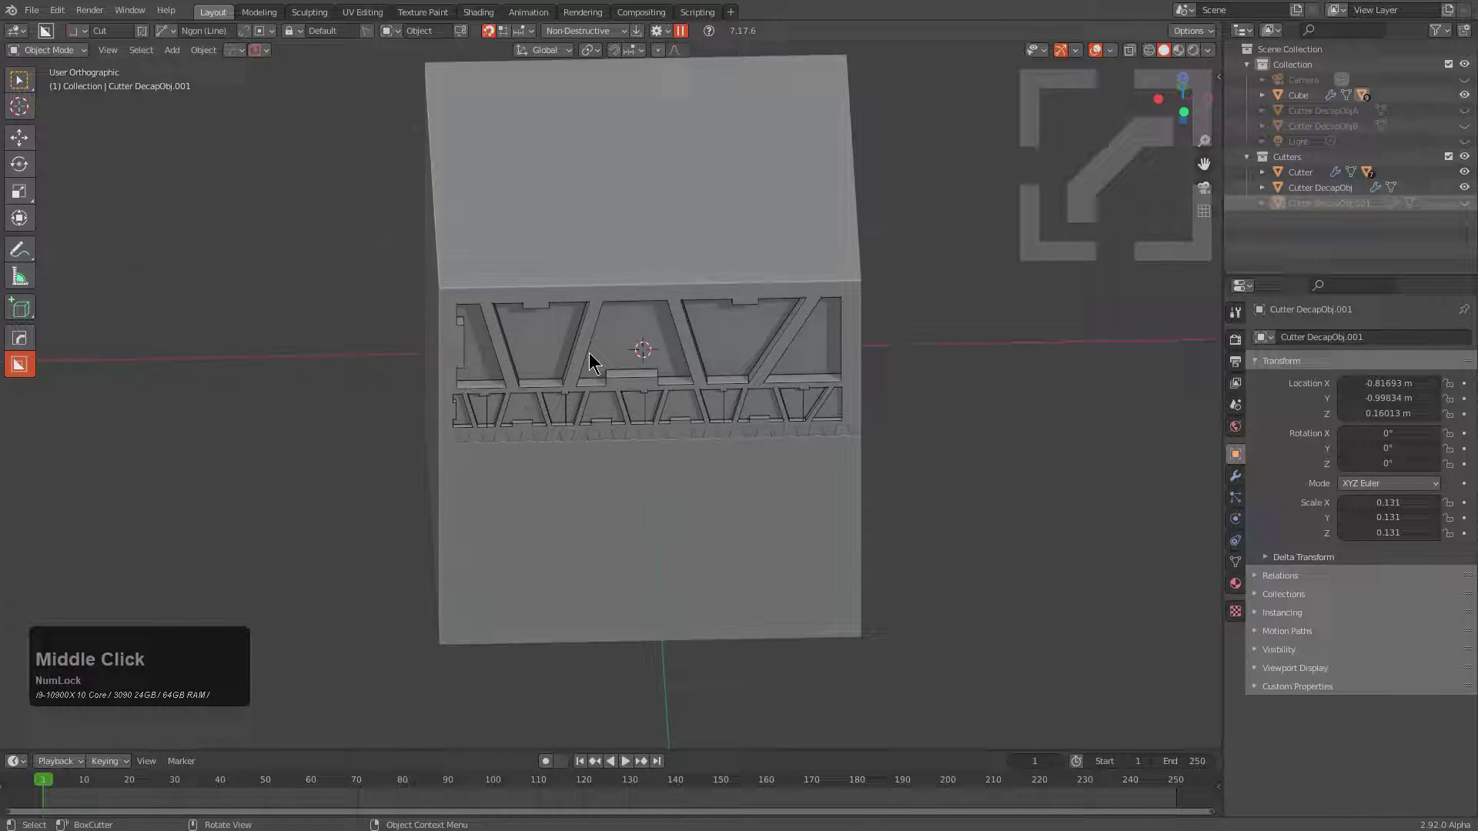
key(ctrl+n)
key(Return)
scroll(up, 3)
Start a General new scene and stretch the cube to about 2.58 times its length along X.
middle_click(606, 427)
scroll(down, 3)
middle_click(632, 442)
scroll(up, 3)
middle_click(660, 417)
scroll(down, 3)
key(s)
click(835, 464)
middle_click(745, 465)
key(ctrl+a)
click(676, 403)
Add a HOps bevel to the long block and bring up the Q menu for MeshTools.
scroll(up, 3)
scroll(down, 3)
key(w)
key(q)
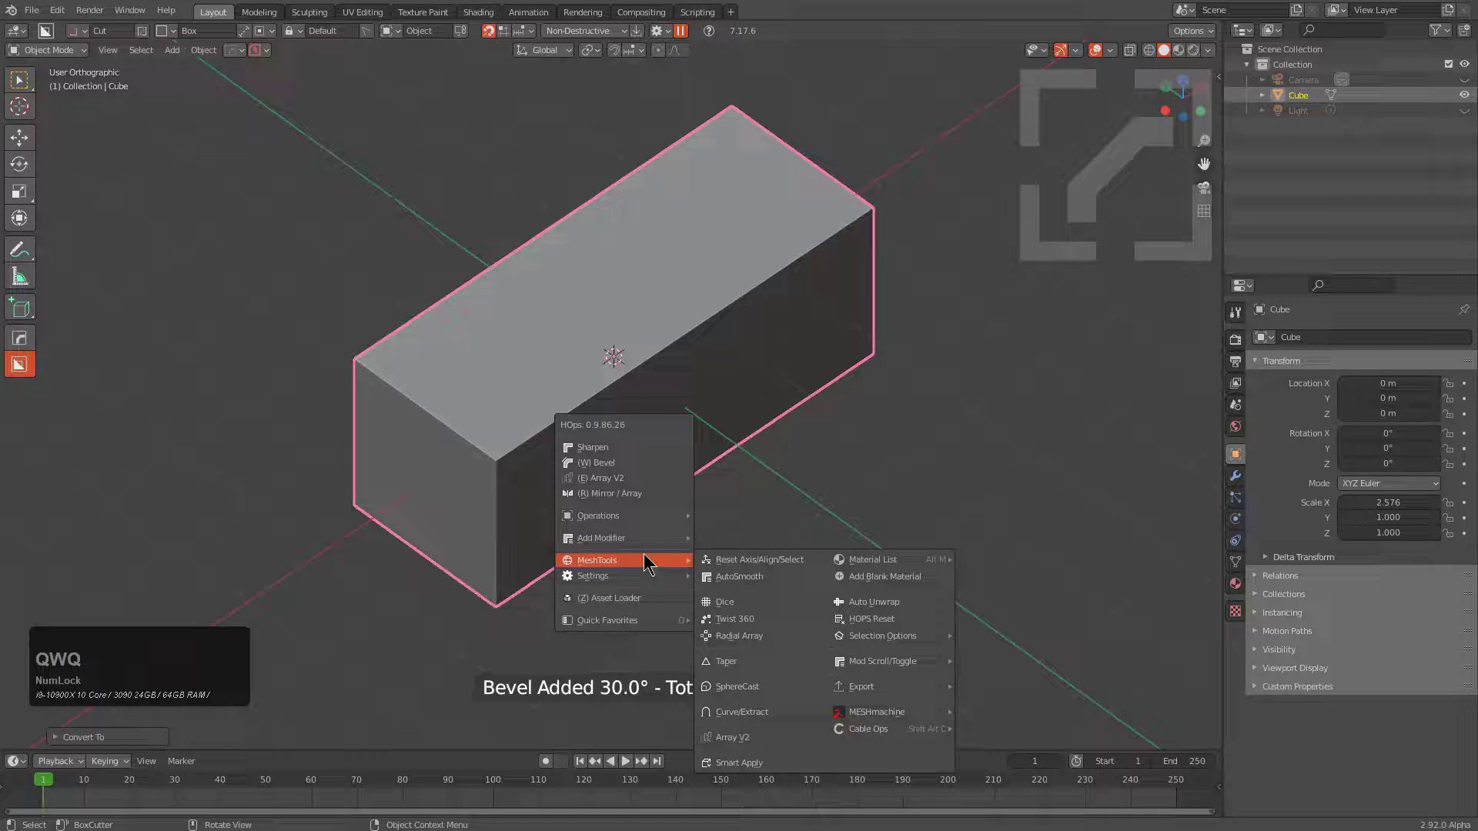
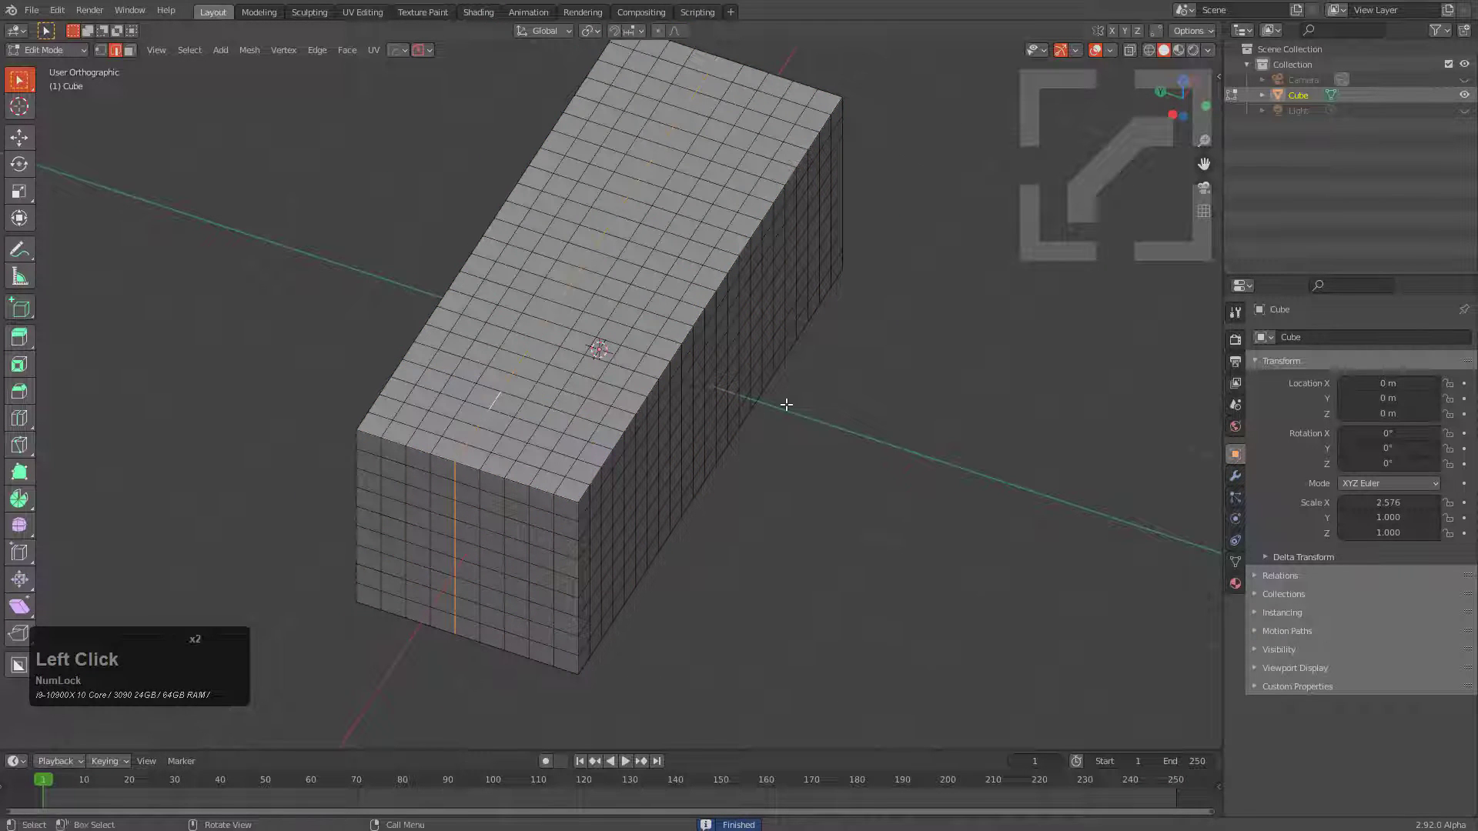
Leave Edit Mode and add a Subdivision Surface modifier to the block.
key(g)
click(741, 394)
key(Tab)
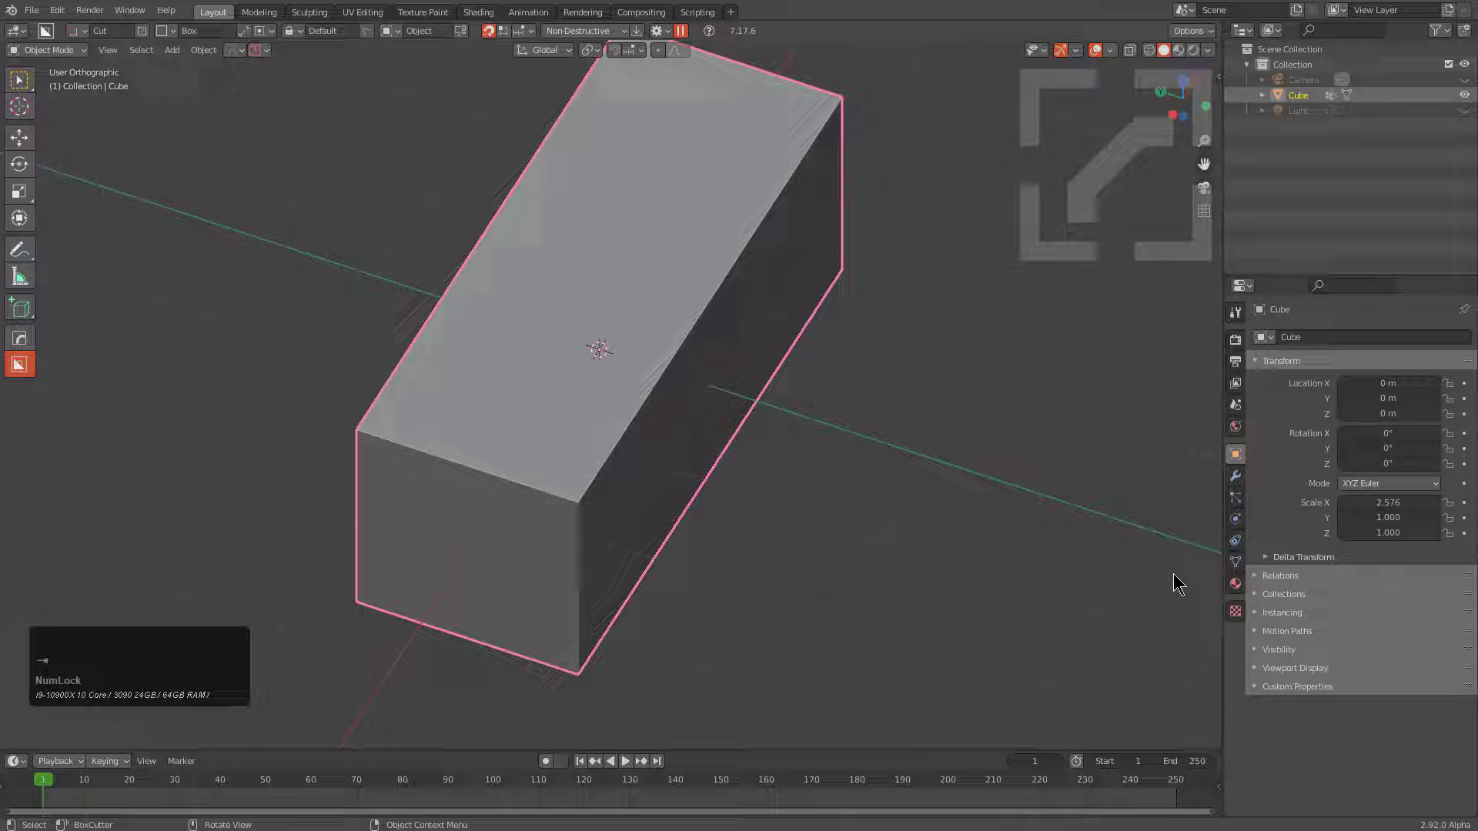
click(1235, 480)
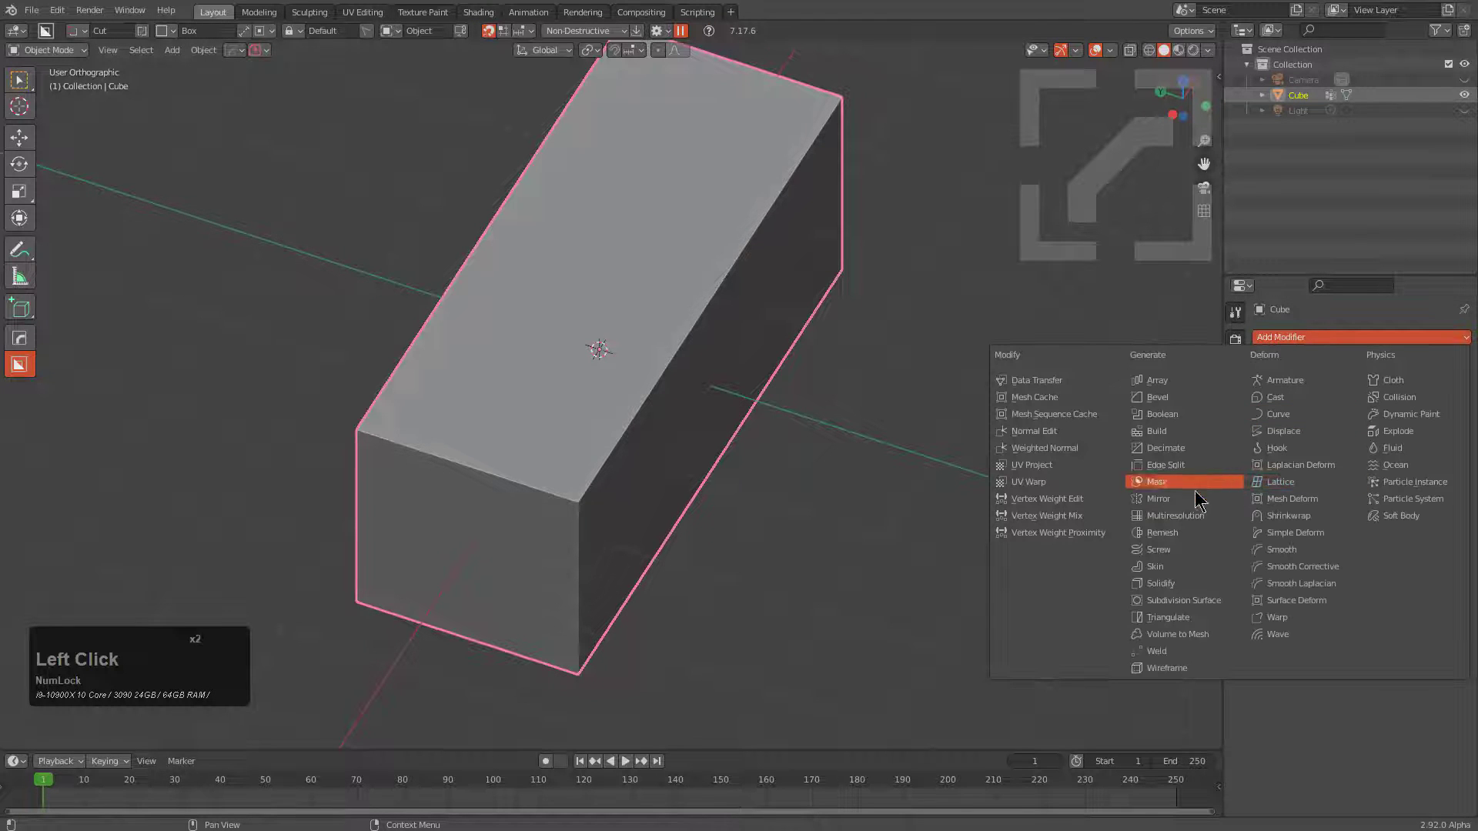
click(1184, 624)
Add a Cloth modifier and show its physics settings to enable pressure.
click(1186, 603)
click(1345, 339)
click(1432, 377)
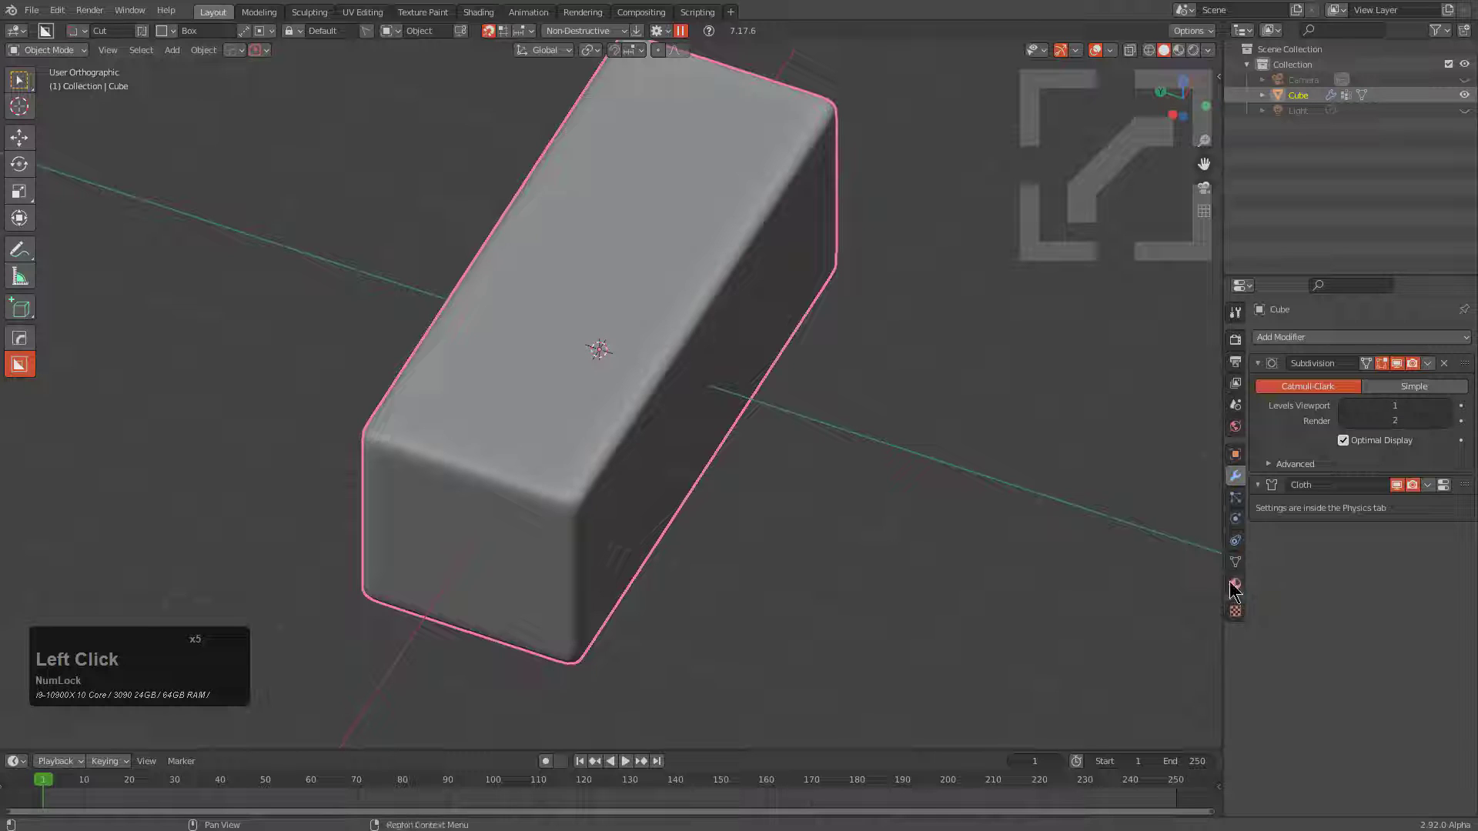
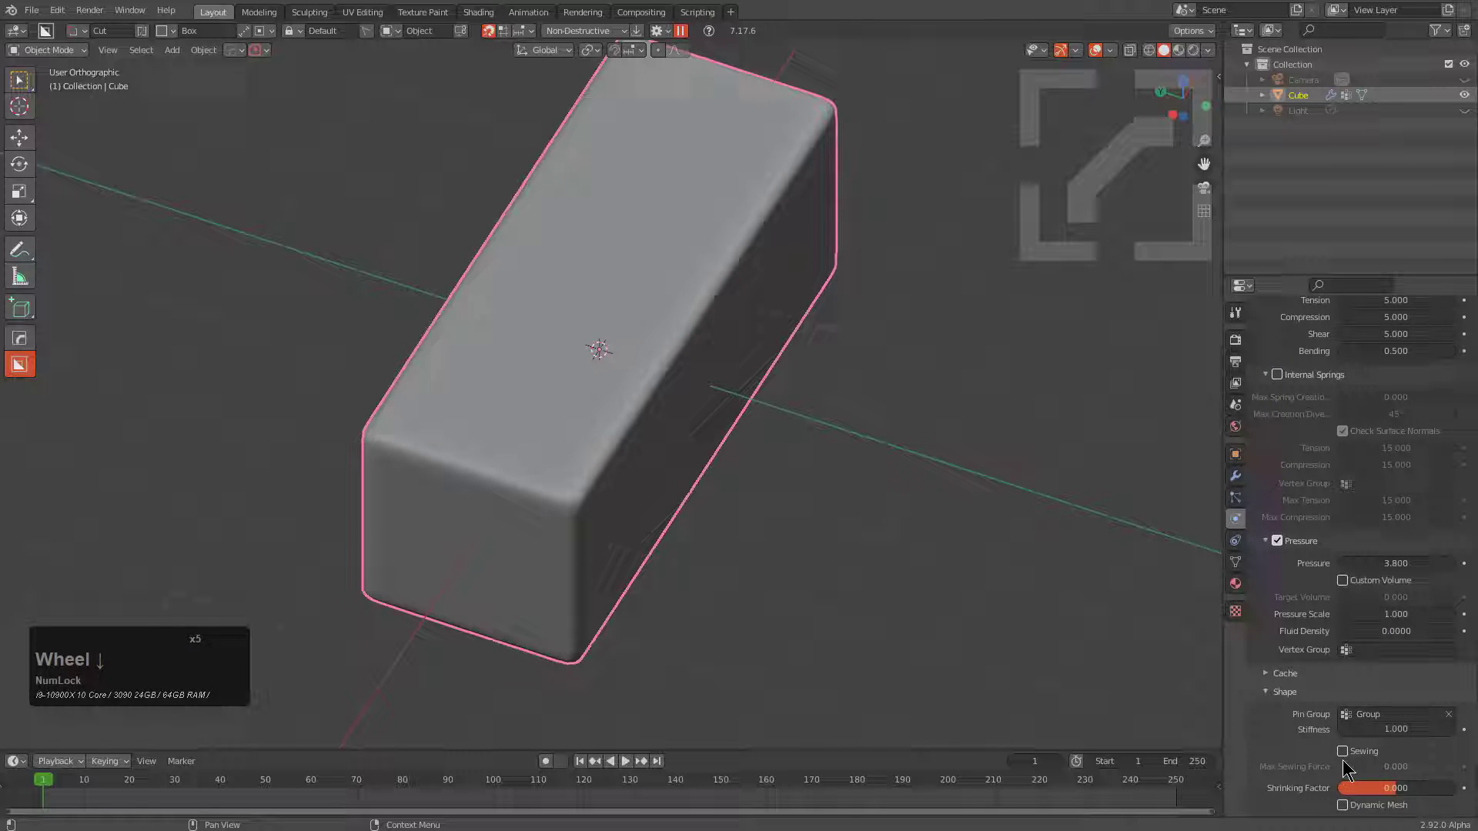
Play the cloth sim, lower the subdivision level, and make the shrinking factor negative.
key(shift+space)
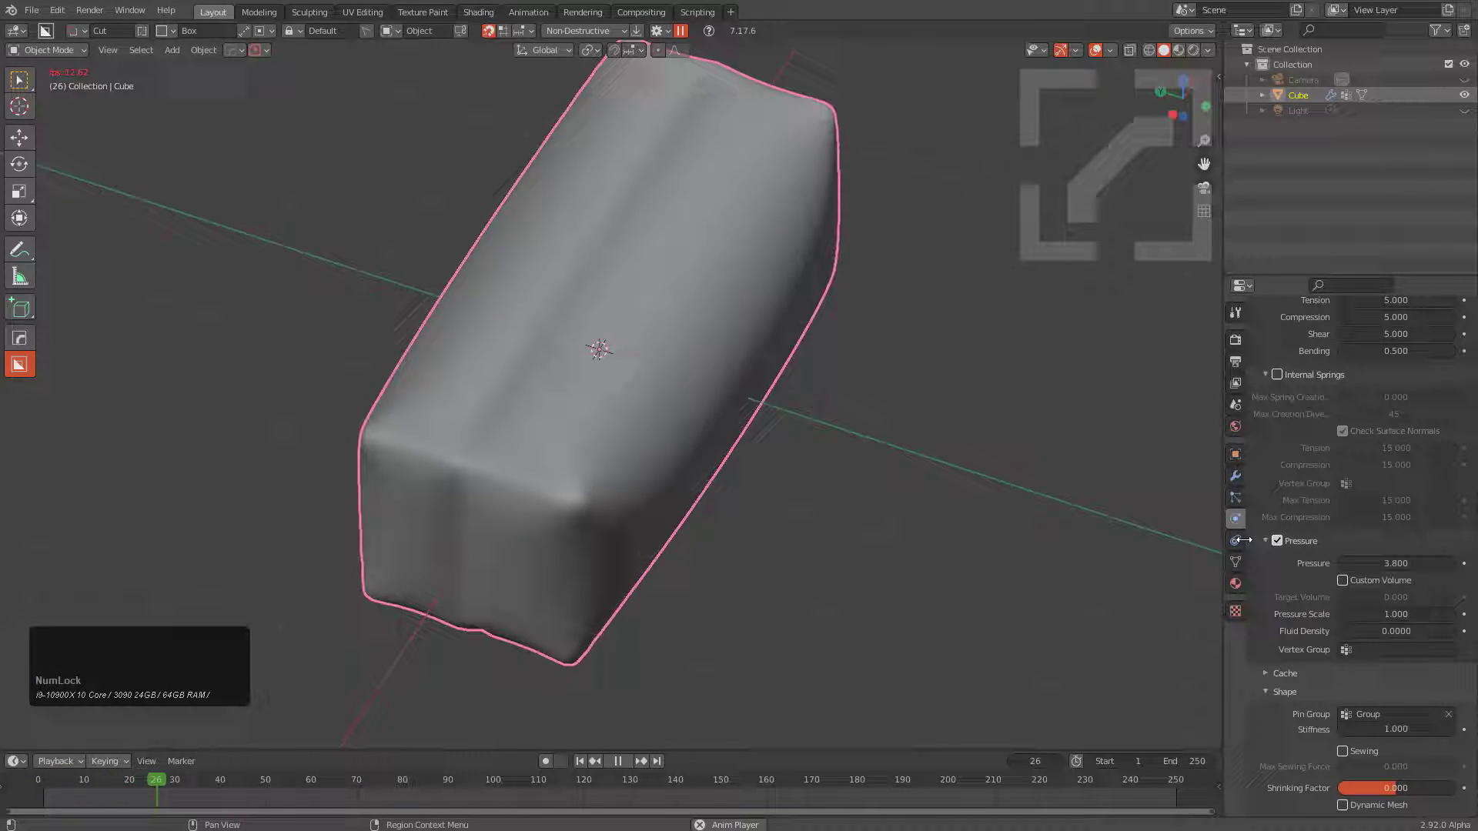
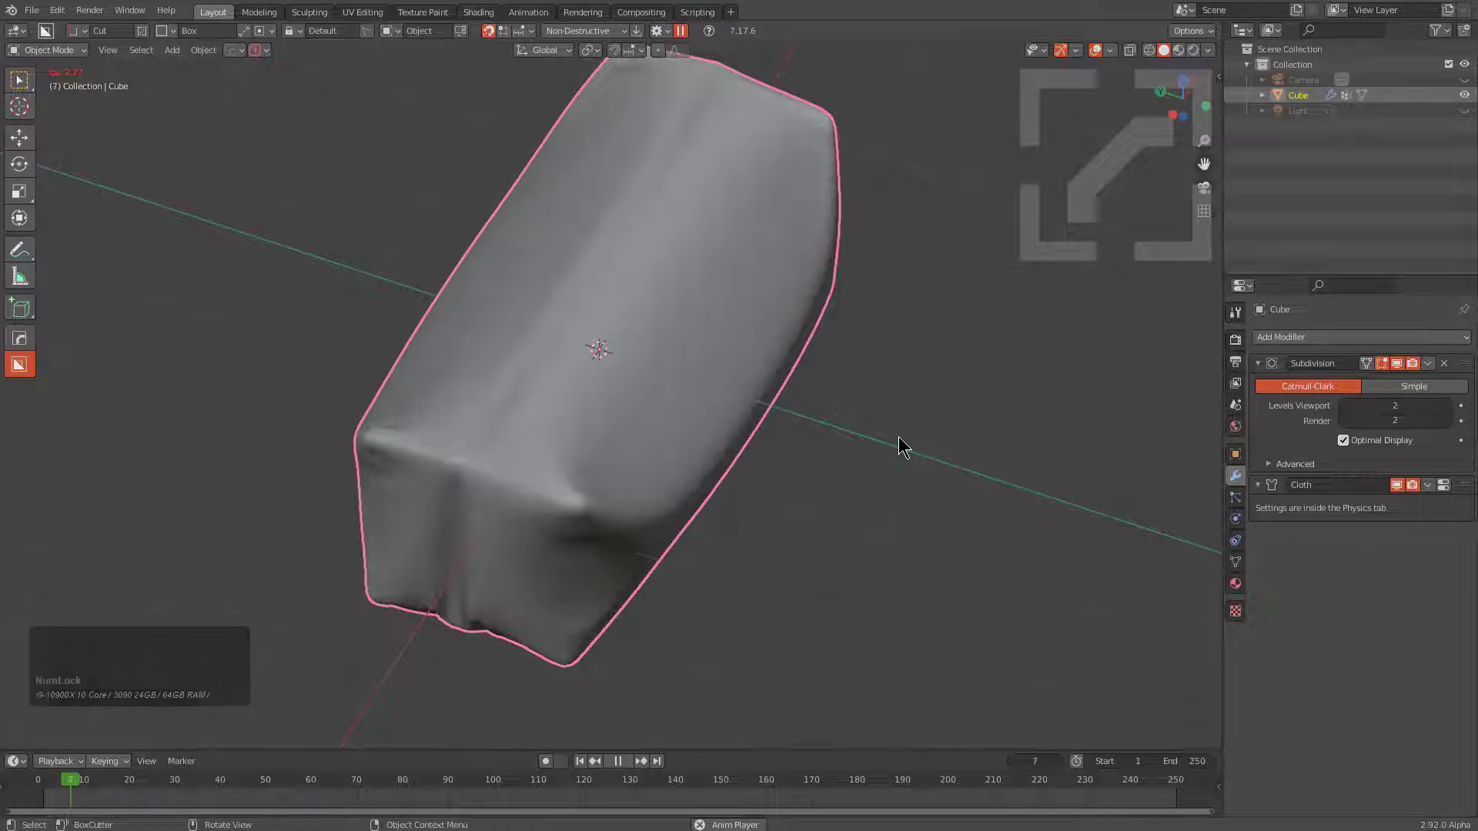
key(shift+Num_Lock)
key(space)
click(1354, 407)
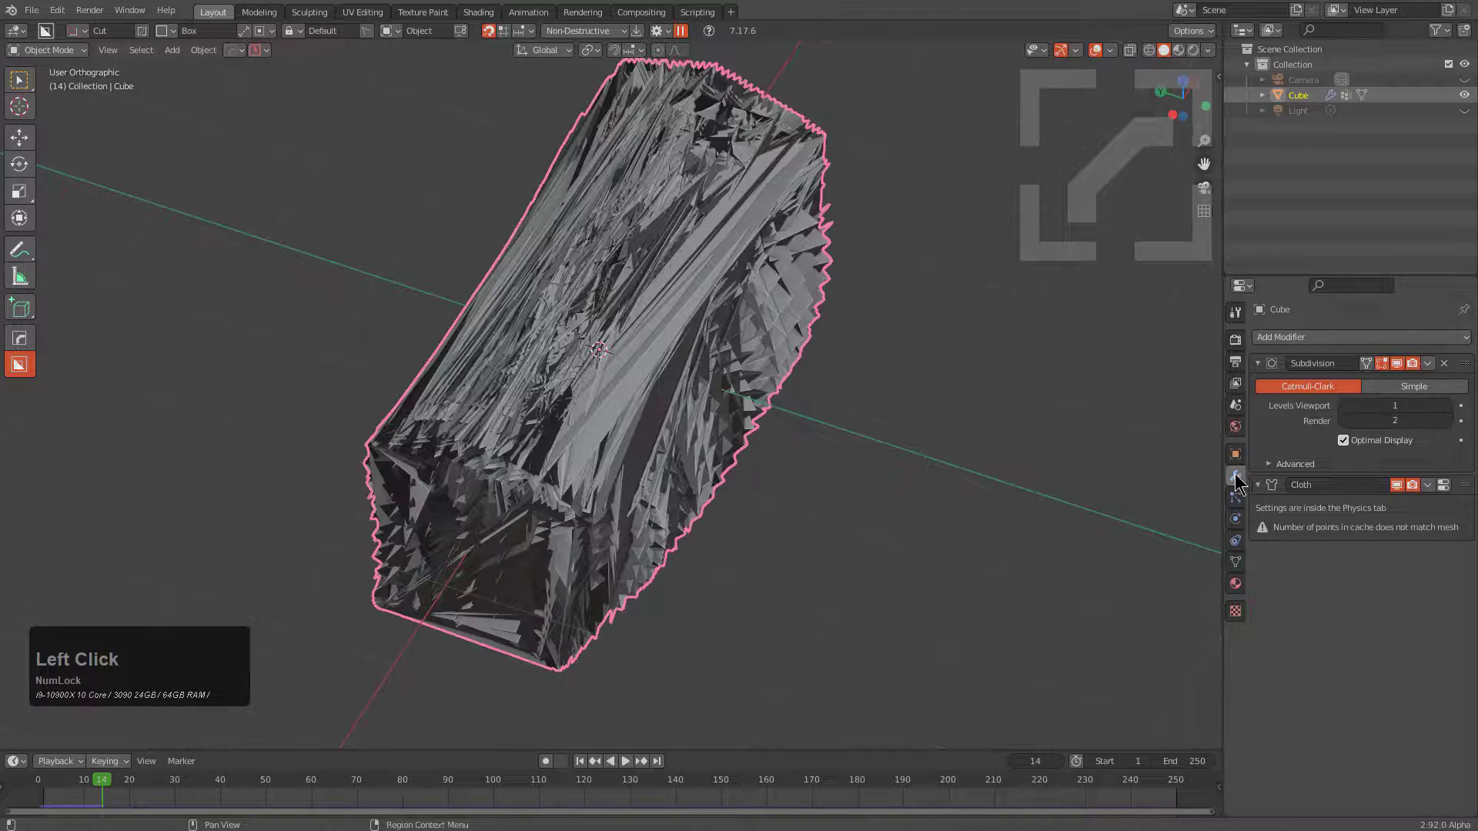
click(1243, 520)
scroll(down, 3)
scroll(down, 3)
drag(1404, 787, 759, 374)
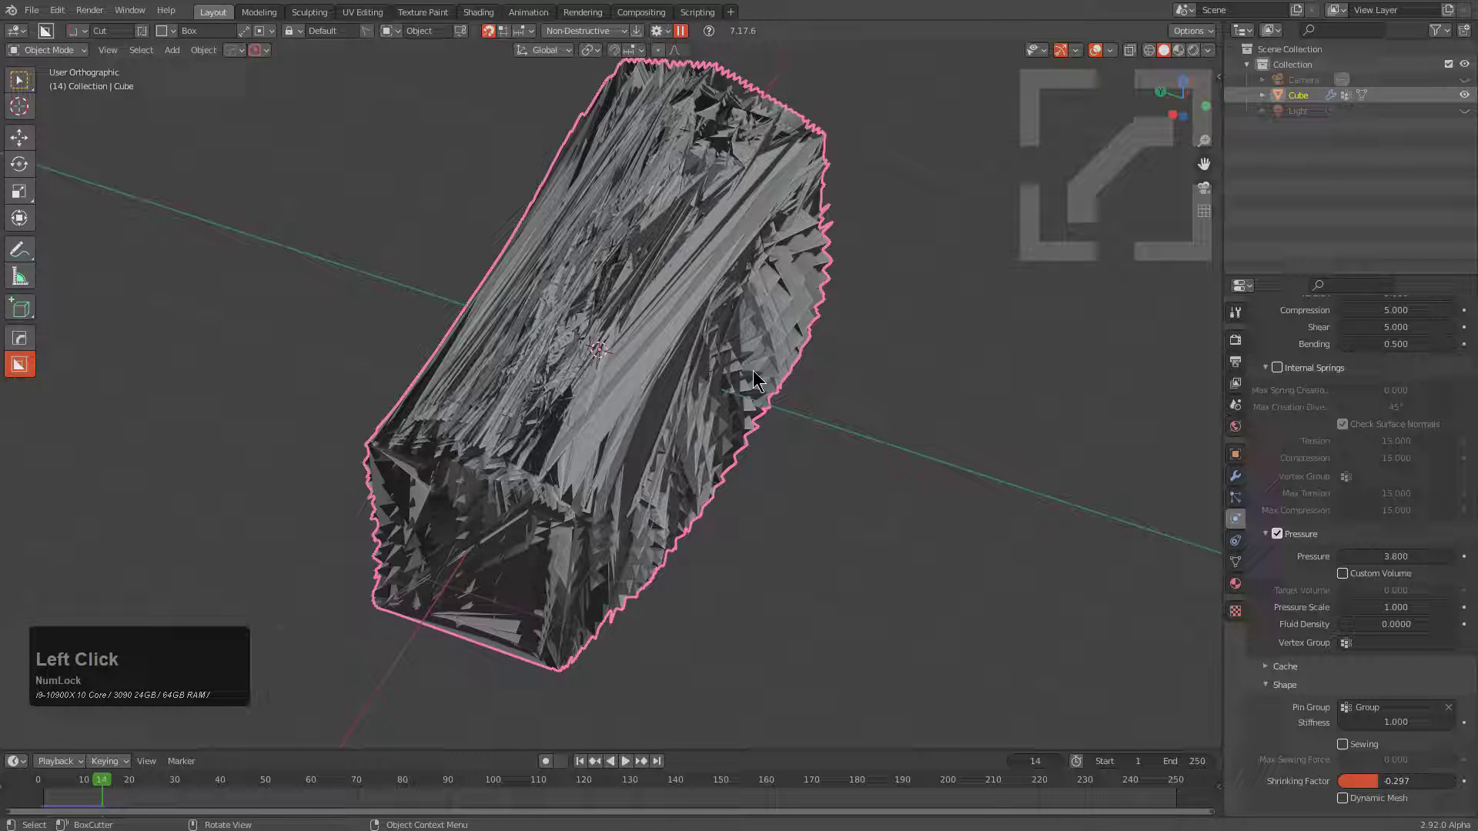
Replay from the start with shrinking factor -0.645 and pressure 0.6, orbiting the crumpled bag.
key(shift+Left)
key(shift+space)
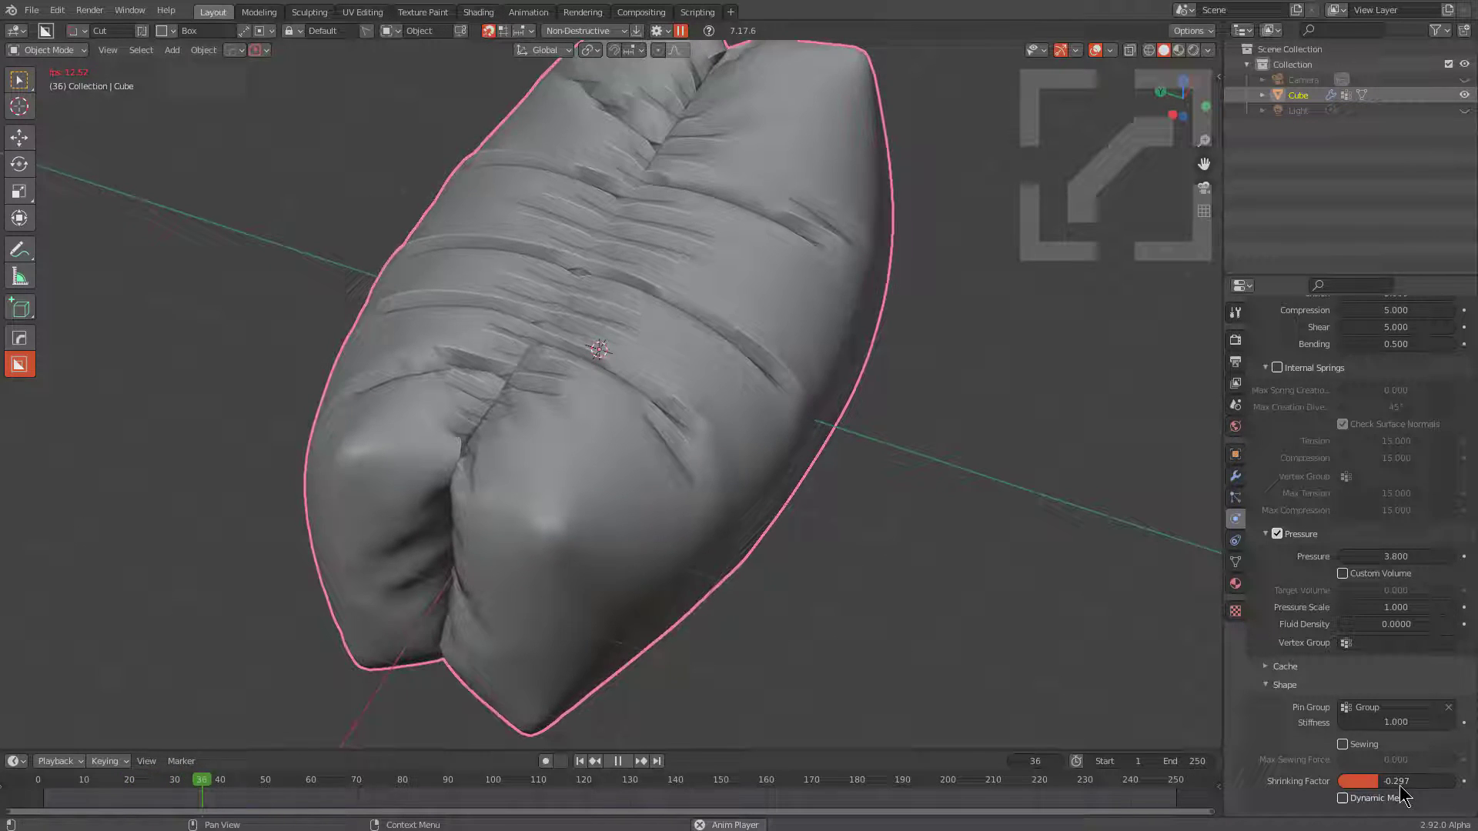
click(1405, 787)
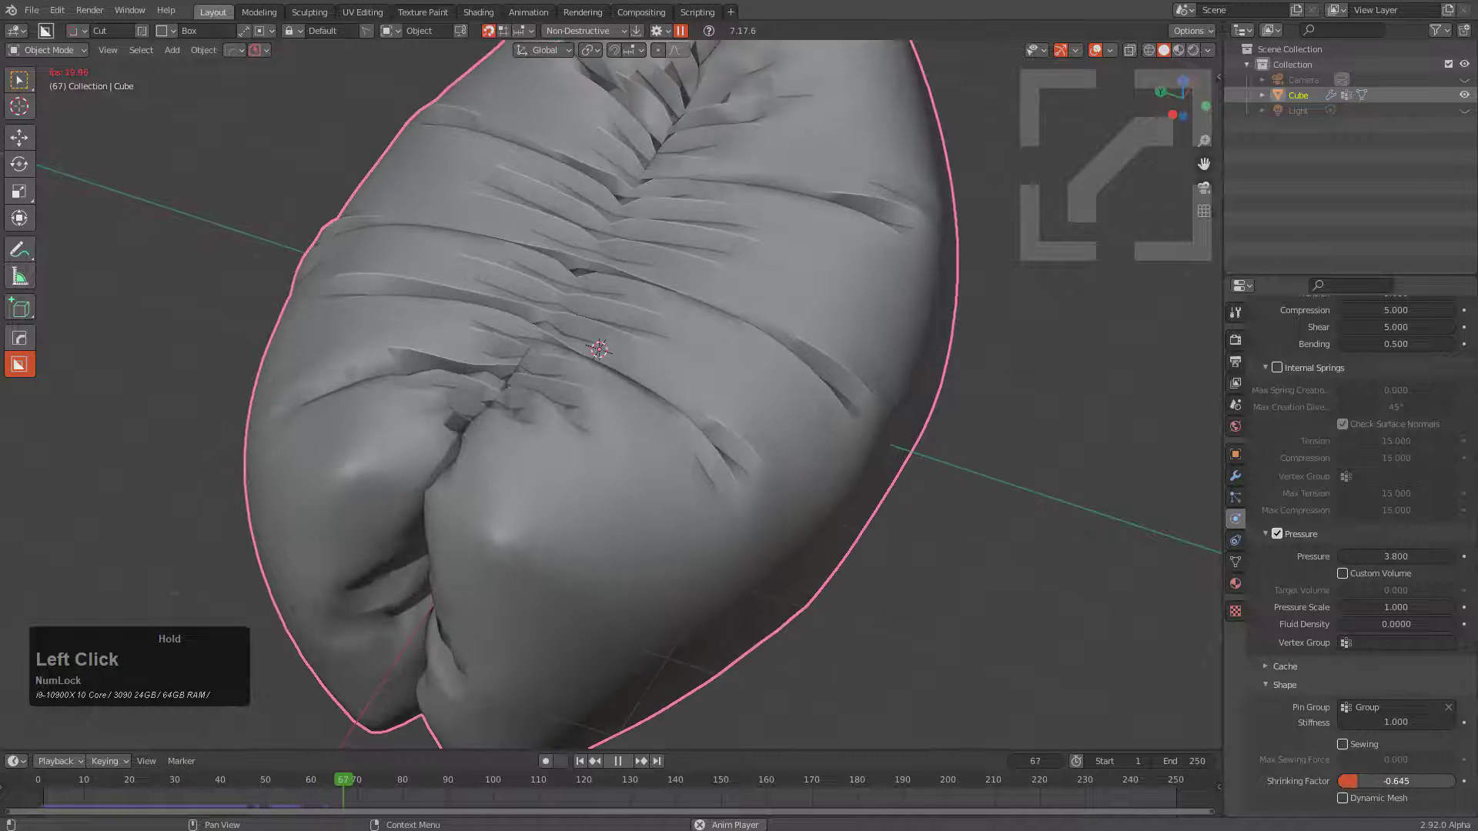
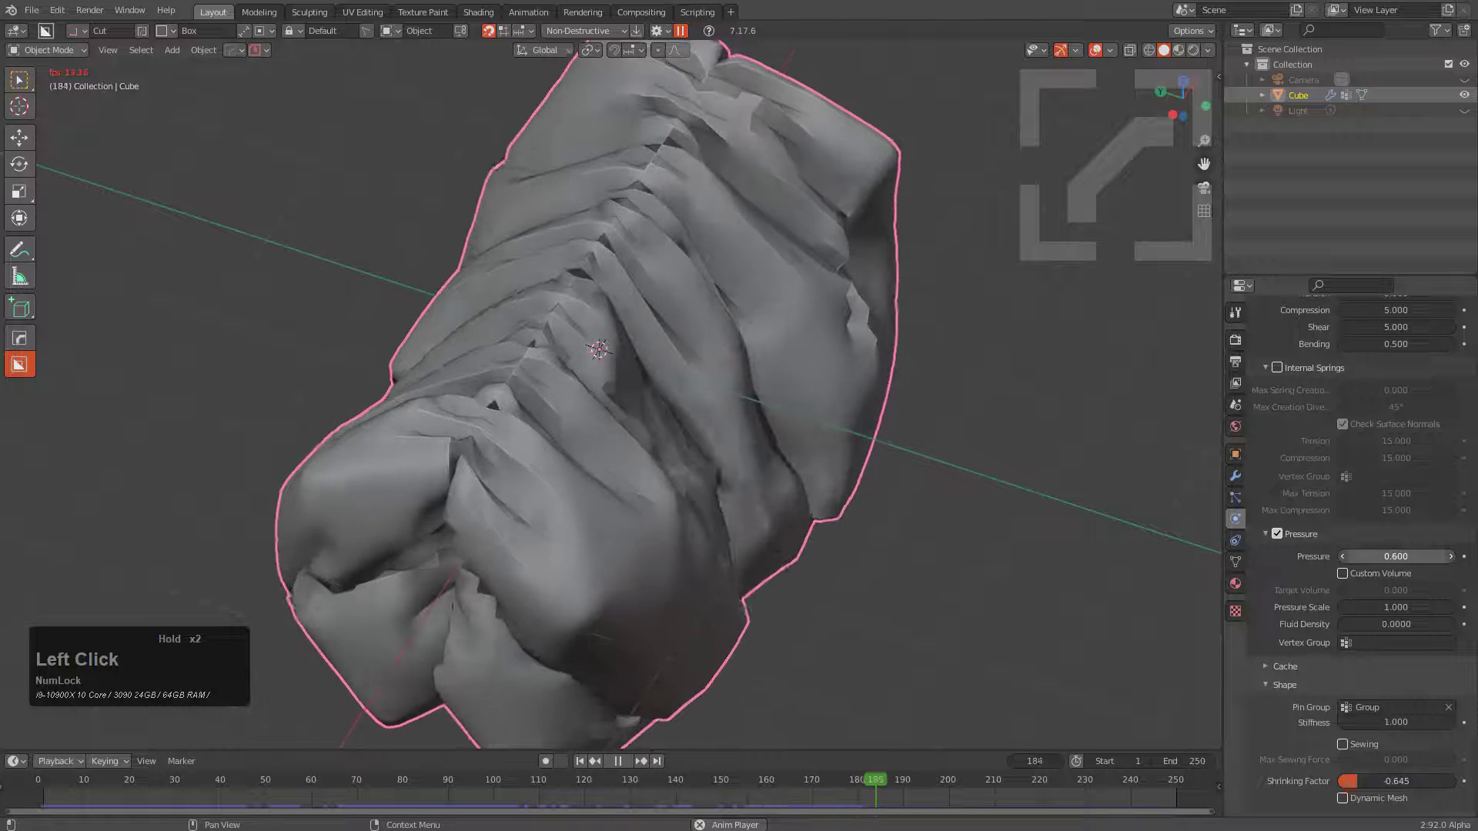
middle_click(763, 477)
middle_click(650, 478)
middle_click(749, 459)
scroll(down, 3)
Add a second Subdivision modifier after the cloth from the HOps modifier helper.
click(609, 509)
click(694, 436)
click(689, 445)
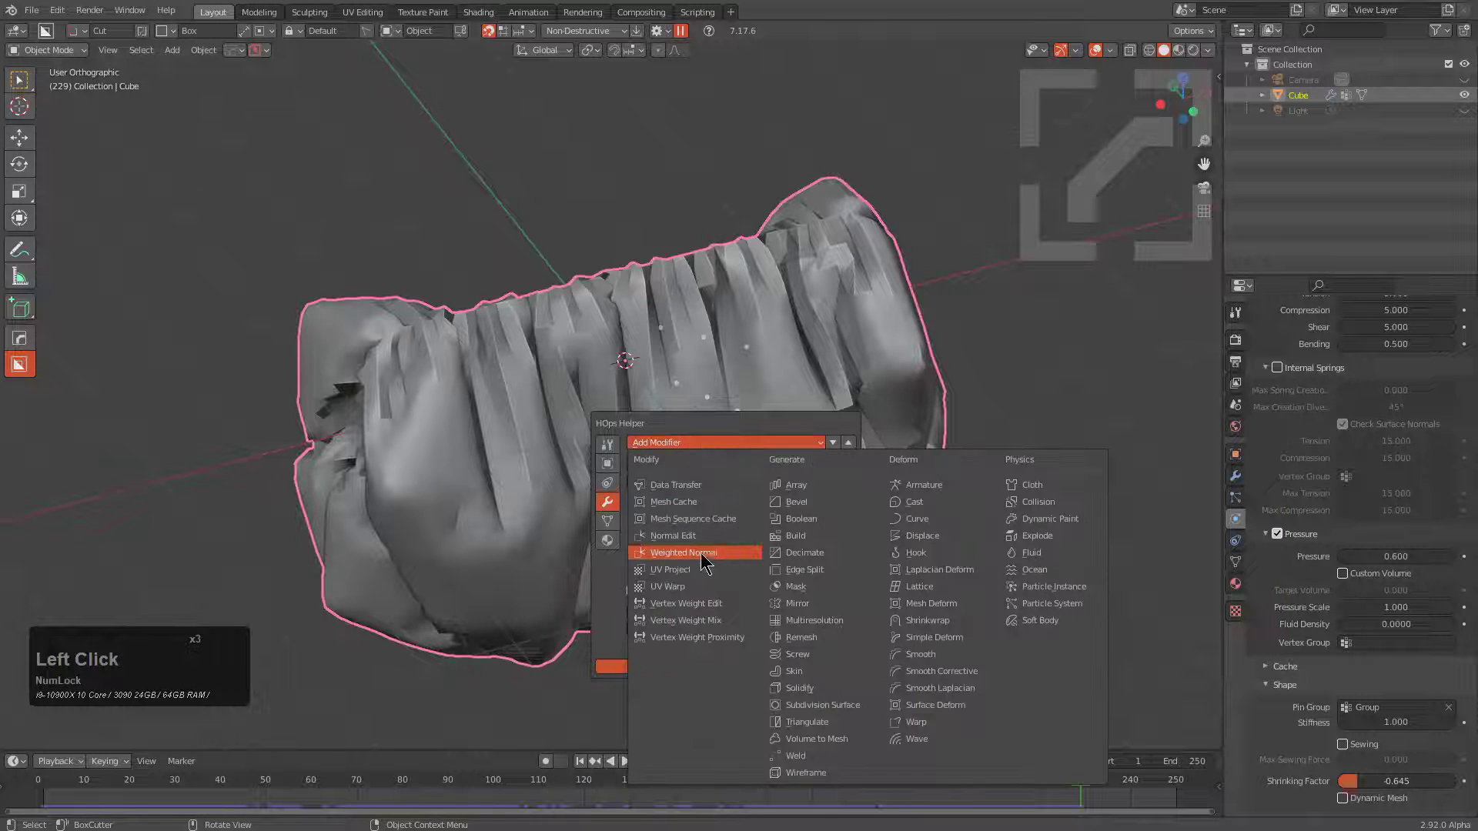
click(814, 700)
Review the HOps helper workflow and sharpening options, then view the cloth shape from the front.
click(622, 445)
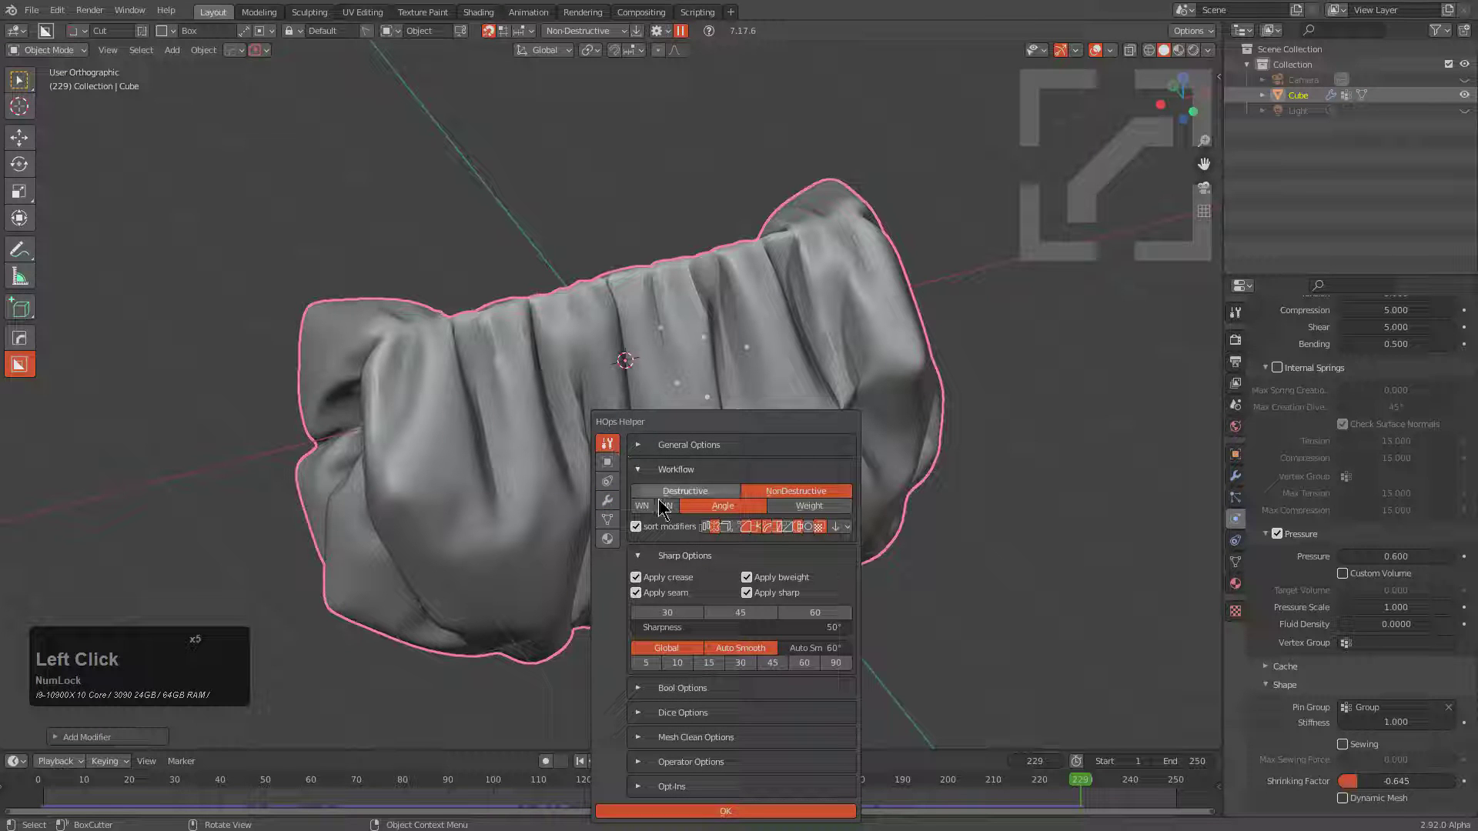
click(745, 647)
middle_click(879, 528)
key(alt+x)
click(511, 382)
drag(596, 426, 610, 418)
scroll(down, 3)
middle_click(751, 472)
Run the HardOps Decap operator on the cloth and confirm it, creating Cube DecapObj.
key(q)
text(qot)
scroll(down, 3)
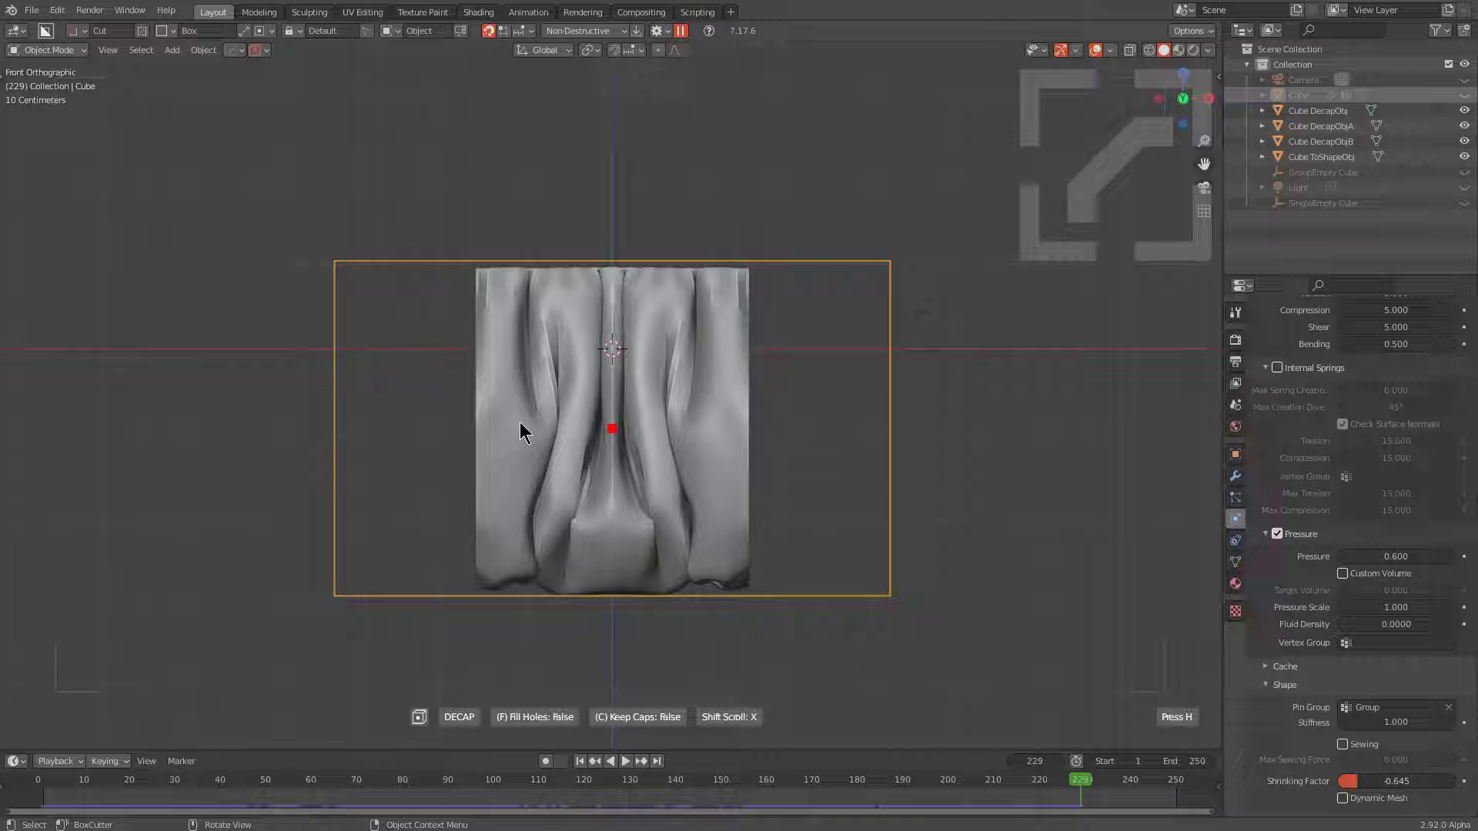
key(c)
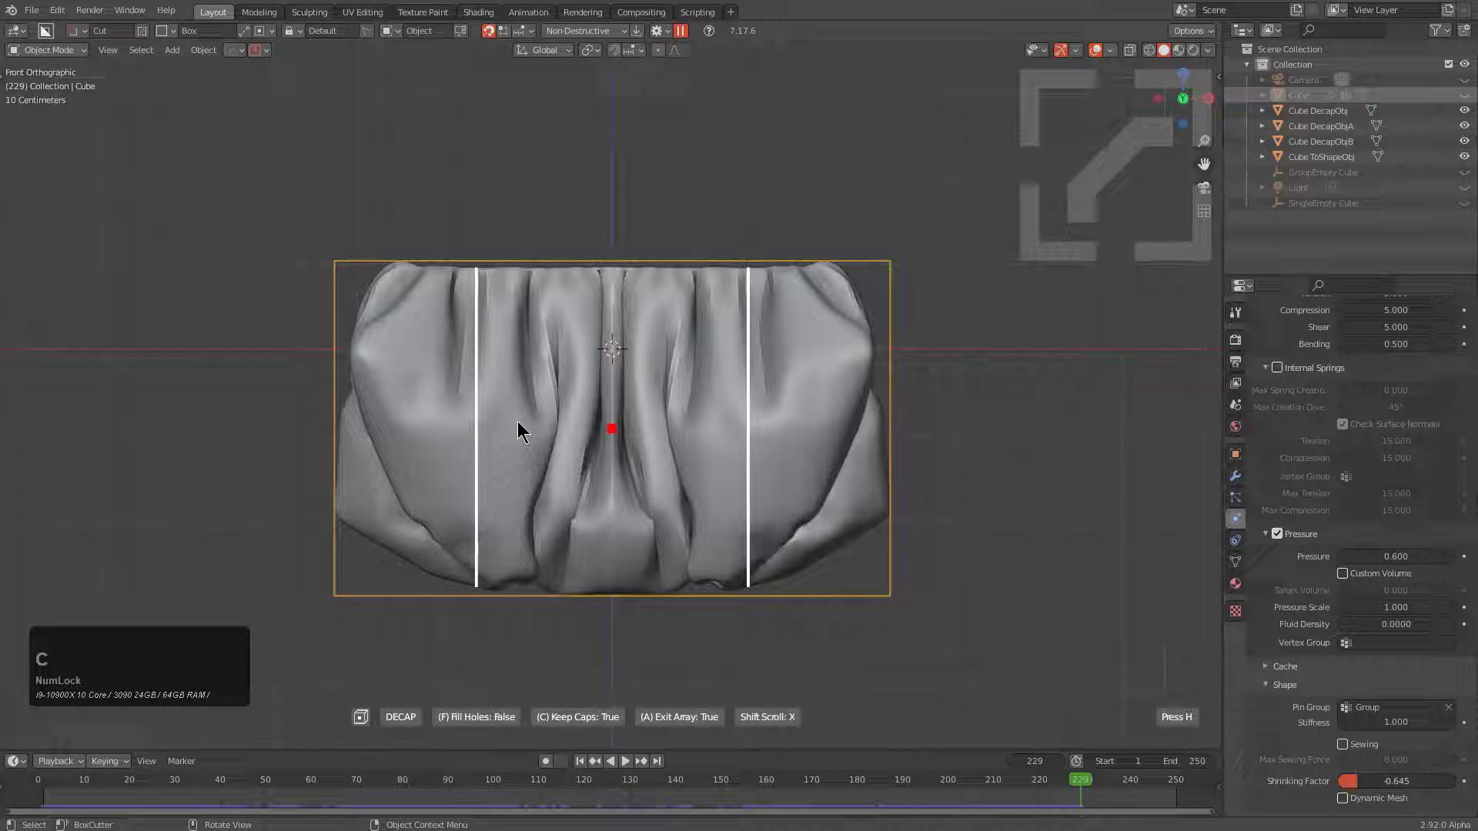
click(519, 424)
Move the decapped copy straight up along the Z axis above the original.
scroll(down, 3)
middle_click(659, 461)
key(g)
key(z)
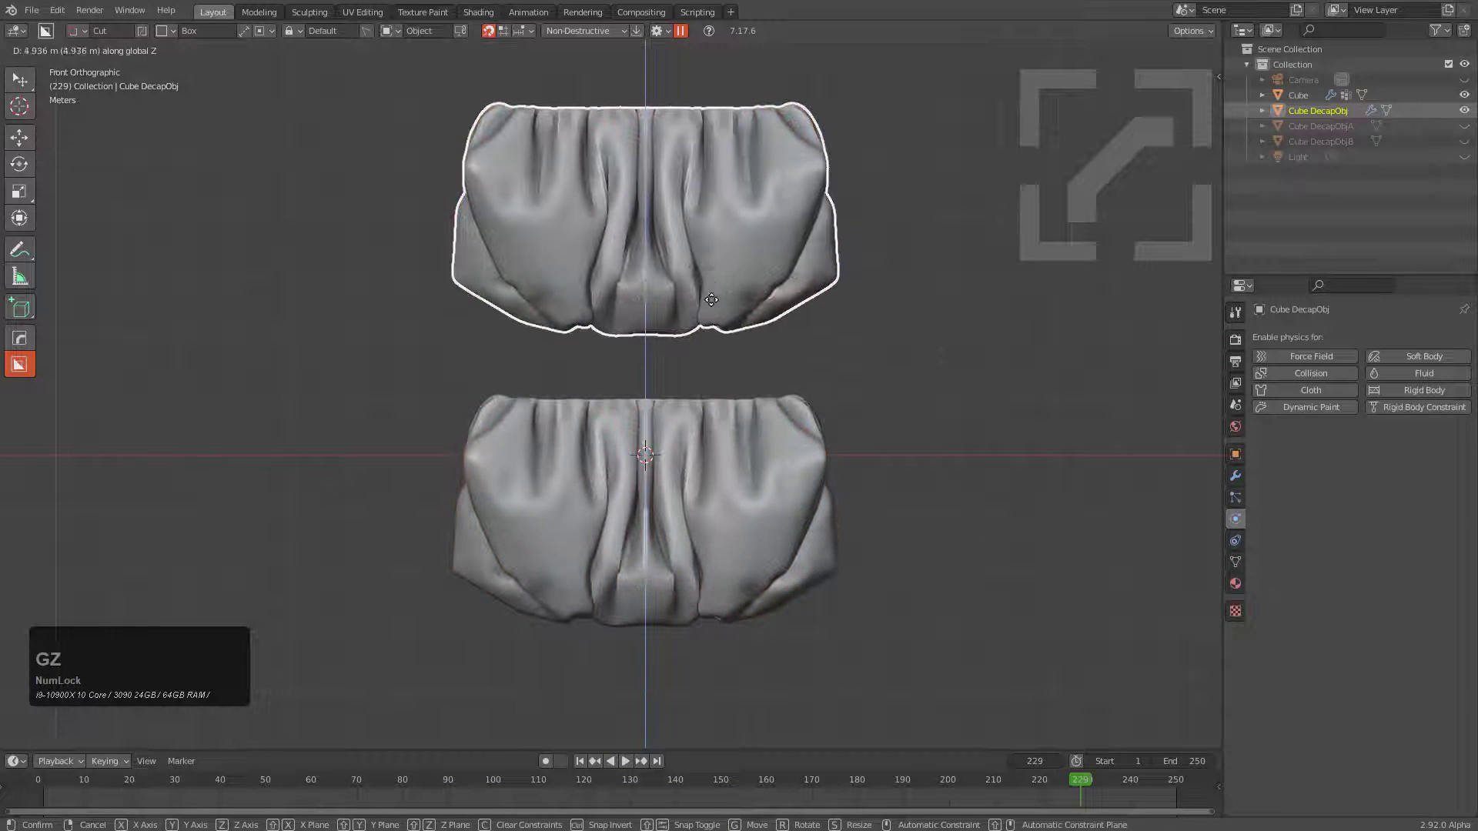
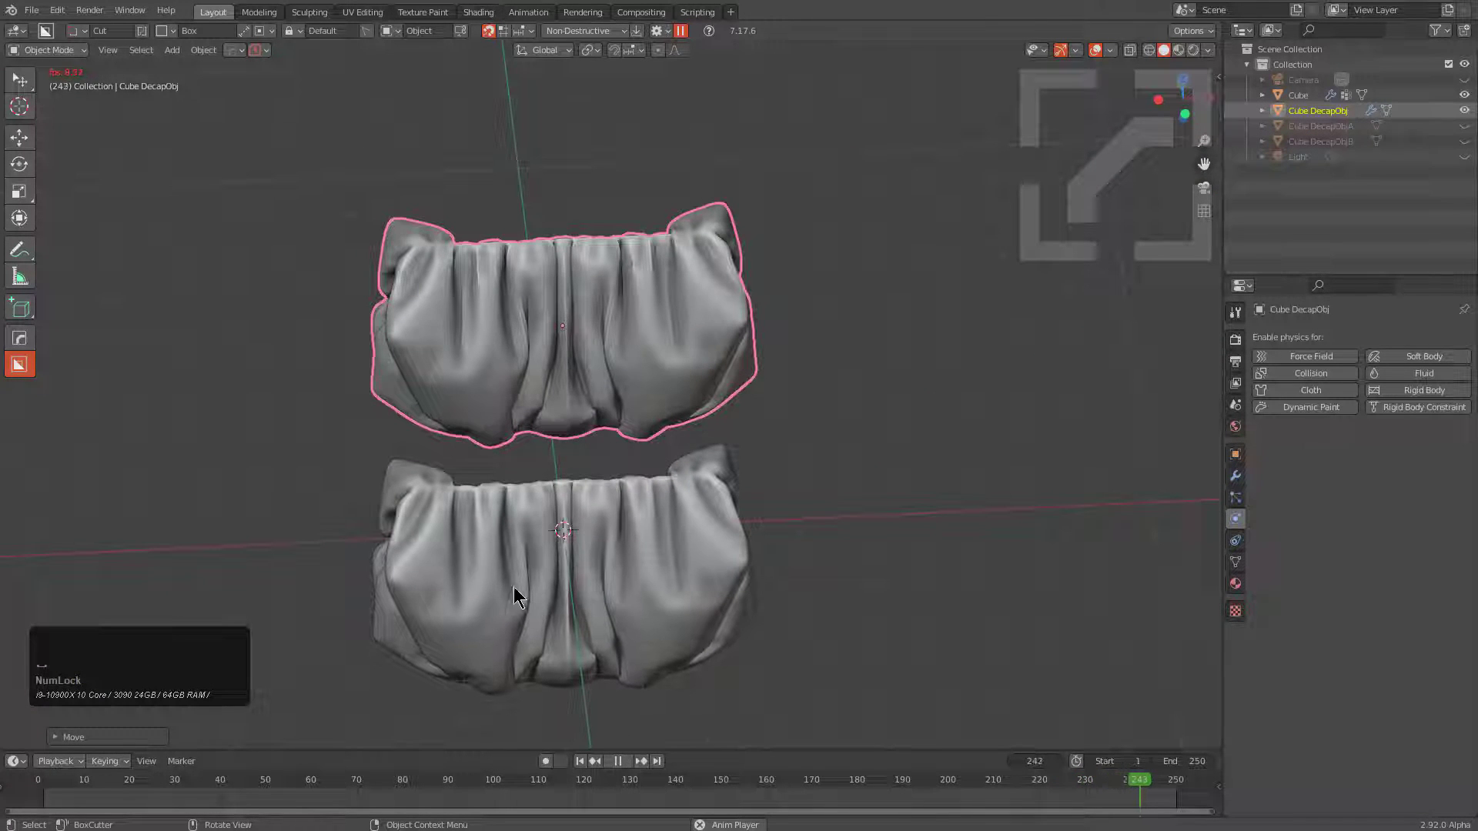
Orbit around the decapped copy to inspect it from several angles.
middle_click(513, 587)
middle_click(689, 421)
scroll(up, 3)
click(591, 328)
scroll(up, 3)
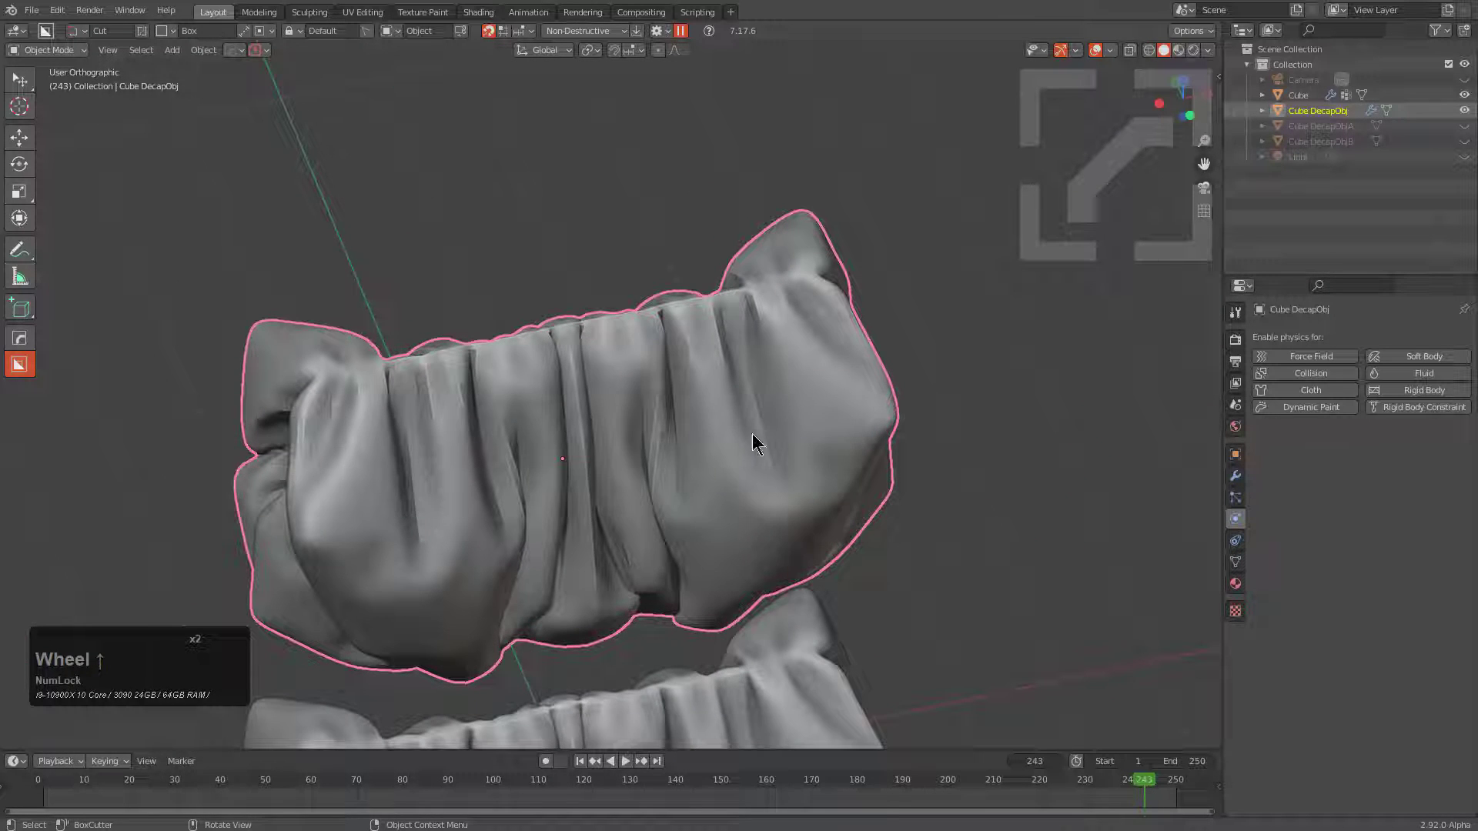
Apply Auto Smooth to the decapped copy from the HOps helper panel.
click(671, 440)
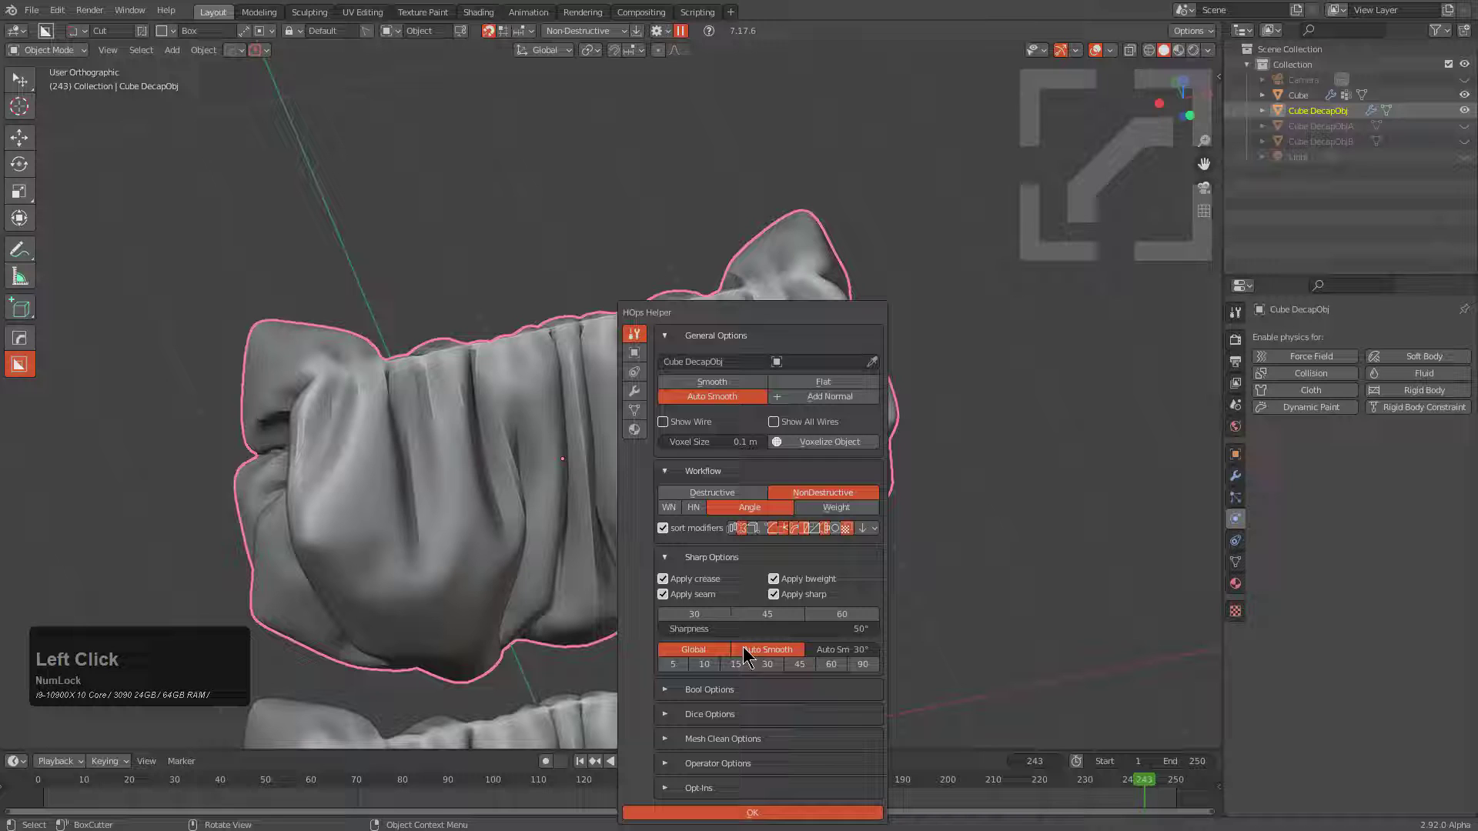
click(760, 646)
scroll(down, 3)
middle_click(621, 538)
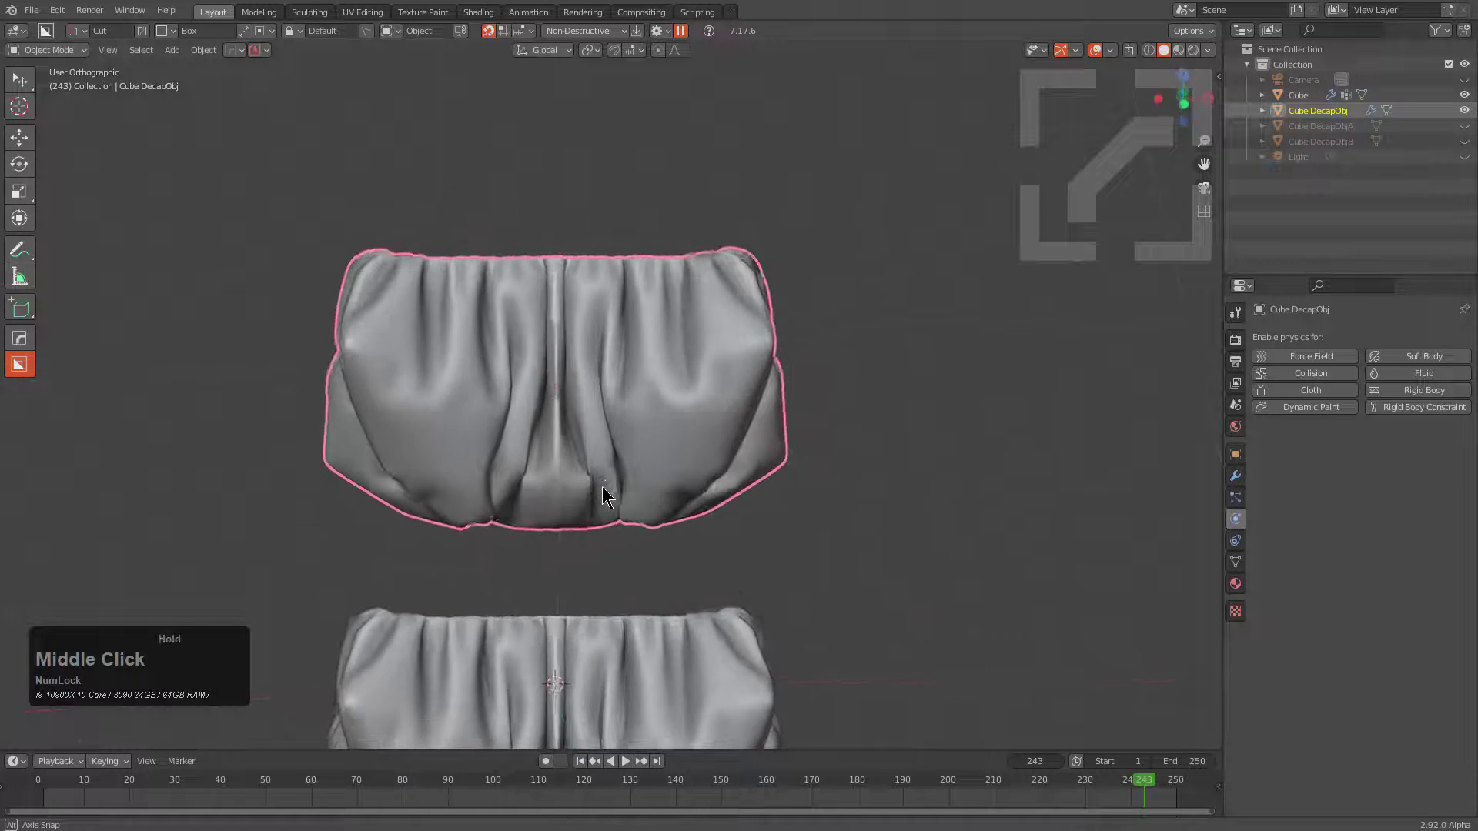
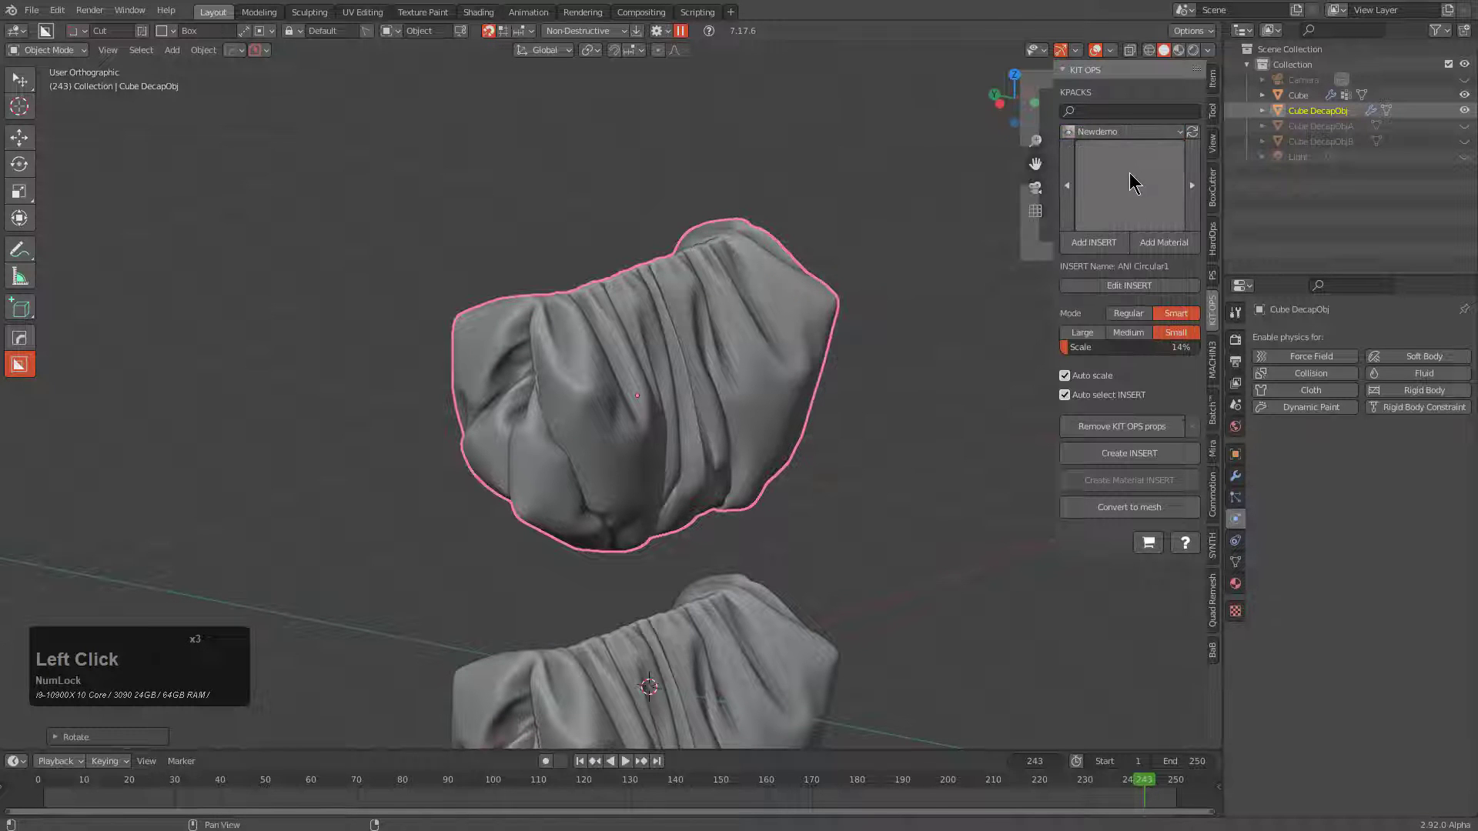
Browse the KIT OPS insert thumbnail gallery and close it again.
click(1143, 170)
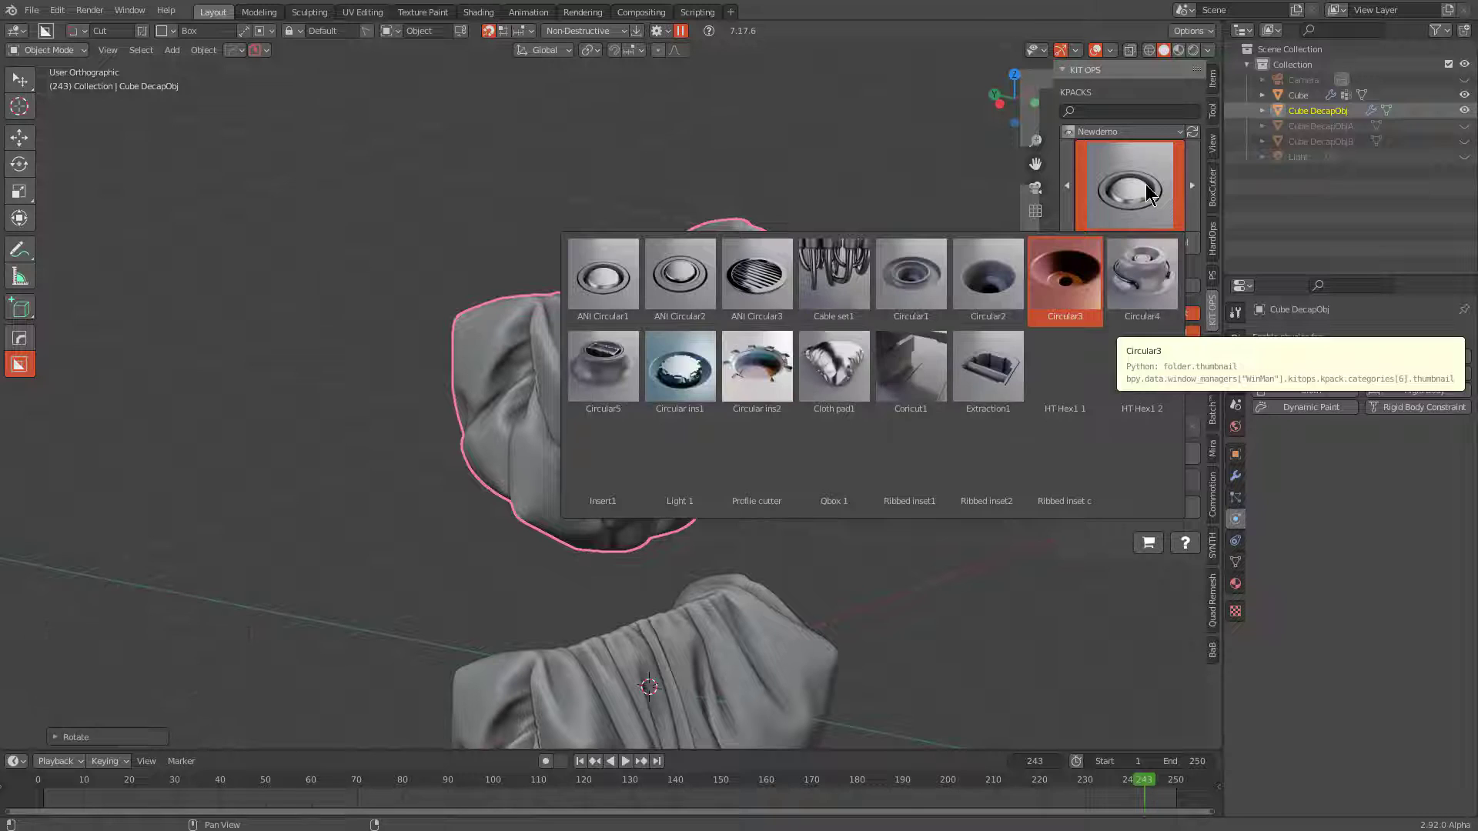
click(1139, 172)
click(1134, 451)
Rename the scene to insert_test in PowerSave and save it as insert_test_27.
click(267, 55)
click(266, 126)
text(insert)
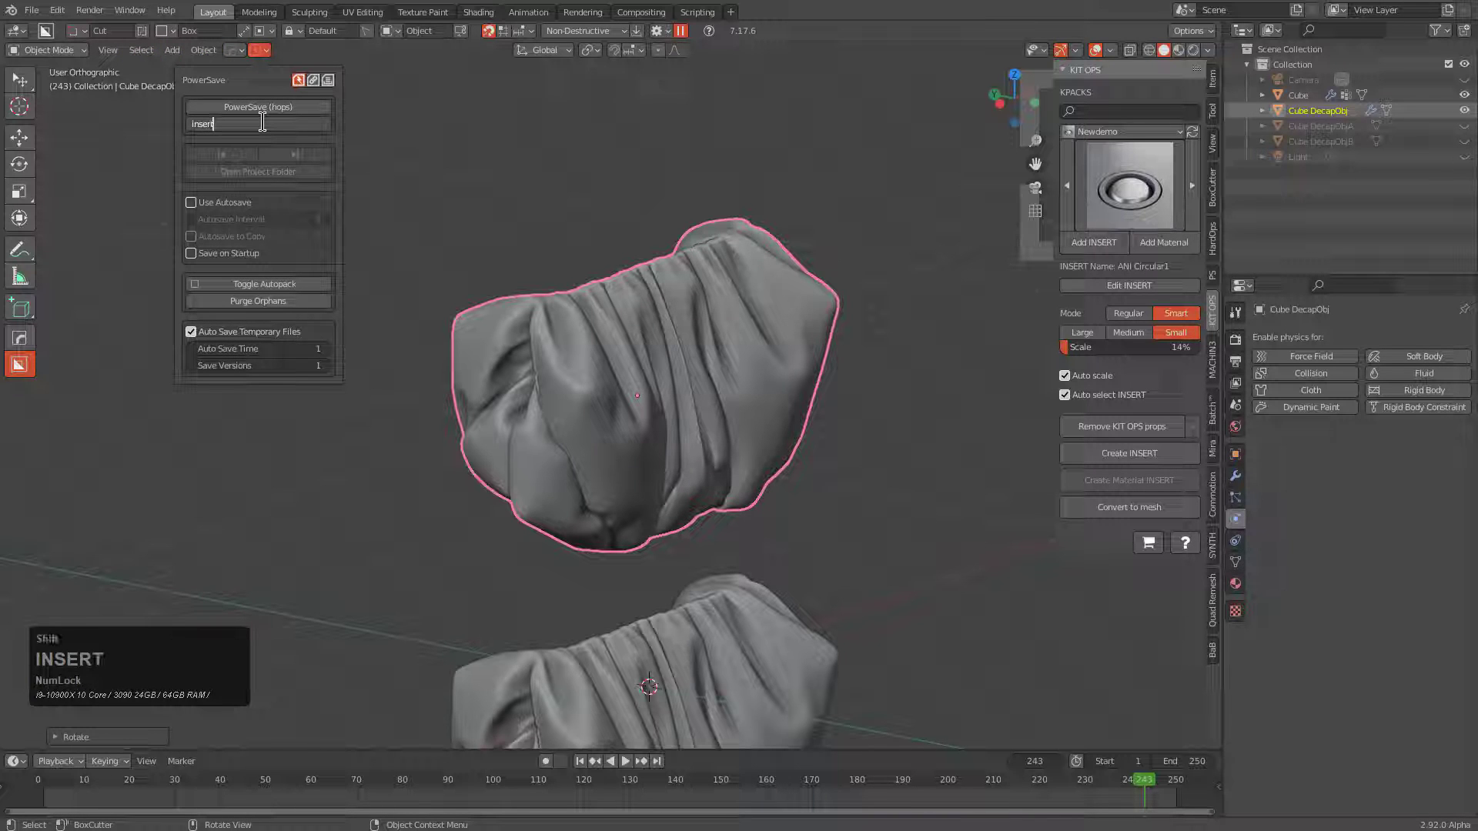
text(est)
key(Return)
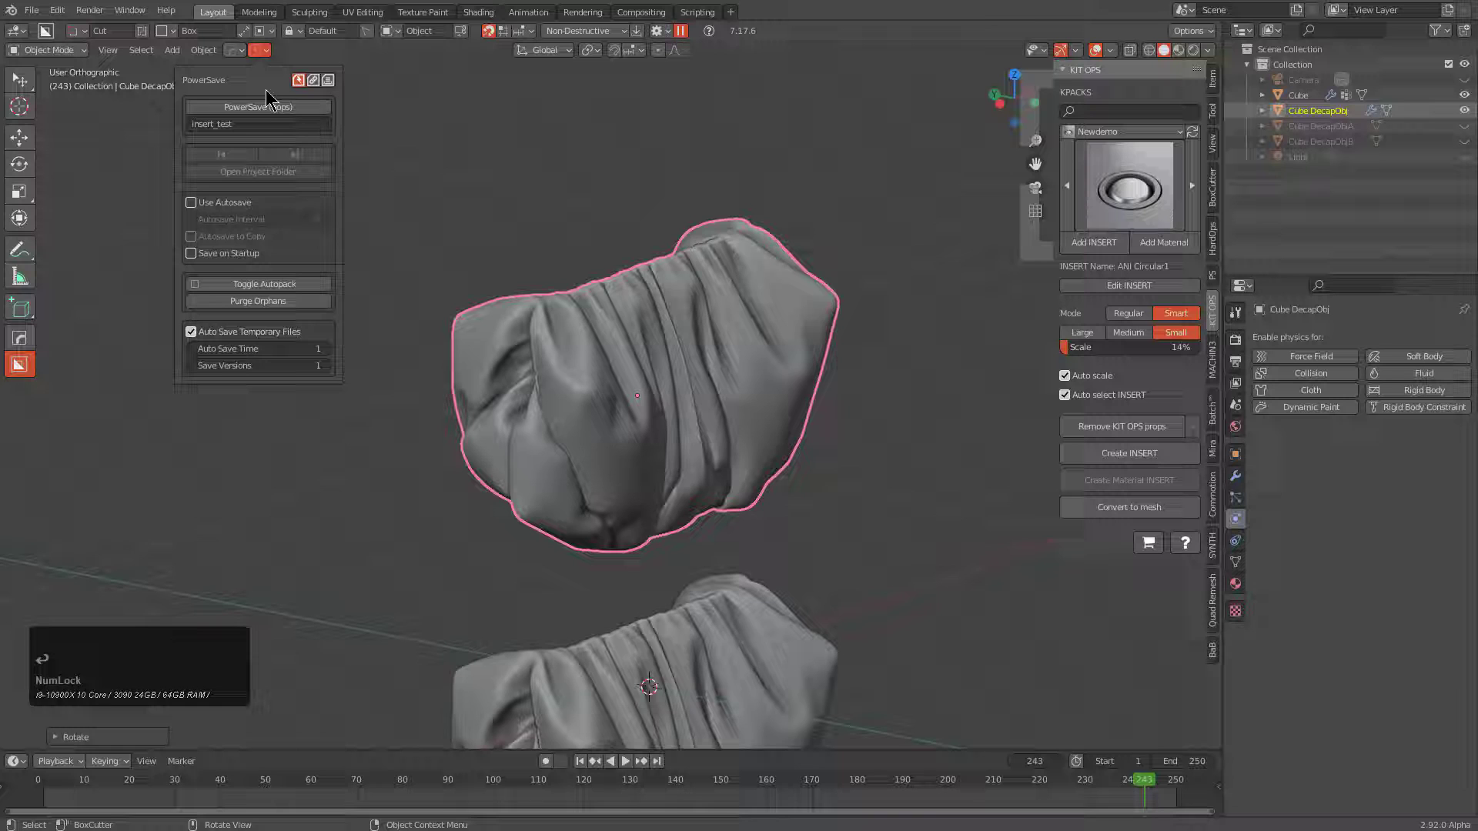
click(269, 102)
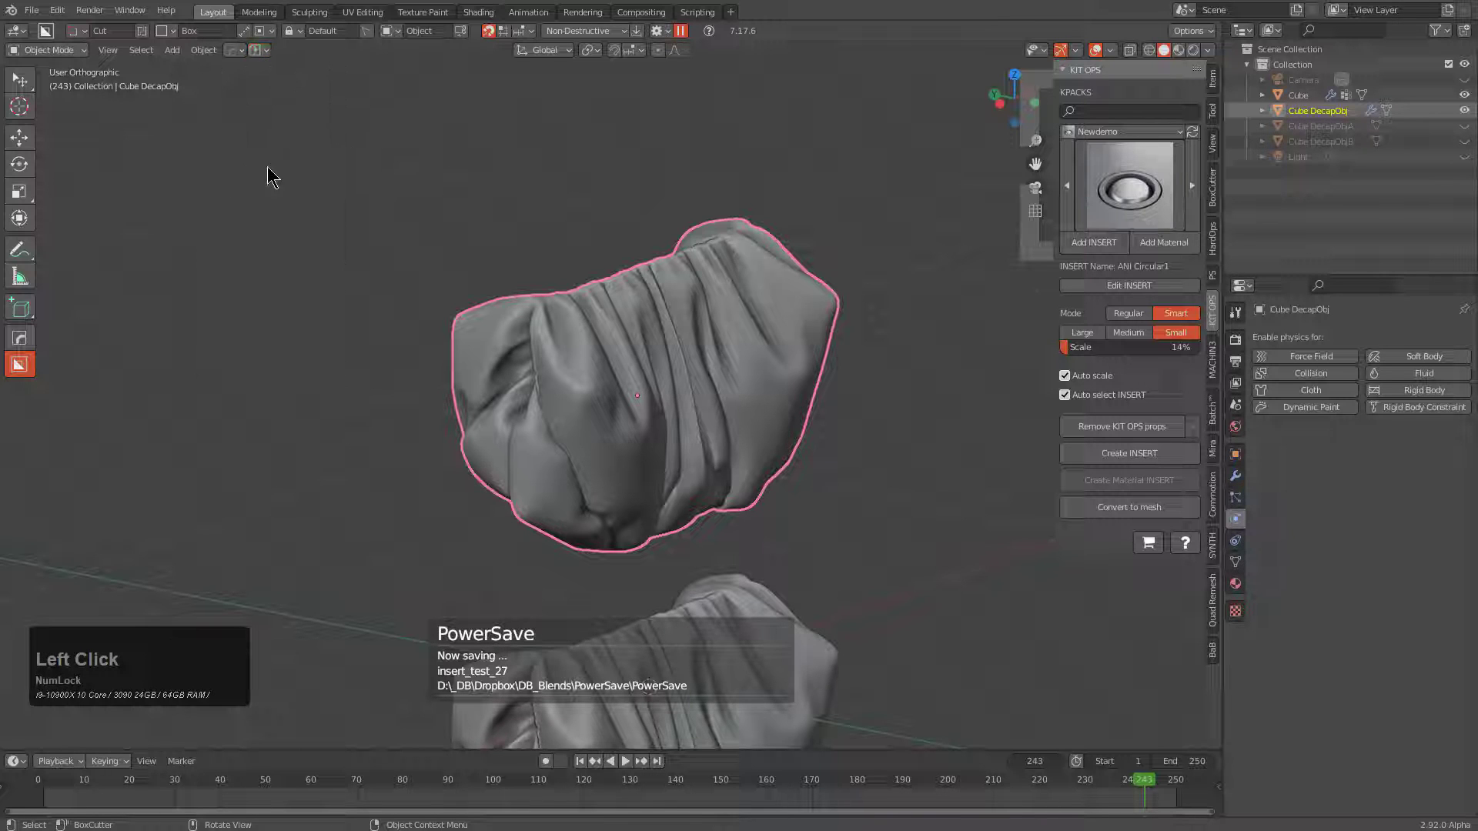
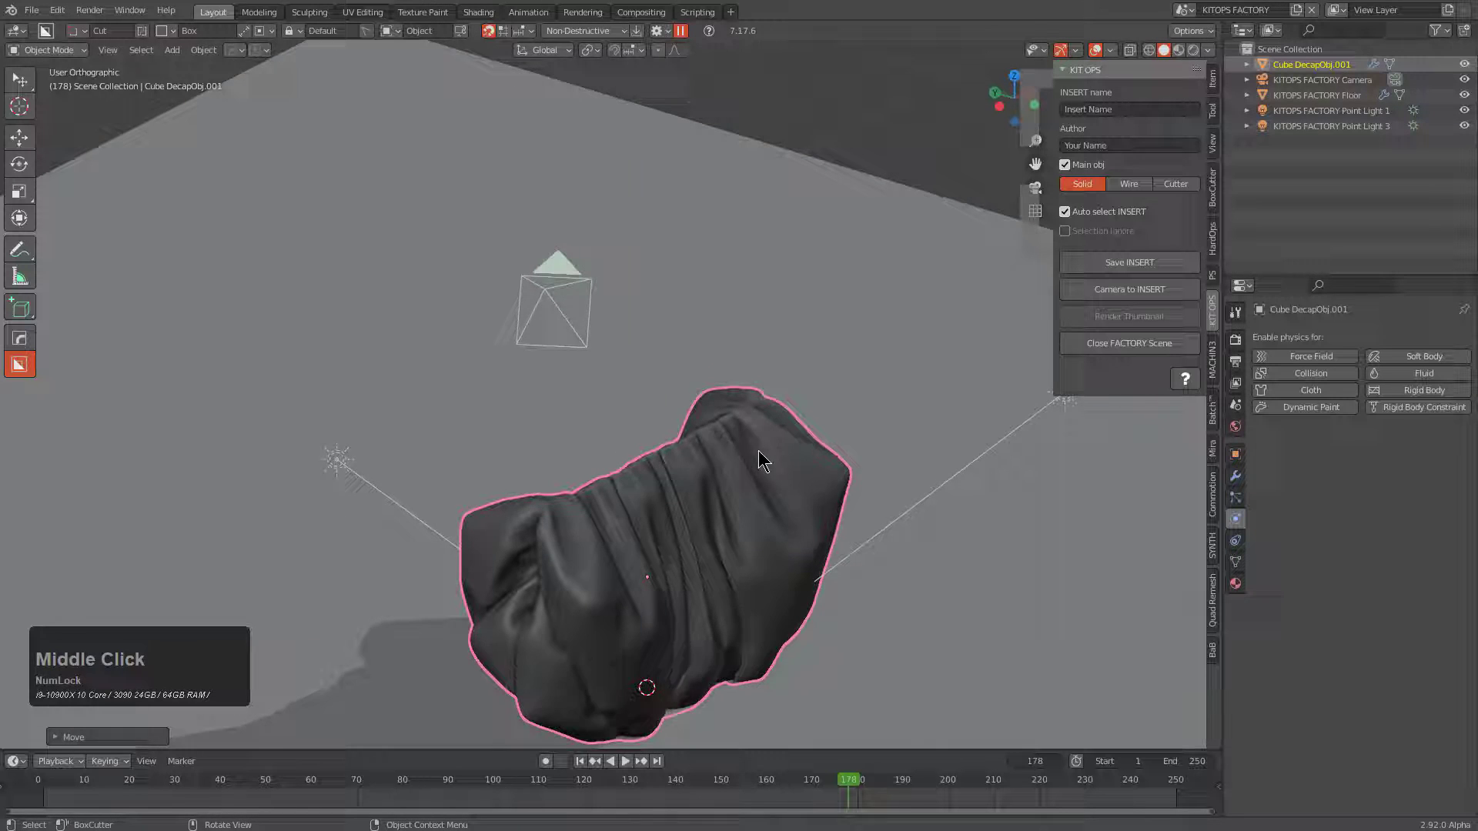
Look through the factory scene camera and add a blank material from the KitOps material pie.
scroll(up, 3)
click(1135, 289)
key(KP_0)
click(1182, 50)
key(m)
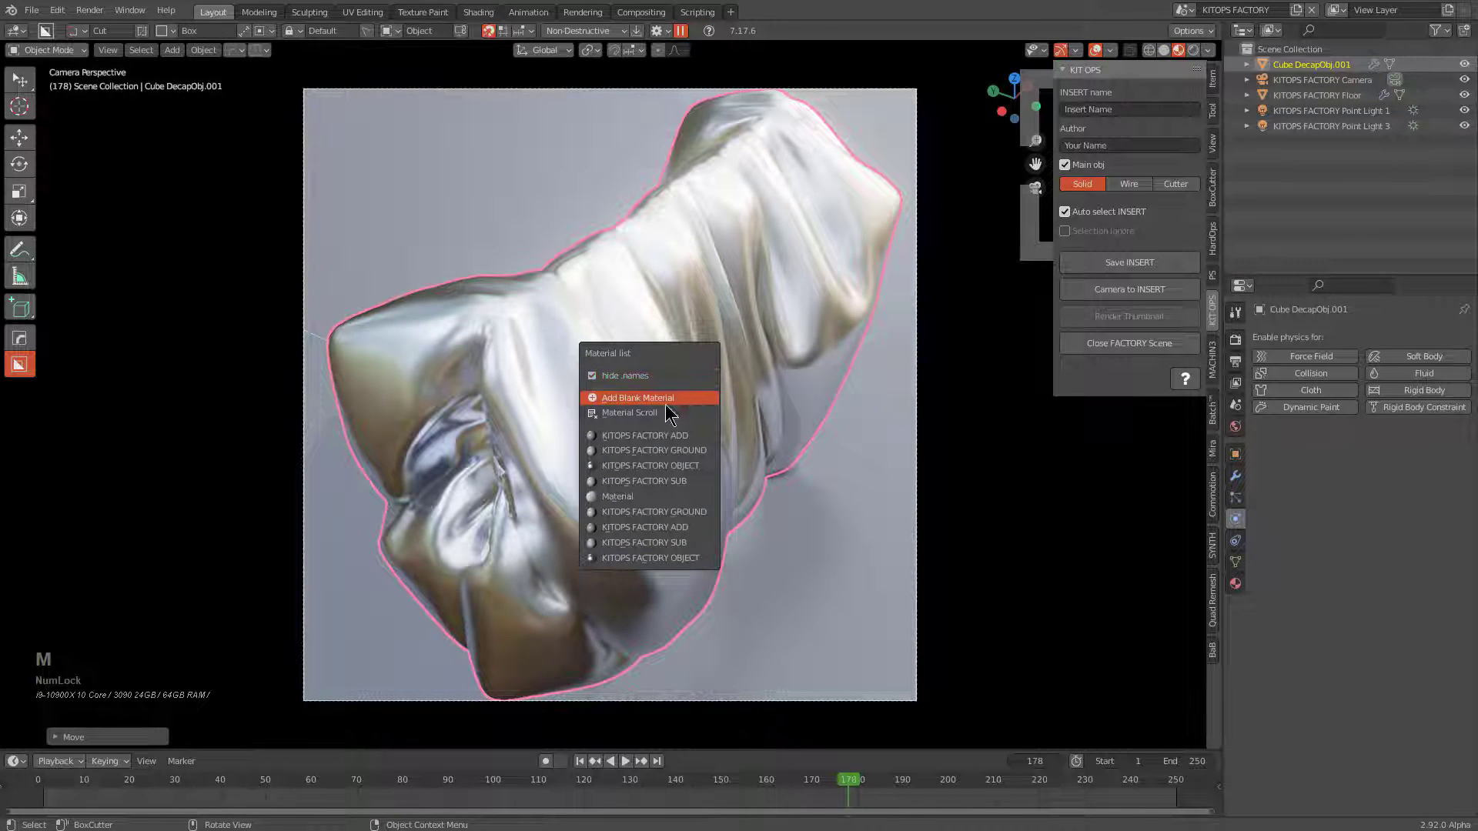
click(670, 414)
scroll(up, 3)
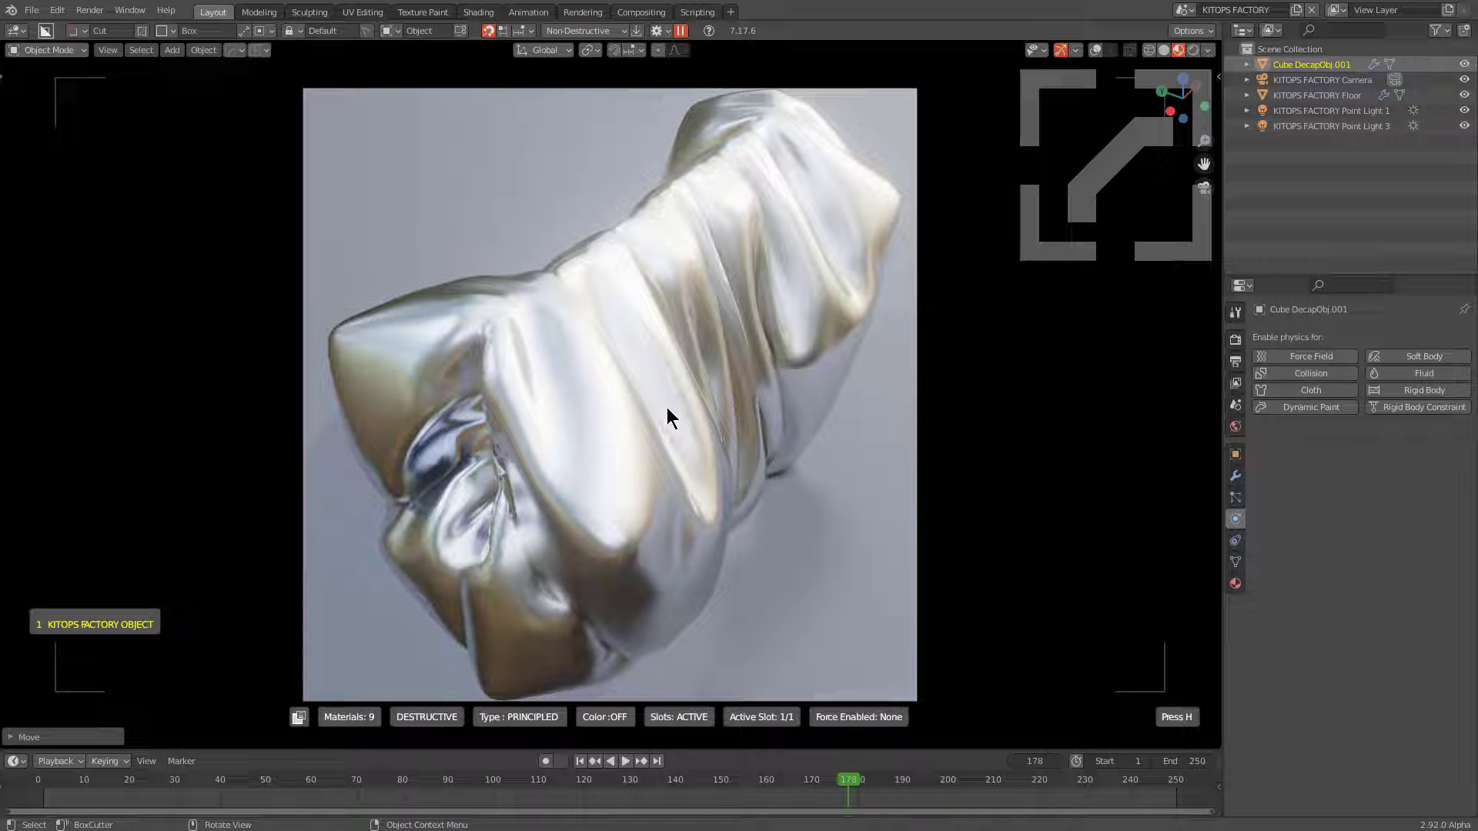
Apply a blank principled material to the cloth and check it through the scene camera.
scroll(down, 3)
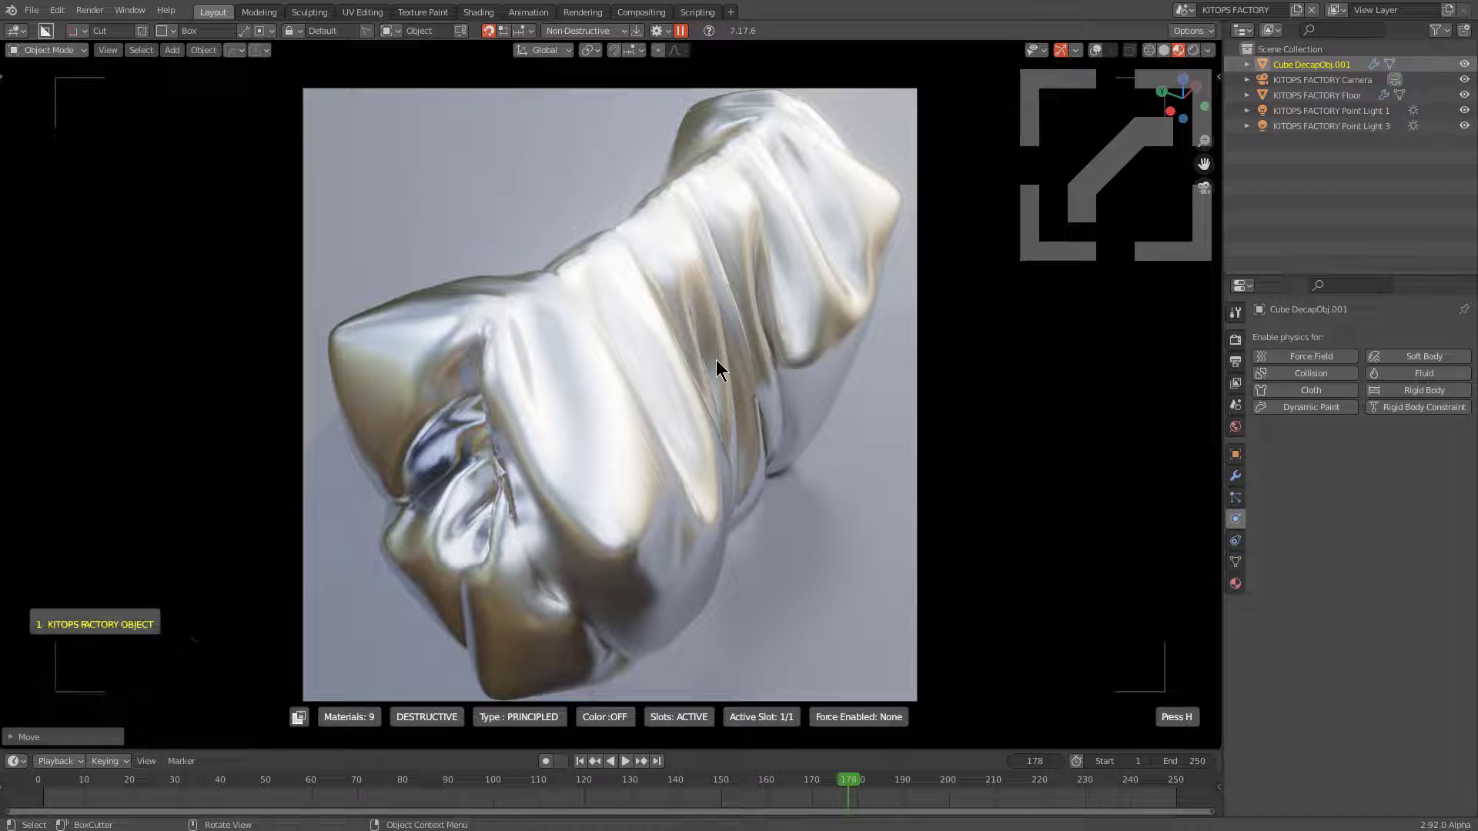
click(808, 377)
middle_click(743, 431)
click(747, 417)
key(alt+m)
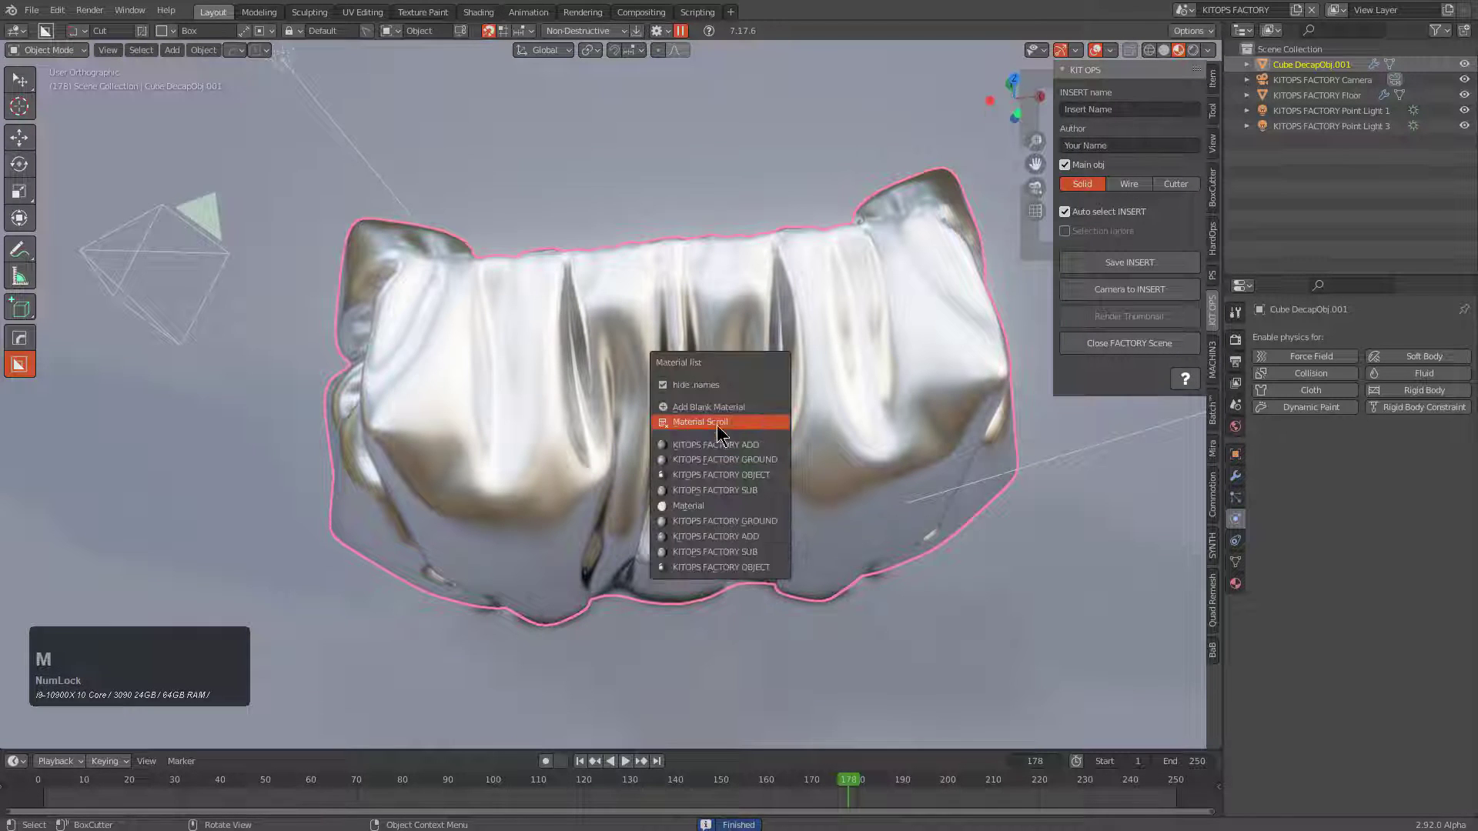
click(719, 407)
key(KP_0)
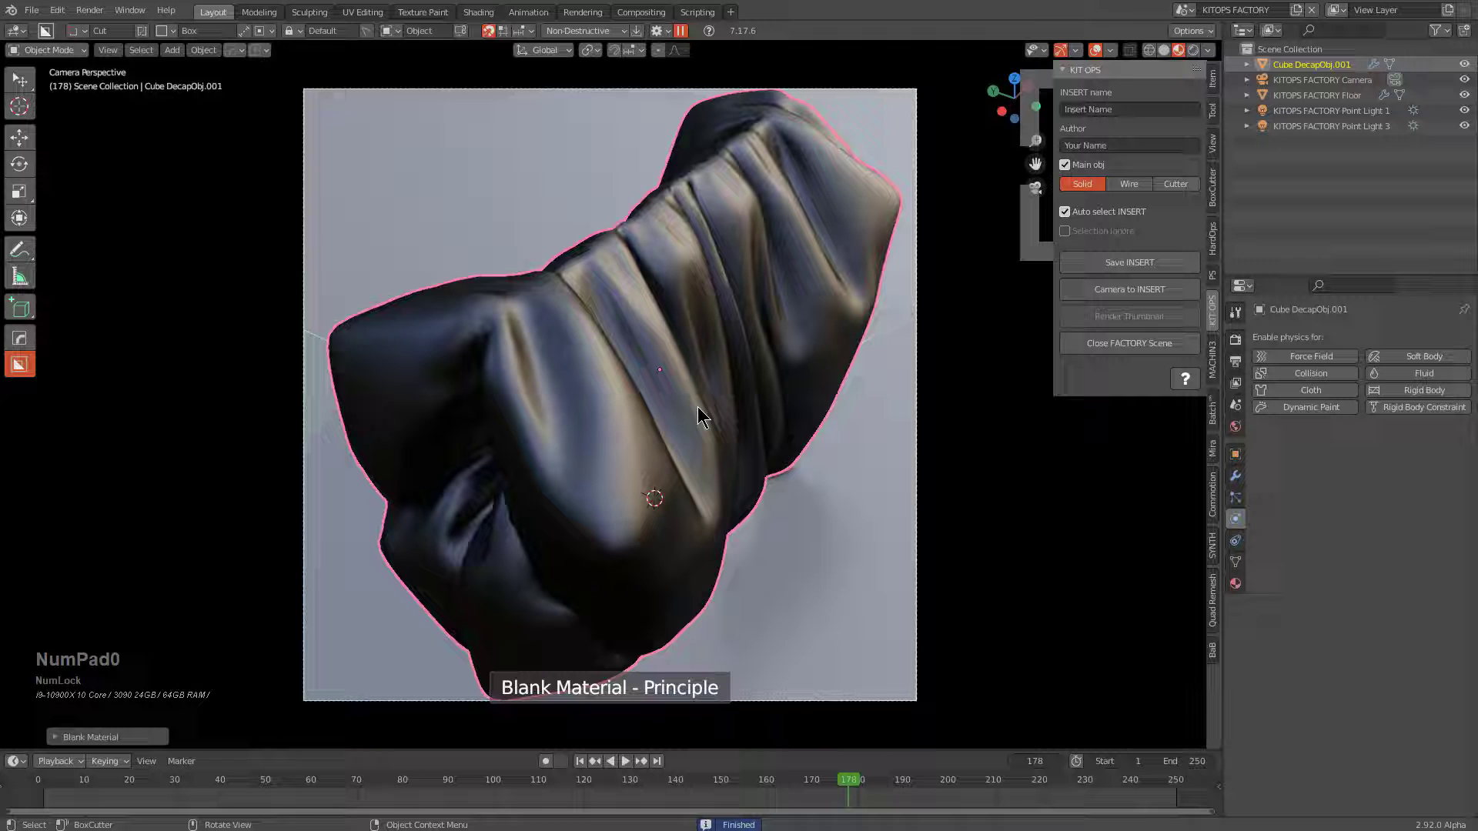
Reapply the blank material, fit the whole camera frame in the viewport and show the render settings.
key(alt+m)
click(670, 417)
key(alt+m)
click(717, 404)
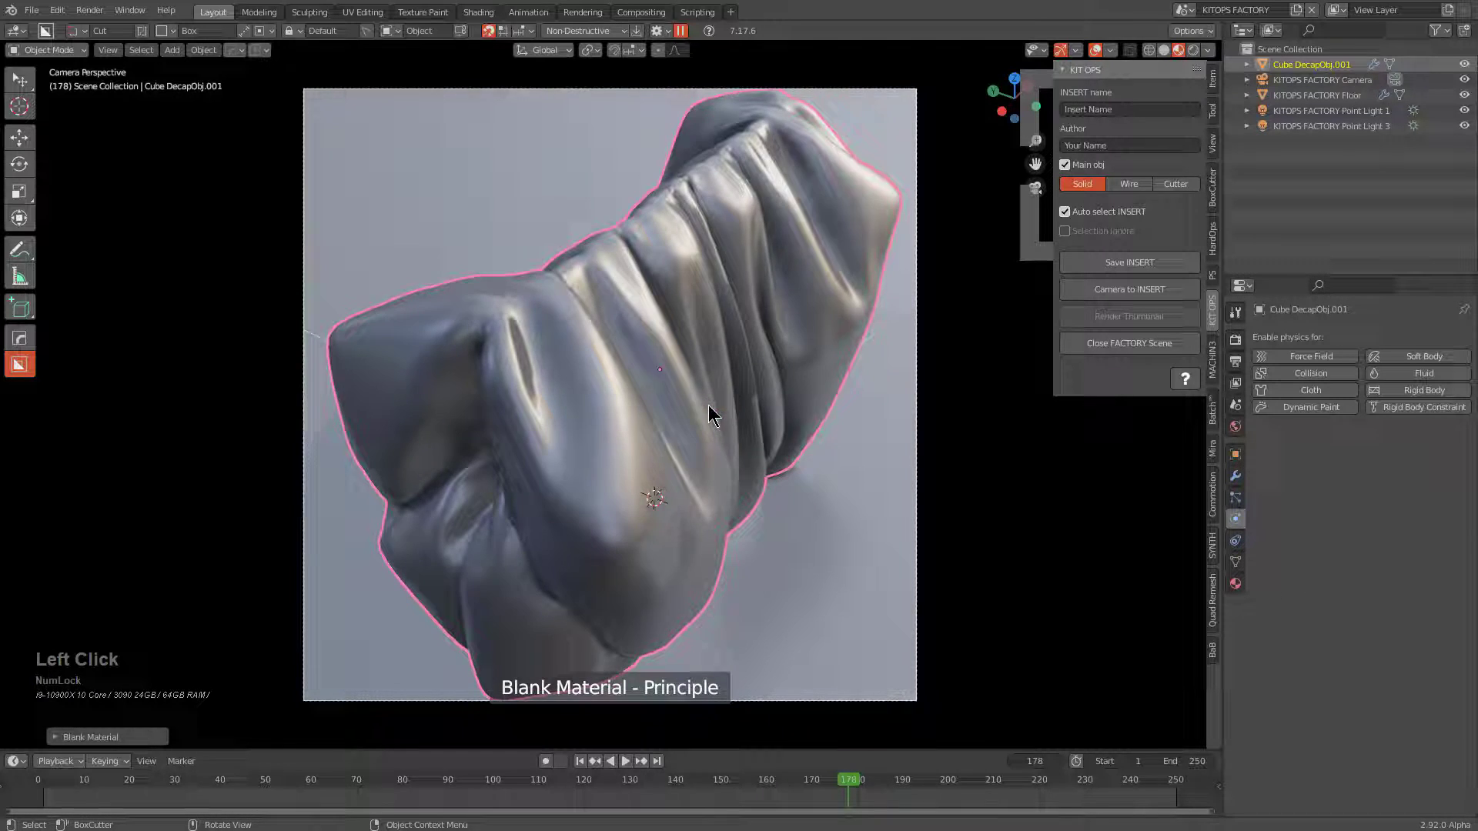
scroll(down, 3)
key(alt+a)
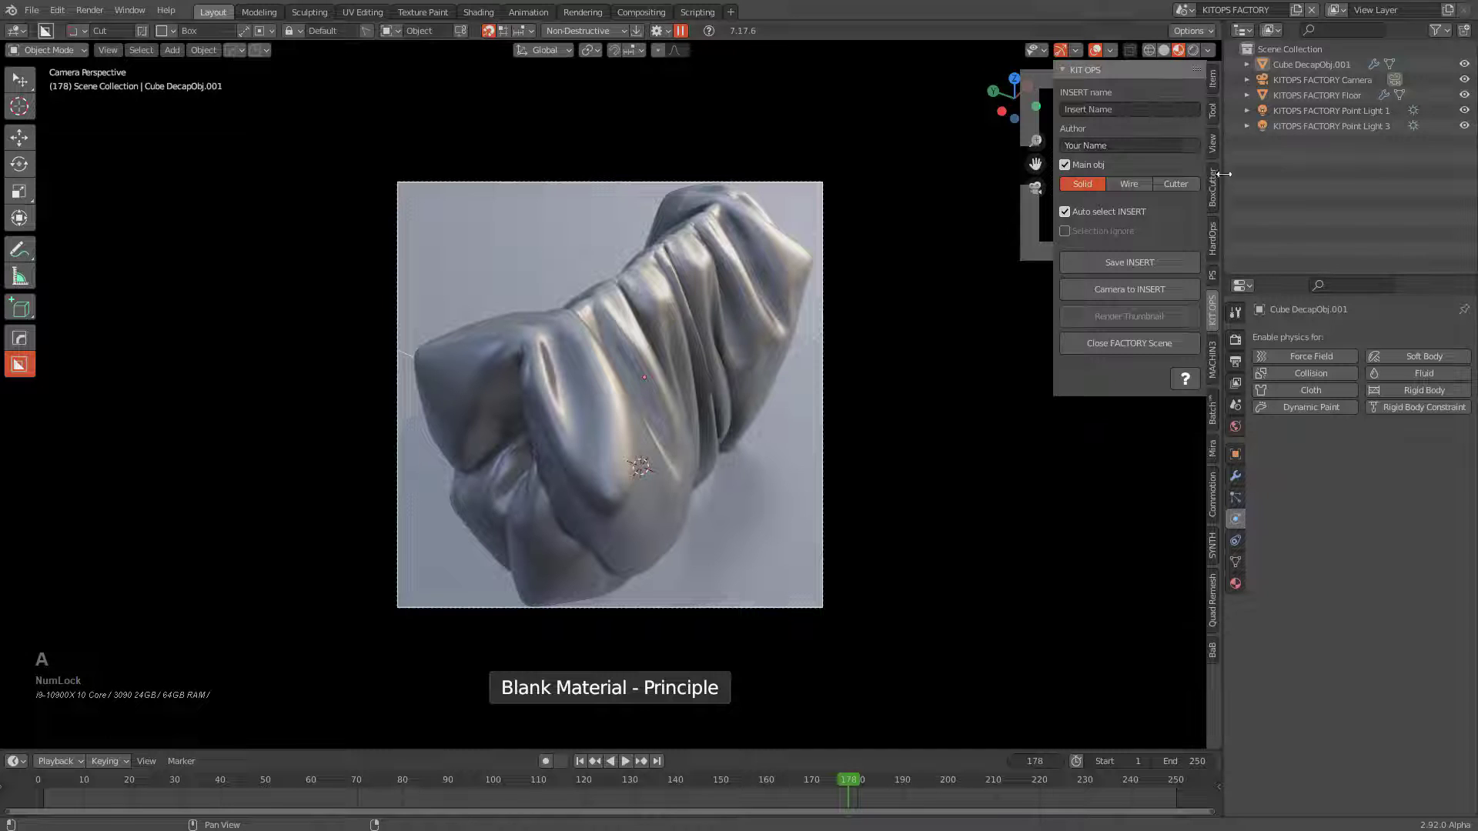
click(1239, 339)
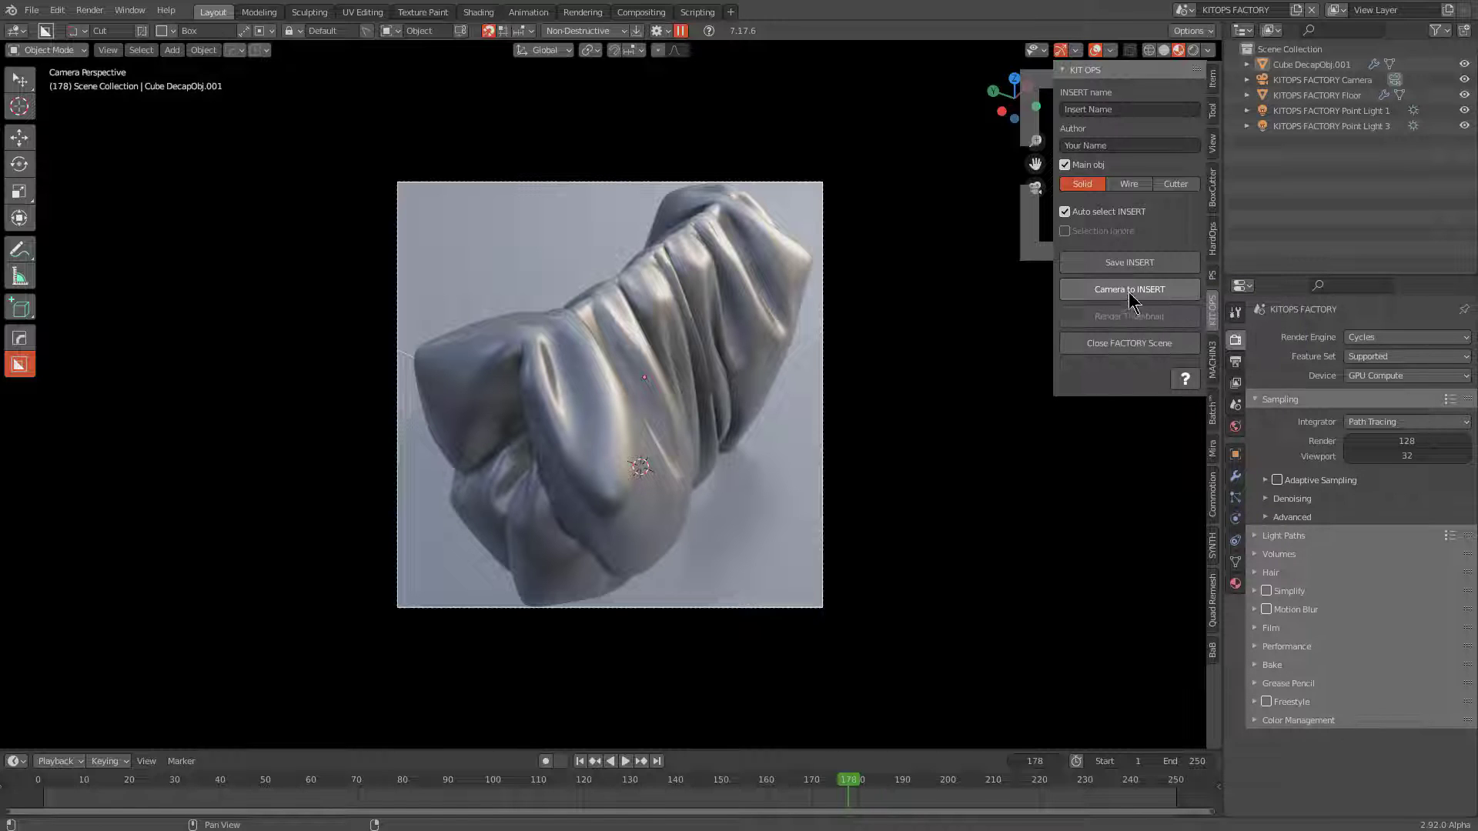
Save the cloth as a new insert file named cloth2_1_extendable.blend in the NewDemo folder.
click(1123, 263)
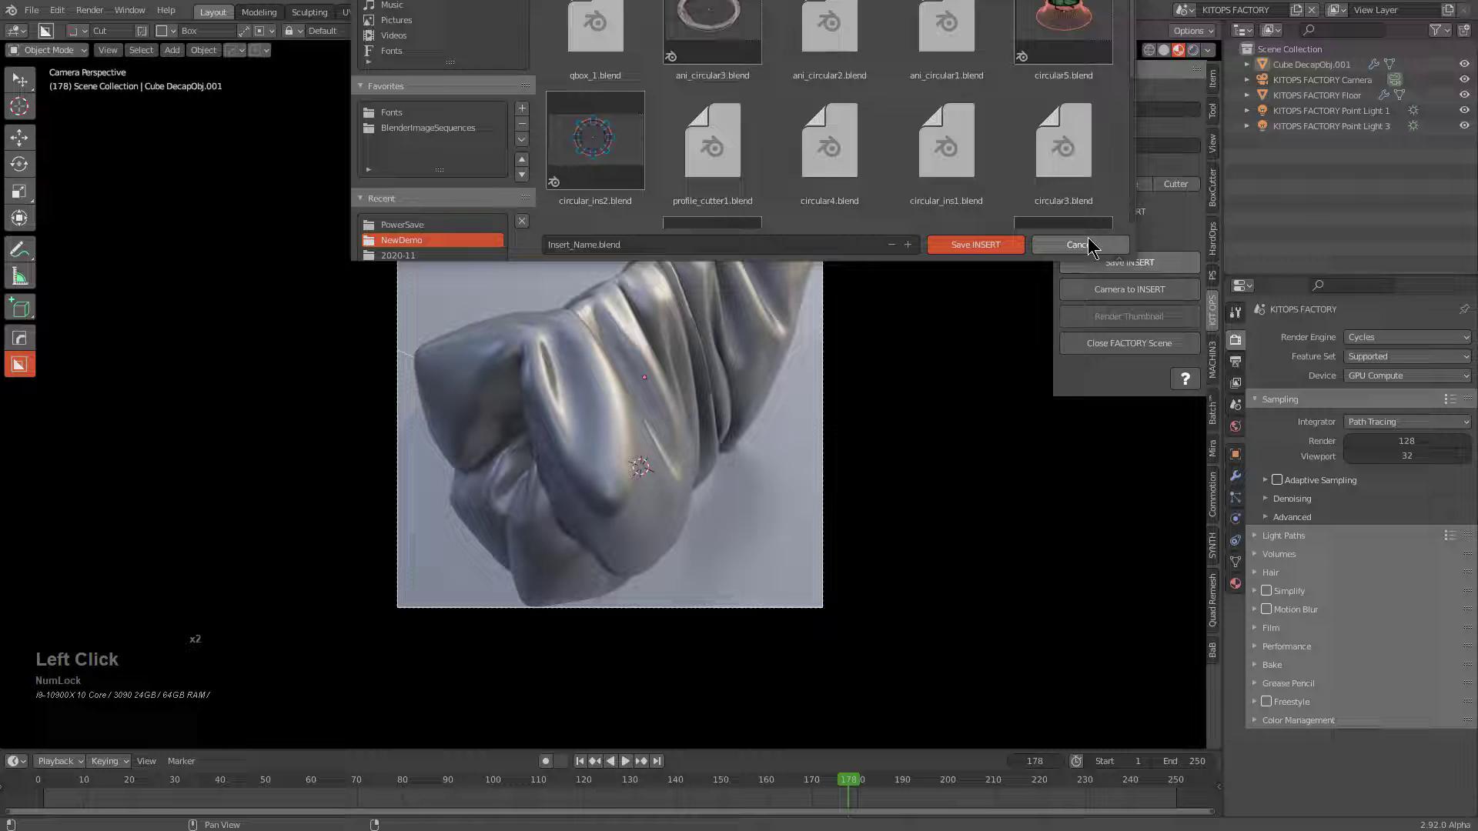
click(1090, 242)
click(1121, 260)
click(673, 243)
text(cloth12)
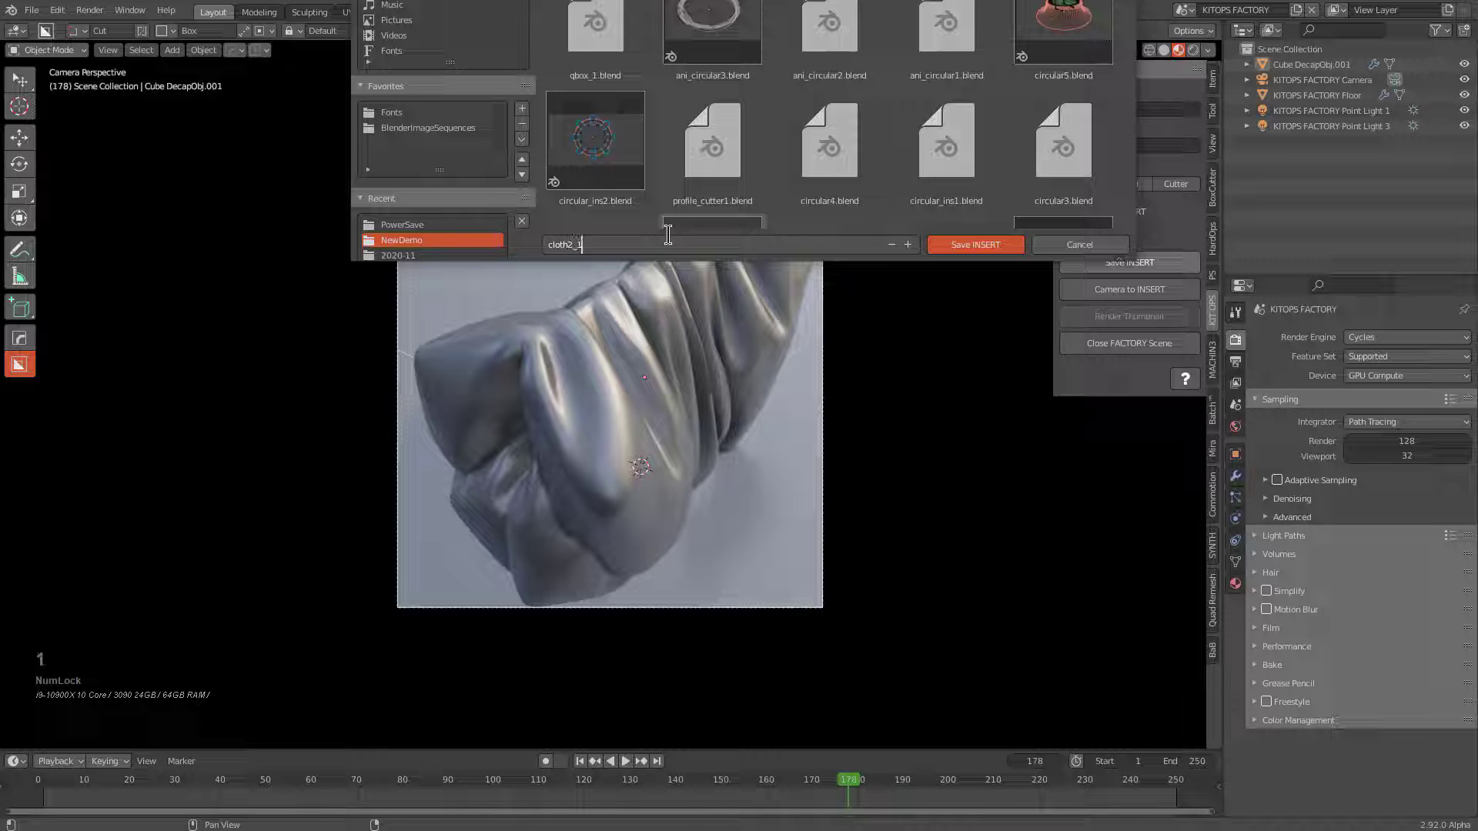
key(e)
text(xtendahb)
text(ble)
key(Return)
key(Return)
click(1151, 310)
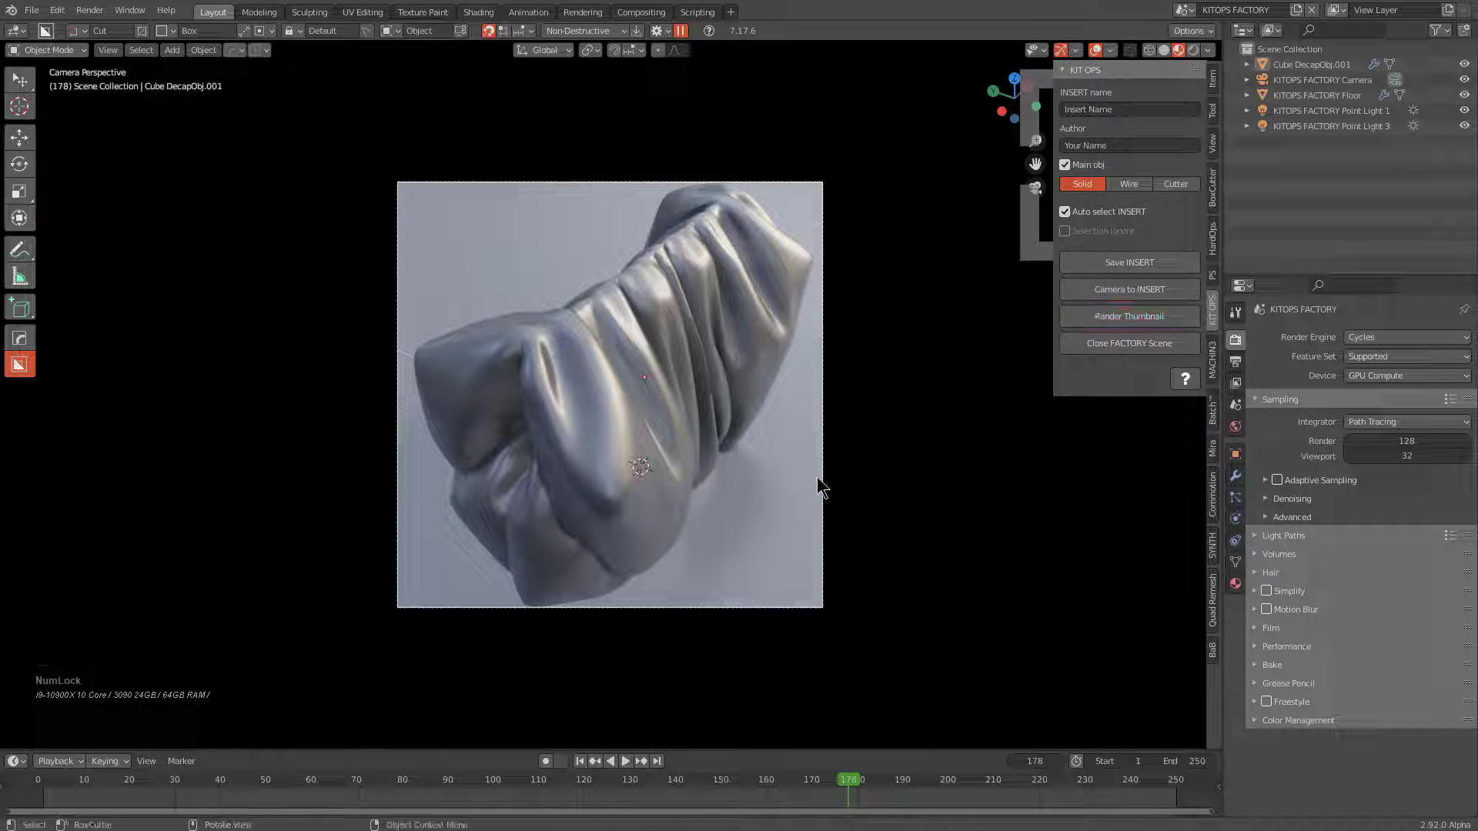
Take a final look at the decapped cushion and original from several preset views.
click(1090, 352)
middle_click(606, 406)
scroll(down, 3)
middle_click(636, 301)
scroll(up, 3)
key(2)
scroll(down, 3)
key(1)
key(KP_Divide)
key(KP_Divide)
key(1)
text(12)
key(shift+o)
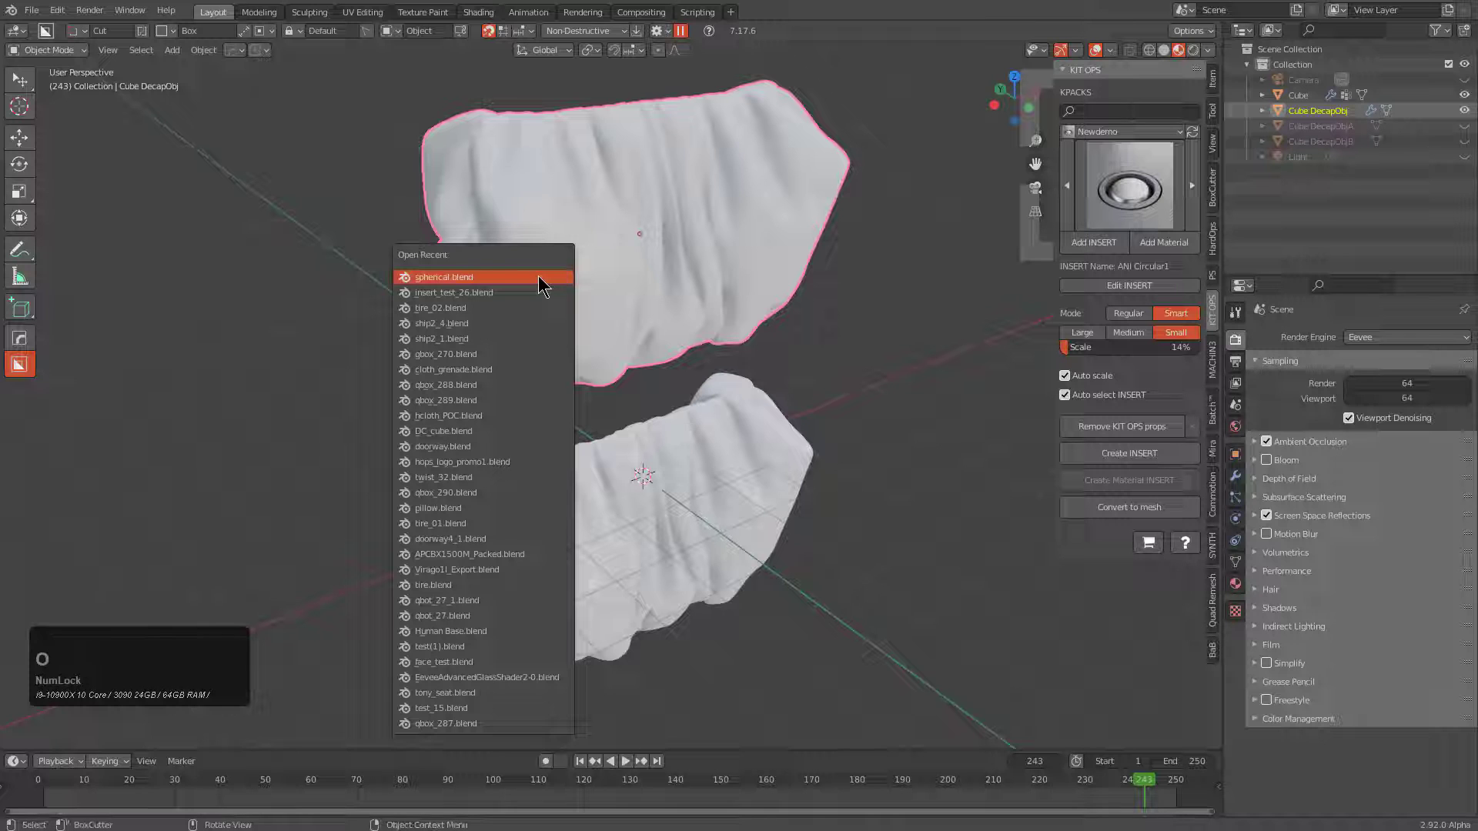
Open a recently used scene file, then start a fresh default scene.
click(527, 295)
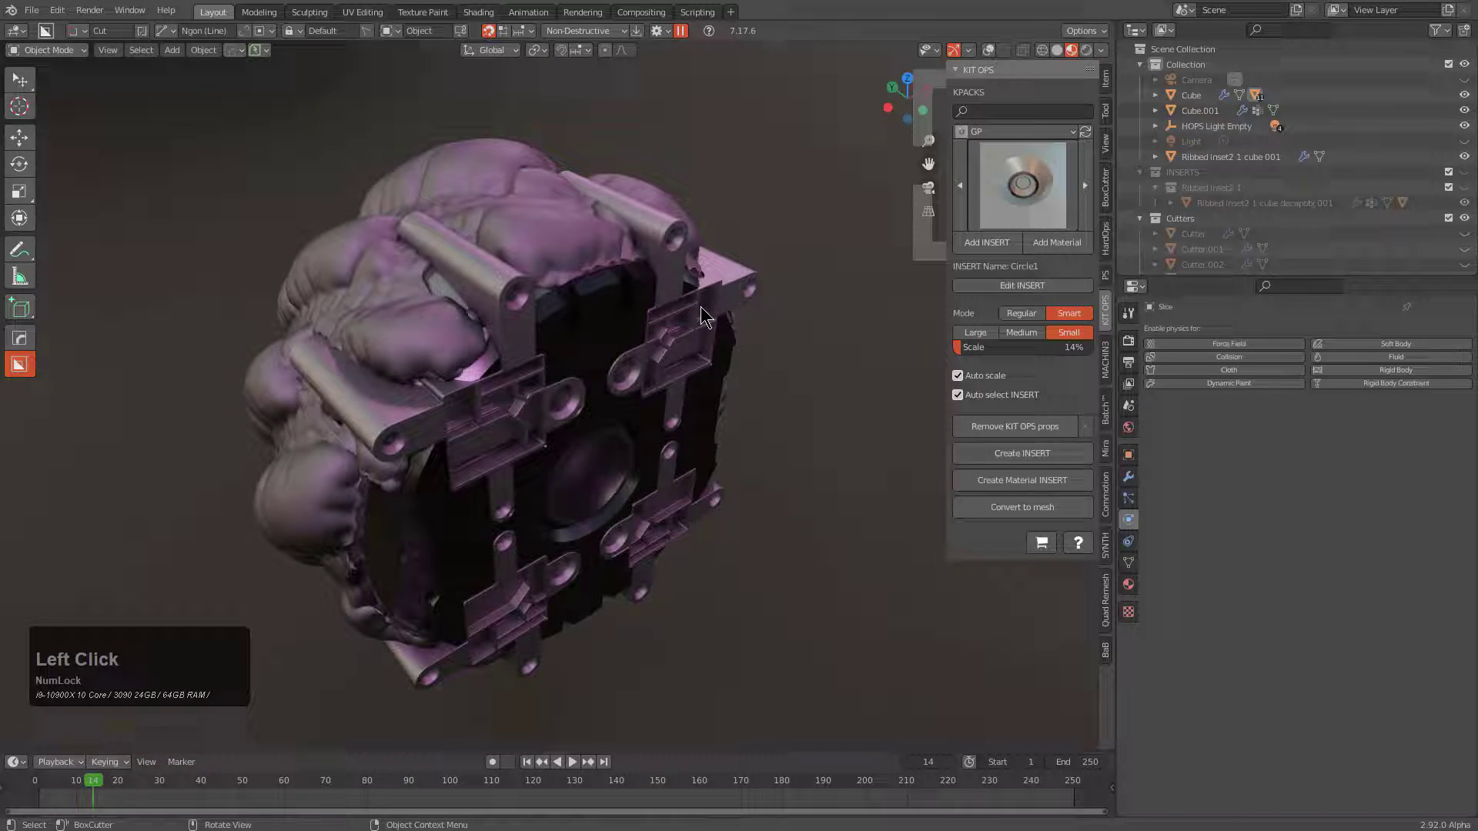
middle_click(704, 309)
key(ctrl+n)
key(Return)
scroll(up, 3)
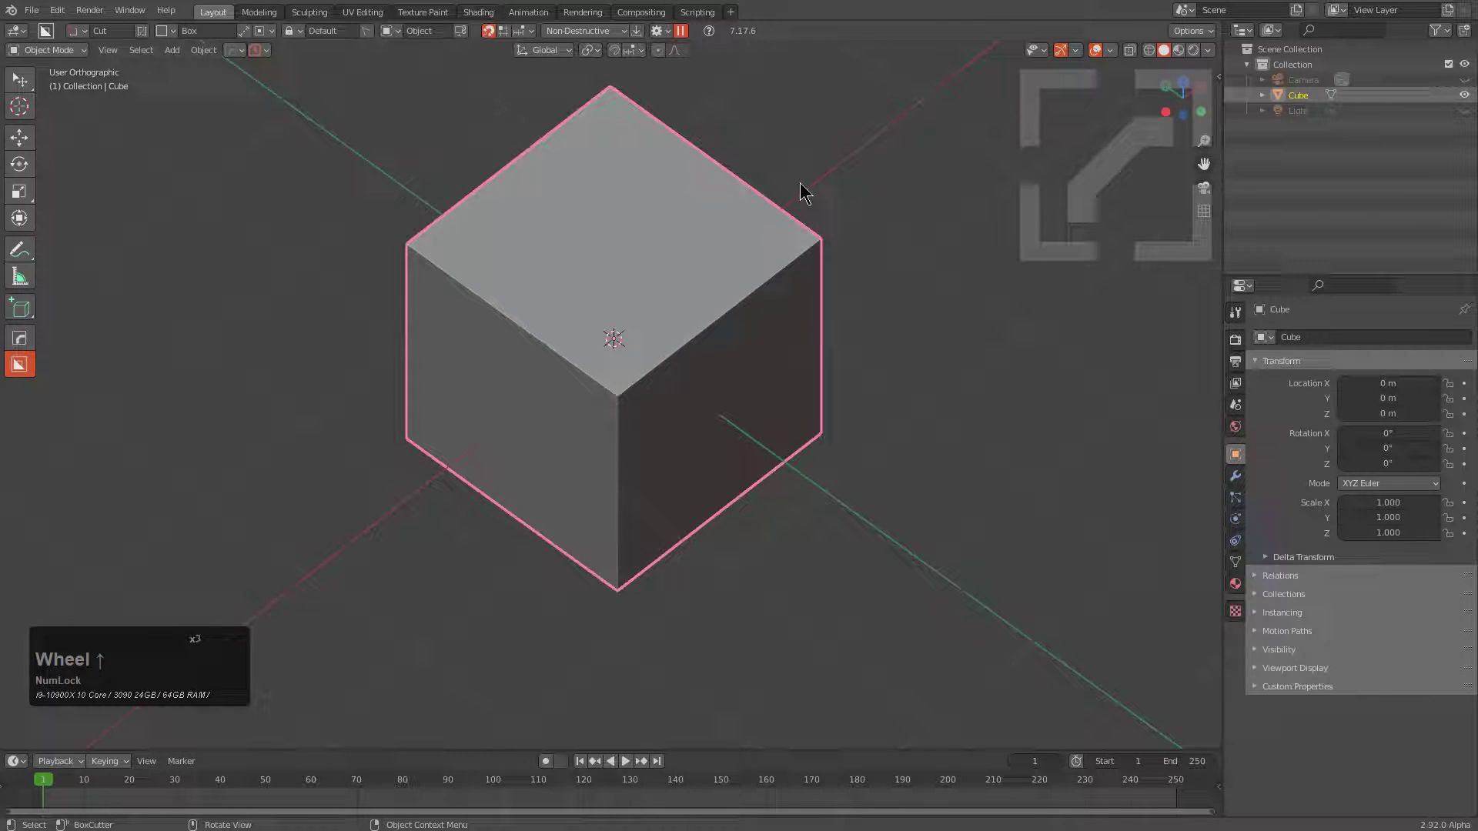
Open the insert_test_27 scene from the recent files browser.
click(39, 10)
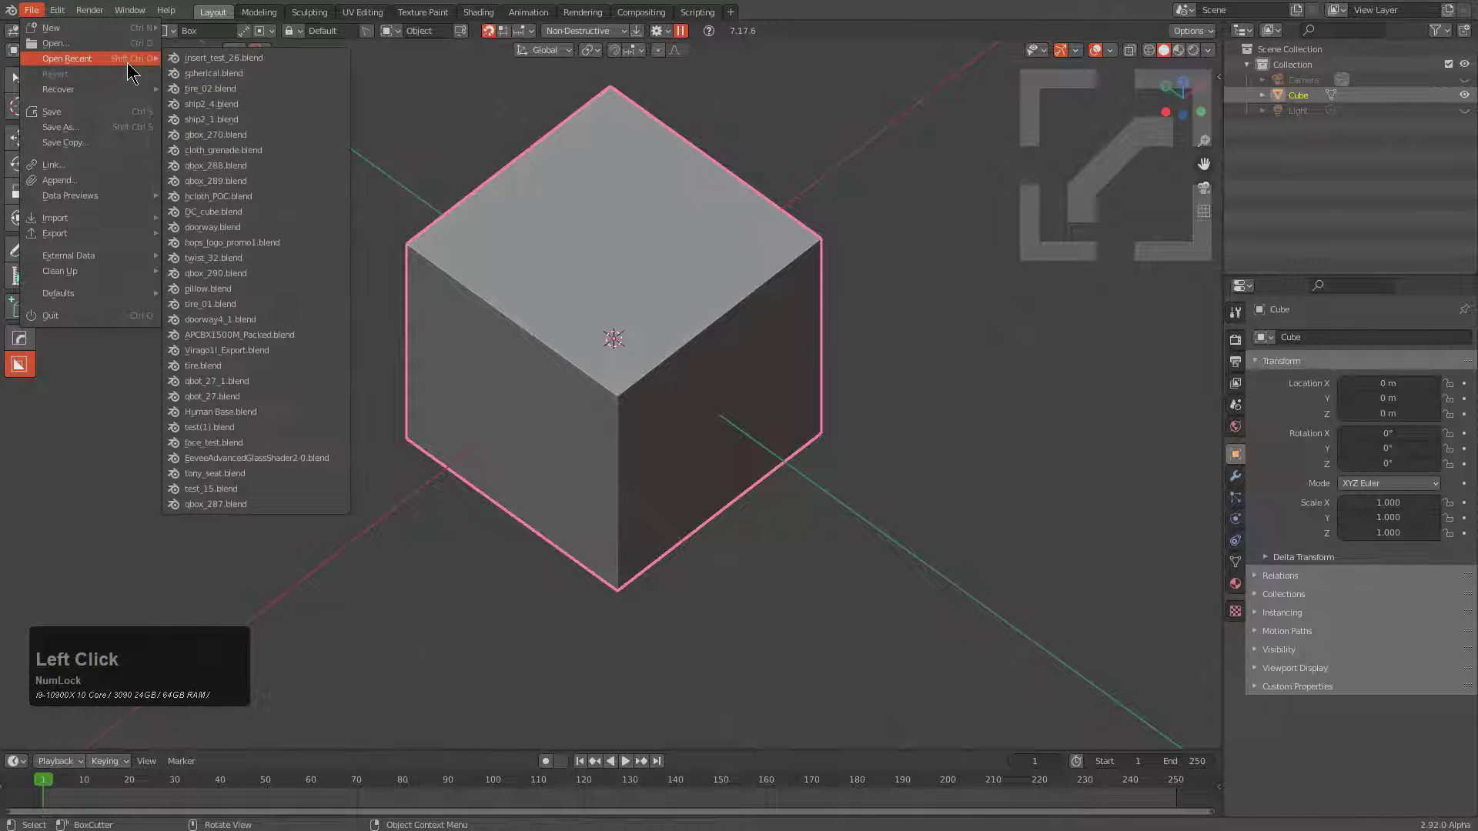
click(264, 63)
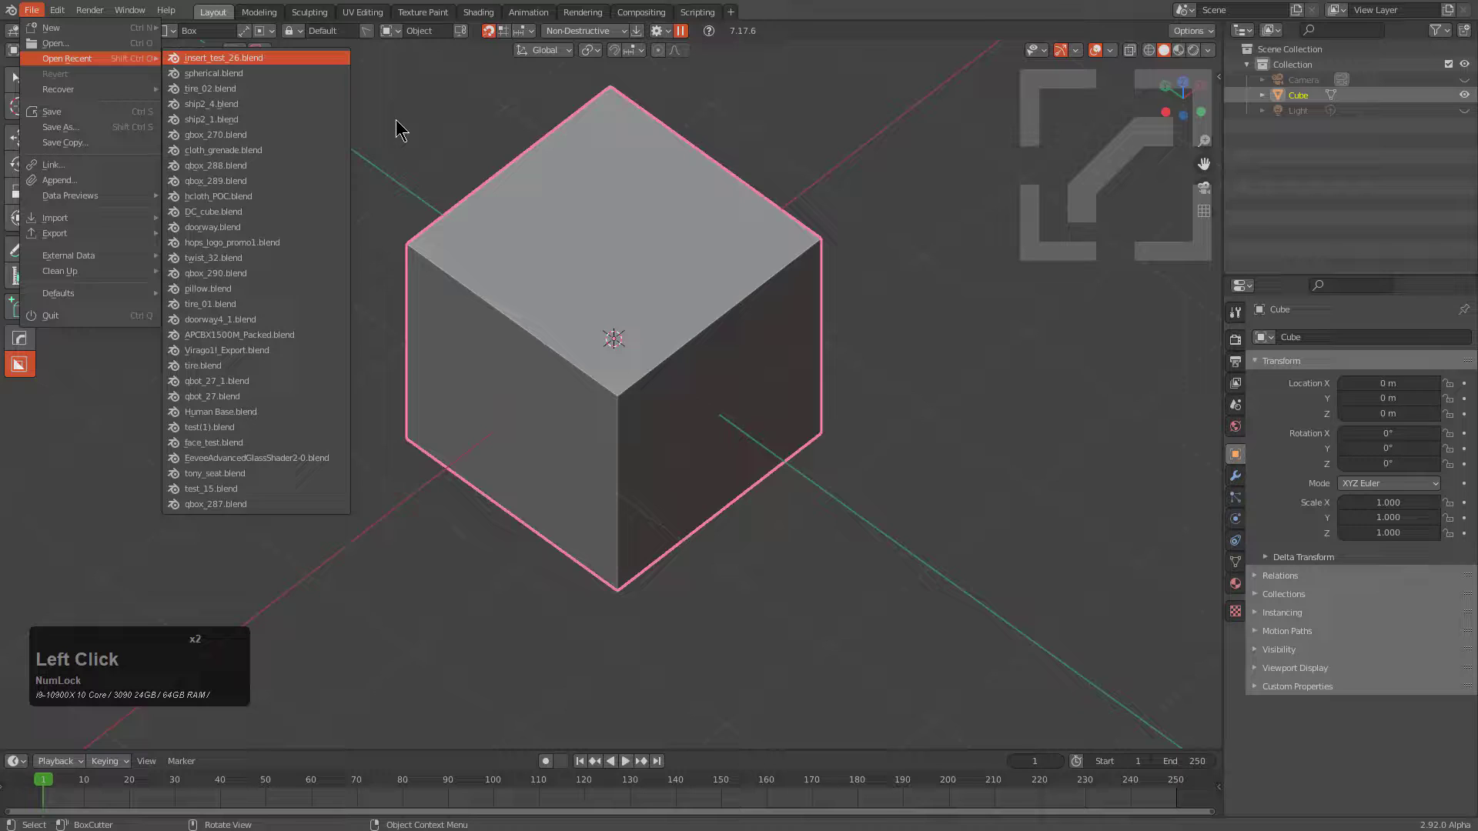
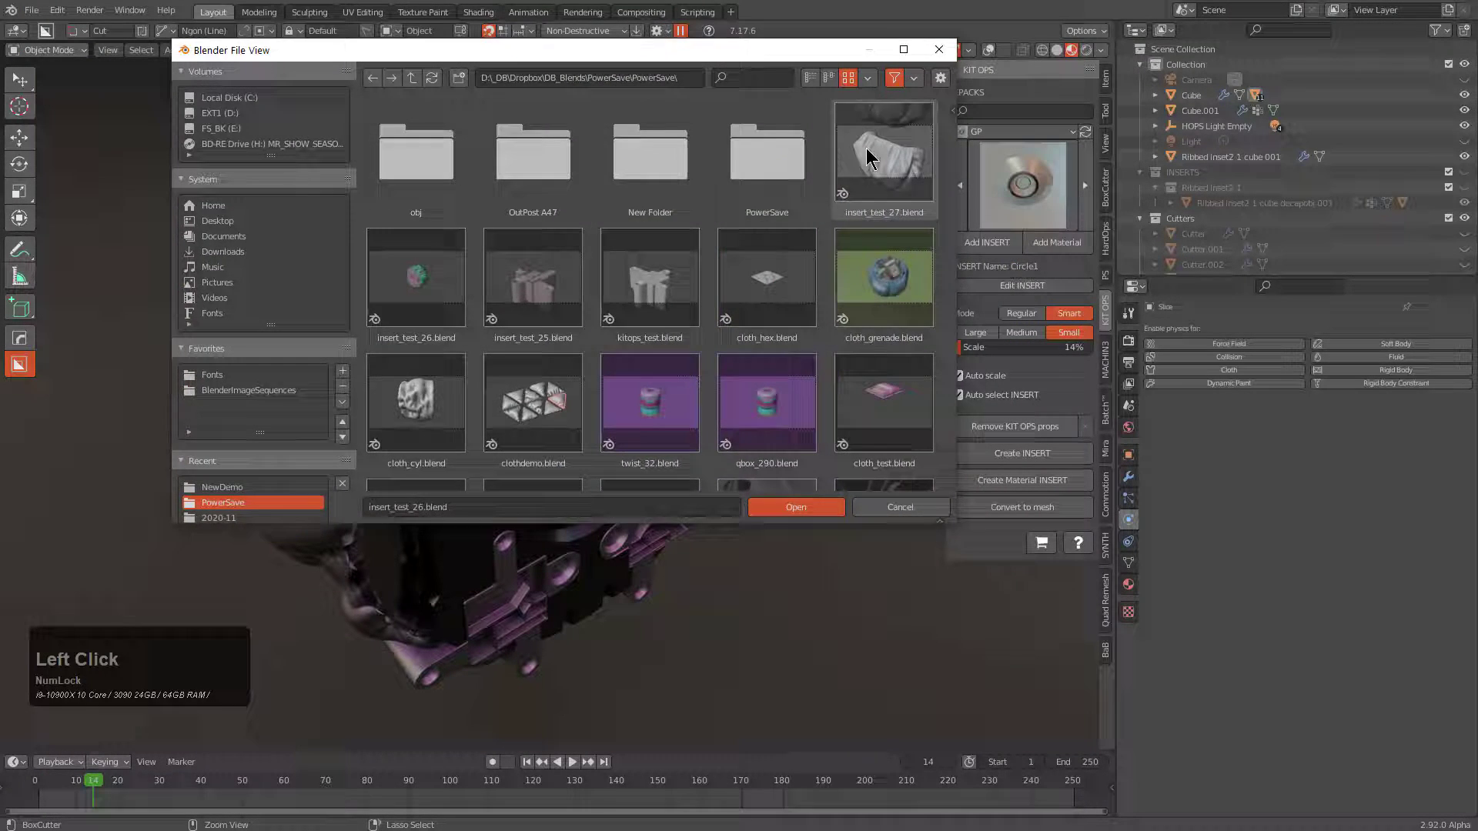
click(906, 153)
double_click(906, 153)
Unhide everything and orbit around the reopened test scene to inspect it.
middle_click(625, 424)
scroll(down, 3)
text(121)
key(alt+h)
key(ctrl+z)
scroll(up, 3)
middle_click(602, 399)
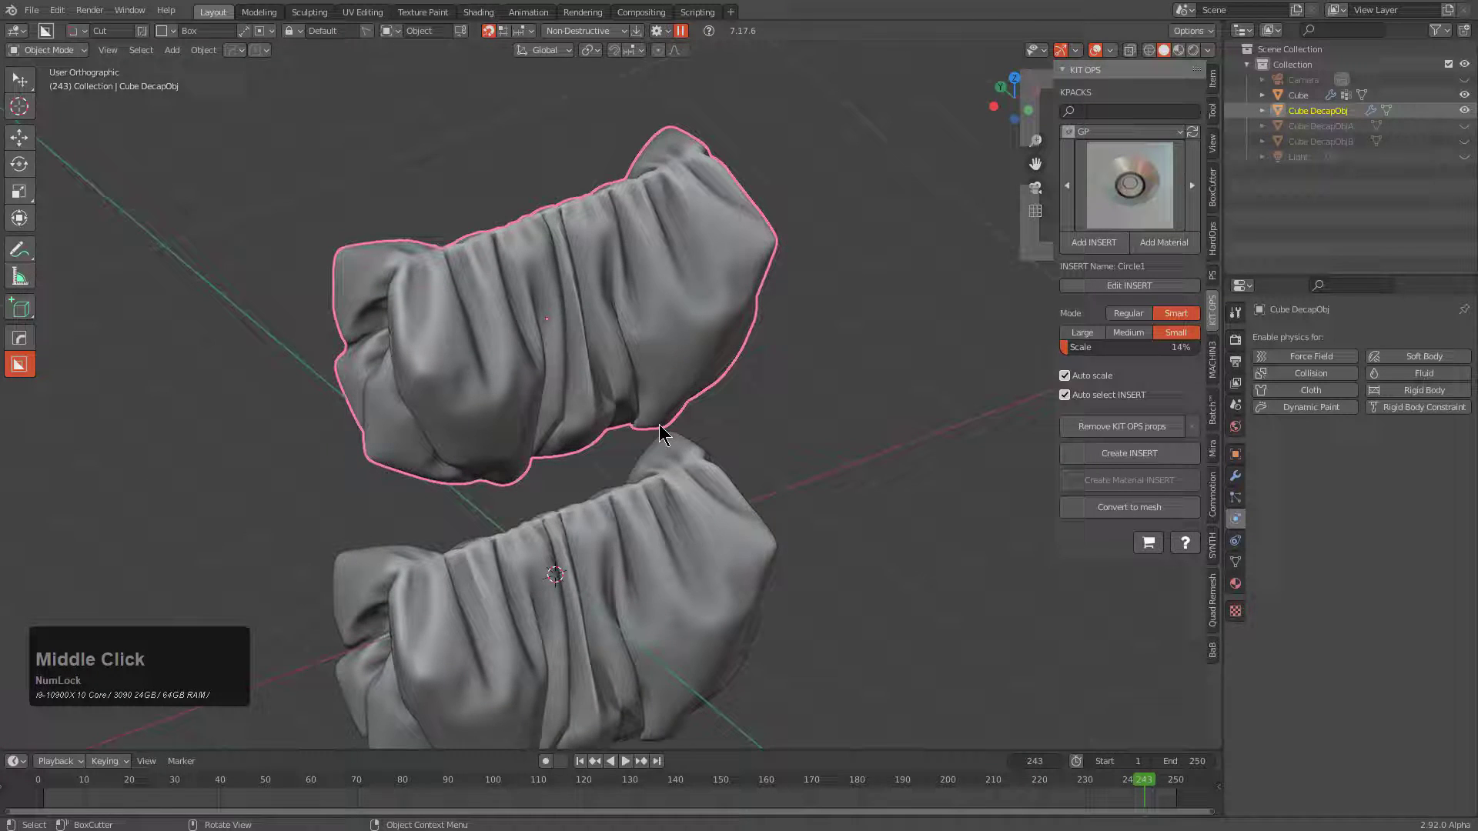
middle_click(672, 418)
scroll(down, 3)
scroll(up, 3)
middle_click(617, 419)
middle_click(649, 416)
Start a new default scene holding just the plain grey cube and orbit around it.
key(ctrl+n)
key(Return)
scroll(up, 3)
key(KP_Decimal)
middle_click(662, 314)
middle_click(501, 297)
key(d)
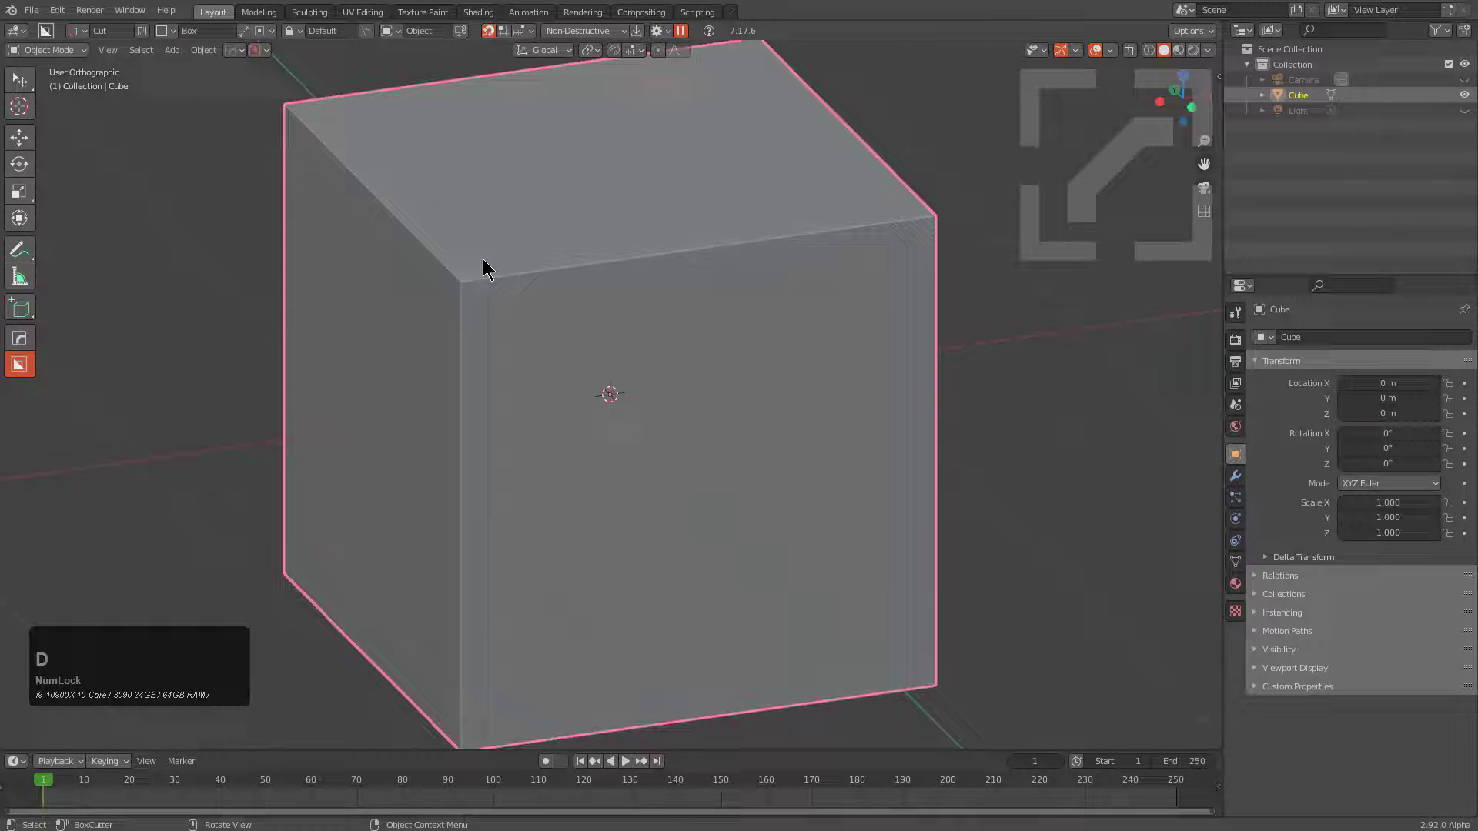
Cut a long rectangular recess into the cube's front and set the cutter origin to its centre.
click(481, 302)
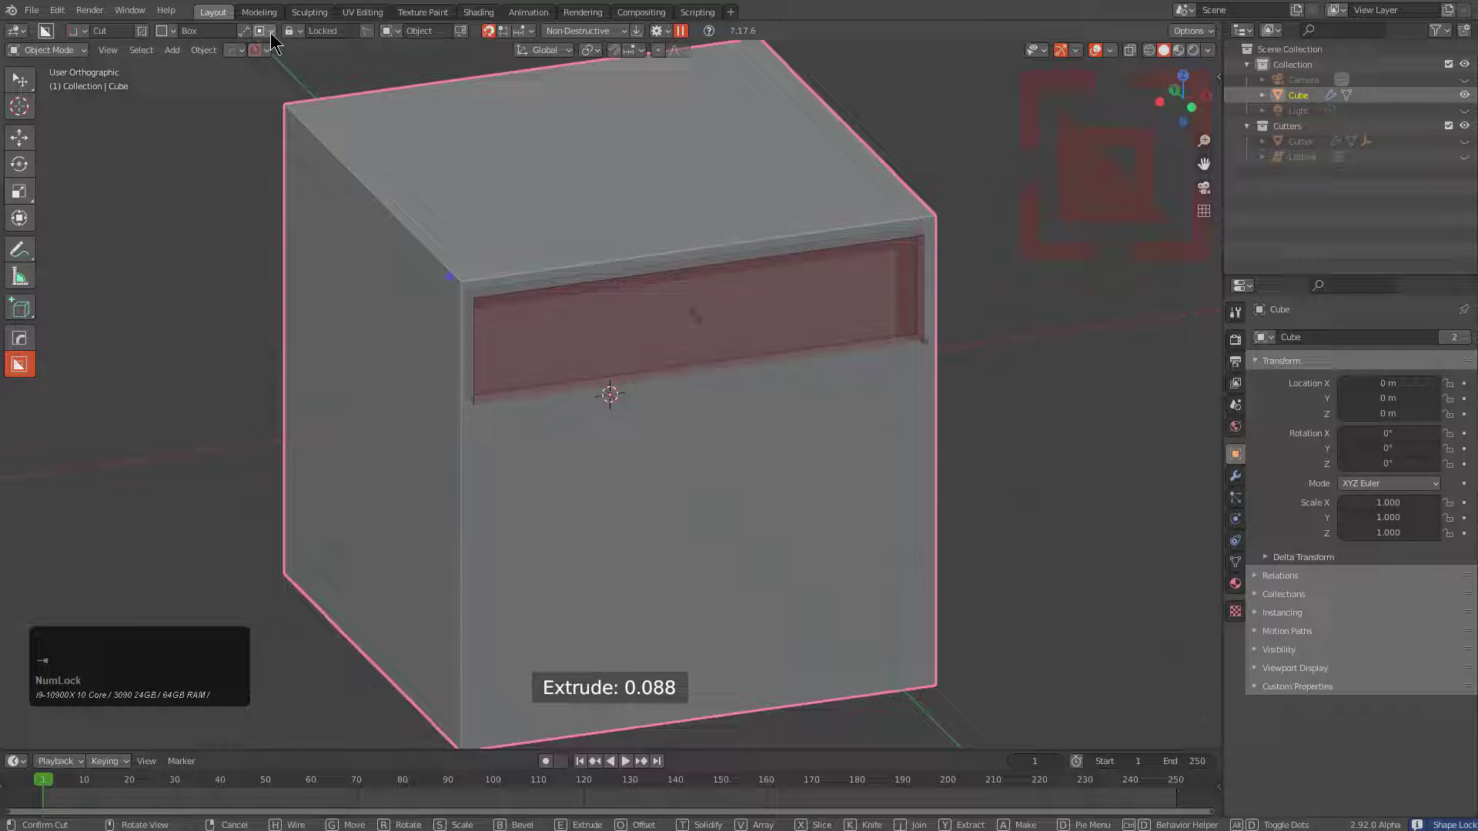
click(273, 40)
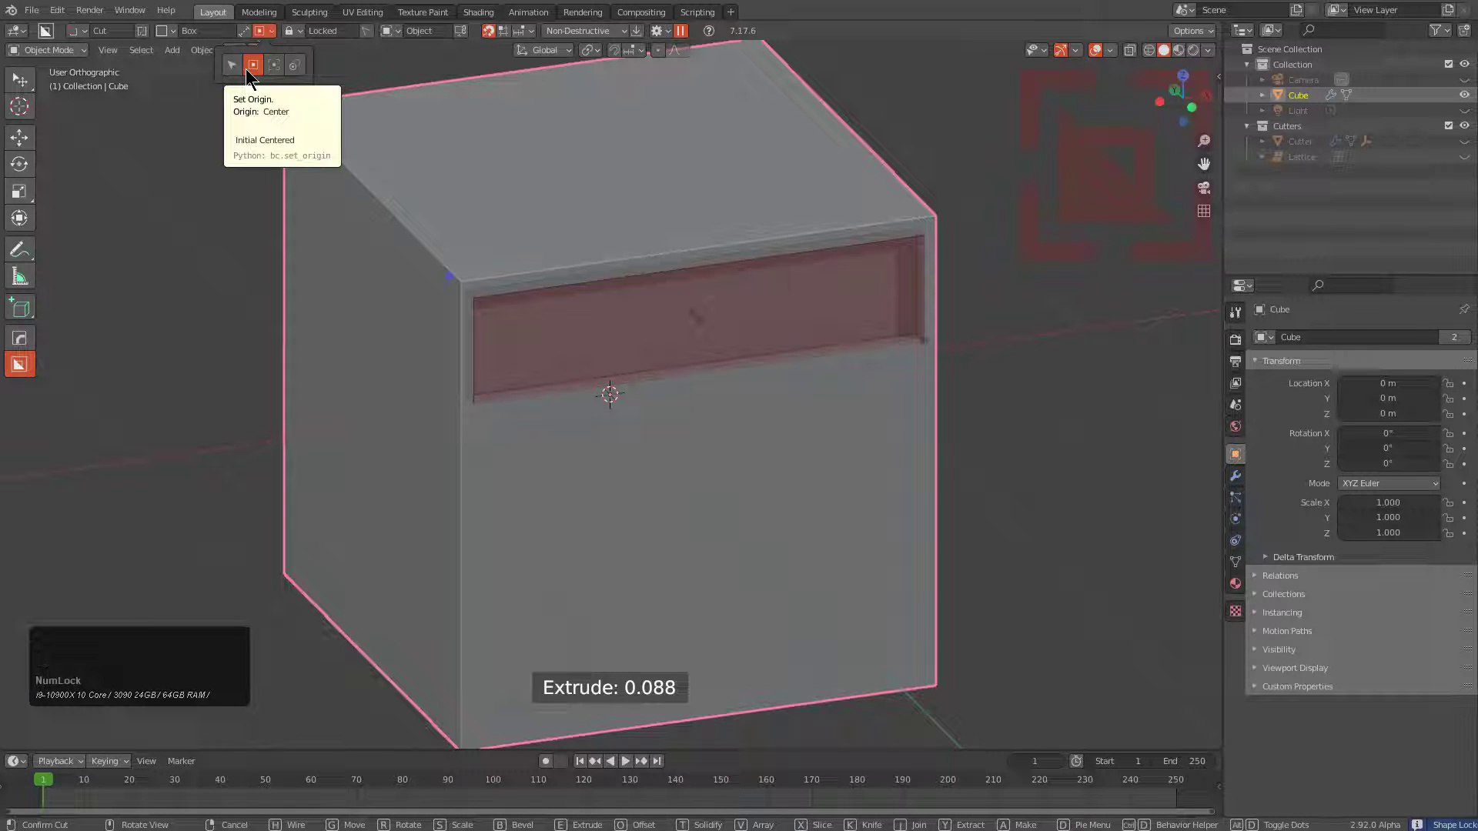
middle_click(1009, 508)
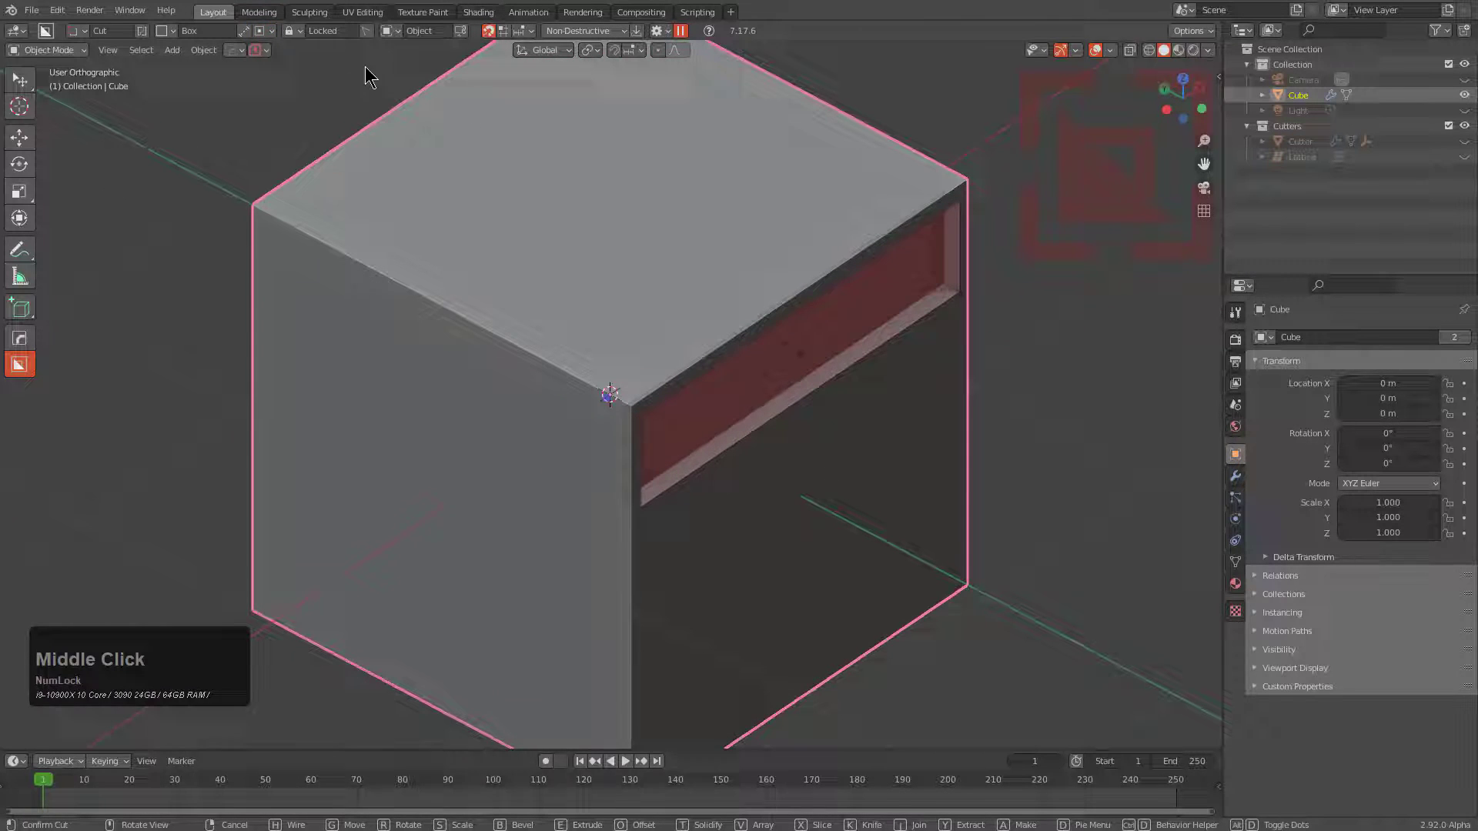
click(265, 36)
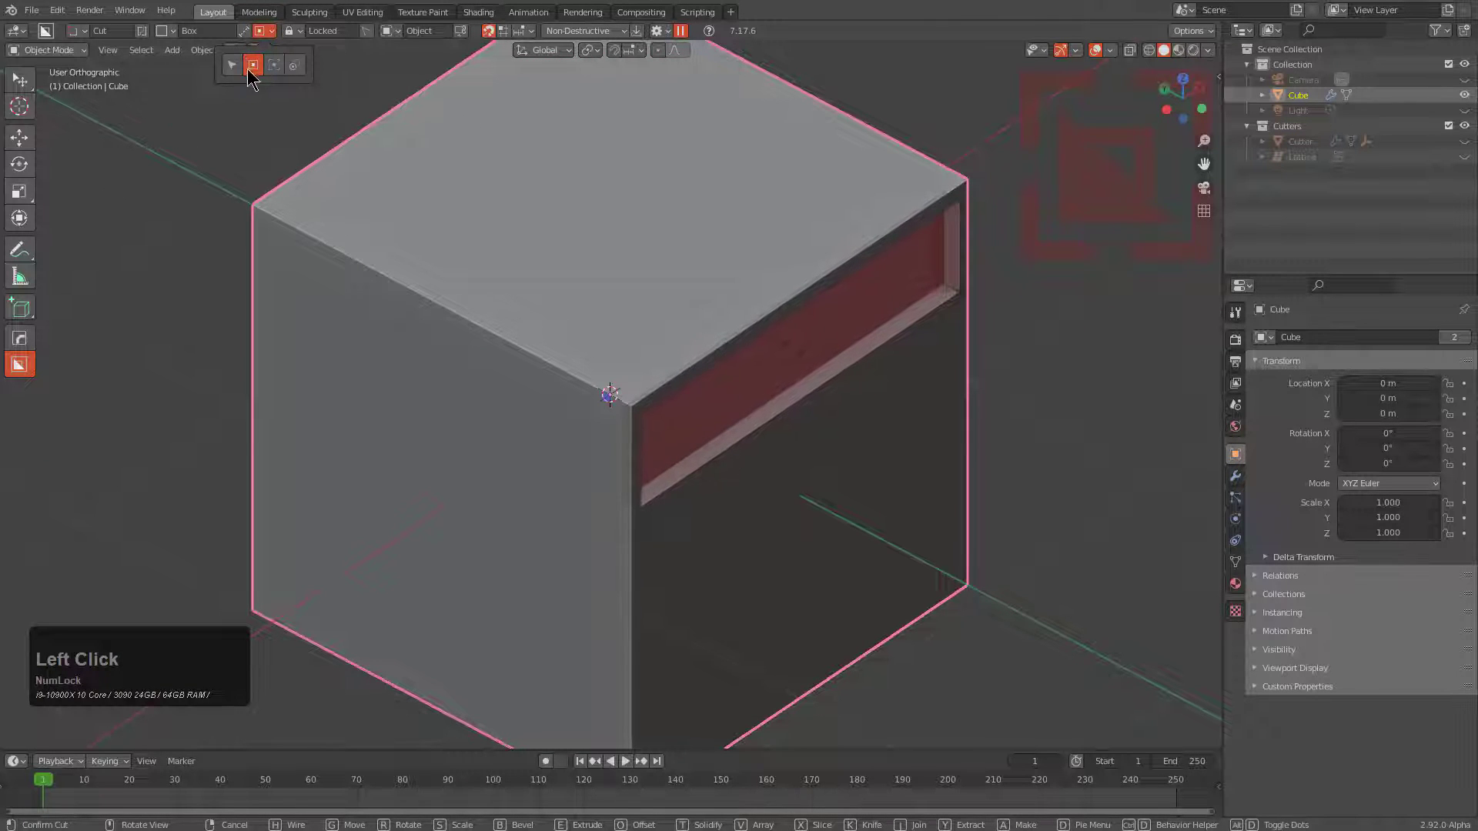
click(888, 305)
scroll(up, 3)
middle_click(899, 388)
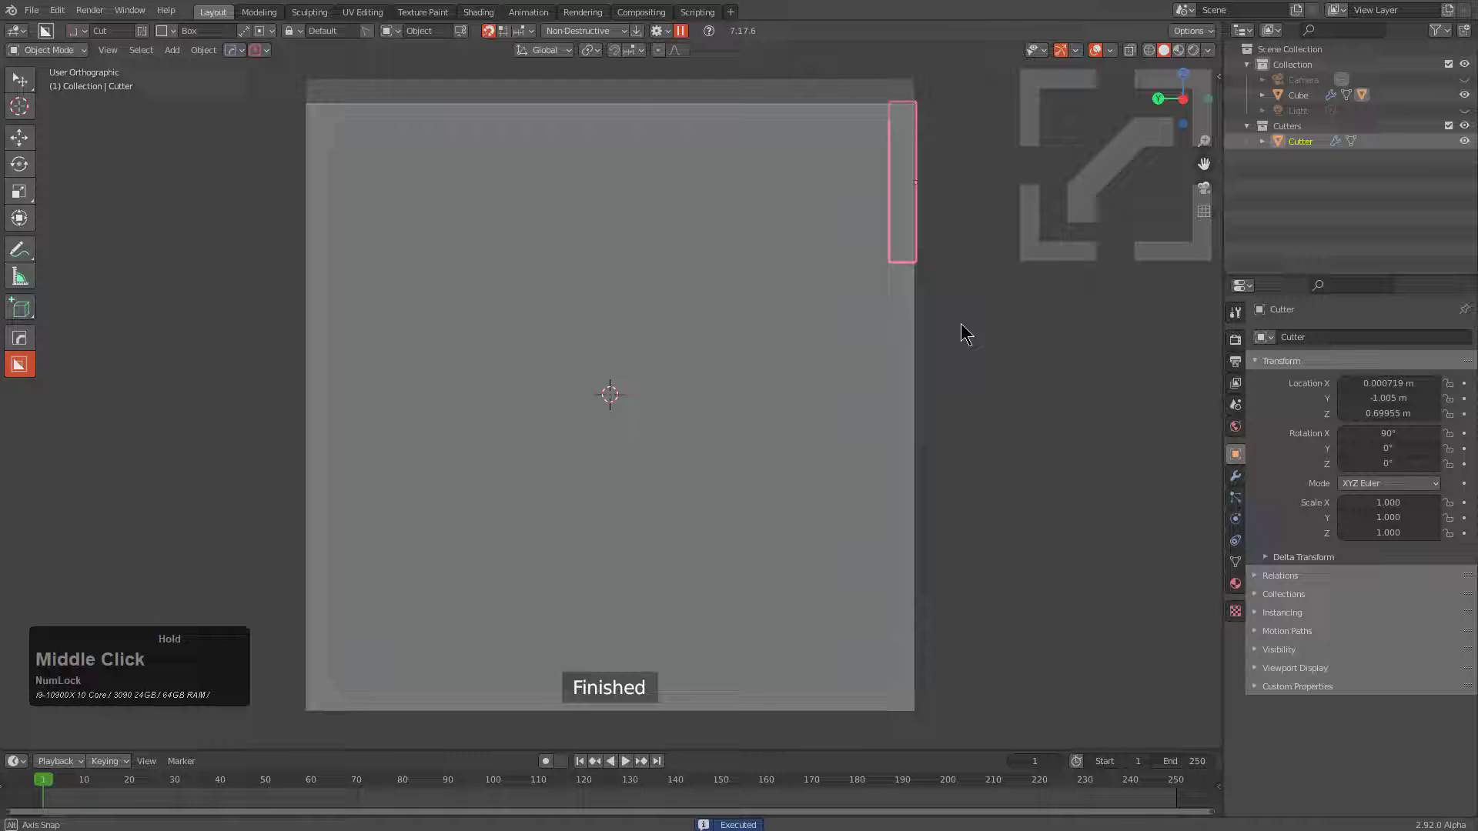
scroll(down, 3)
Slice two diagonal dividers through the window strip to form the trapezoid windows.
click(423, 404)
click(586, 216)
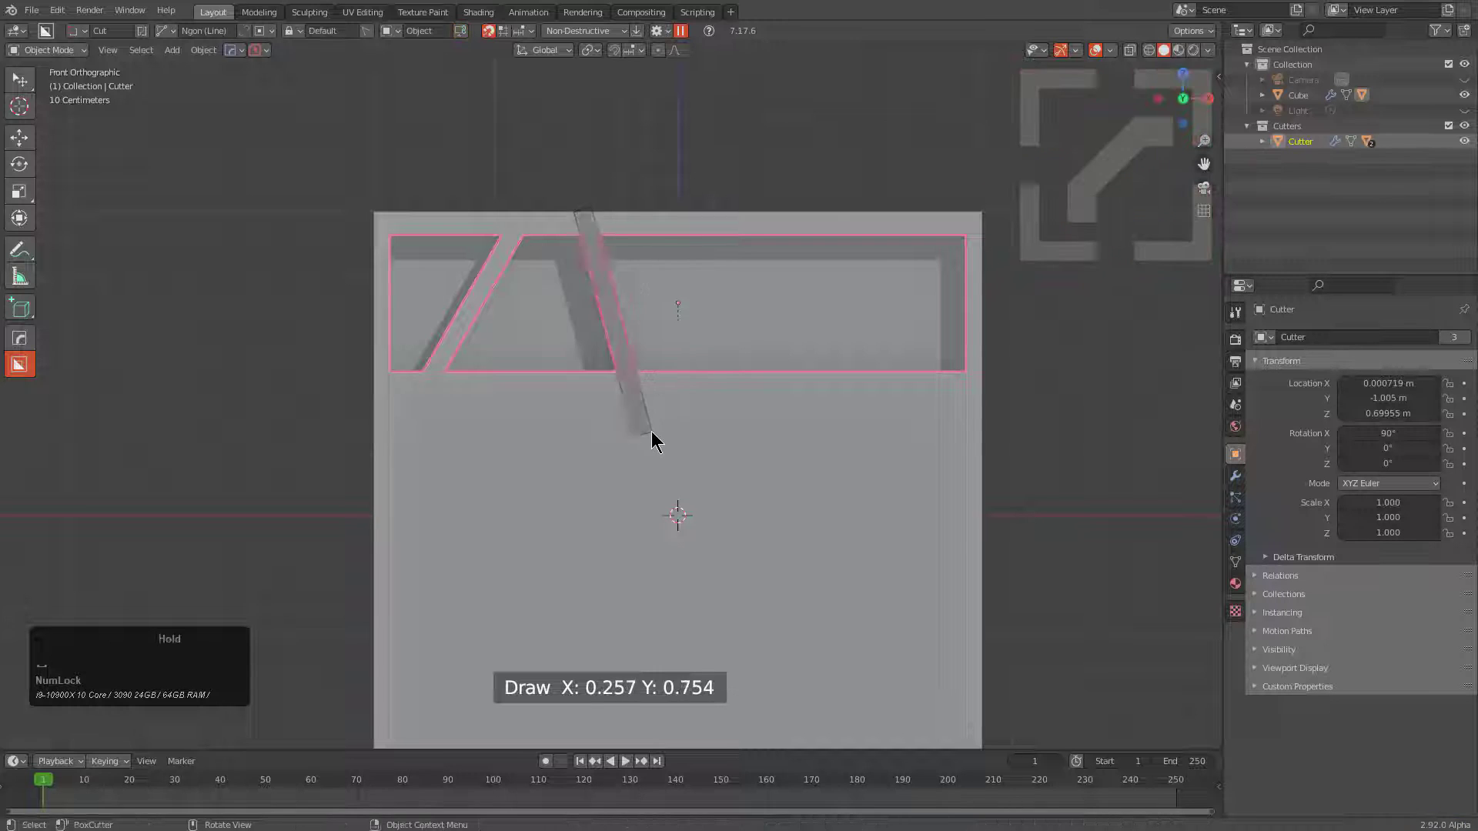
click(738, 398)
click(853, 203)
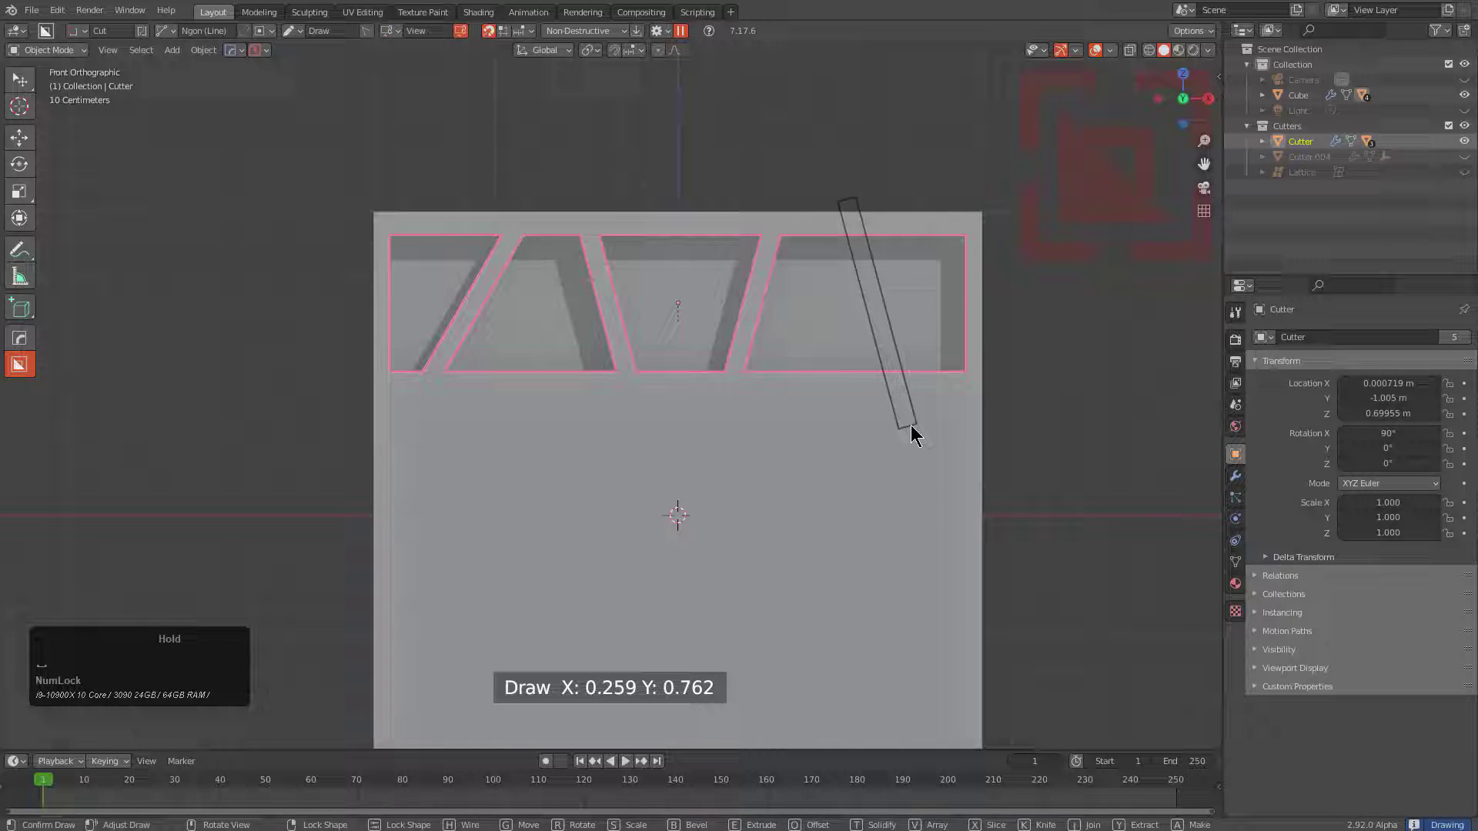
middle_click(834, 437)
scroll(up, 3)
middle_click(911, 466)
scroll(up, 3)
scroll(up, 3)
scroll(down, 3)
scroll(down, 3)
Add a slanted cut on the strip's side, undoing a stray extra cut.
click(685, 304)
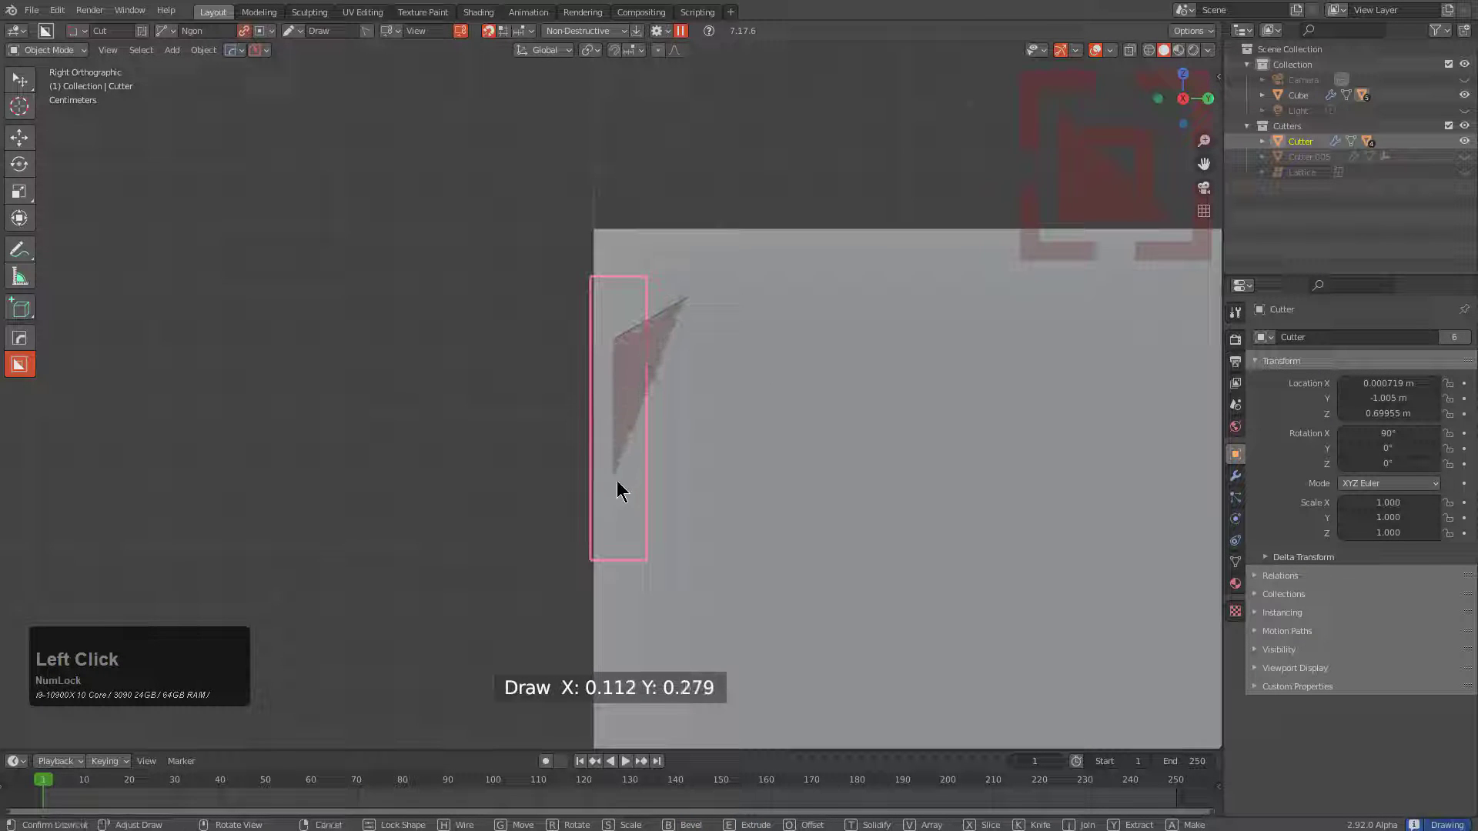
click(623, 509)
middle_click(639, 505)
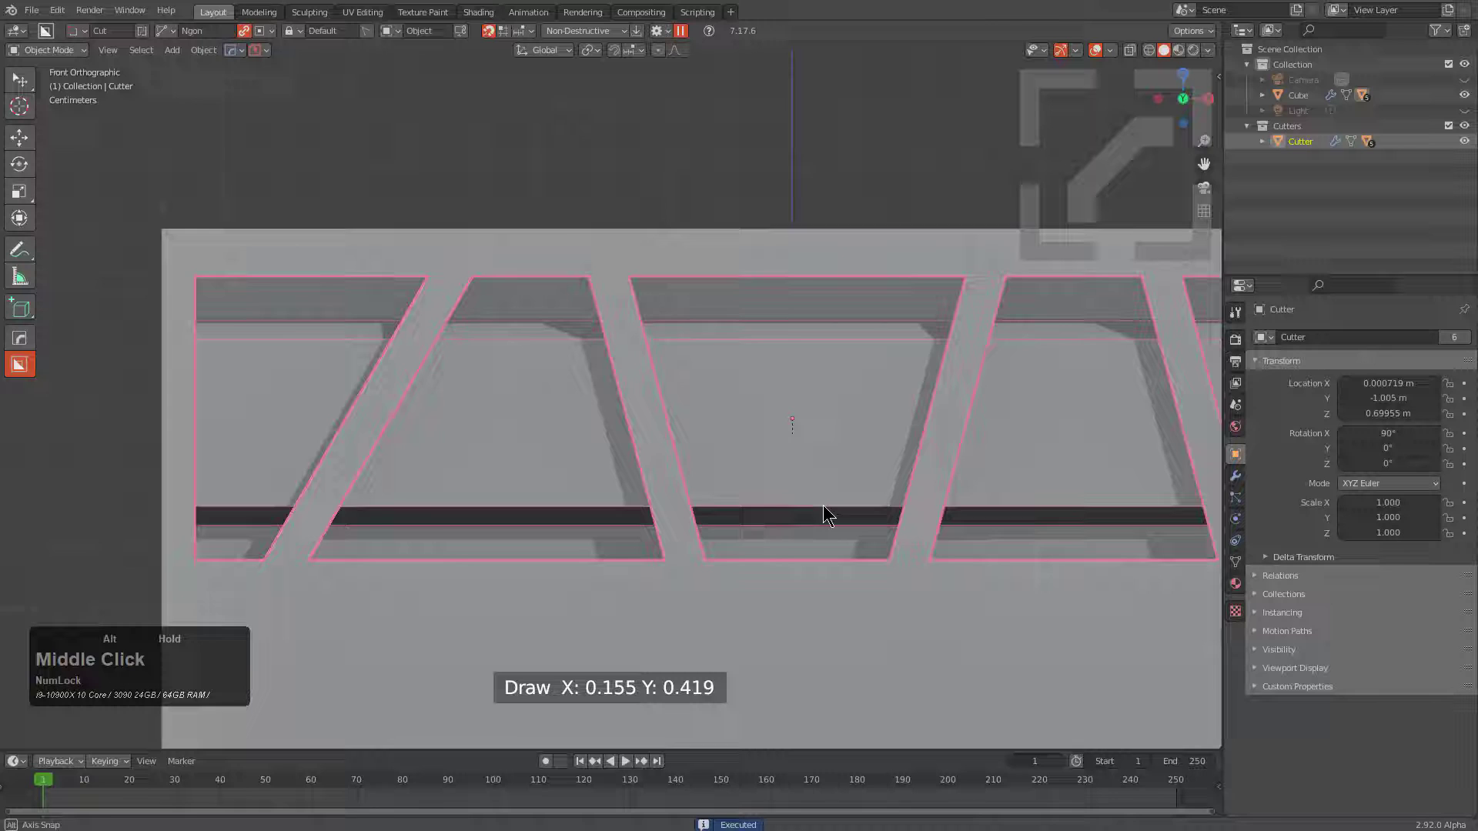
scroll(down, 3)
middle_click(689, 442)
middle_click(706, 459)
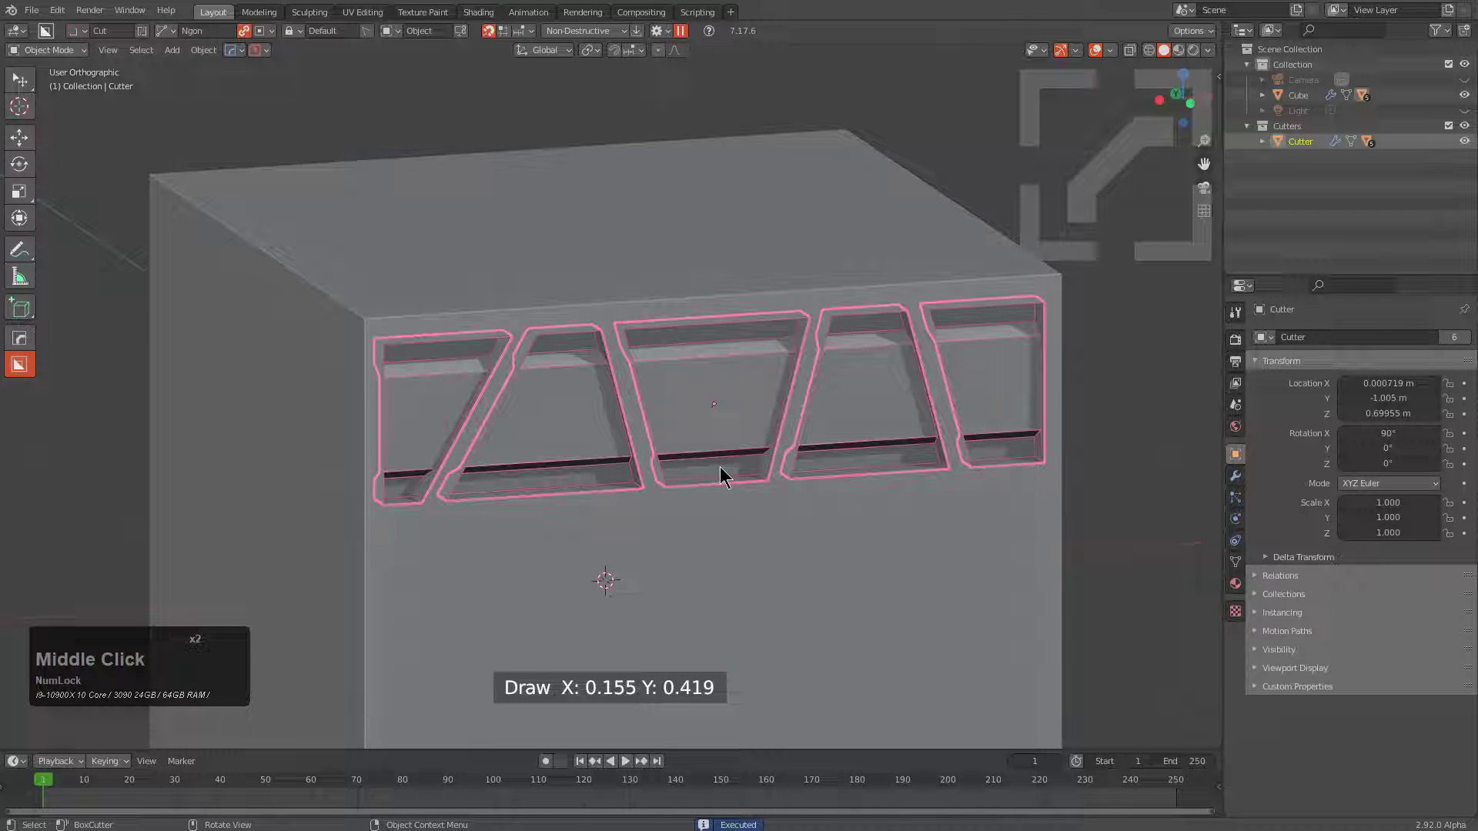
middle_click(724, 500)
middle_click(689, 496)
scroll(up, 3)
scroll(up, 3)
click(540, 315)
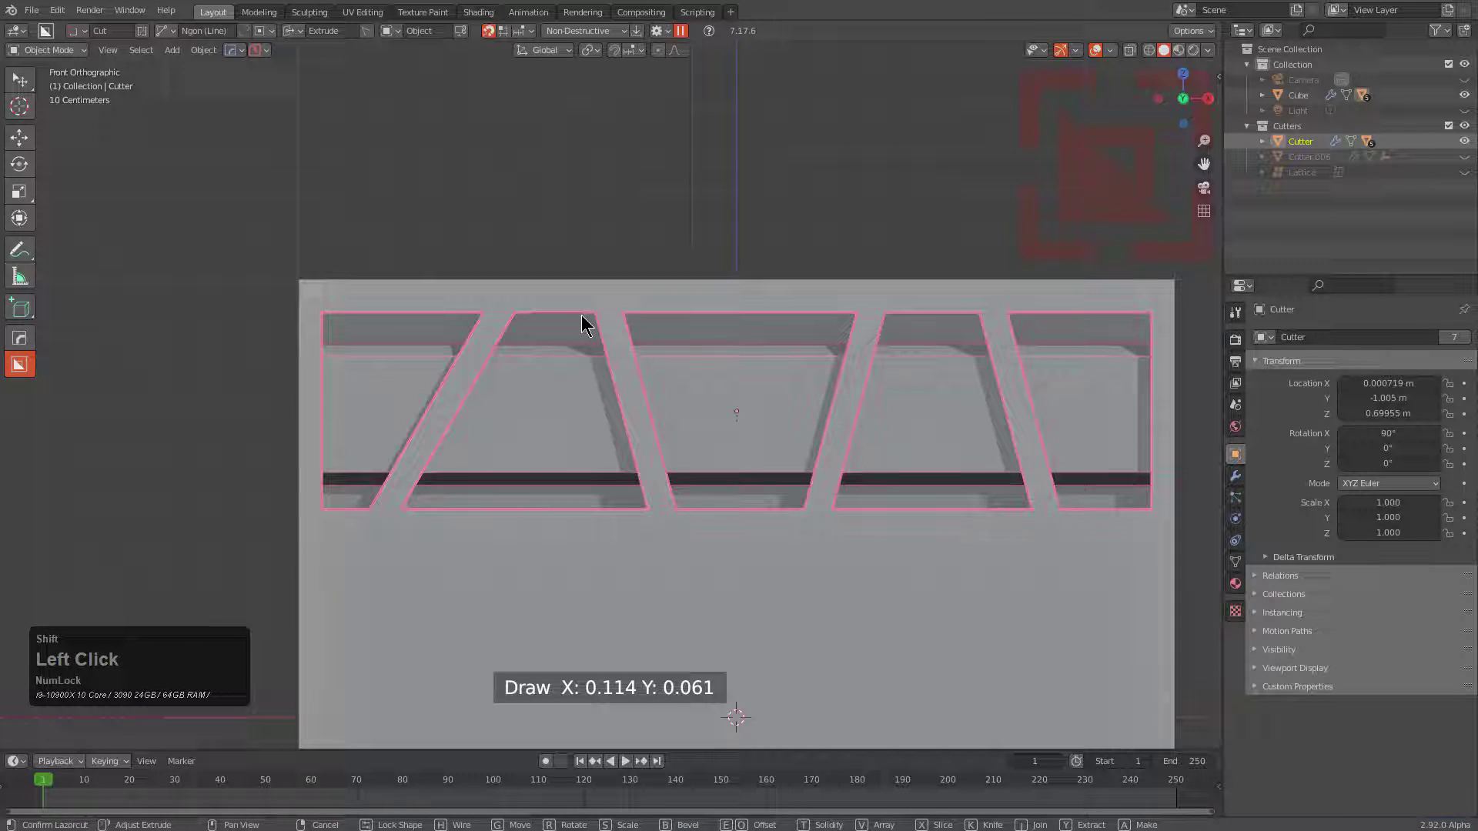
scroll(up, 3)
key(ctrl+z)
scroll(up, 3)
key(ctrl+z)
click(410, 203)
scroll(down, 3)
middle_click(661, 452)
Cycle the cutter's modifiers via HardOps Q and confirm the notch cutters along the strip's top edge.
key(q)
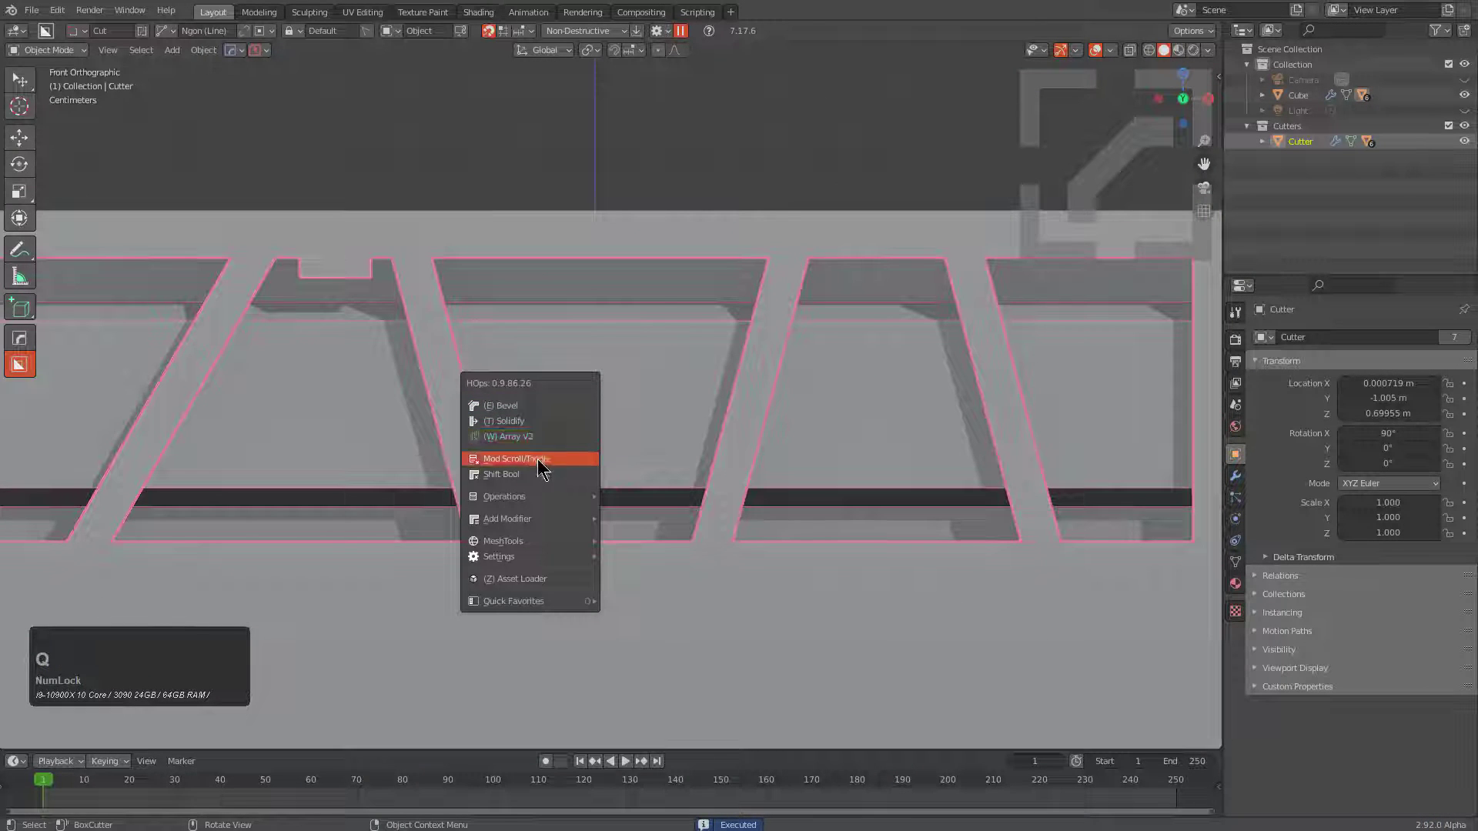
click(542, 462)
scroll(down, 3)
click(544, 463)
scroll(down, 3)
middle_click(642, 480)
key(q)
click(491, 407)
key(v)
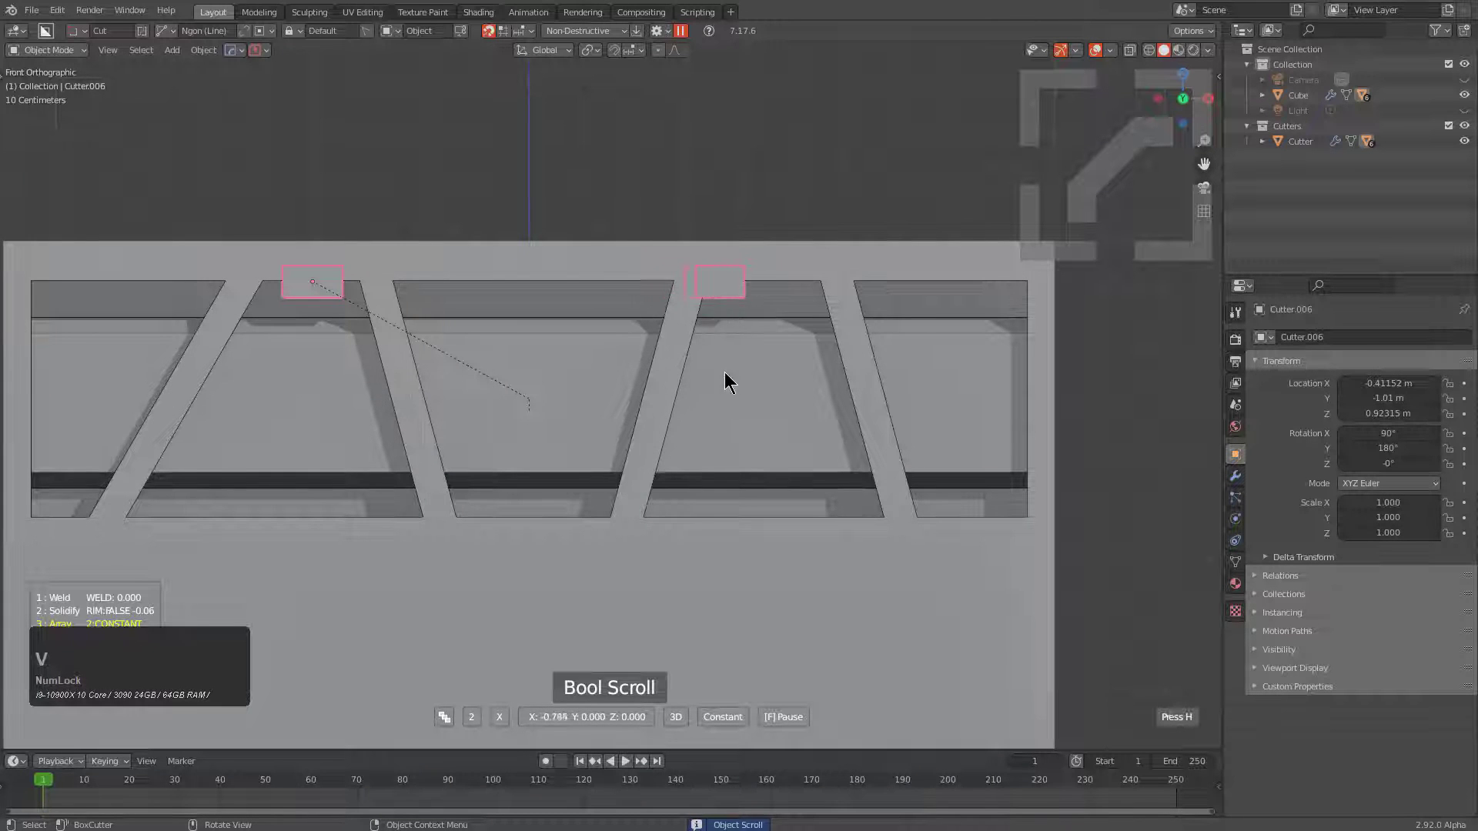
click(773, 380)
scroll(down, 3)
middle_click(591, 430)
scroll(up, 3)
Draw a rectangle tab cutter under the strip's lower bar.
key(alt+a)
click(559, 470)
click(461, 458)
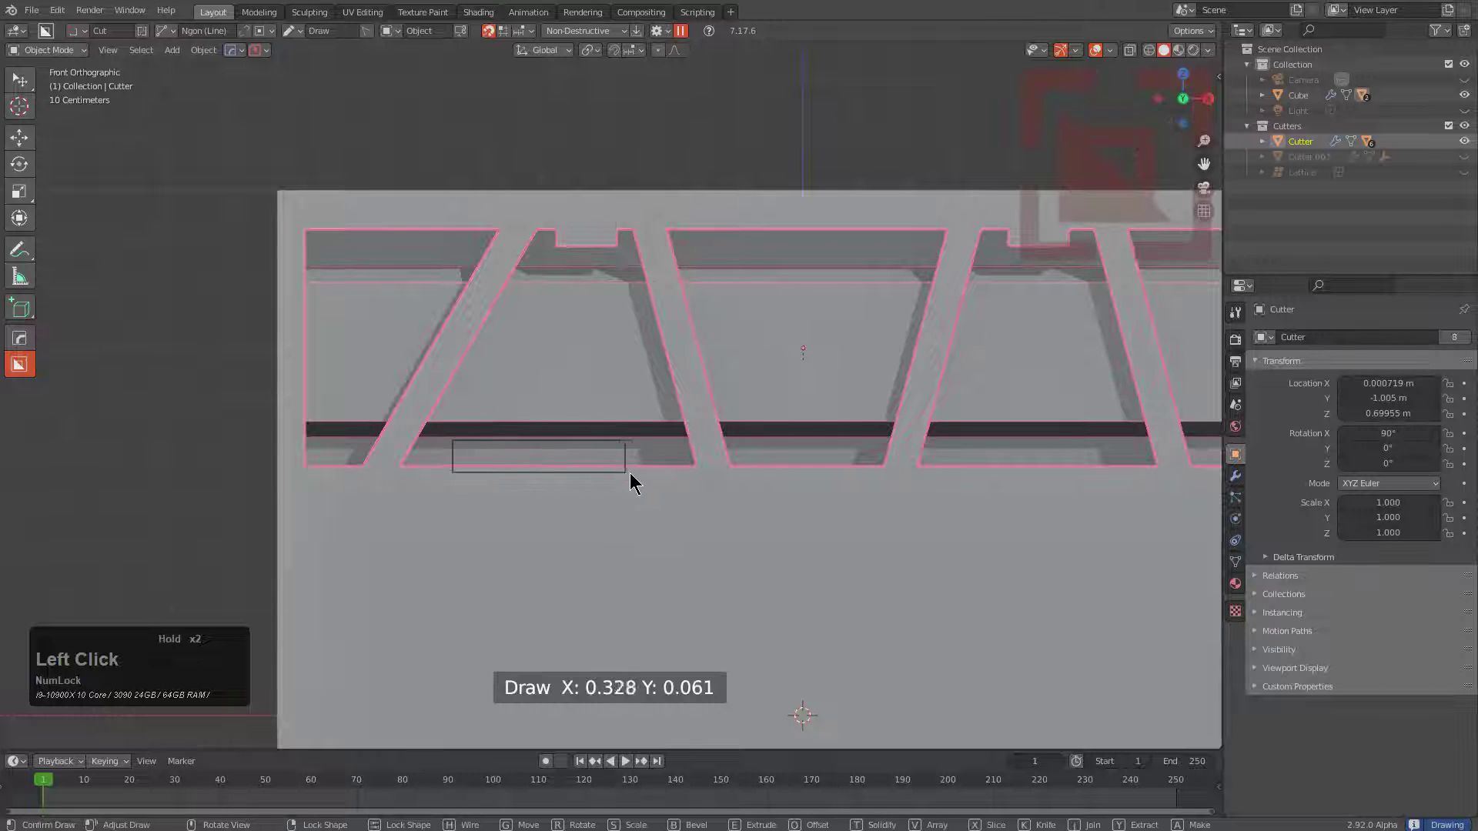
key(g)
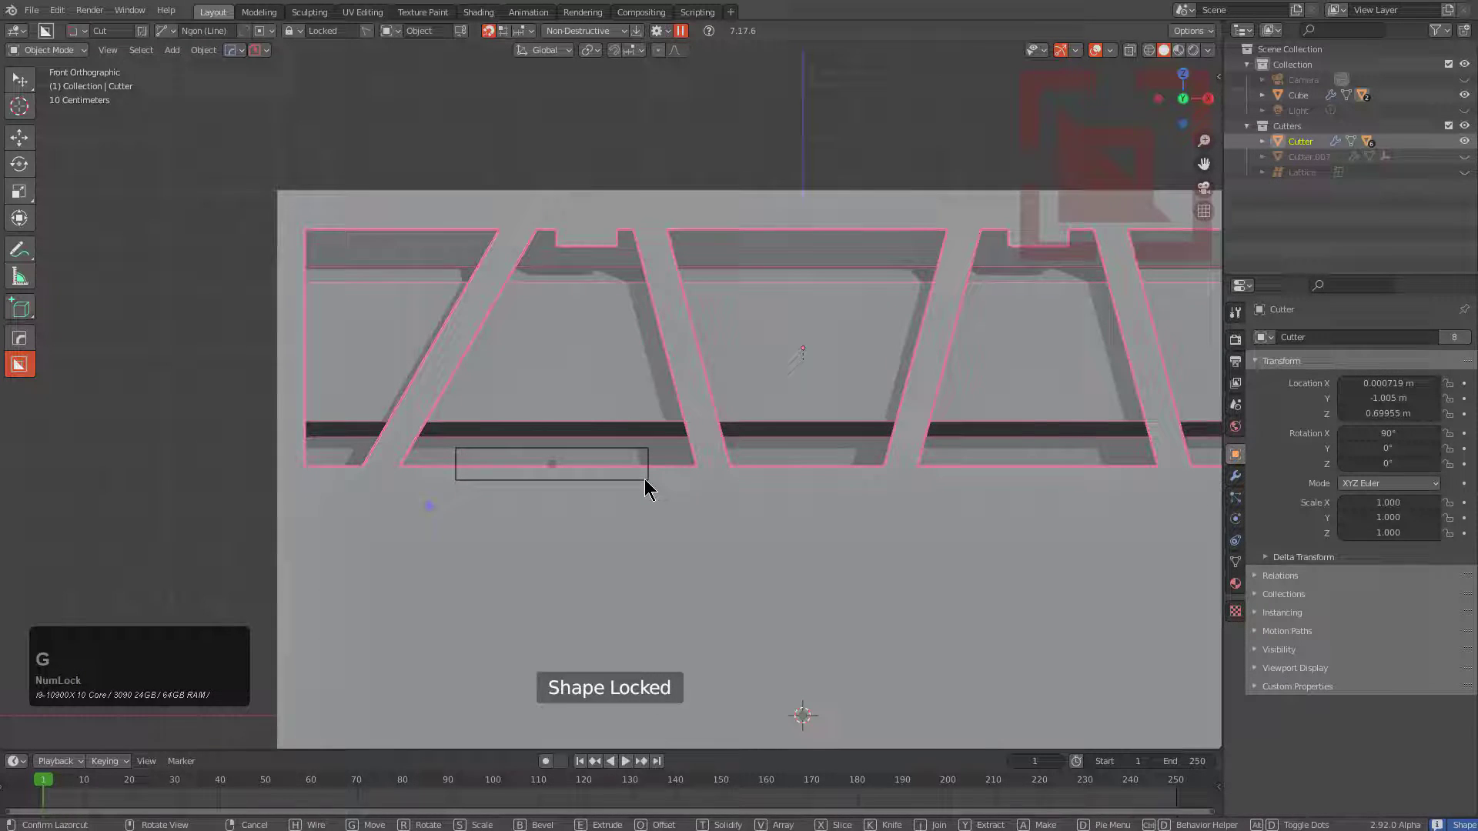
click(653, 481)
scroll(down, 3)
middle_click(653, 482)
Run the DECAP operation to split the cutter into DecapObj, DecapObjA, DecapObjB and ToShapeObj pieces.
key(q)
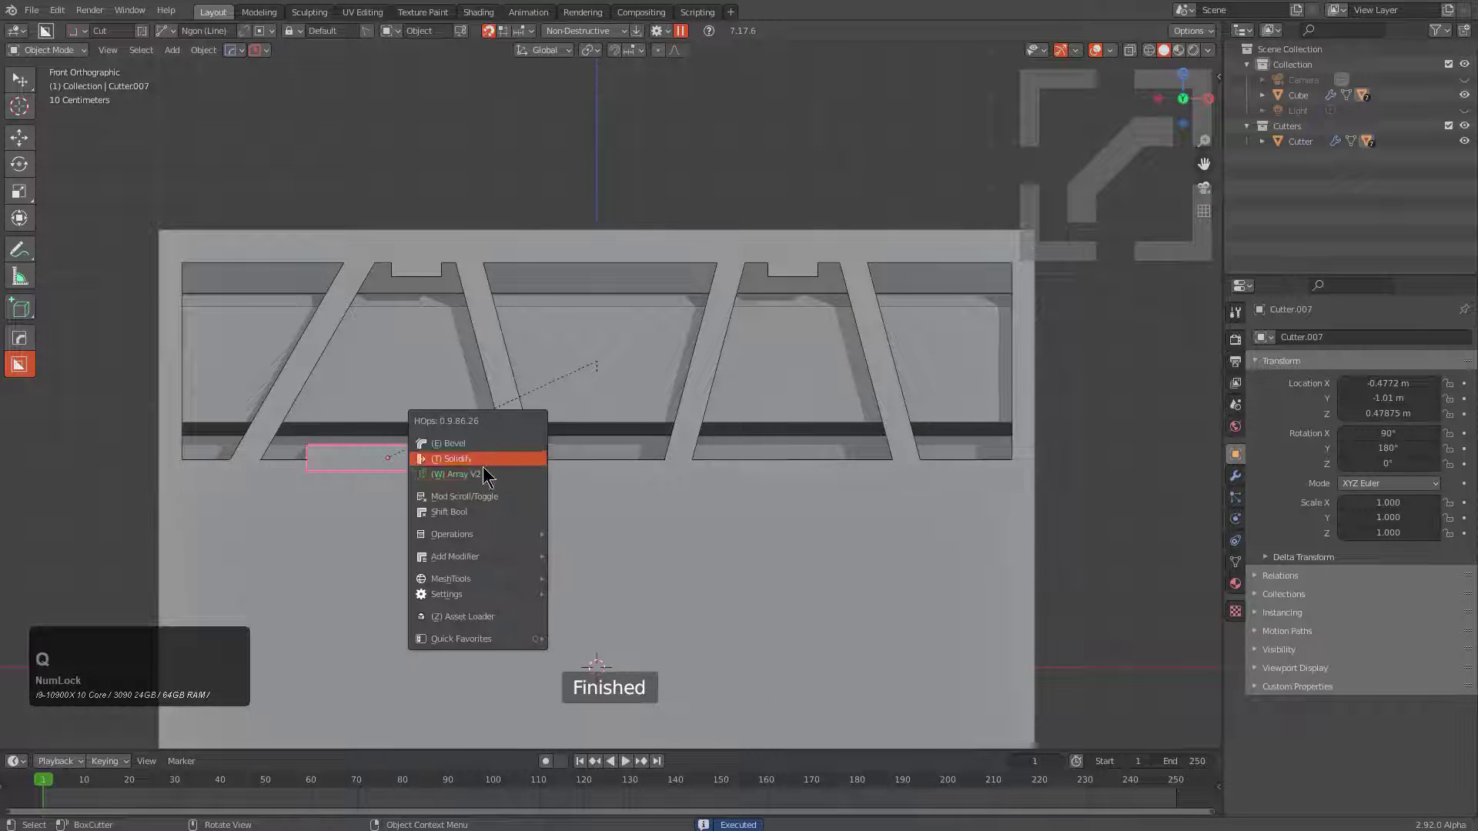
click(478, 481)
key(x)
key(x)
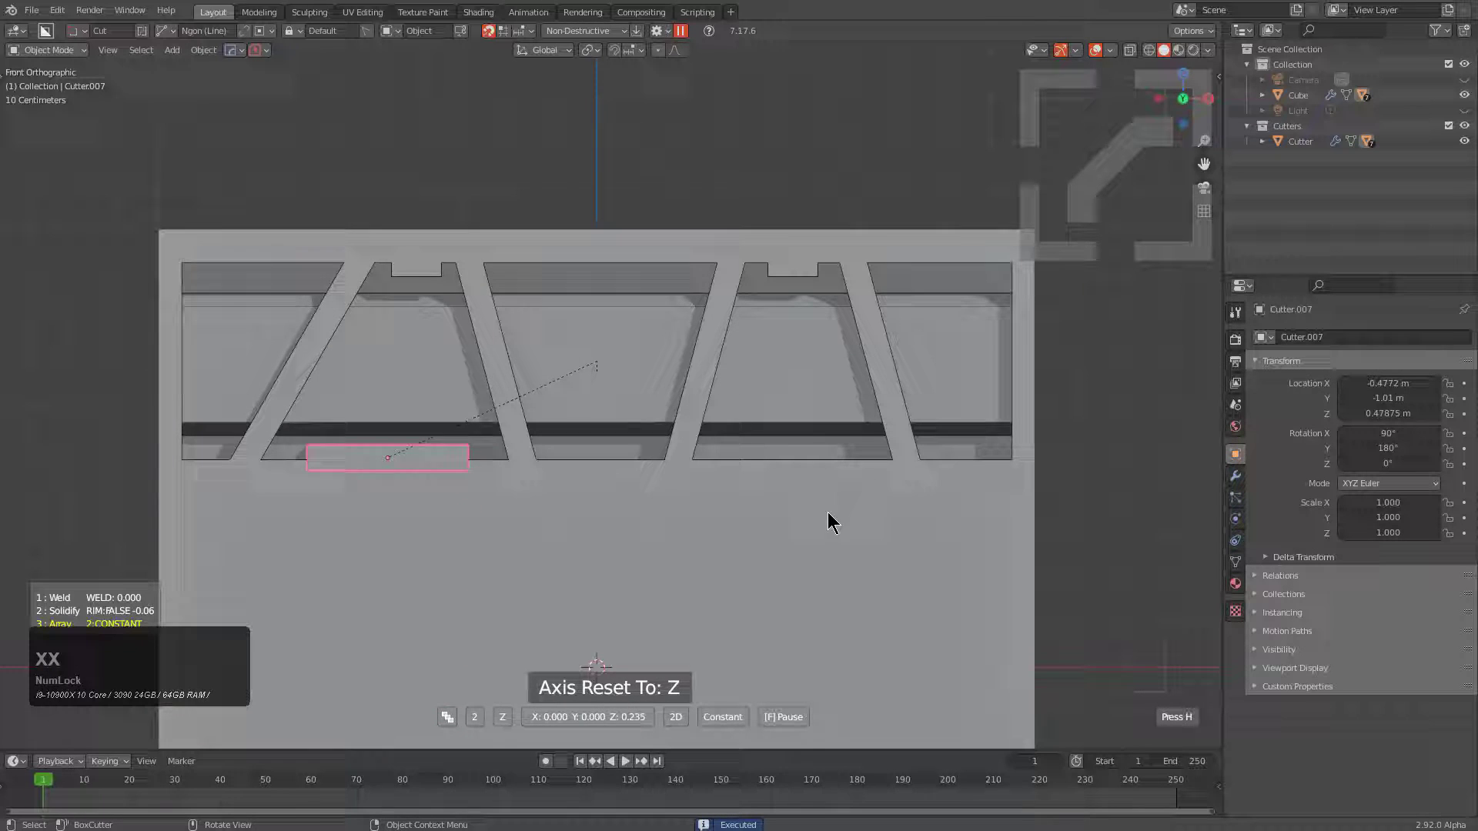
key(x)
key(v)
key(v)
click(803, 471)
Review the decapped pieces around the strip and adjust them from the HardOps Q menu.
middle_click(632, 488)
scroll(up, 3)
click(606, 440)
scroll(down, 3)
middle_click(638, 468)
scroll(up, 3)
scroll(down, 3)
key(q)
text(qot)
scroll(down, 3)
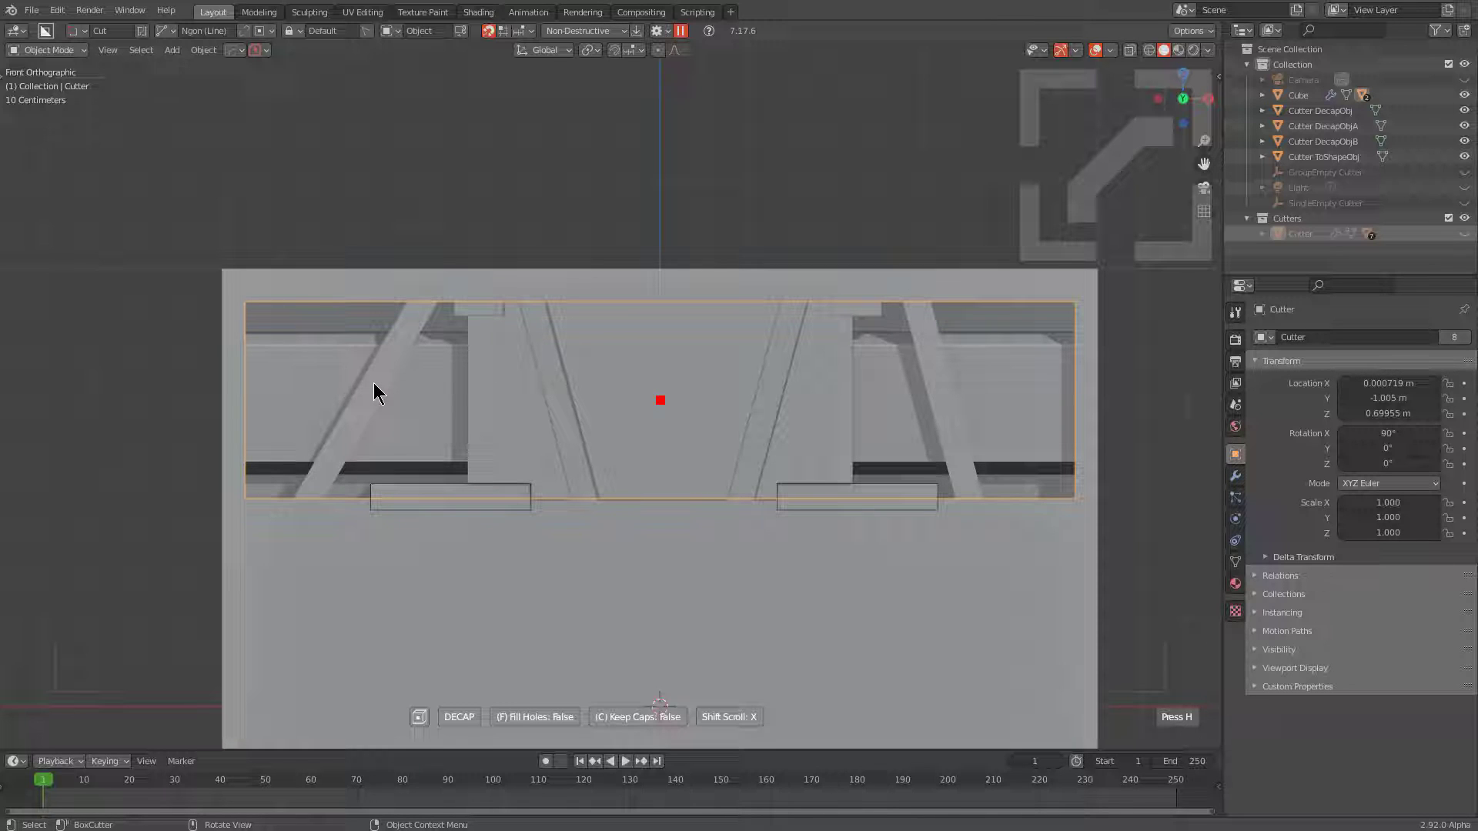
Move the Cutter DecapObj piece down in Z so it sits below the cube wall.
key(c)
click(382, 384)
scroll(down, 3)
middle_click(429, 411)
key(g)
key(z)
click(619, 527)
middle_click(650, 580)
scroll(up, 3)
Show the N sidebar's KIT OPS tab and list the KPACKS insert packs.
key(n)
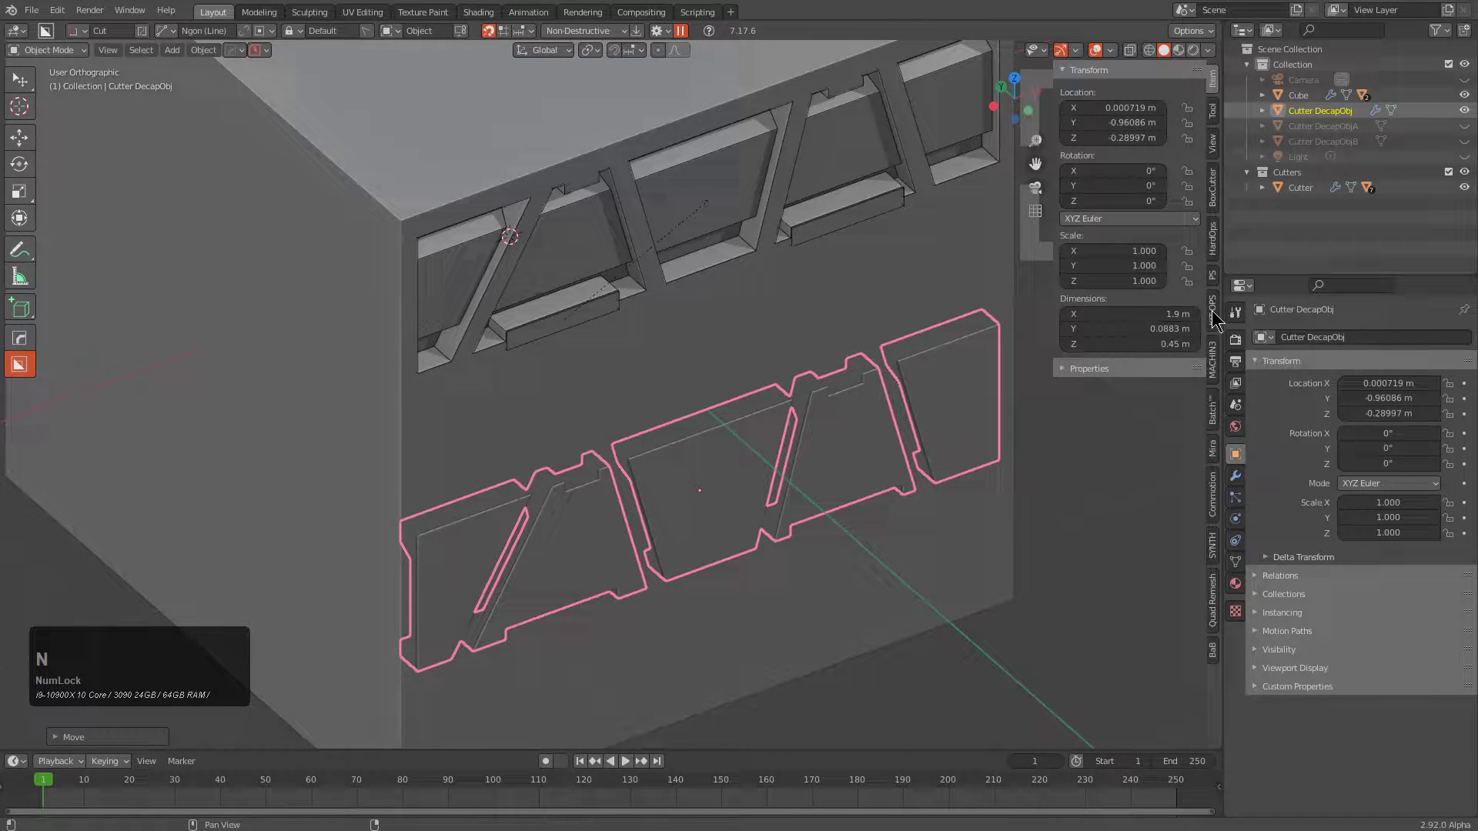
click(1218, 311)
click(1142, 135)
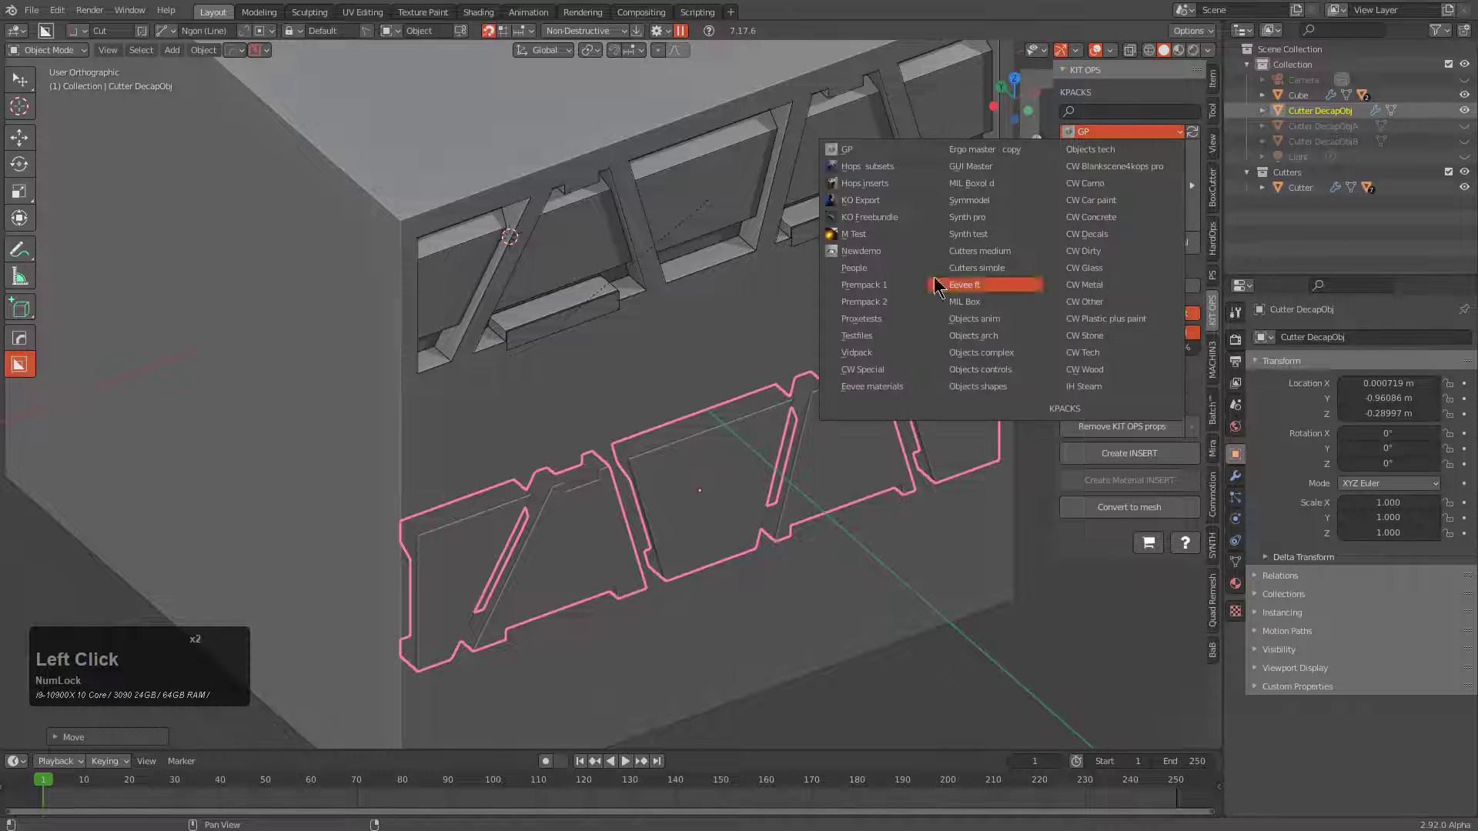
Choose the Newdemo pack and create a new insert from the strip, entering the factory scene.
click(873, 258)
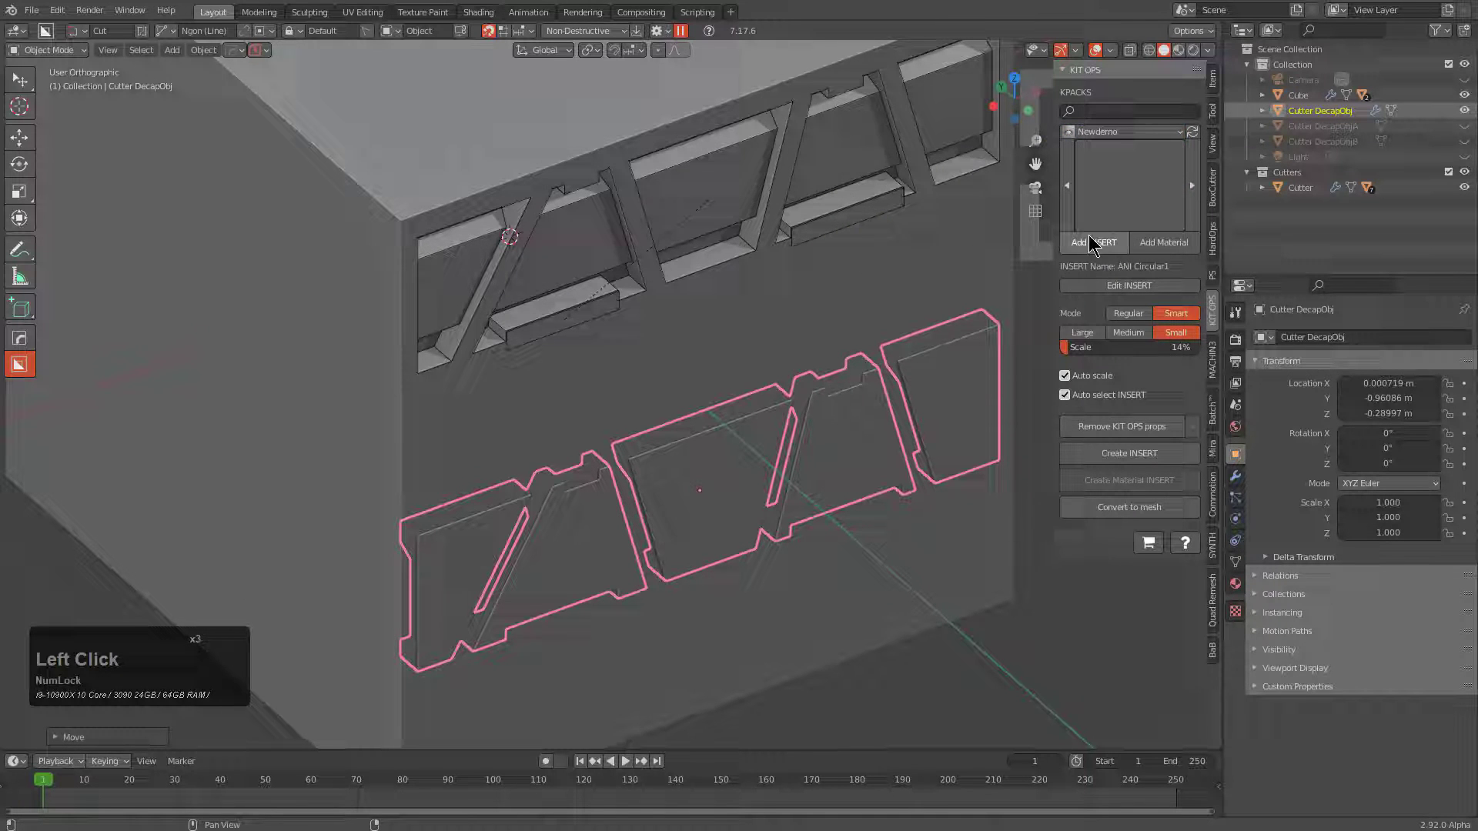
click(1139, 447)
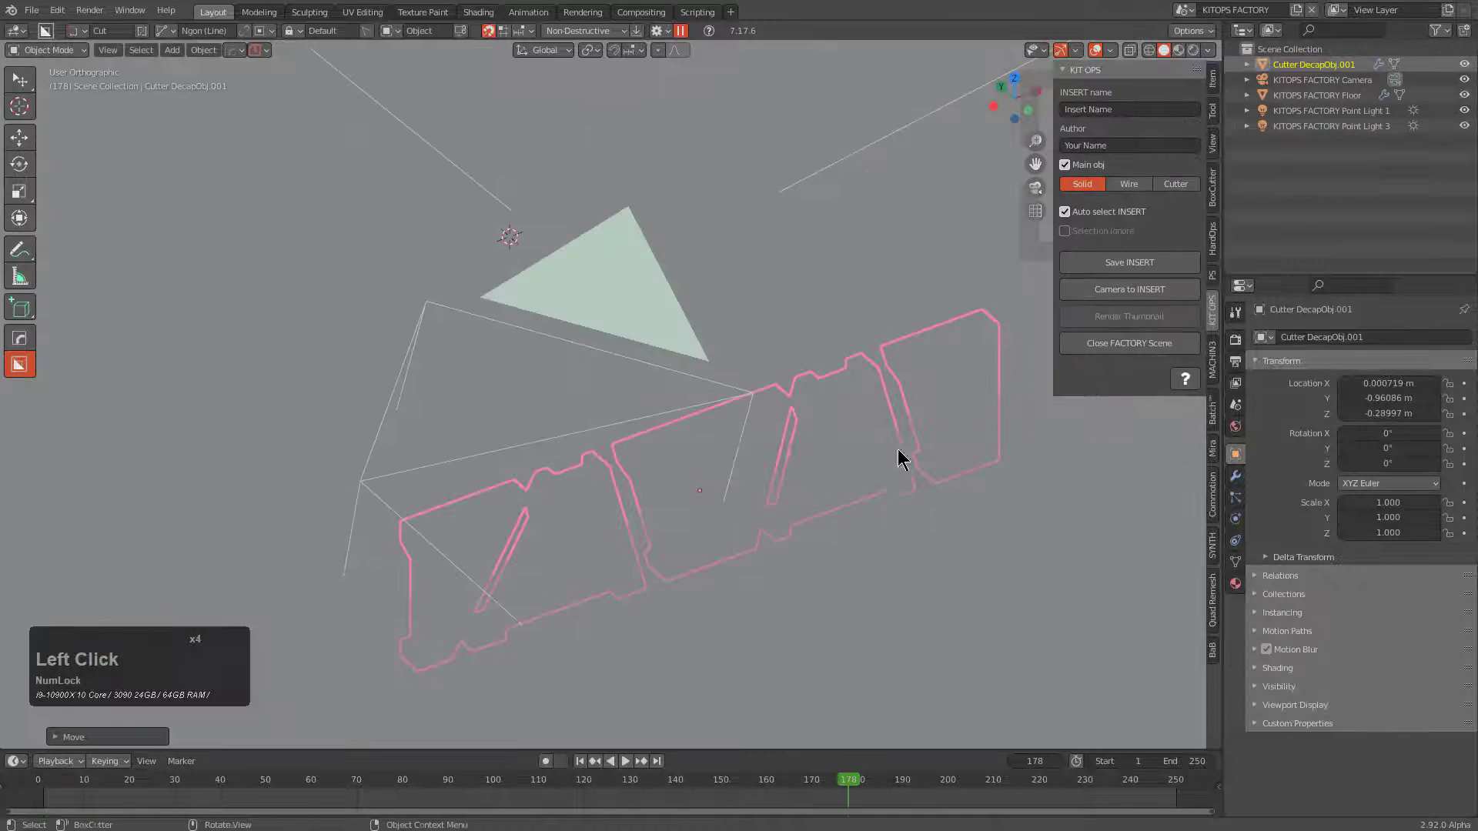
scroll(down, 3)
middle_click(730, 434)
key(alt+r)
middle_click(779, 501)
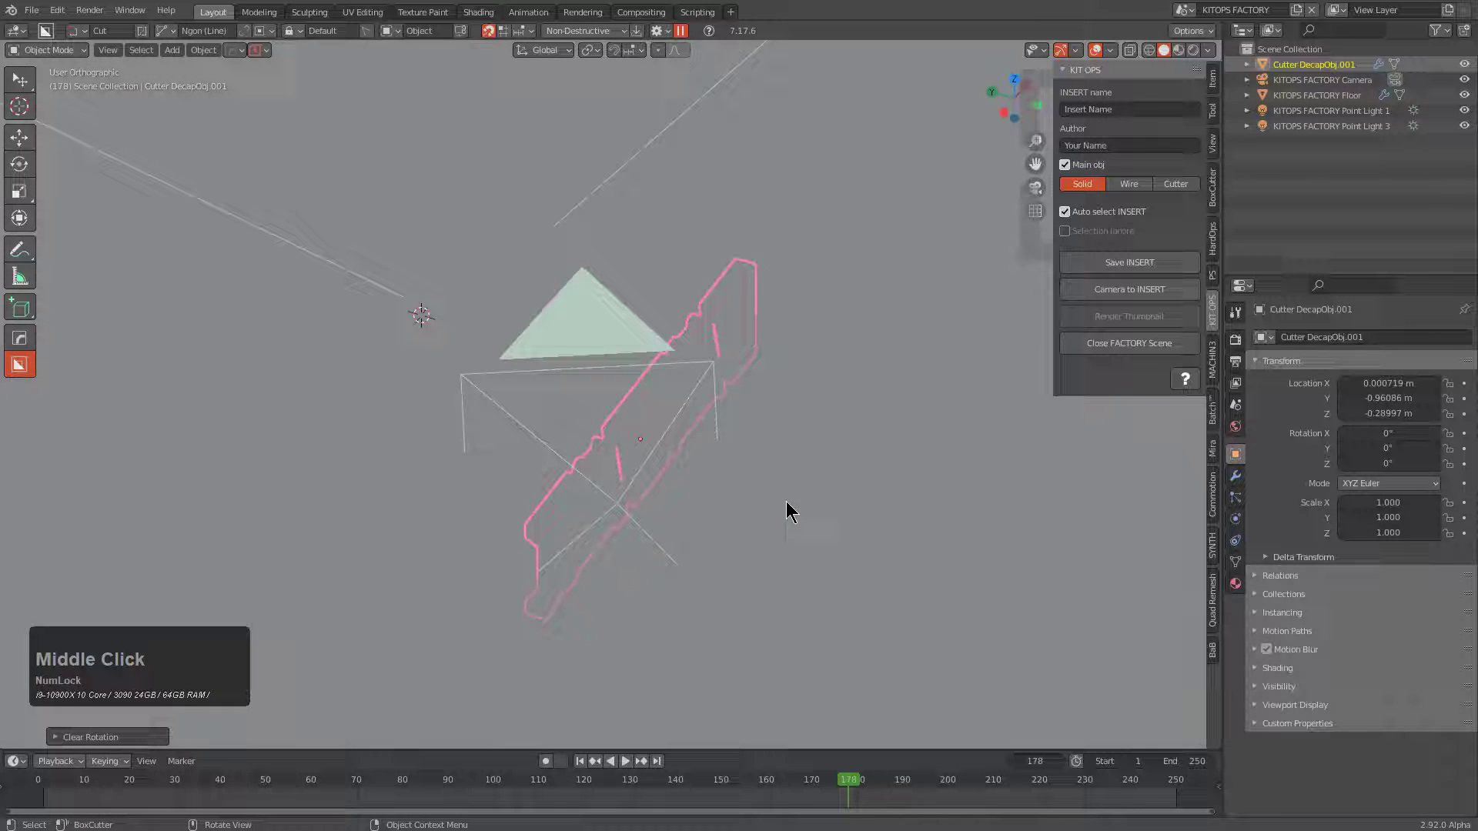
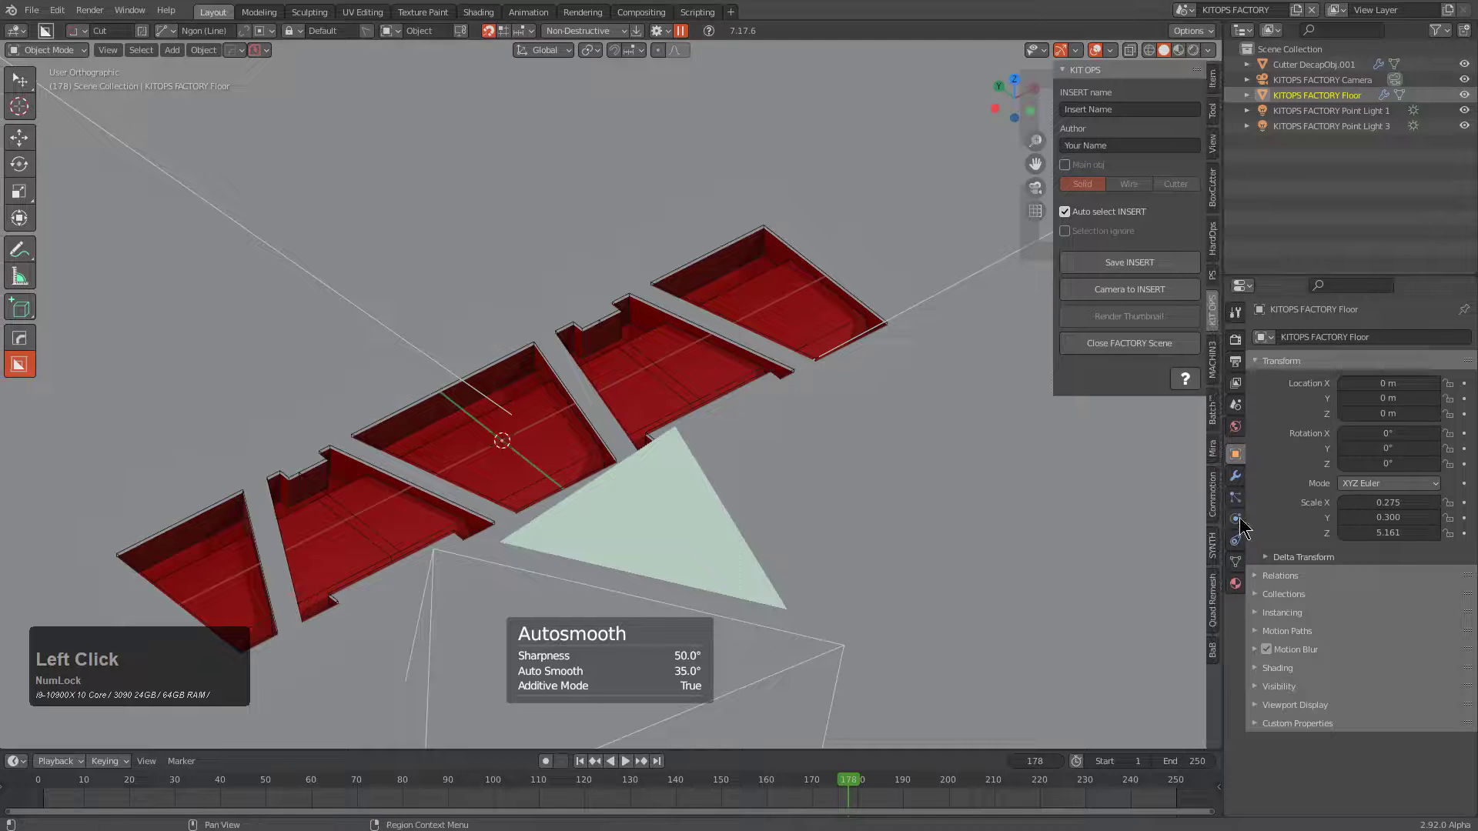
Give the factory floor autosmooth shading and a HardOps bevel.
click(1241, 483)
click(1449, 499)
scroll(up, 3)
click(886, 466)
key(q)
click(852, 486)
key(1)
scroll(down, 3)
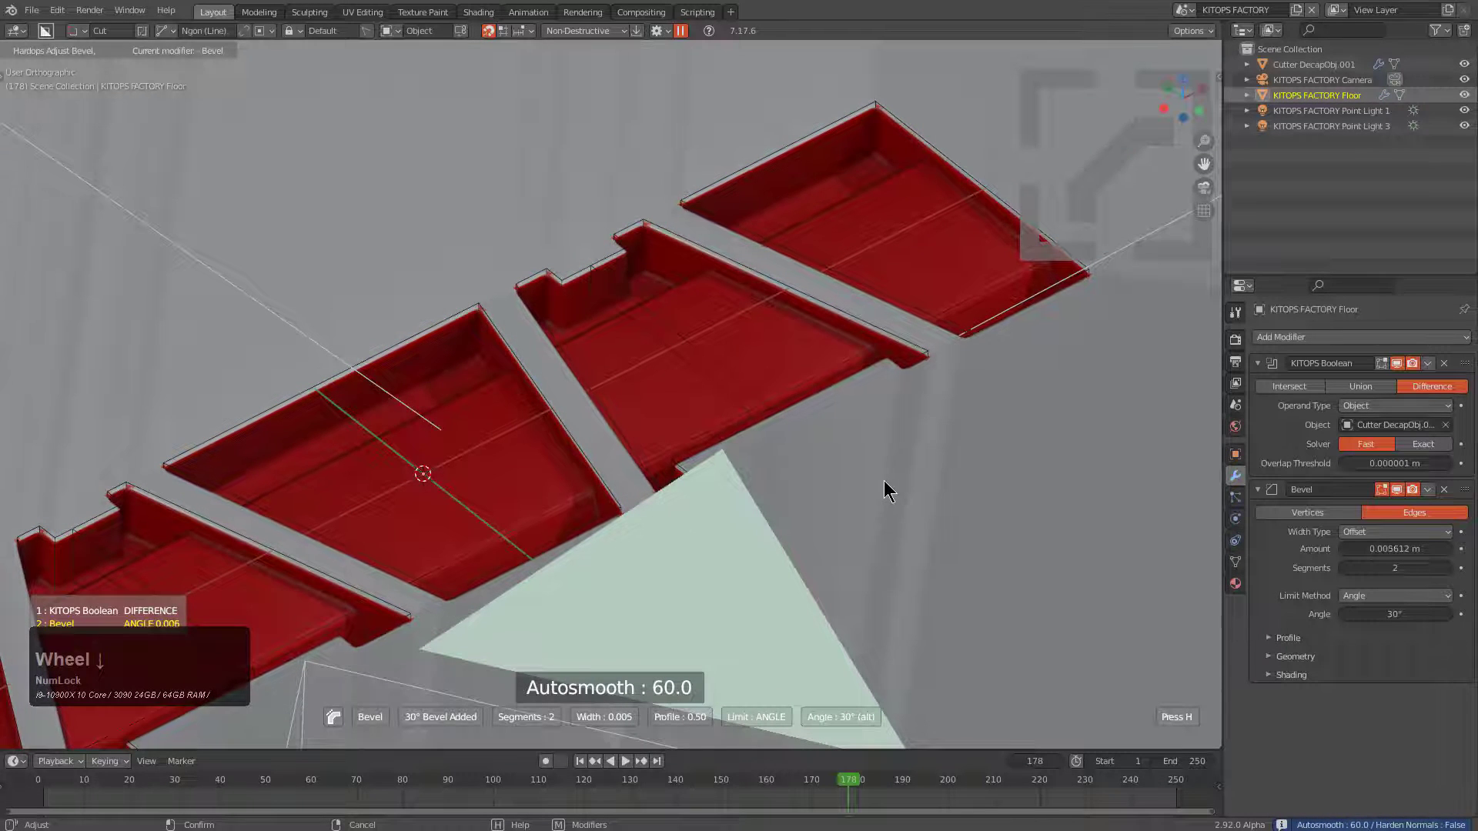
click(893, 482)
Add weighted normals to the floor, frame the camera to the insert and bring up Save INSERT.
key(q)
click(851, 428)
key(KP_0)
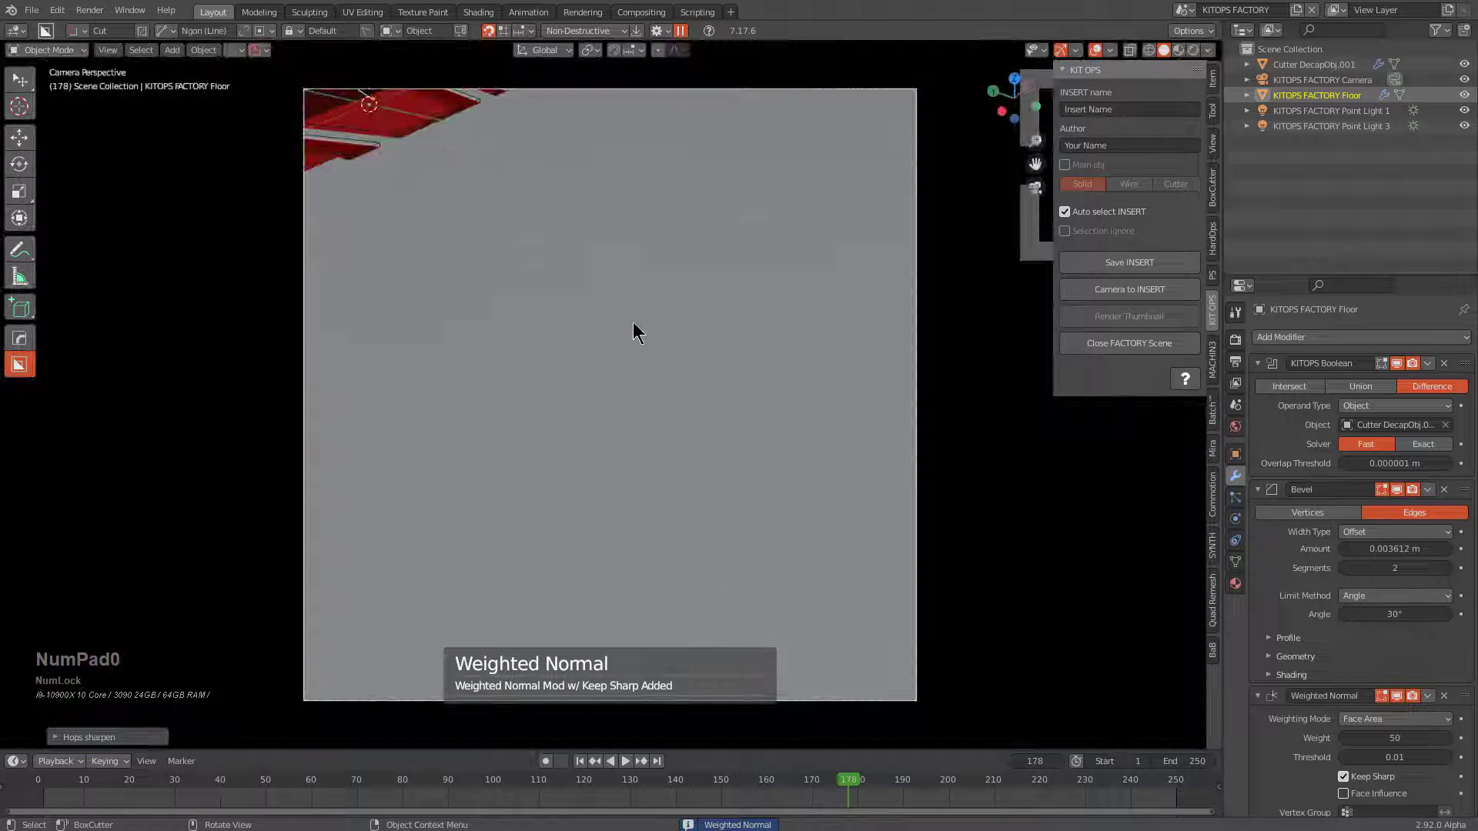
click(1138, 292)
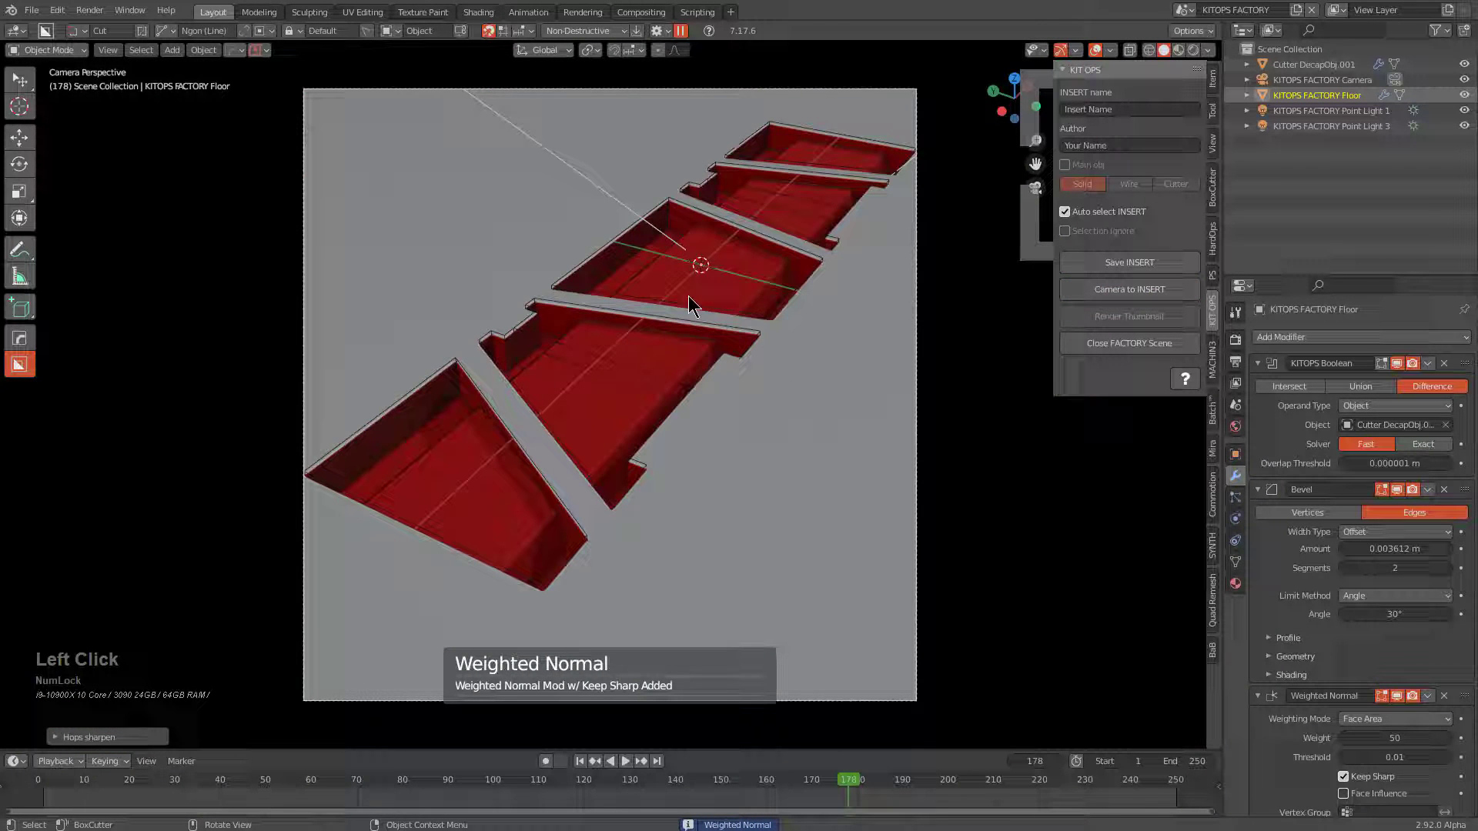
click(1112, 265)
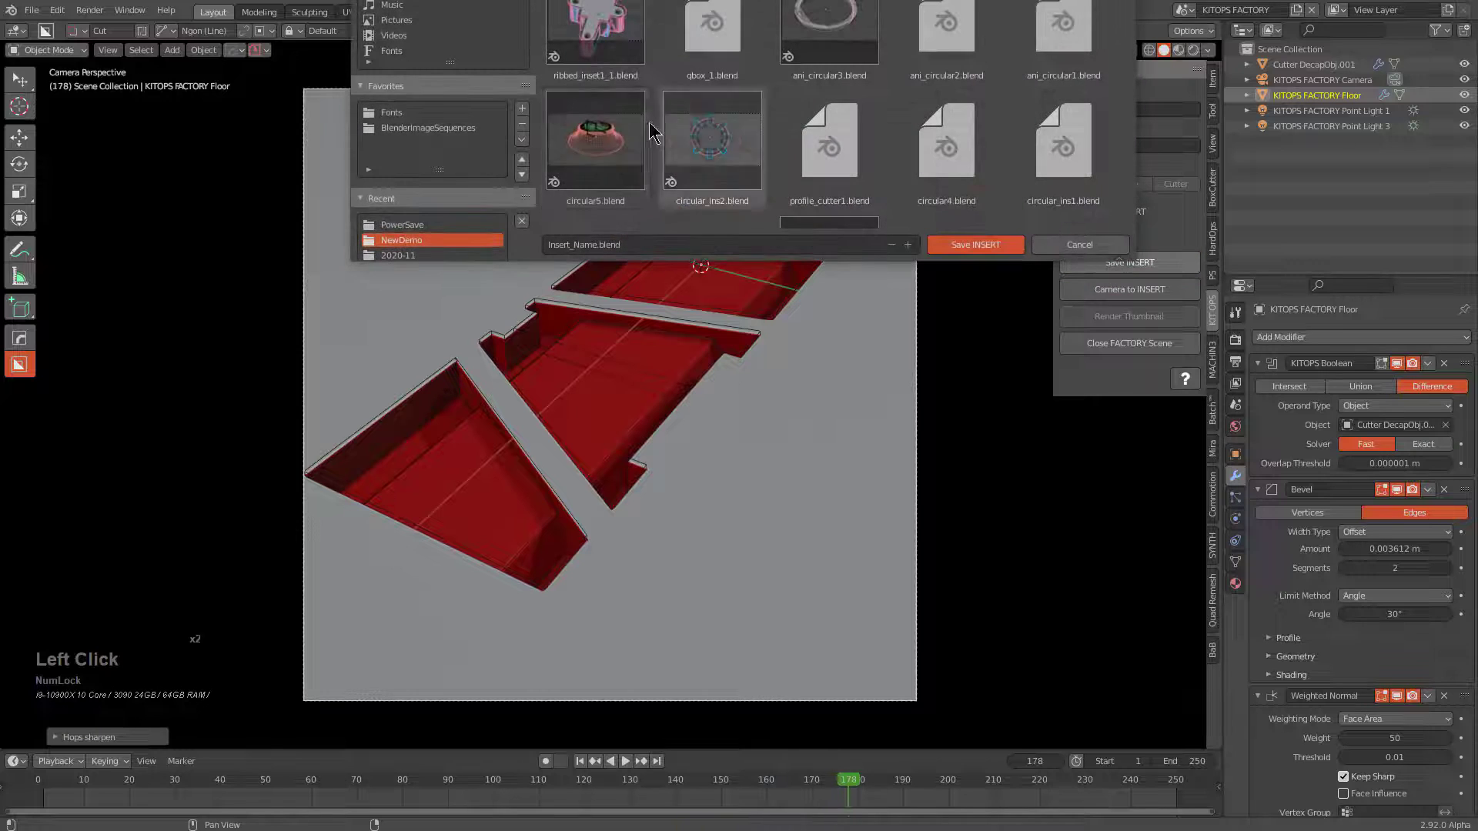
Name the insert extendable_pattern1_1, save it and render its thumbnail.
click(657, 247)
key(e)
text(exteable)
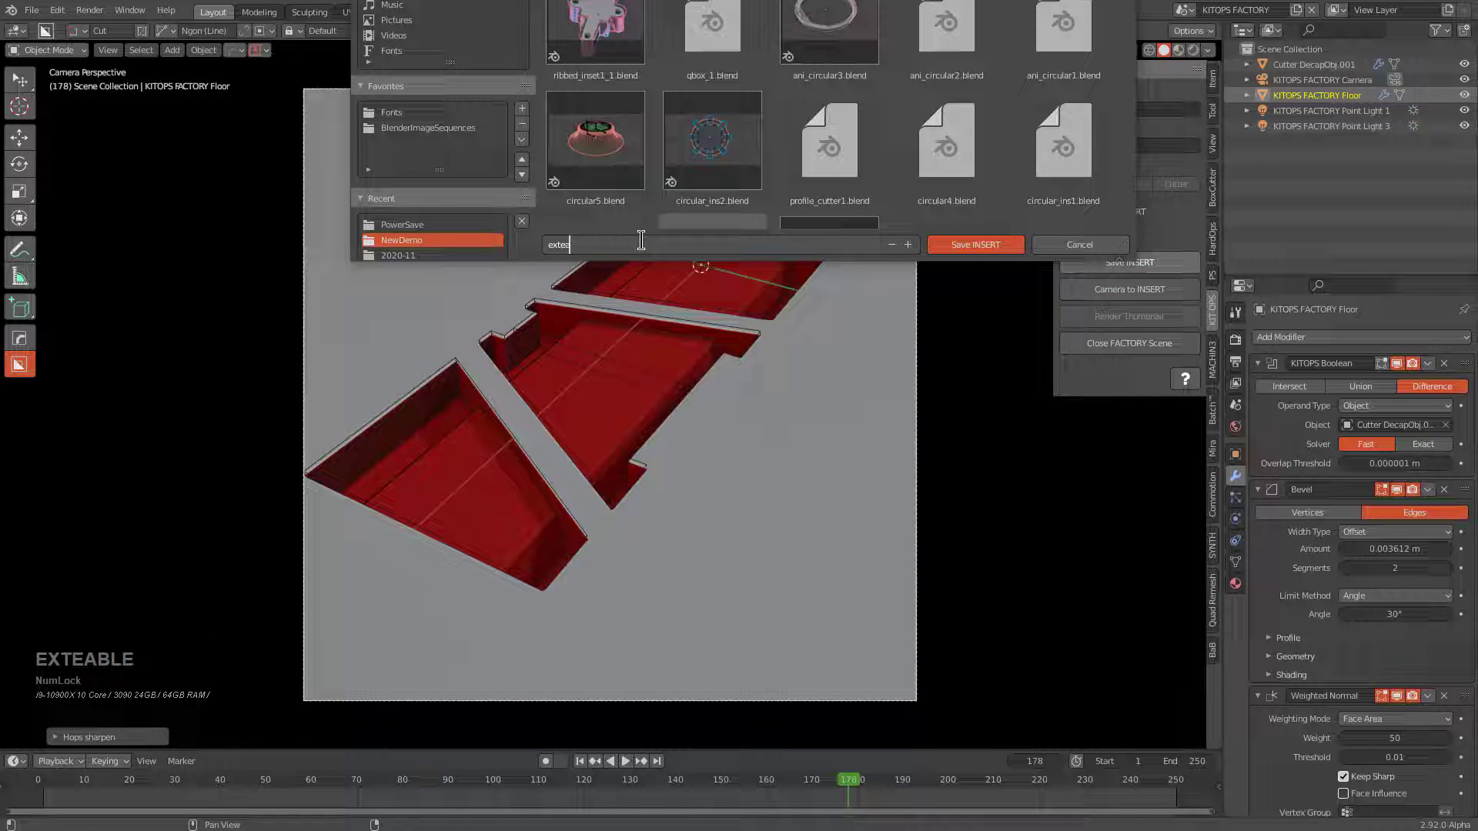
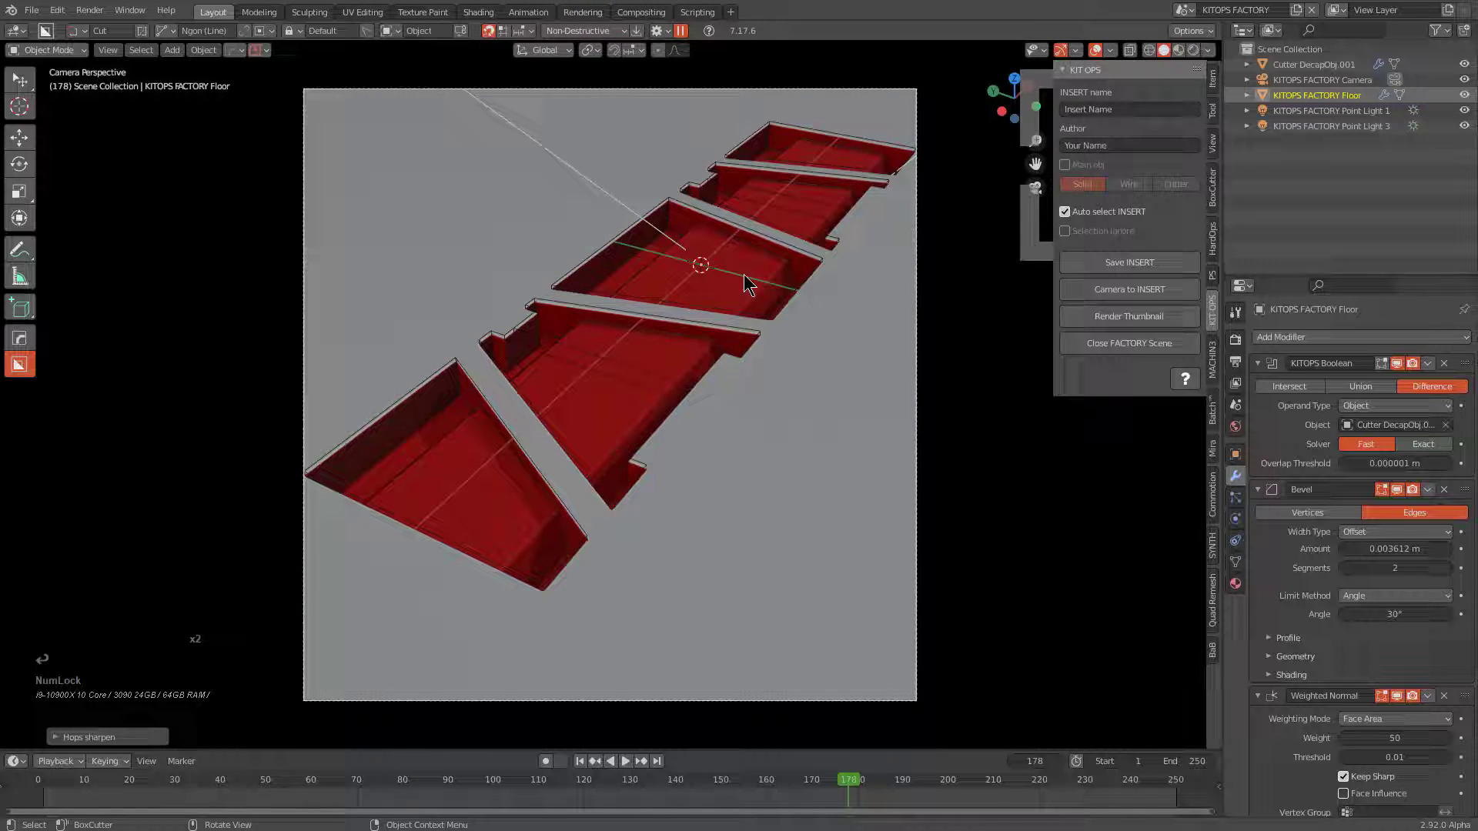
click(1103, 319)
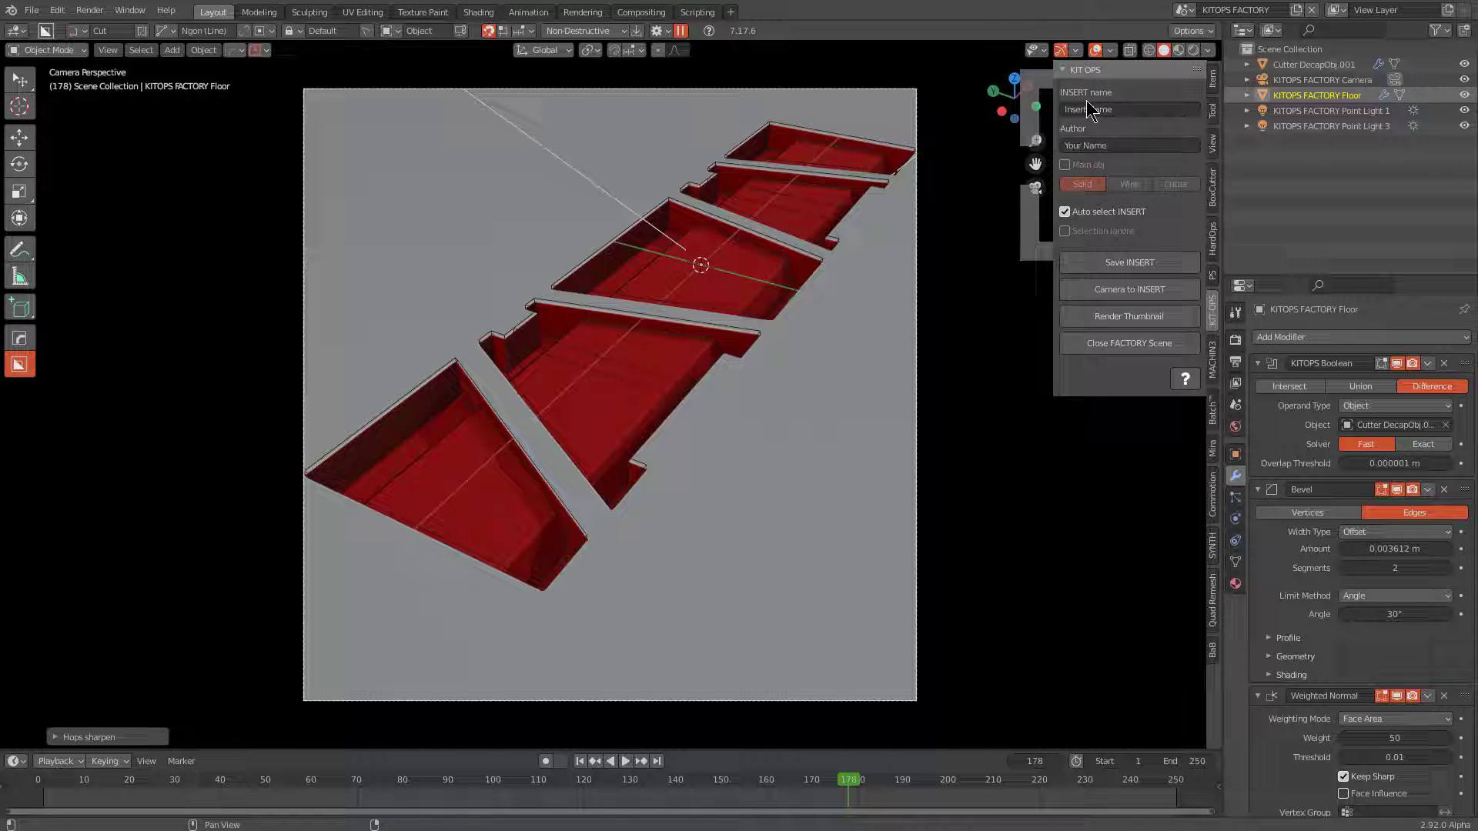
click(1134, 350)
Close the factory scene and return to the windowed cube.
scroll(down, 3)
scroll(up, 3)
middle_click(650, 330)
middle_click(605, 467)
click(642, 412)
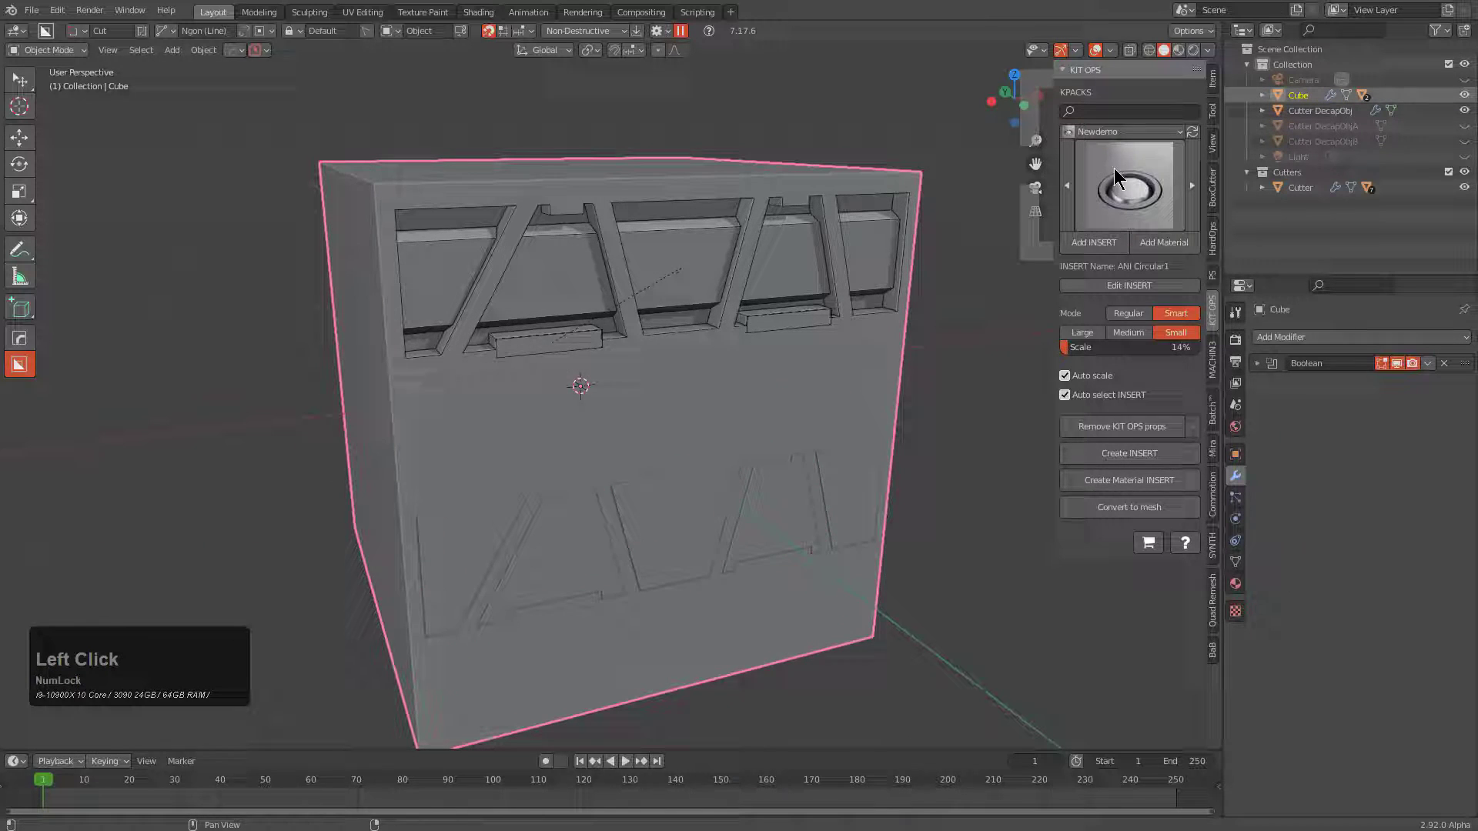
Add the Extendable pattern1 insert from Newdemo thumbnails onto the cube's front face.
click(1124, 154)
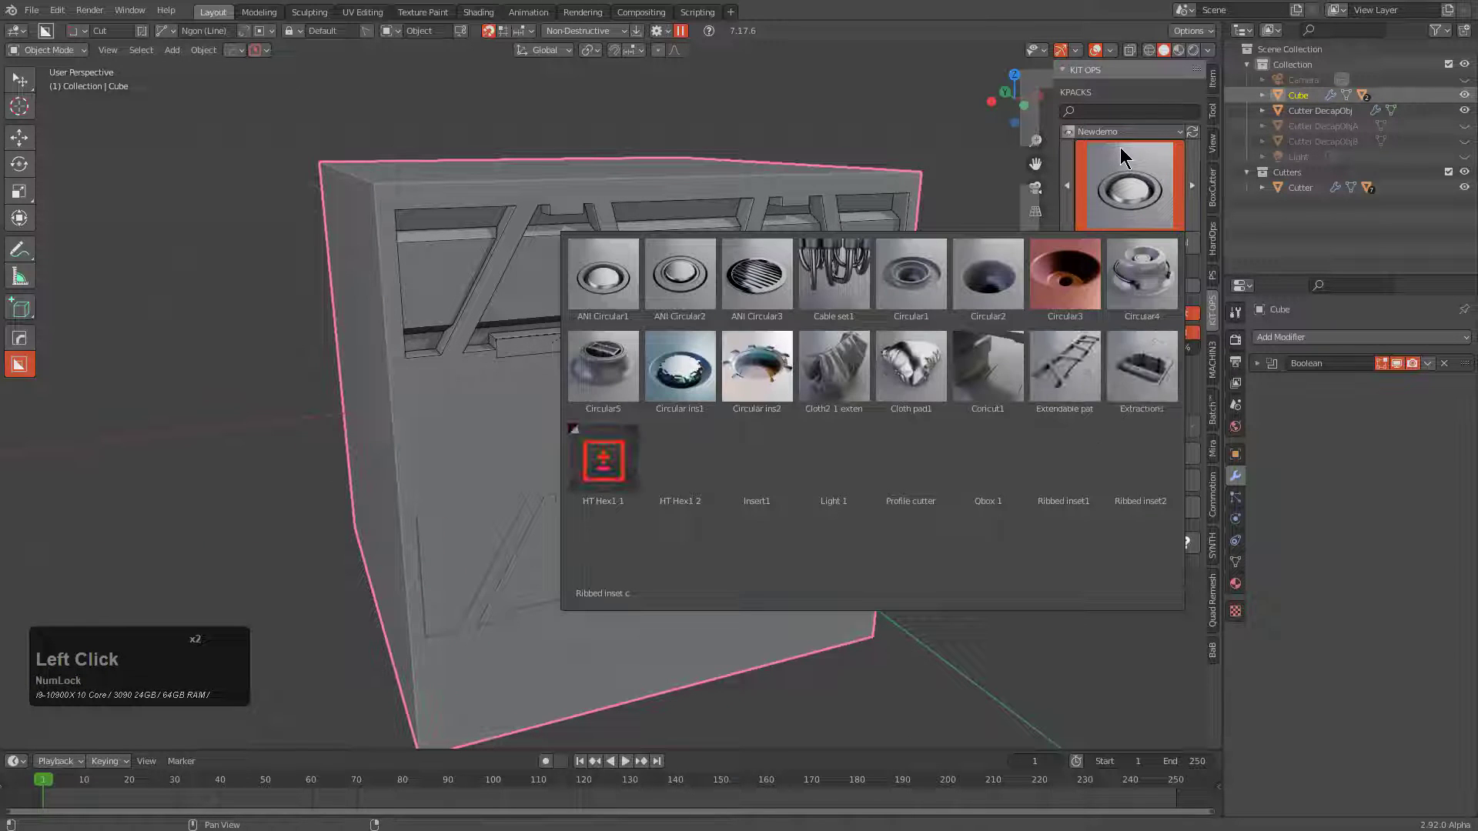
click(1062, 385)
middle_click(480, 521)
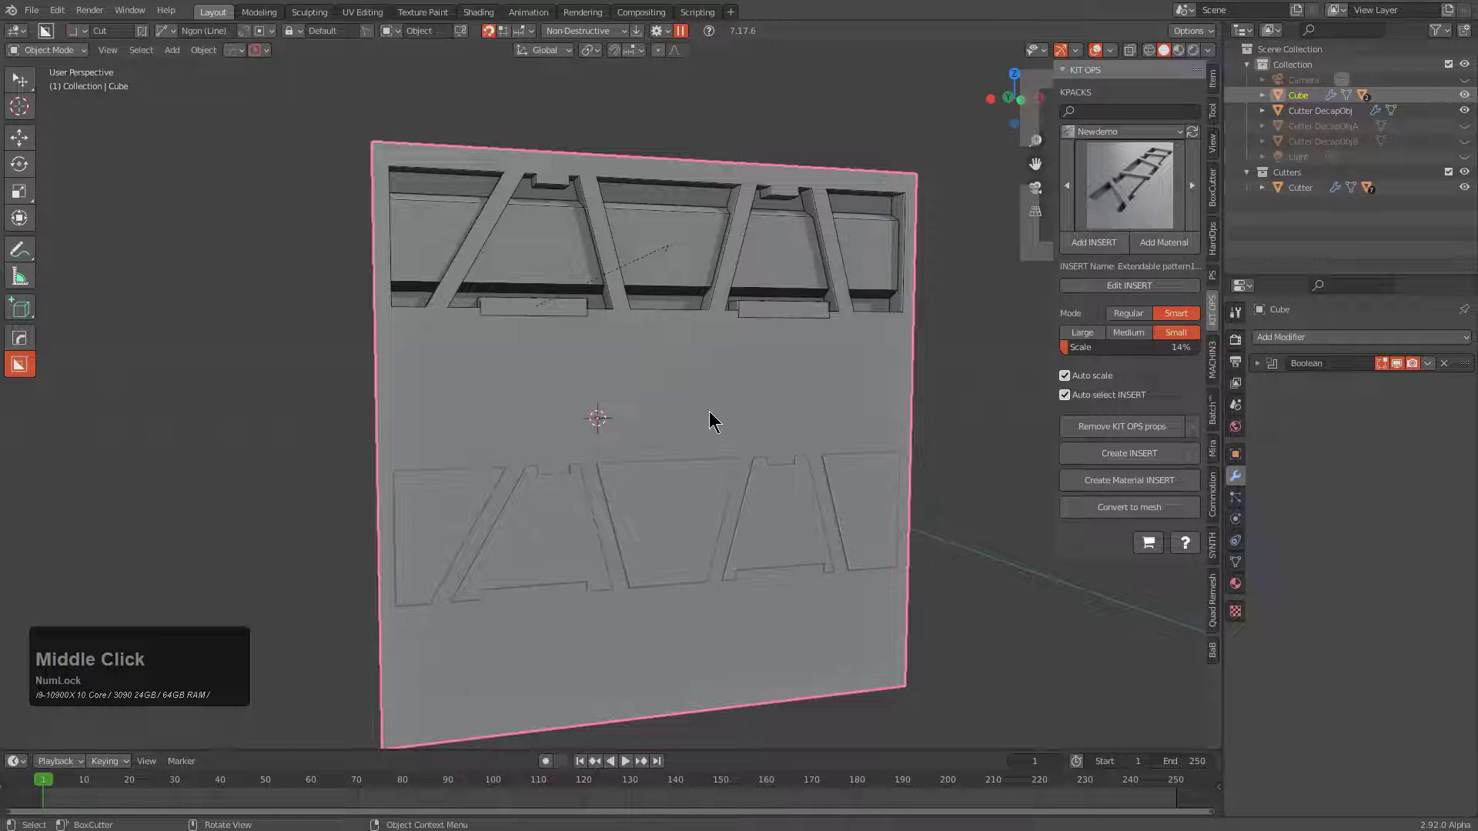
click(1103, 243)
scroll(up, 3)
click(553, 371)
key(KP_Decimal)
middle_click(623, 429)
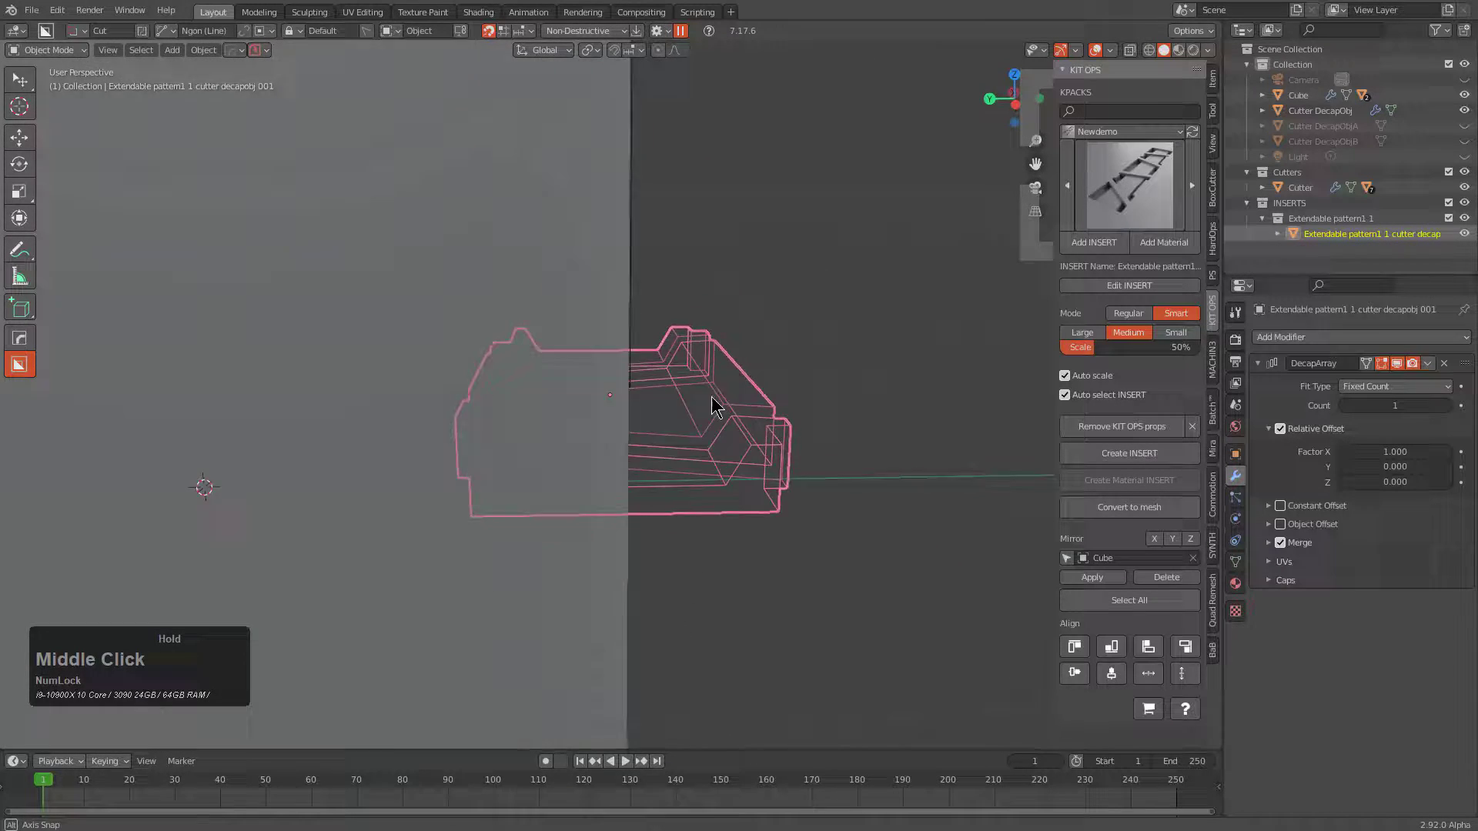
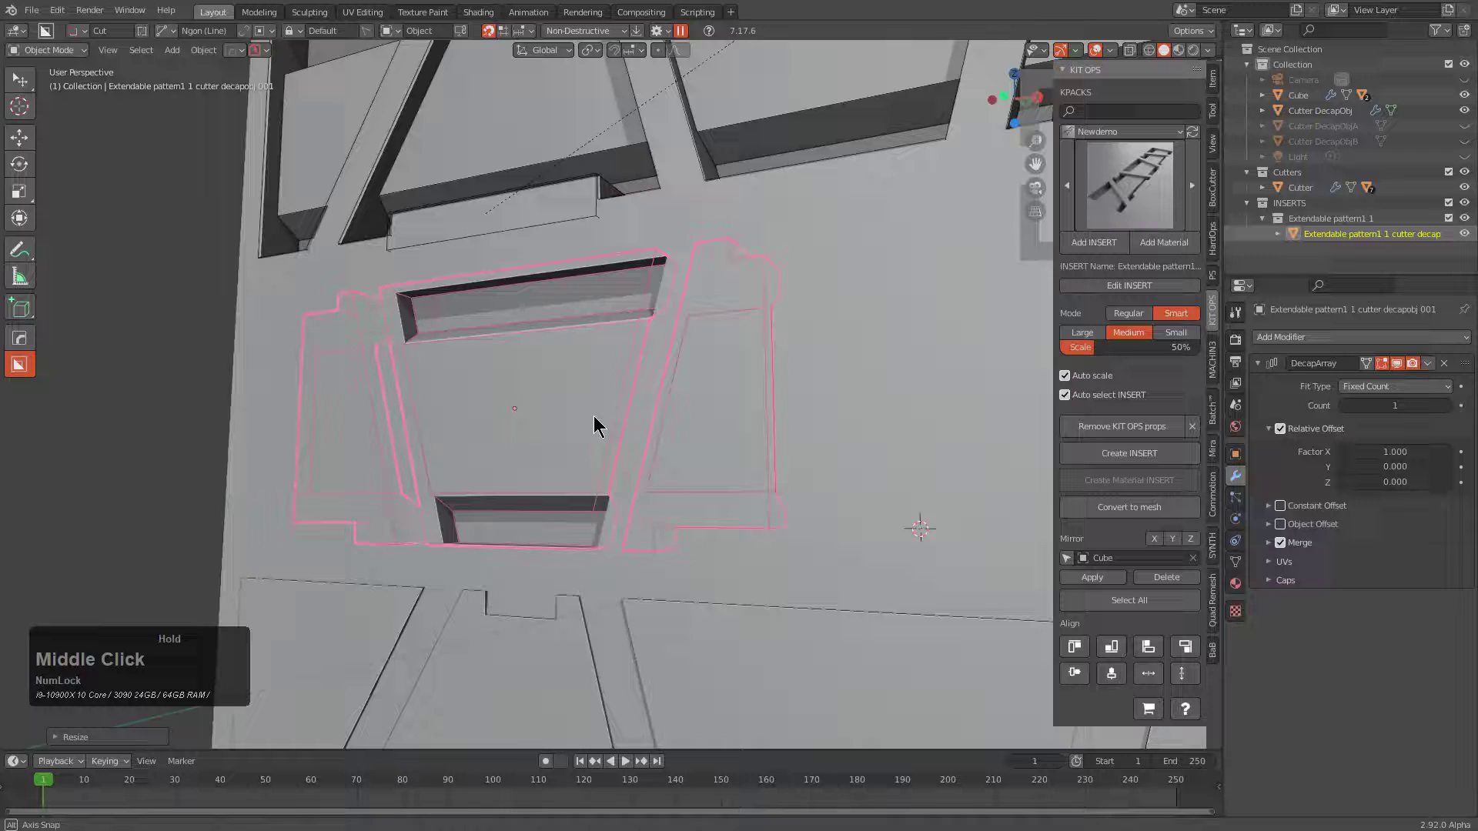
Raise the insert's DecapArray count to 3, cutting a second row of windows, and select the cube.
scroll(down, 3)
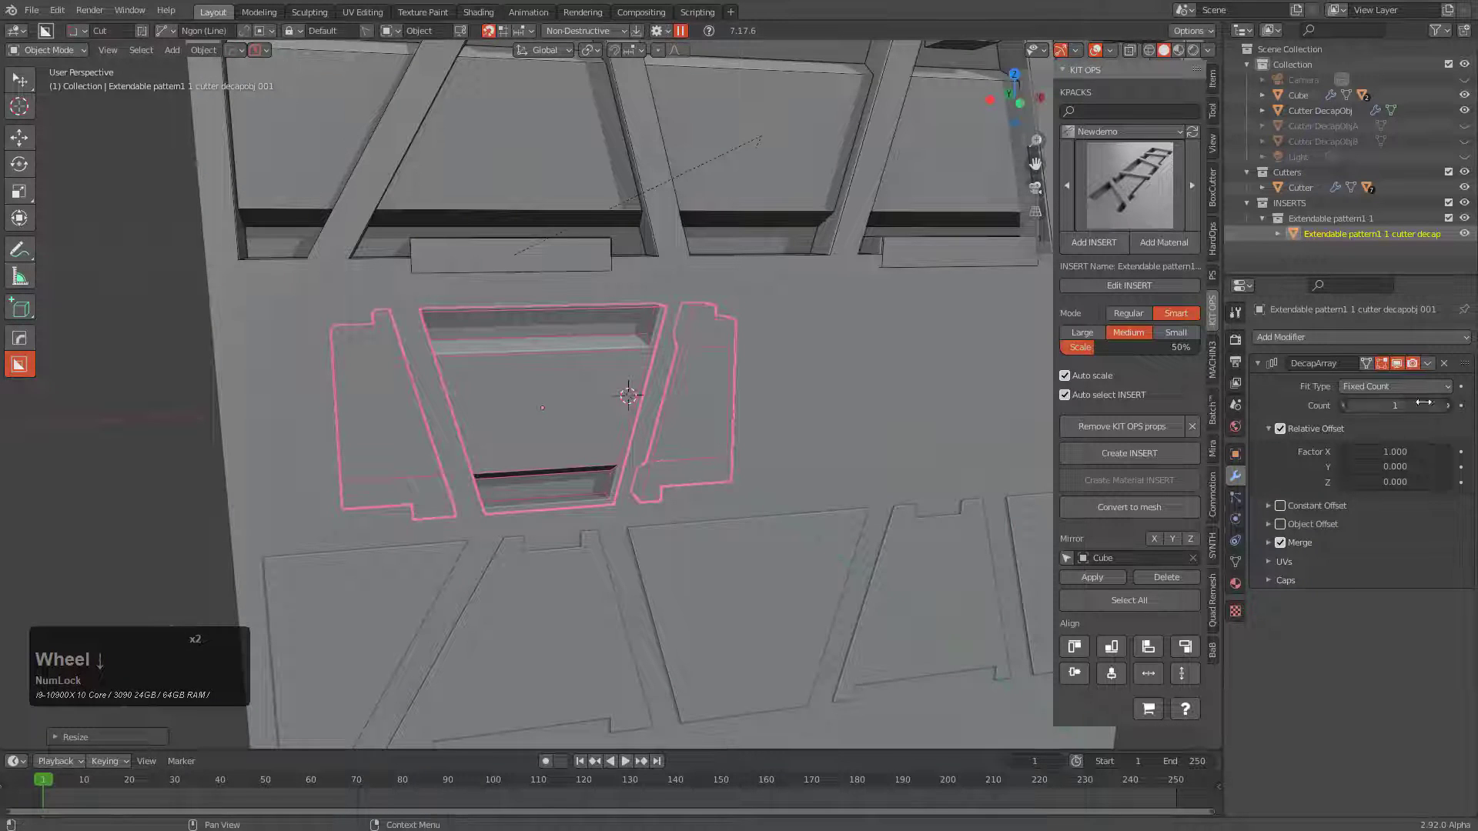
click(1452, 412)
click(1450, 415)
middle_click(790, 391)
scroll(up, 3)
middle_click(642, 387)
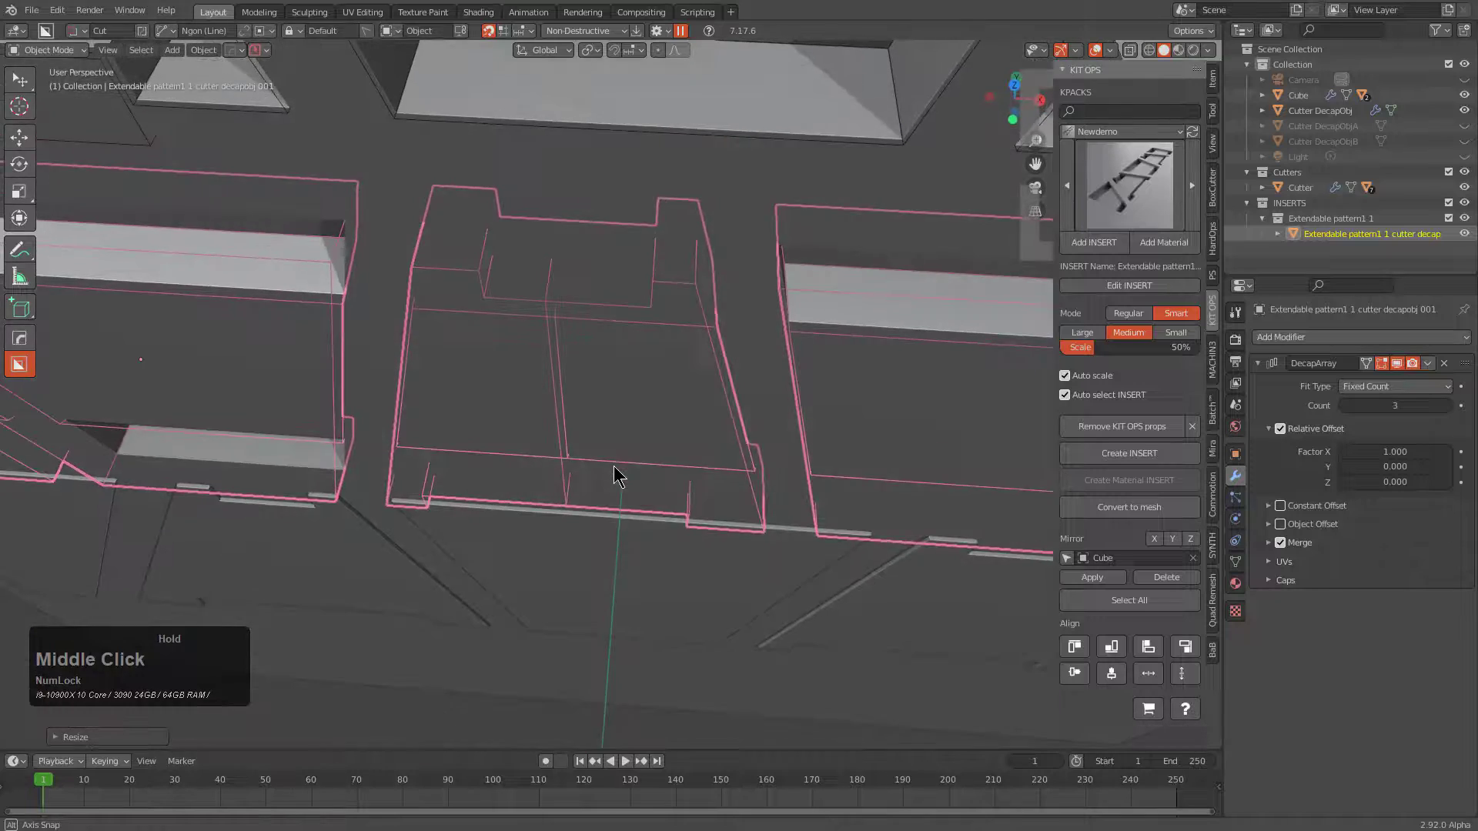
scroll(down, 3)
middle_click(616, 481)
middle_click(646, 423)
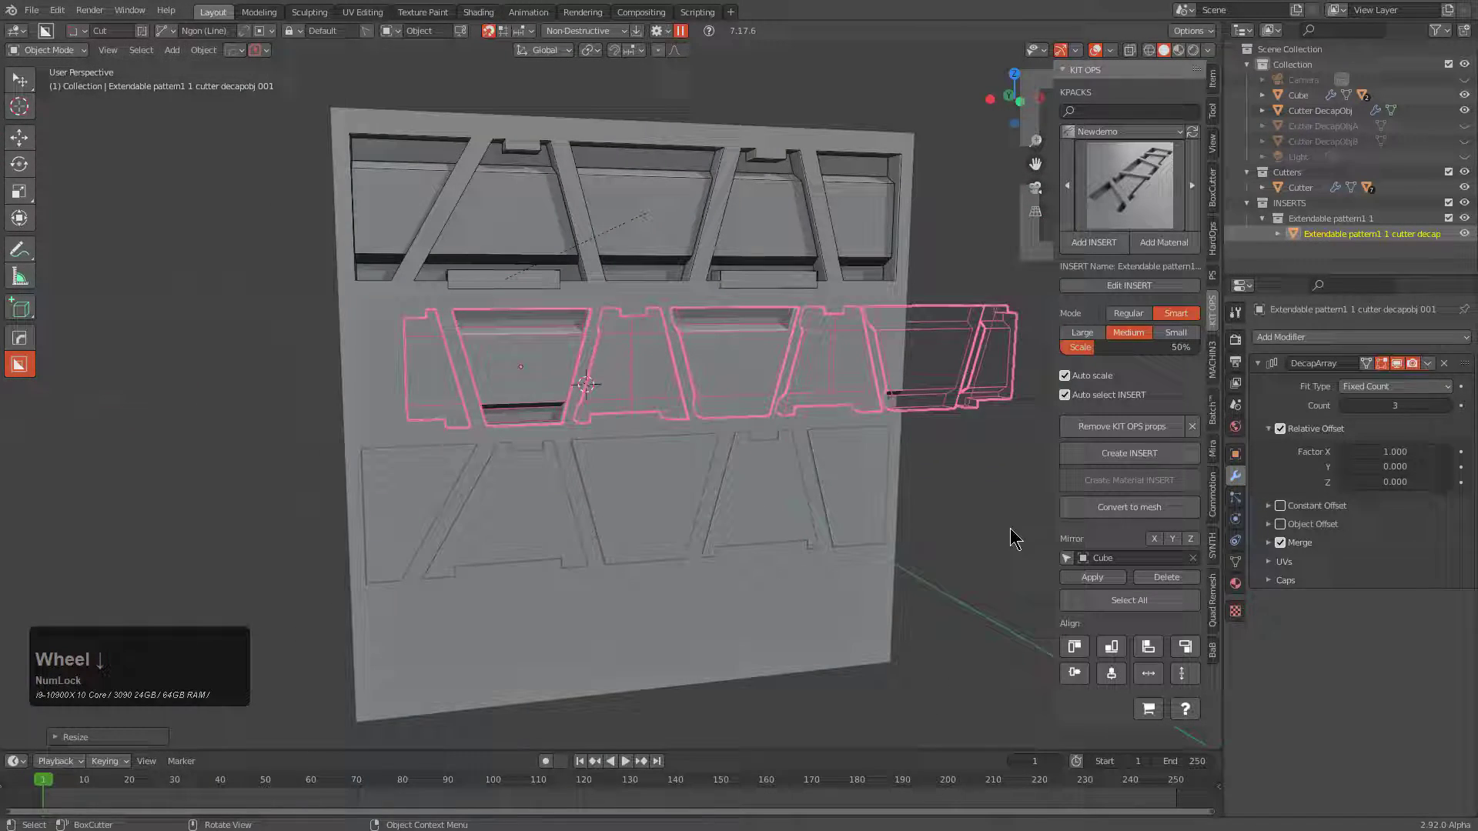
click(779, 703)
click(784, 629)
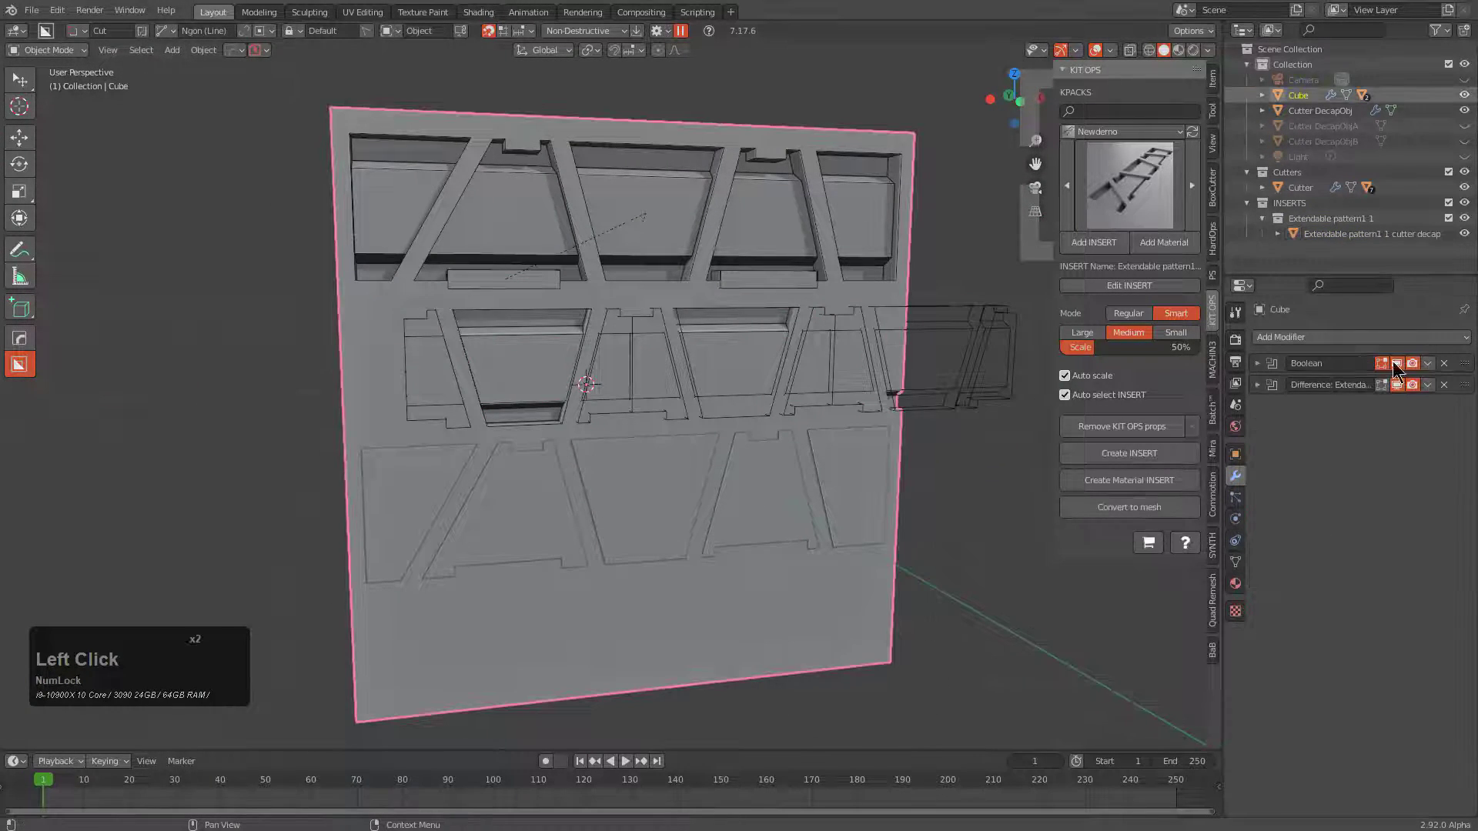
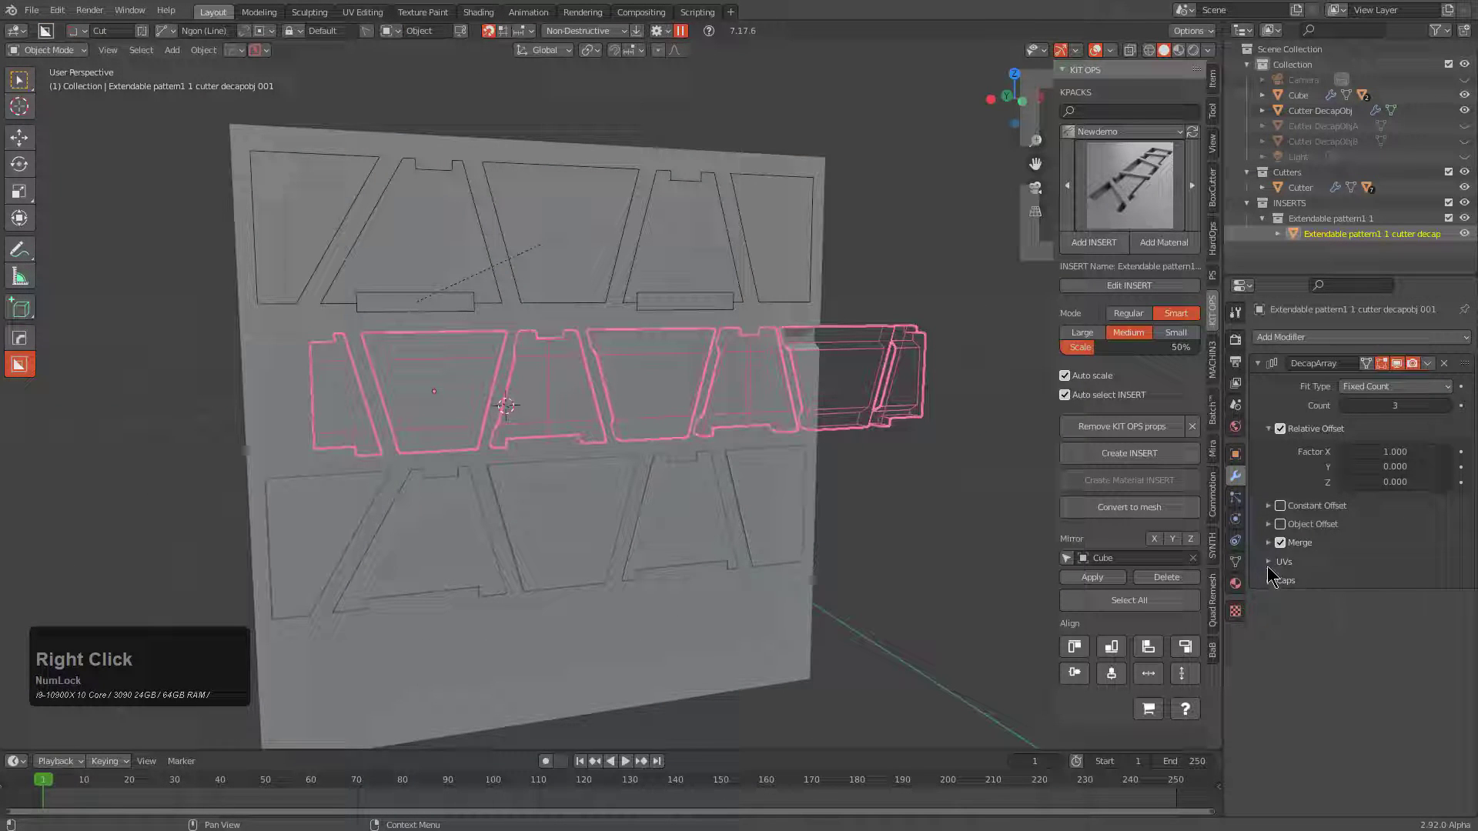
Hide the extended strip insert and select the original Cutter DecapObj window row in the outliner.
click(1274, 577)
middle_click(571, 351)
key(g)
right_click(565, 372)
middle_click(779, 428)
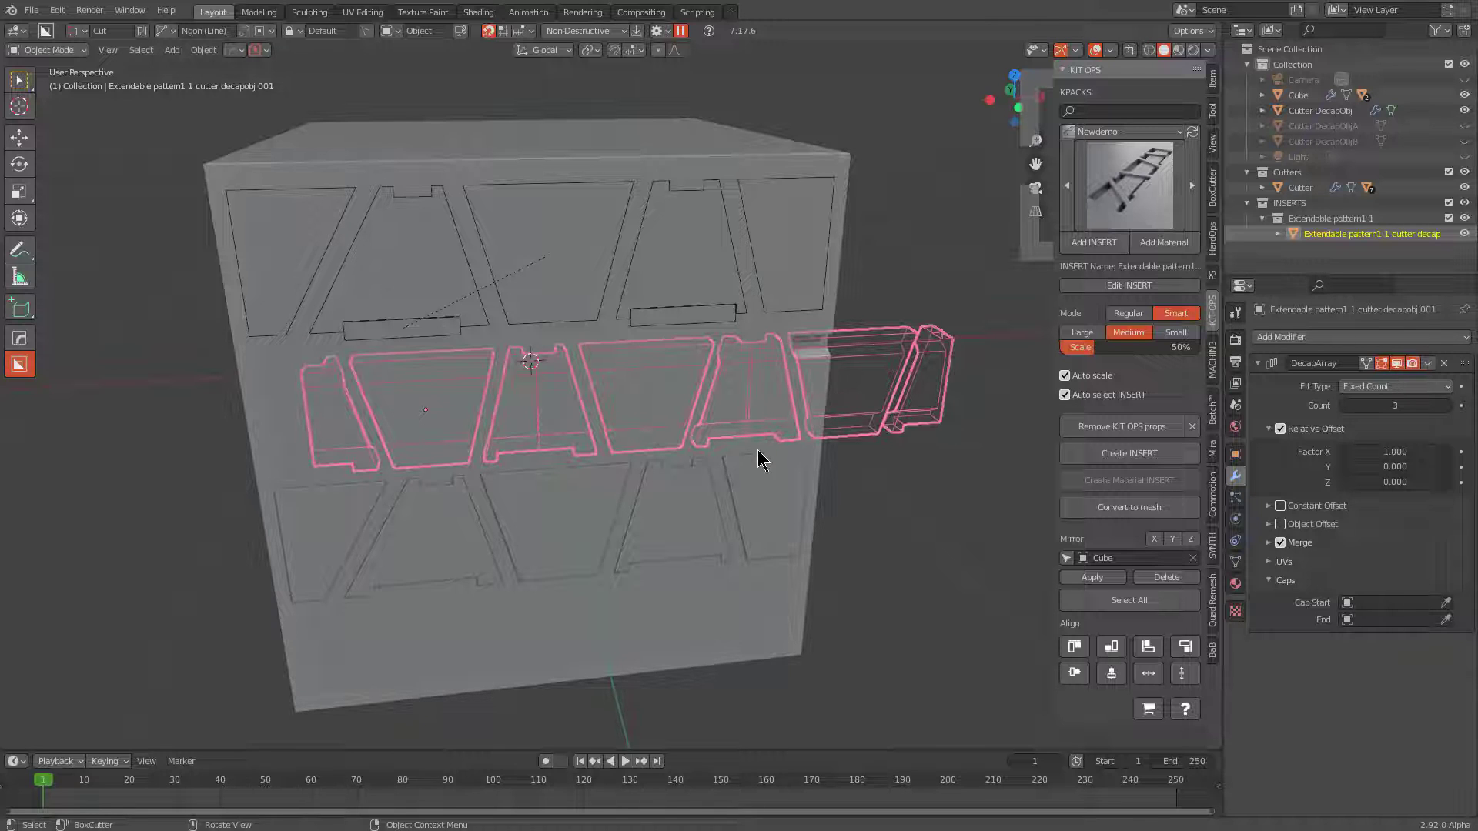
key(h)
click(679, 532)
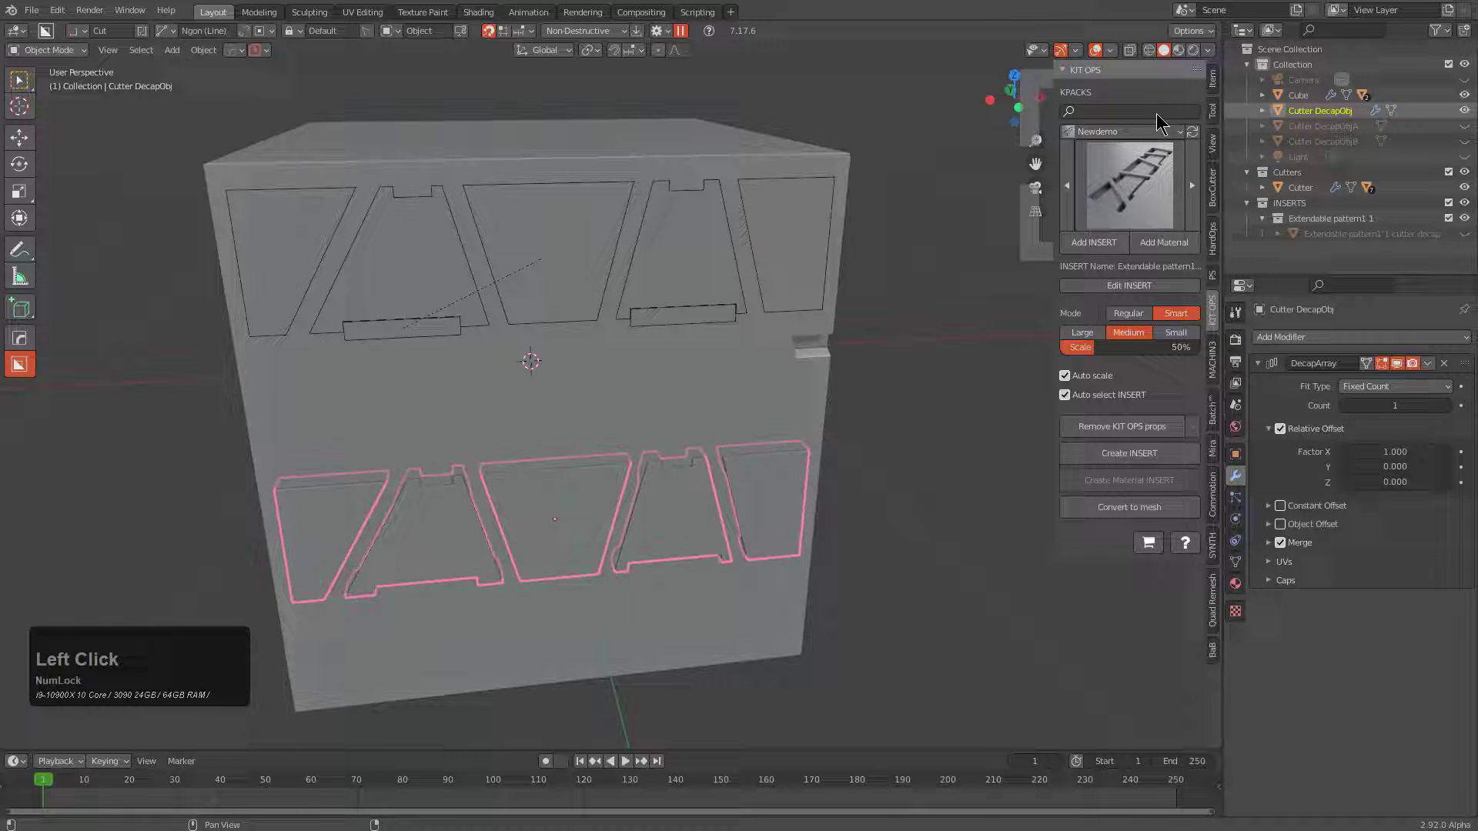
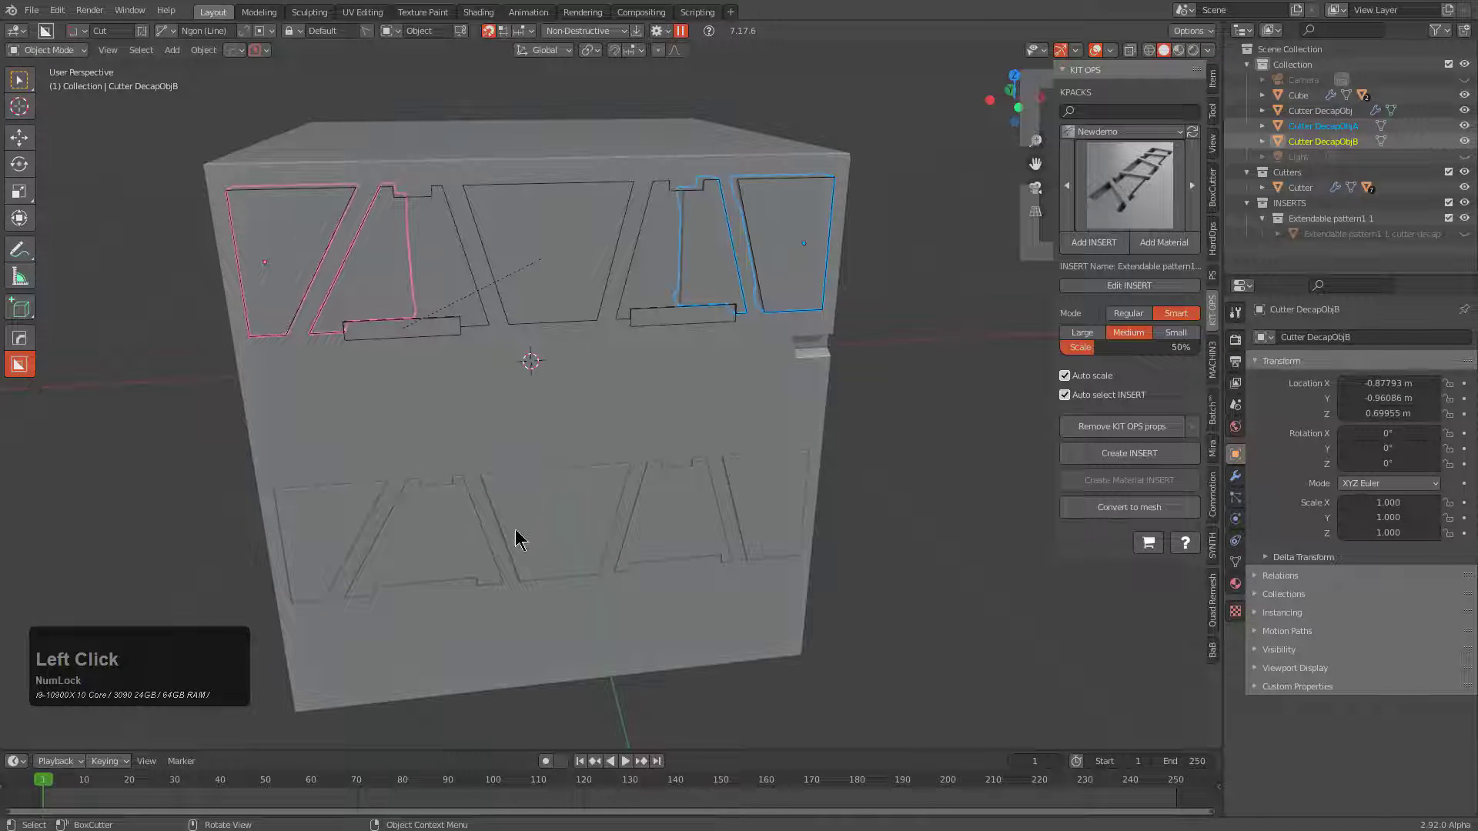
Copy Cutter DecapObj together with its DecapObjA and DecapObjB end pieces using Ctrl+C.
click(540, 521)
middle_click(580, 512)
key(ctrl+c)
middle_click(719, 452)
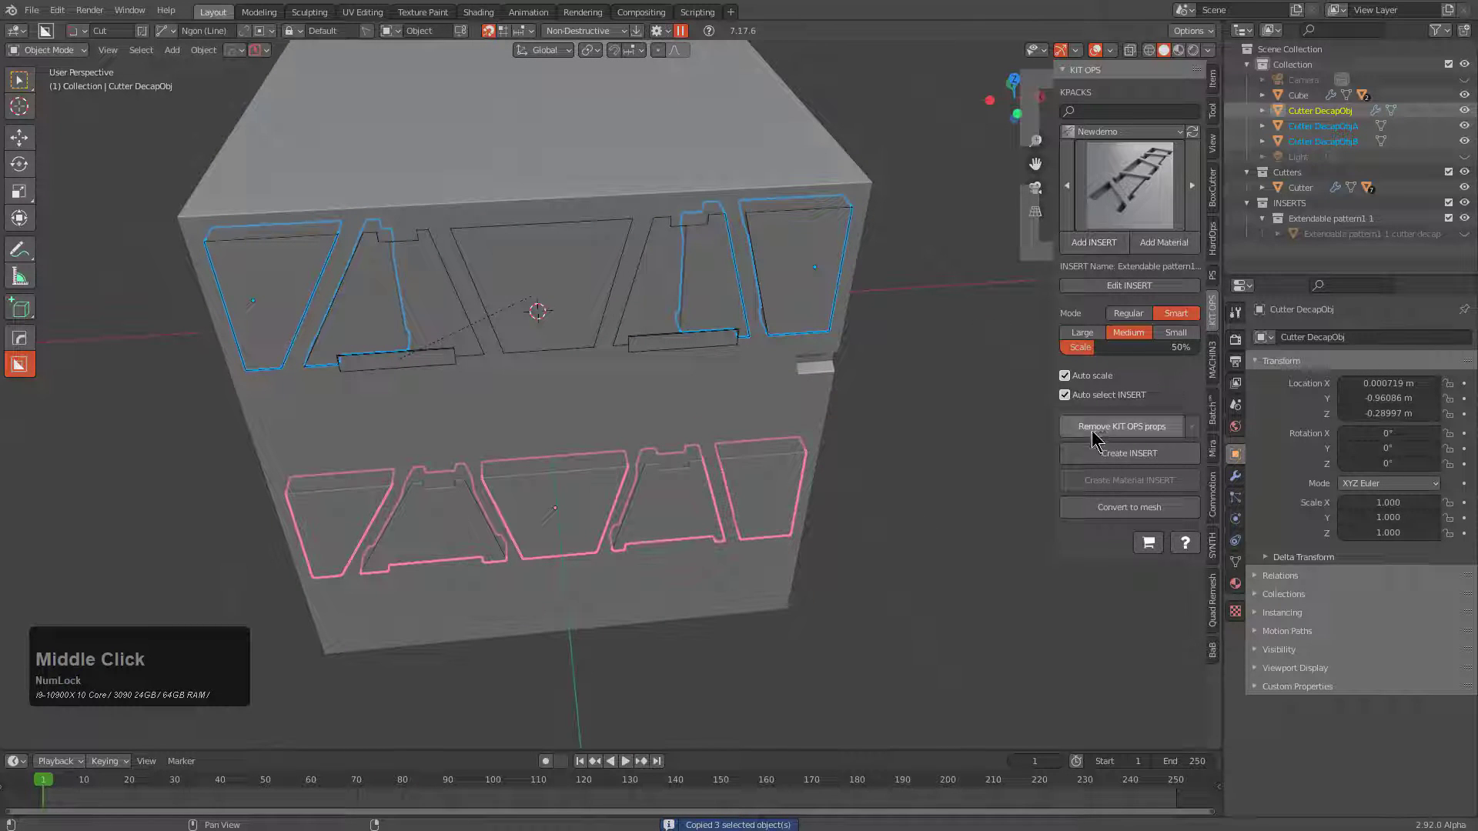
Start a fresh KIT OPS insert file, discard changes, and paste the three cutter pieces.
click(1117, 280)
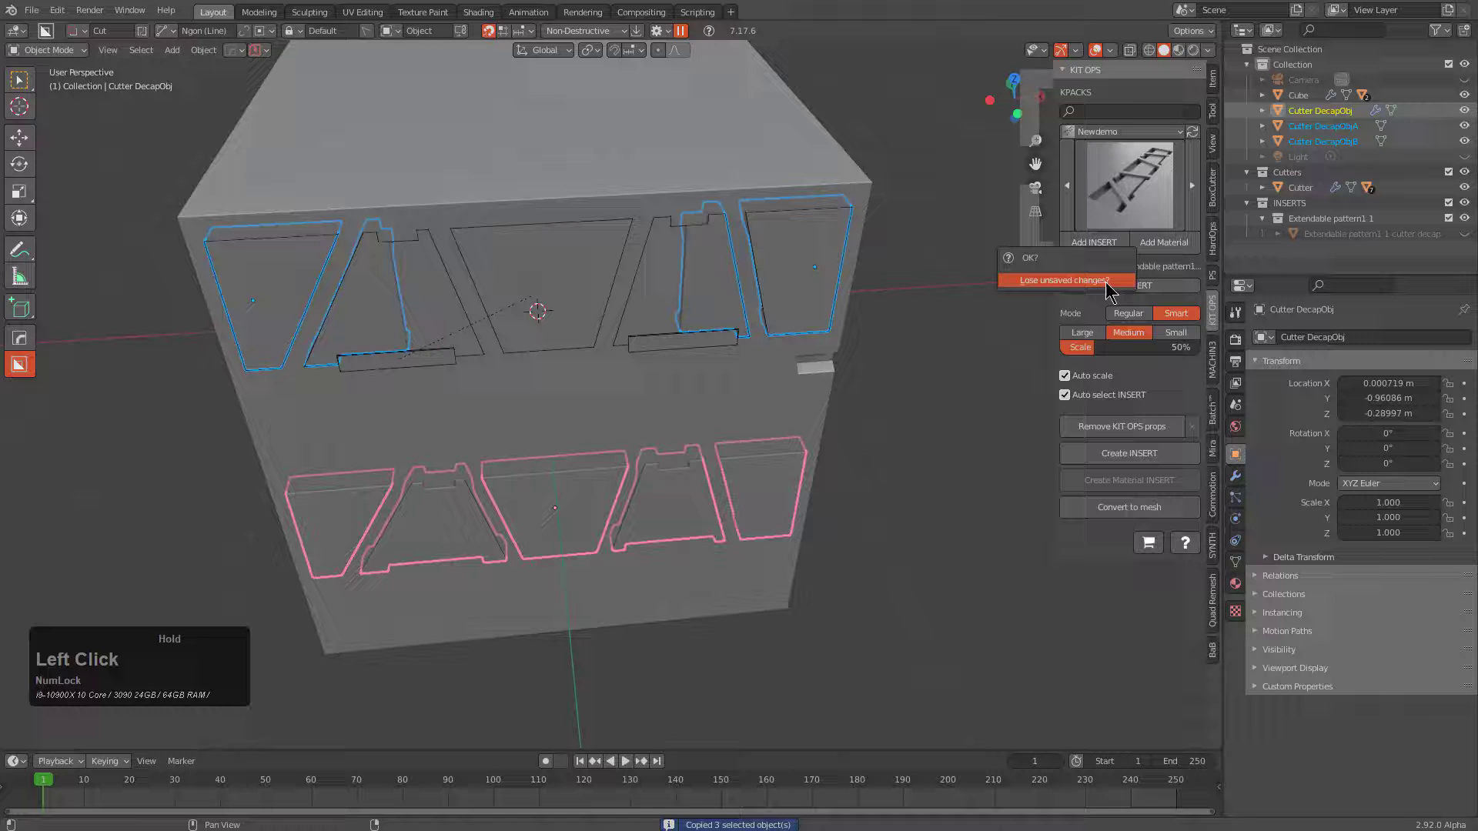
click(1069, 278)
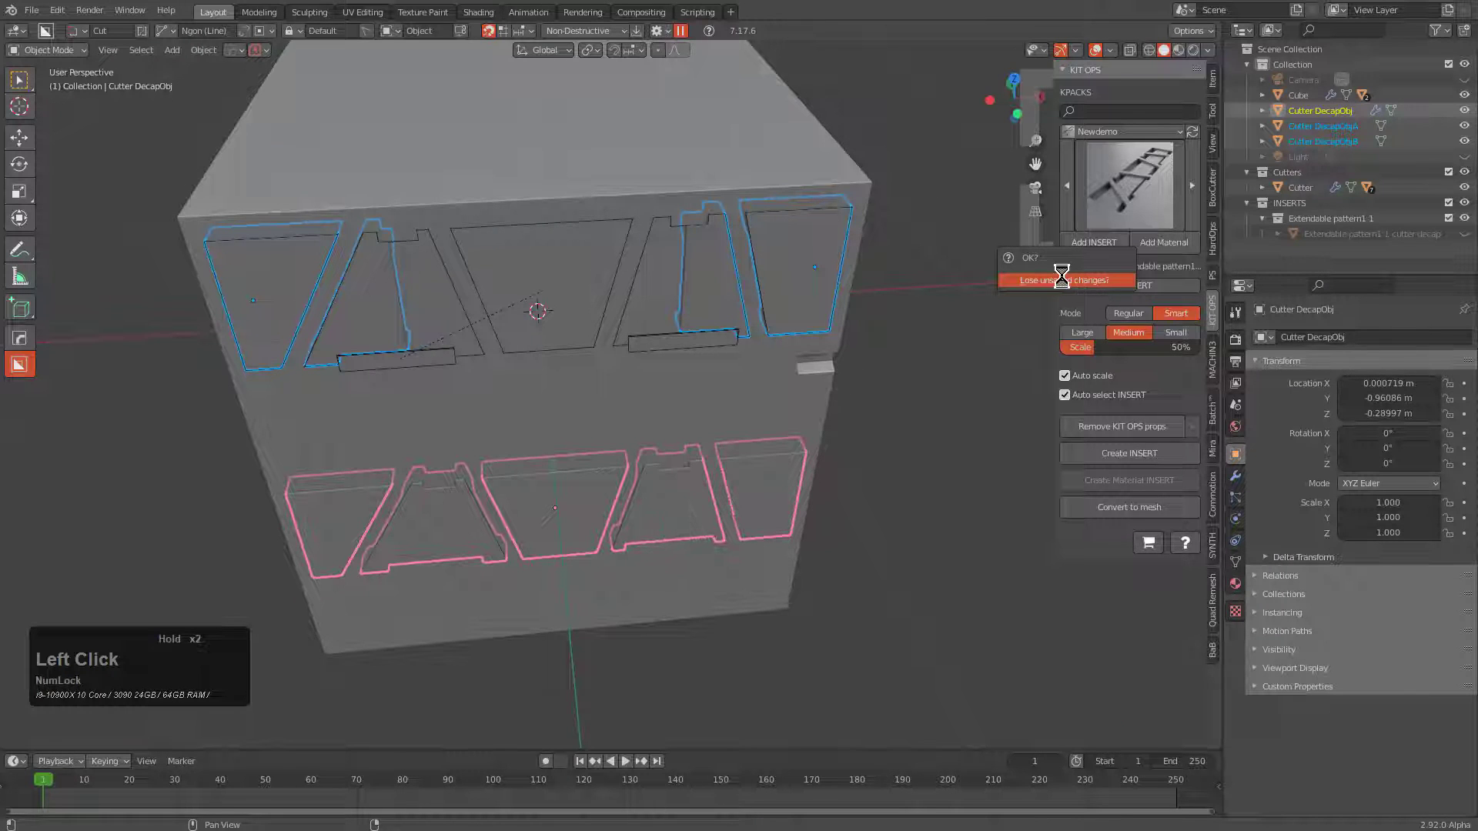
middle_click(639, 414)
scroll(up, 3)
key(x)
click(732, 330)
key(ctrl+v)
click(819, 479)
Rotate the pasted cutter pieces about X so they begin to lie flat.
key(alt+r)
key(KP_1)
key(KP_3)
key(r)
key(KP_9)
key(KP_0)
key(KP_Enter)
key(shift+r)
middle_click(618, 426)
click(842, 322)
key(r)
click(482, 315)
Apply further 90° rotations until the pieces lie flat at 270° about X.
middle_click(828, 371)
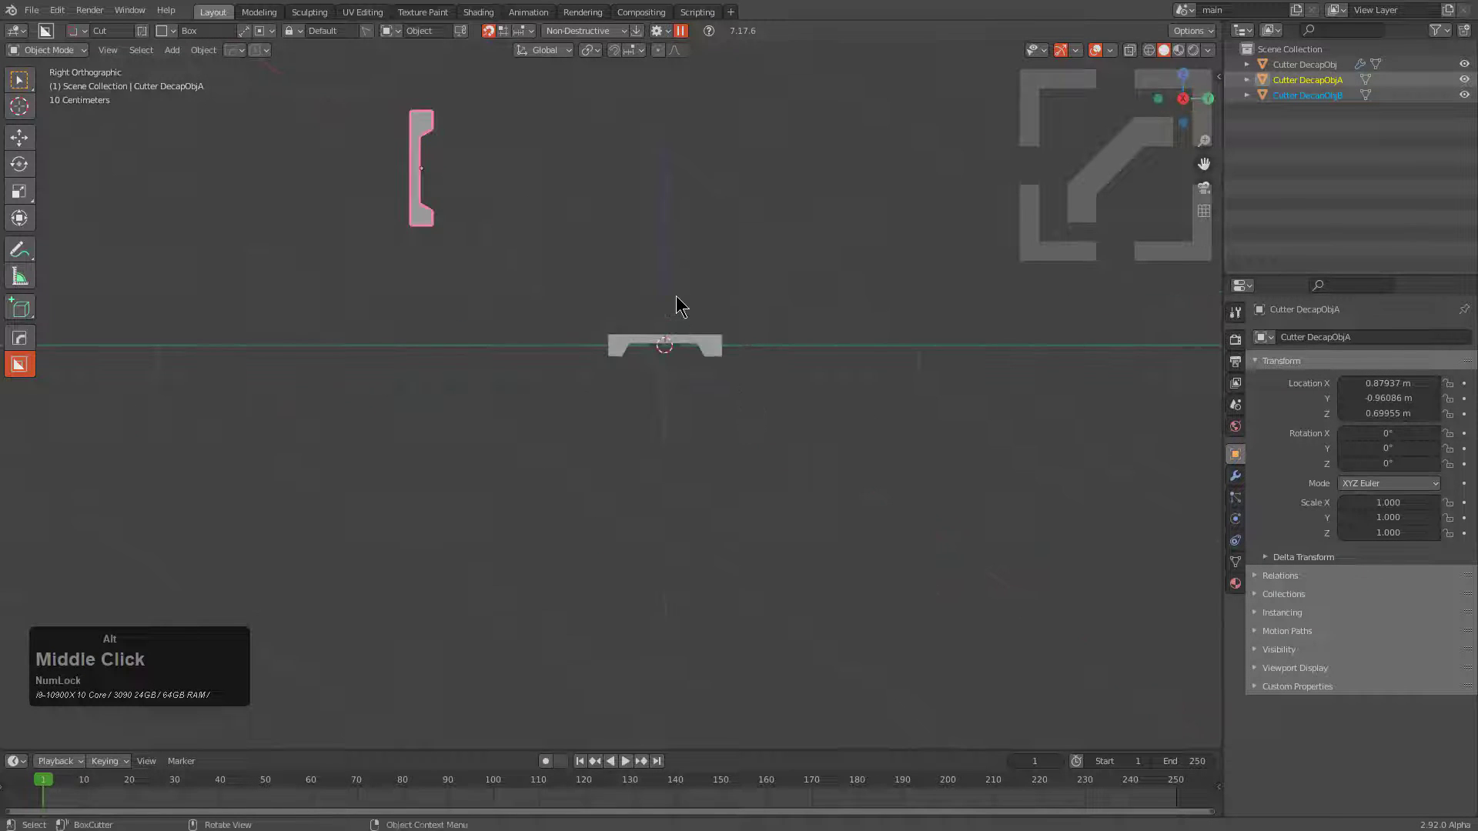
key(r)
key(KP_9)
key(KP_0)
key(KP_Enter)
key(r)
key(KP_9)
key(KP_0)
key(KP_Enter)
key(r)
key(r)
middle_click(603, 379)
In the KIT OPS authoring panel set end pieces to Wire and mark DecapObj as Main obj and Cutter.
key(q)
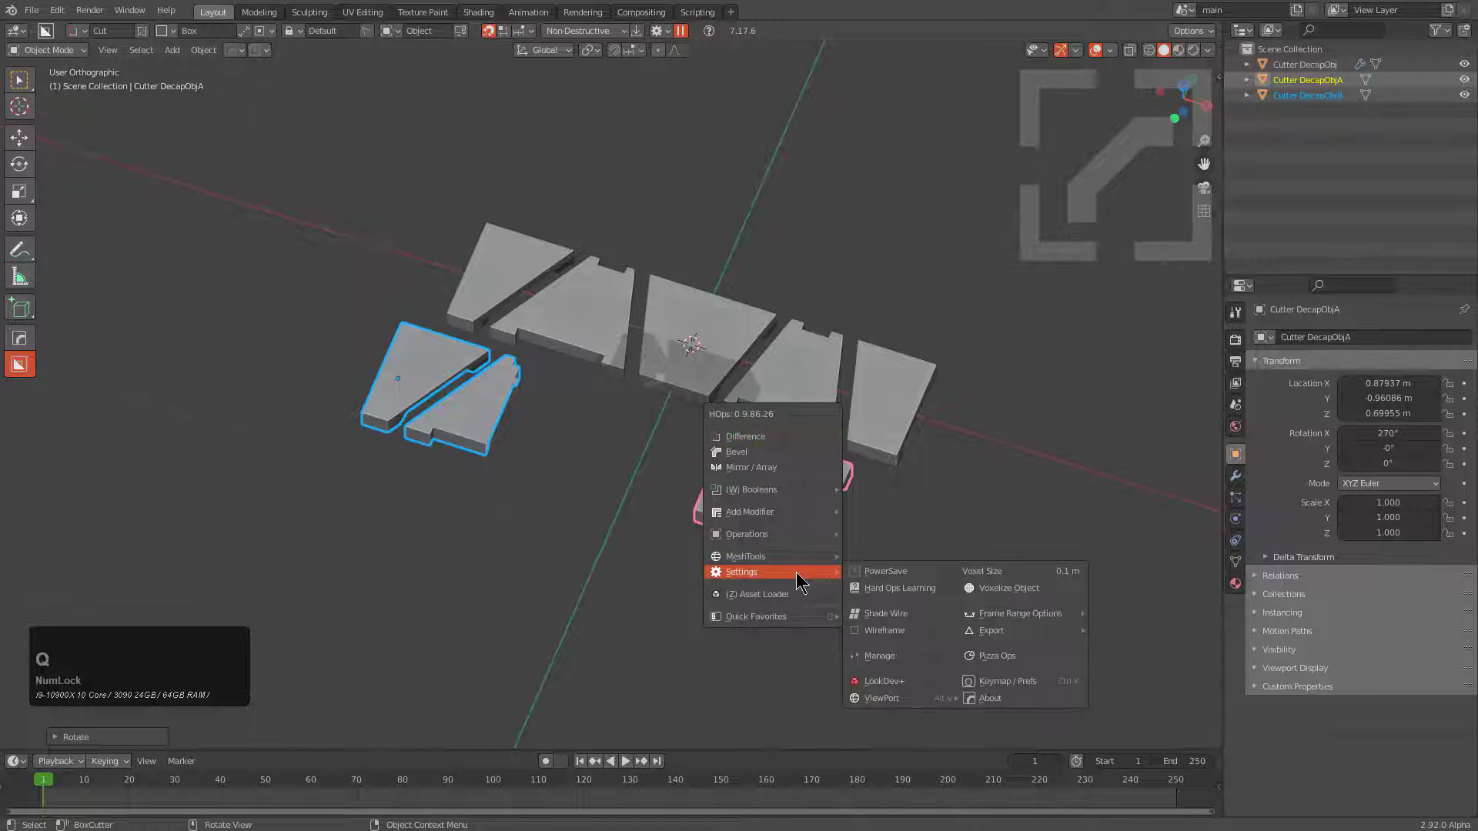
click(901, 612)
middle_click(798, 492)
scroll(up, 3)
key(n)
click(1219, 315)
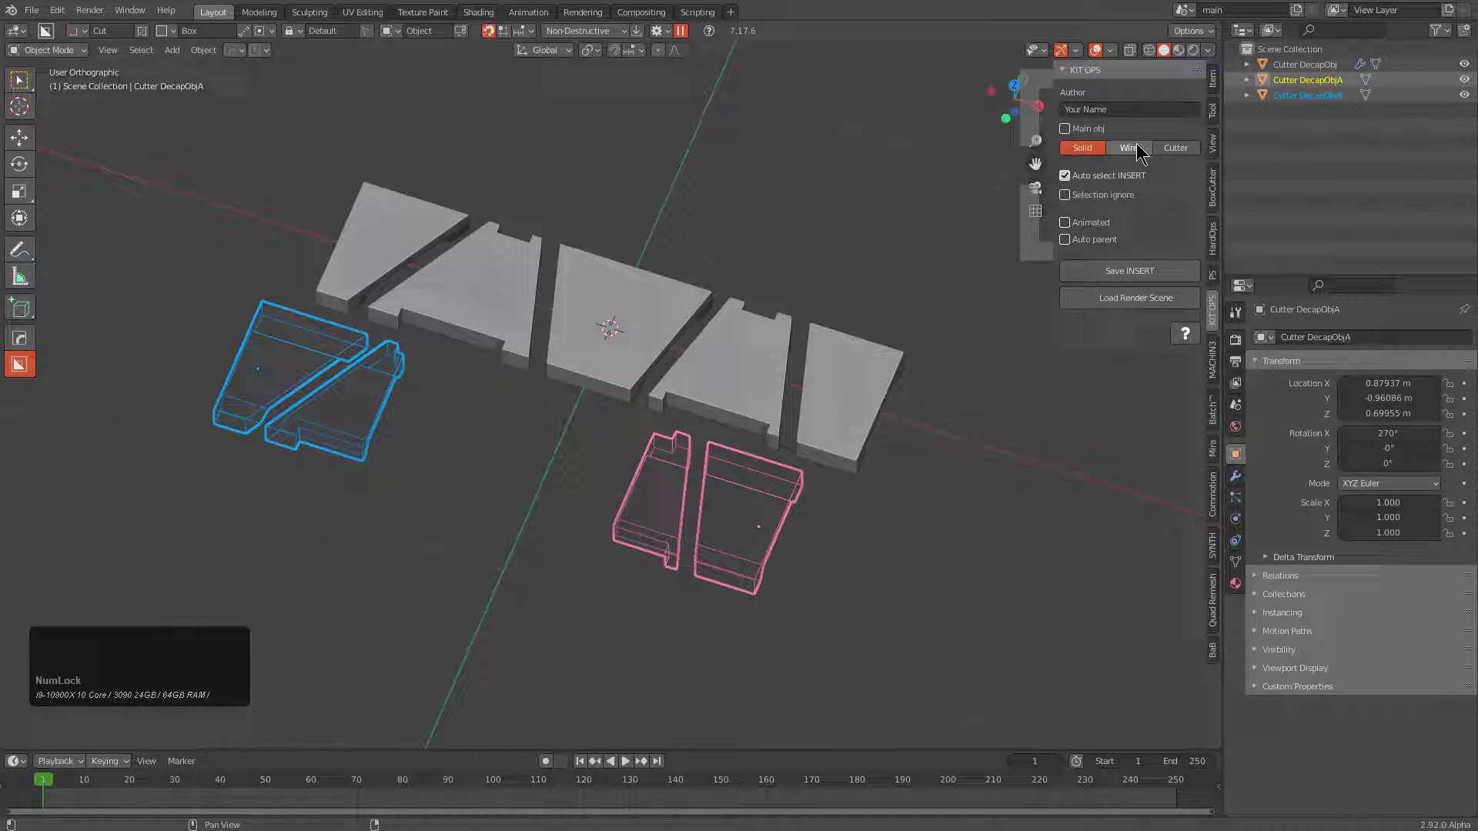
click(1130, 148)
double_click(1110, 154)
click(643, 362)
click(1186, 153)
middle_click(607, 404)
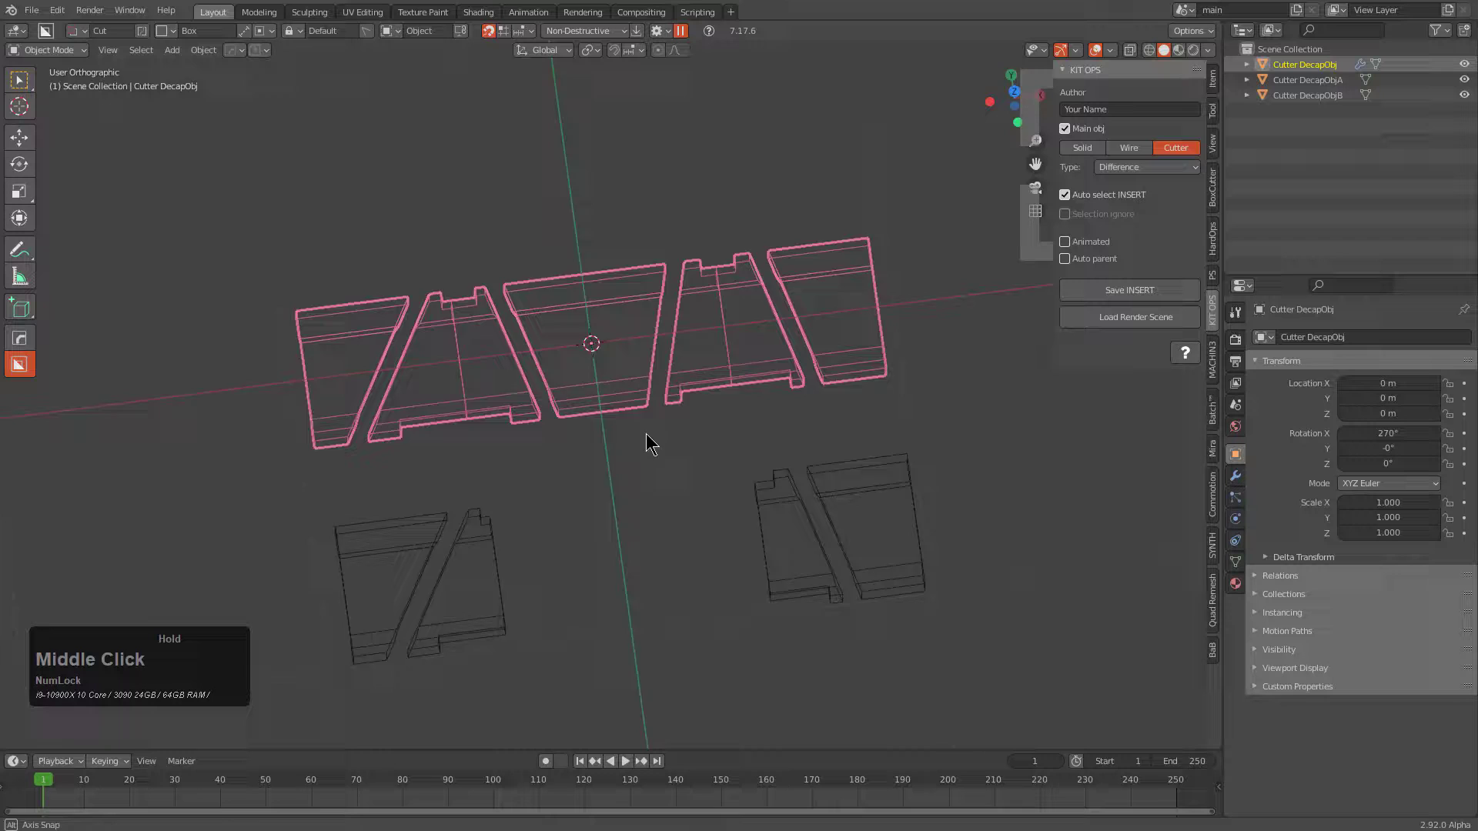
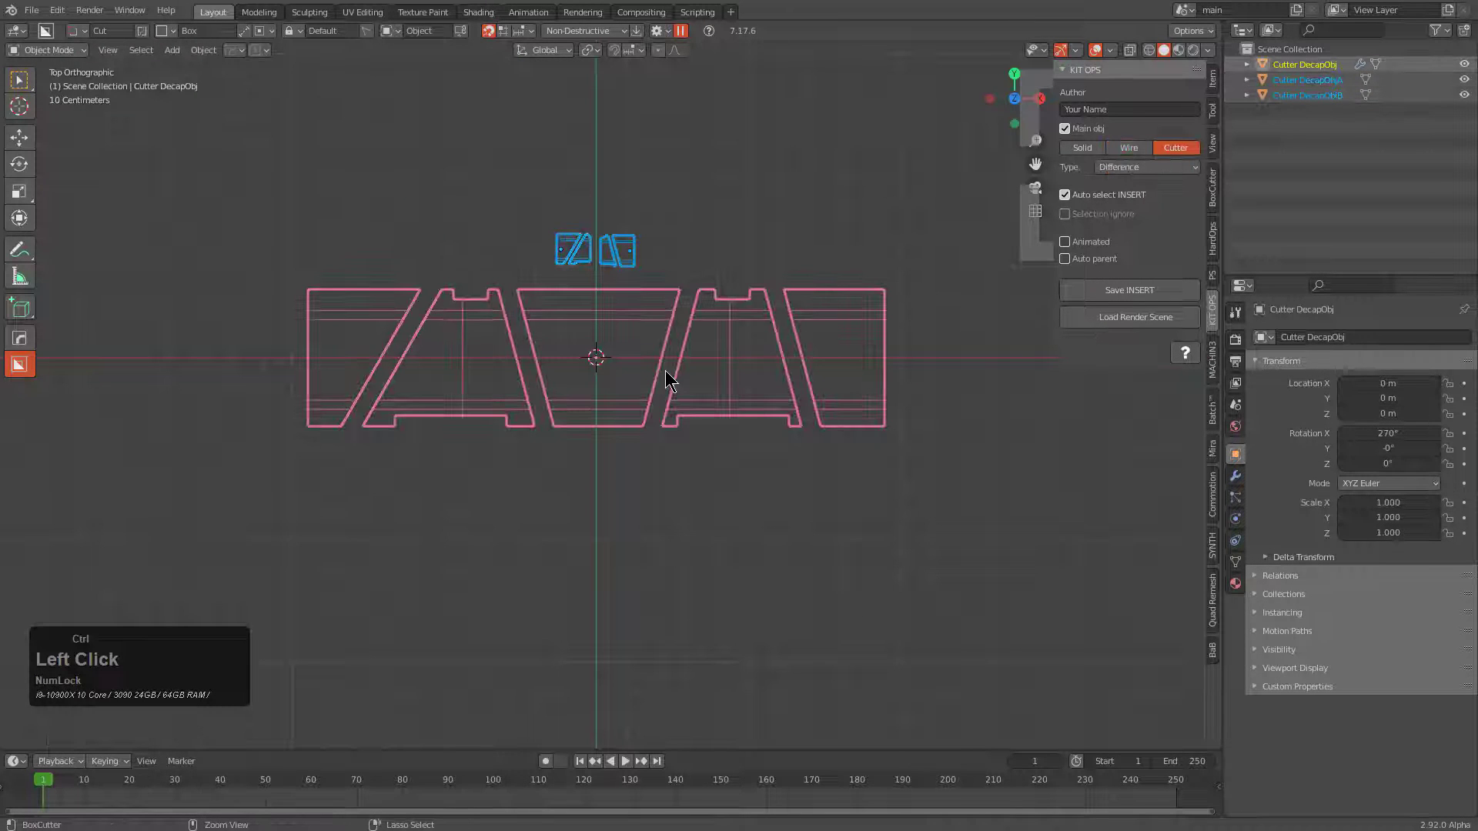
Parent and adjust the cutter pieces, checking their positions before saving.
key(ctrl+p)
click(664, 386)
key(alt+a)
click(671, 376)
key(g)
right_click(755, 382)
key(g)
right_click(793, 385)
middle_click(703, 320)
scroll(down, 3)
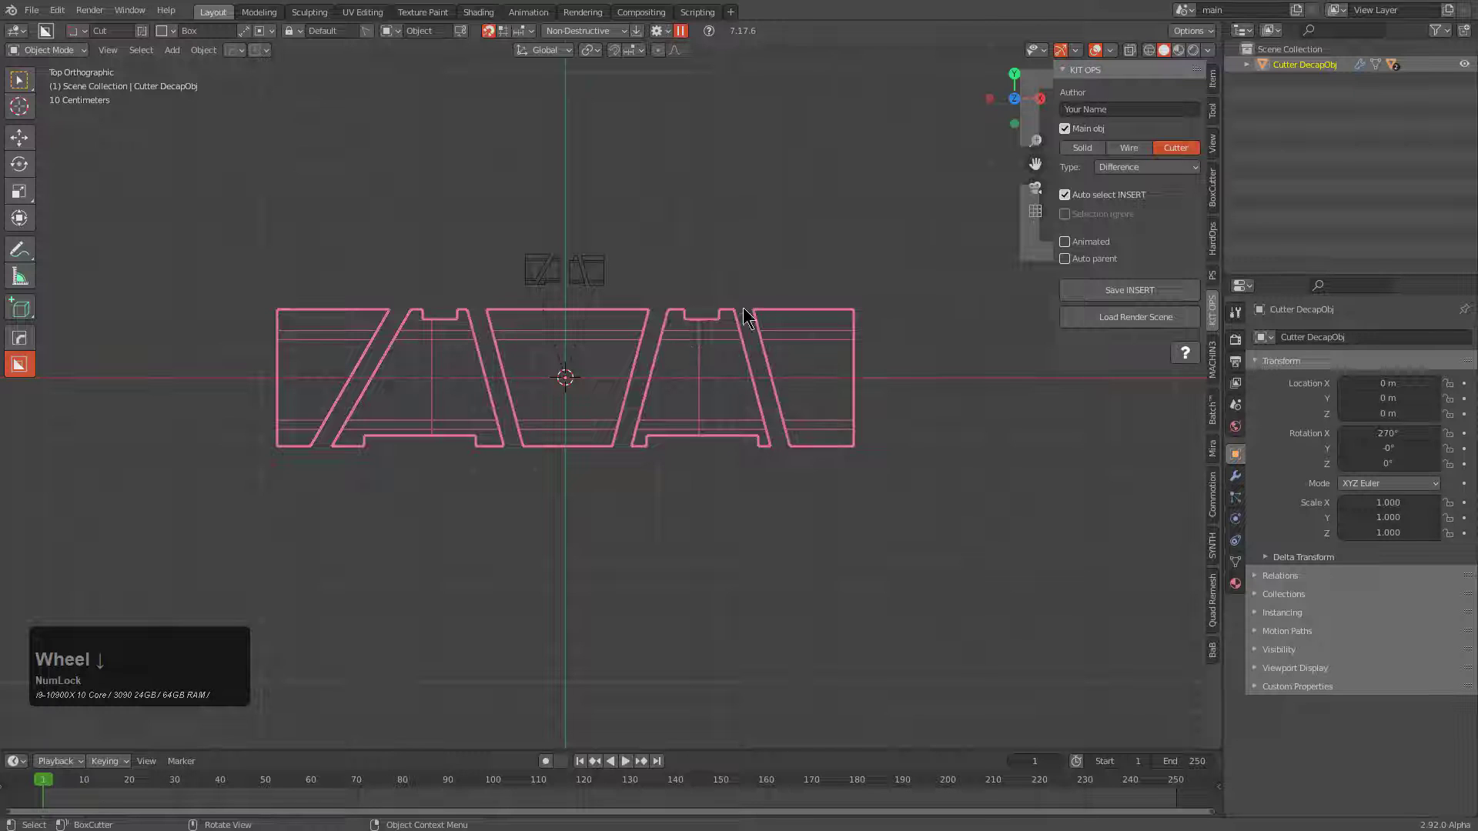
Save the insert as extendable_pattern1_1 and return to a new default-cube scene.
click(1132, 297)
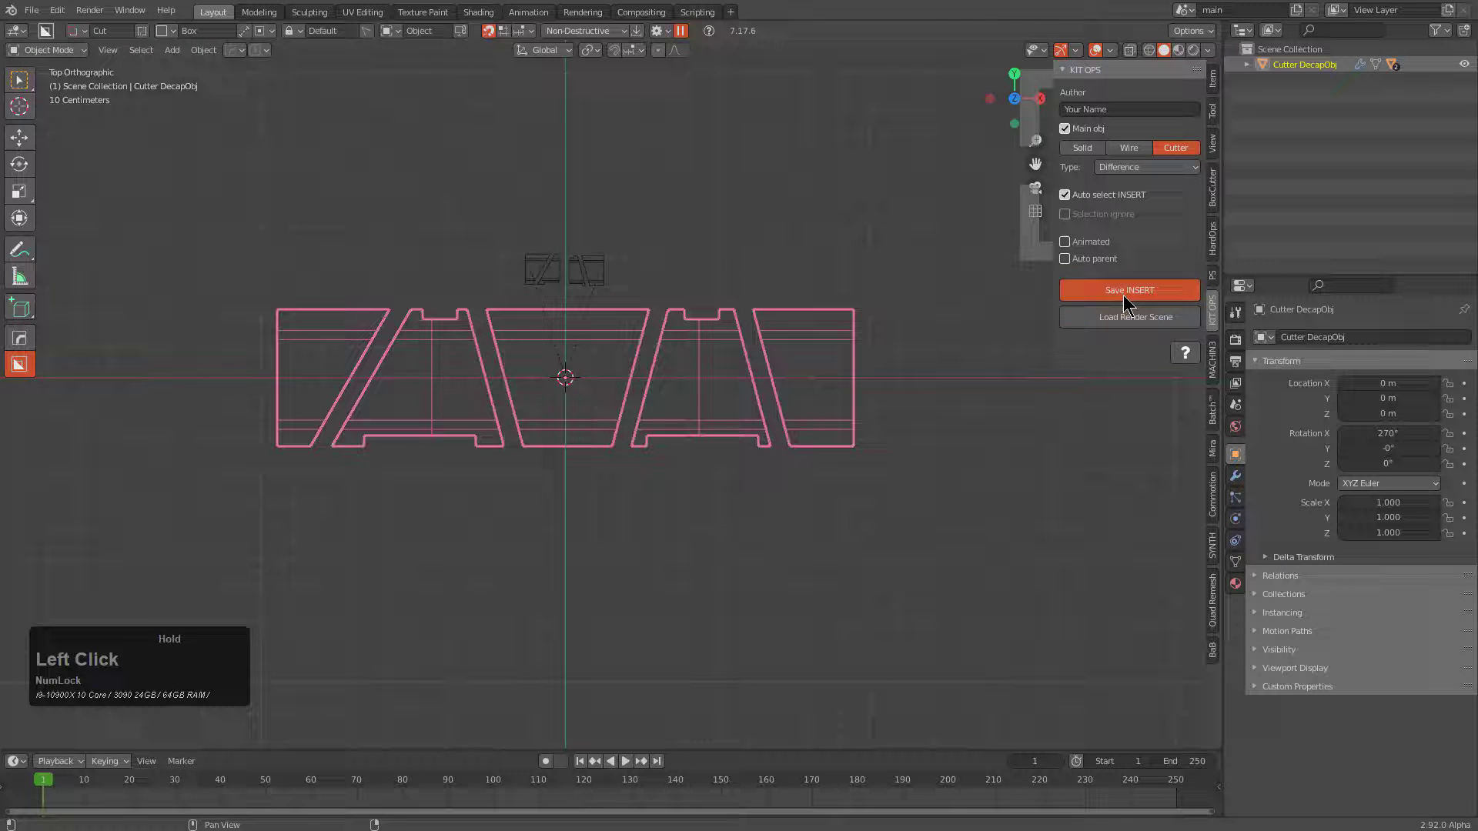
middle_click(788, 446)
key(ctrl+n)
key(Return)
scroll(up, 3)
In the KIT OPS tab choose the Newdemo KPACK and show its insert thumbnails.
middle_click(773, 402)
key(n)
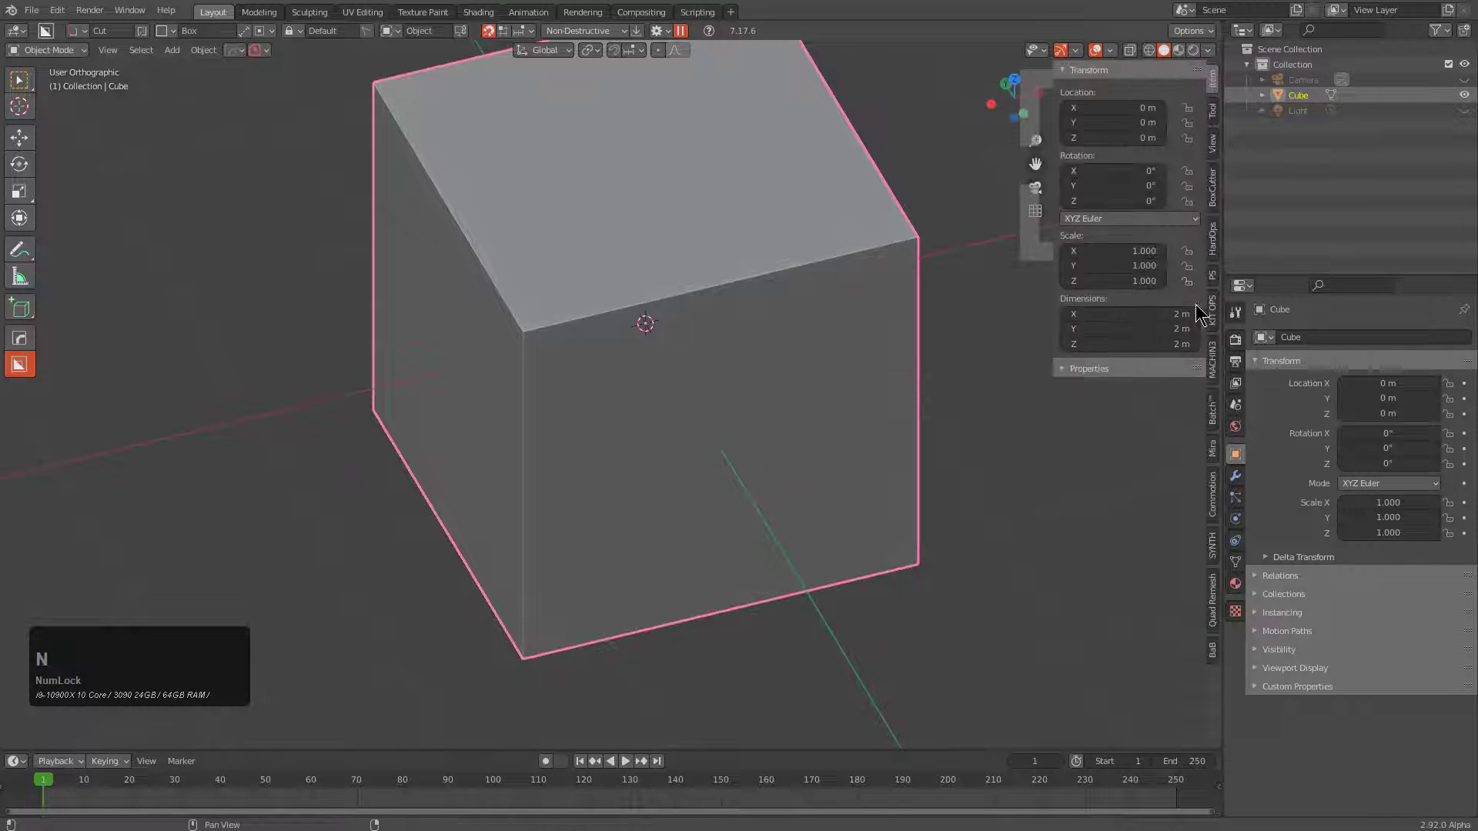
click(1215, 317)
click(1126, 138)
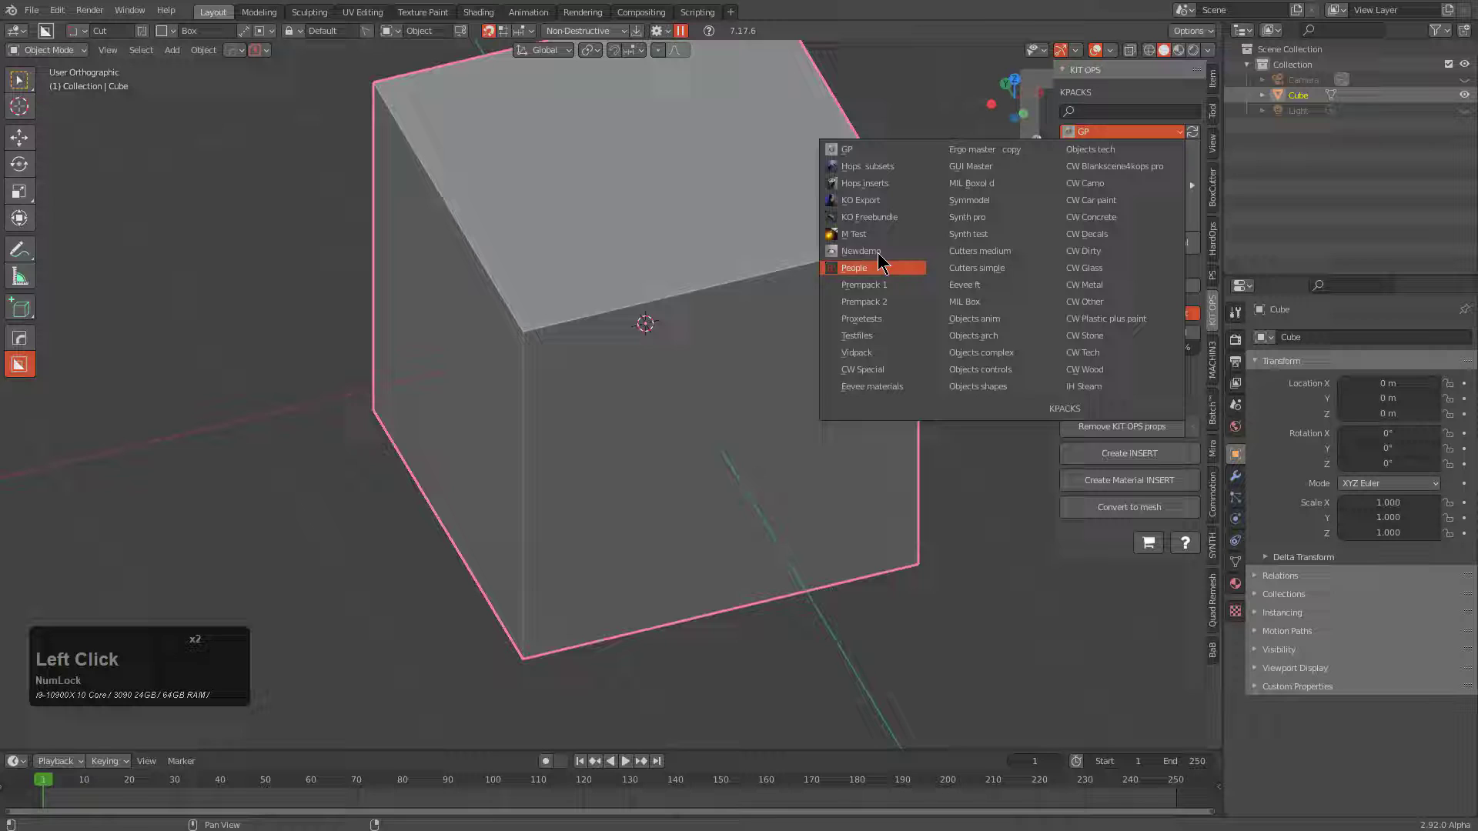
click(880, 251)
click(1132, 179)
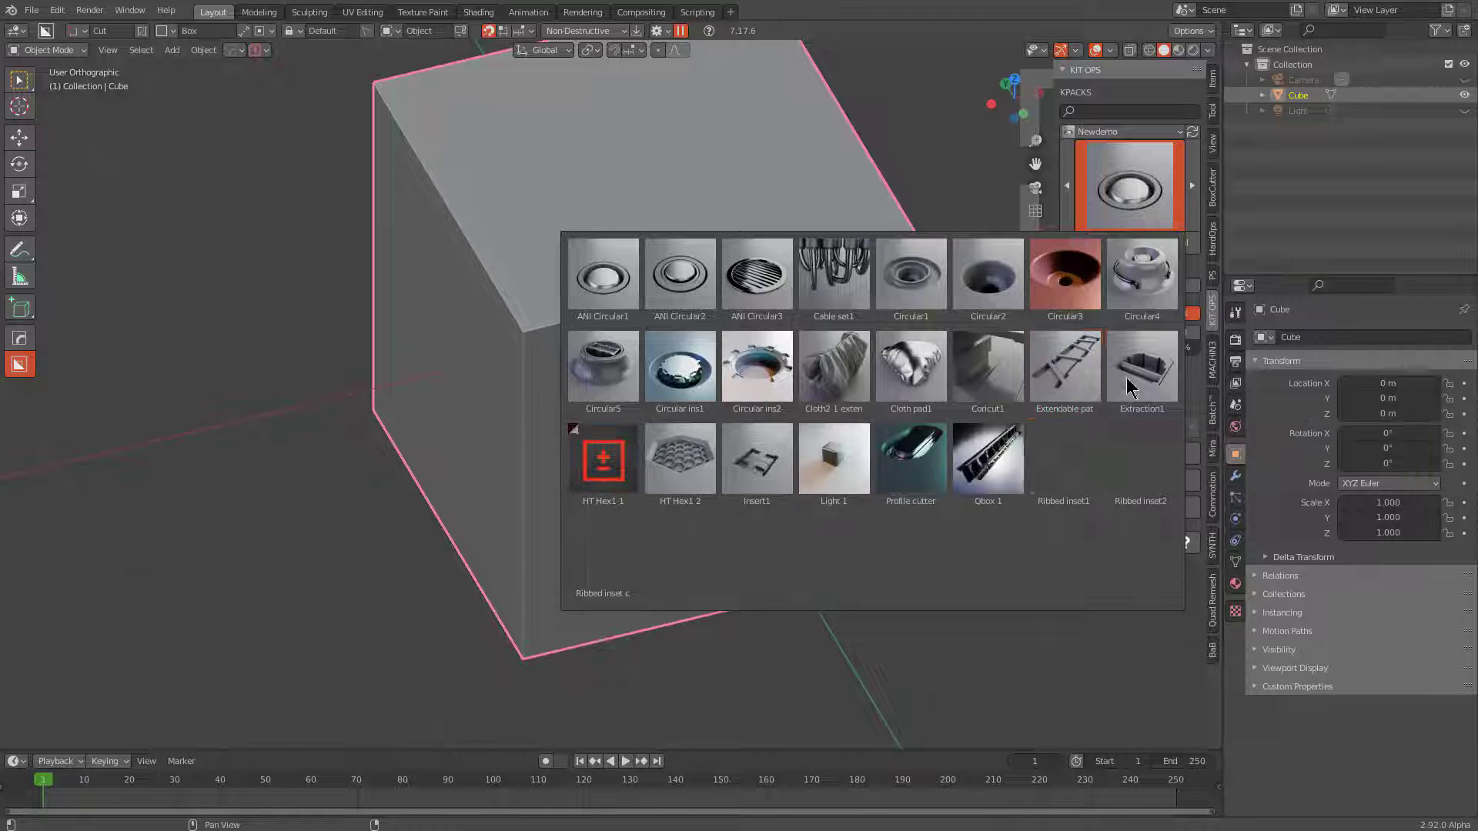
Add the Extendable pattern1 1 insert onto the cube's front face.
click(1090, 361)
middle_click(716, 320)
click(1092, 250)
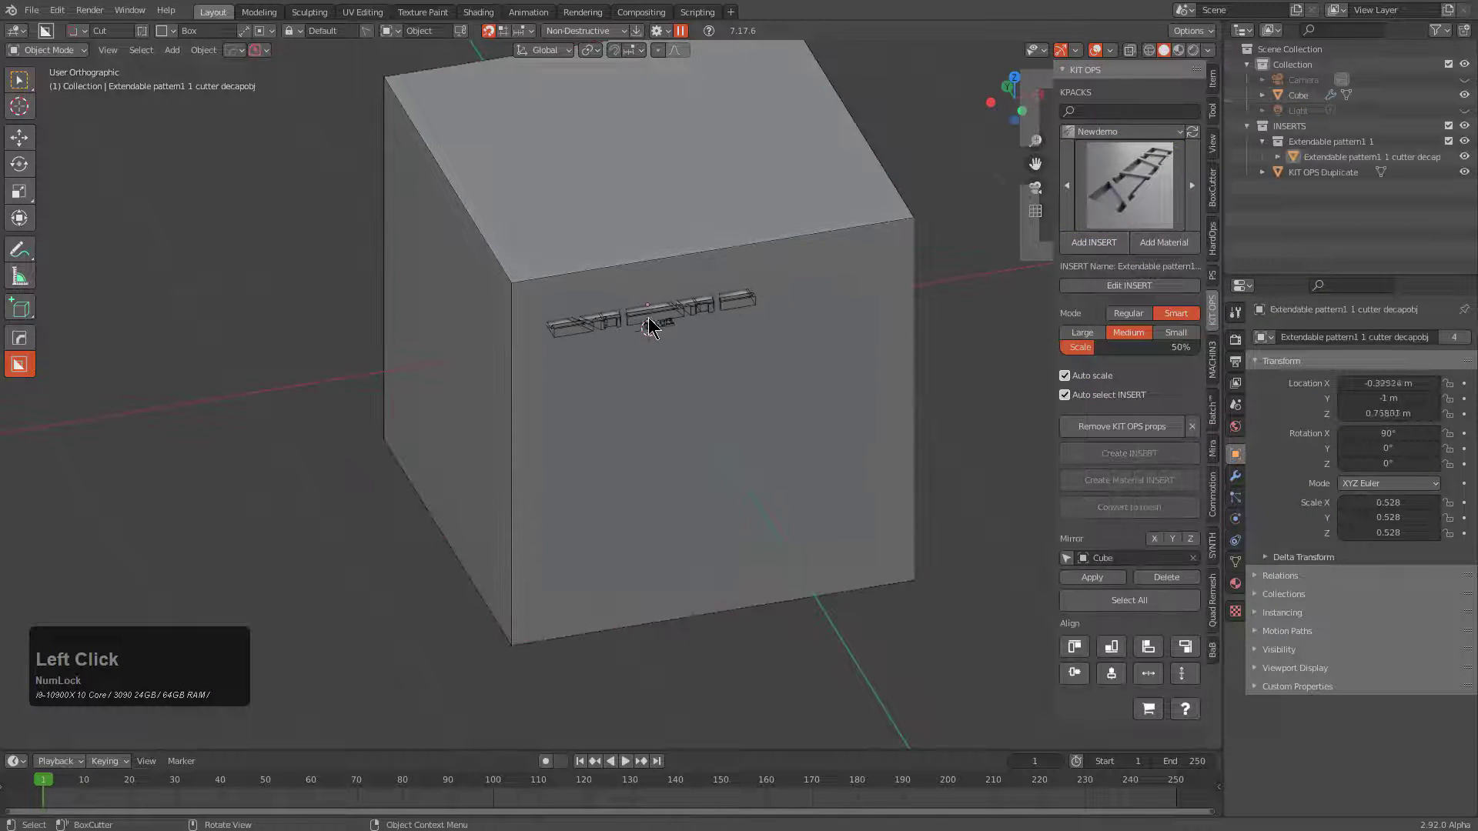
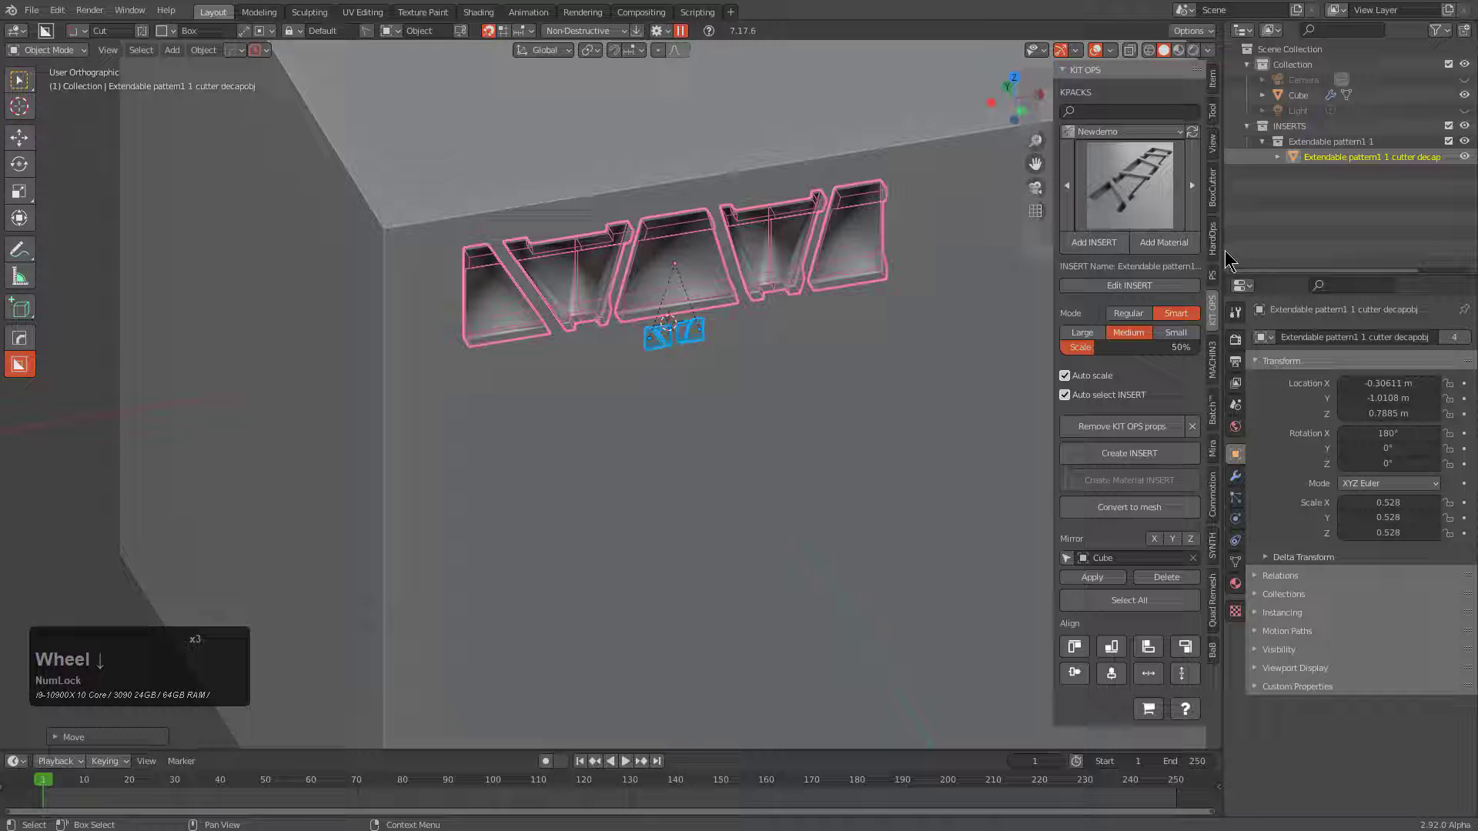
Edit the placed insert and give its window cutter a HardOps Displace modifier on axis Y.
click(1152, 280)
click(1107, 278)
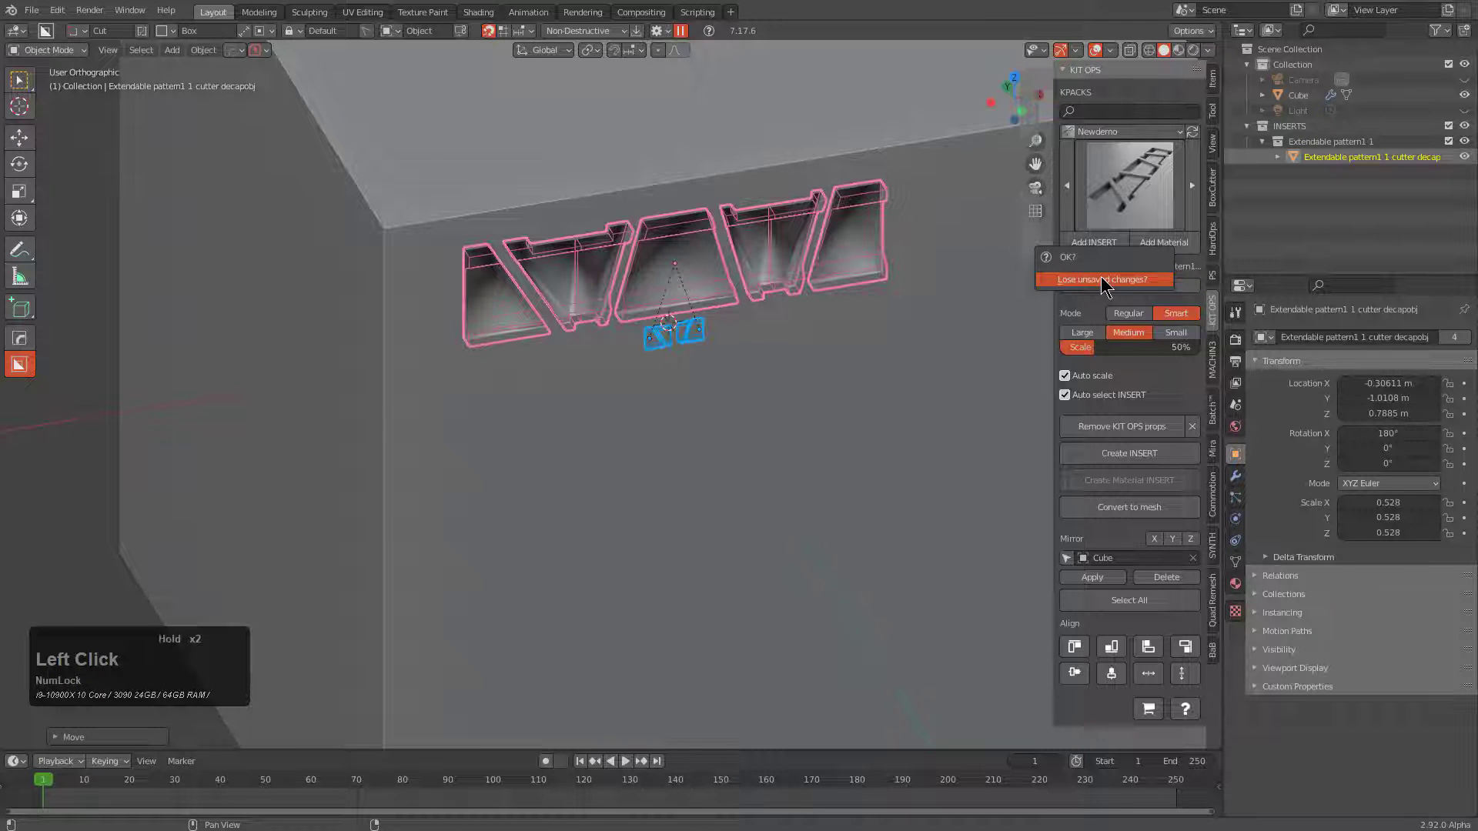
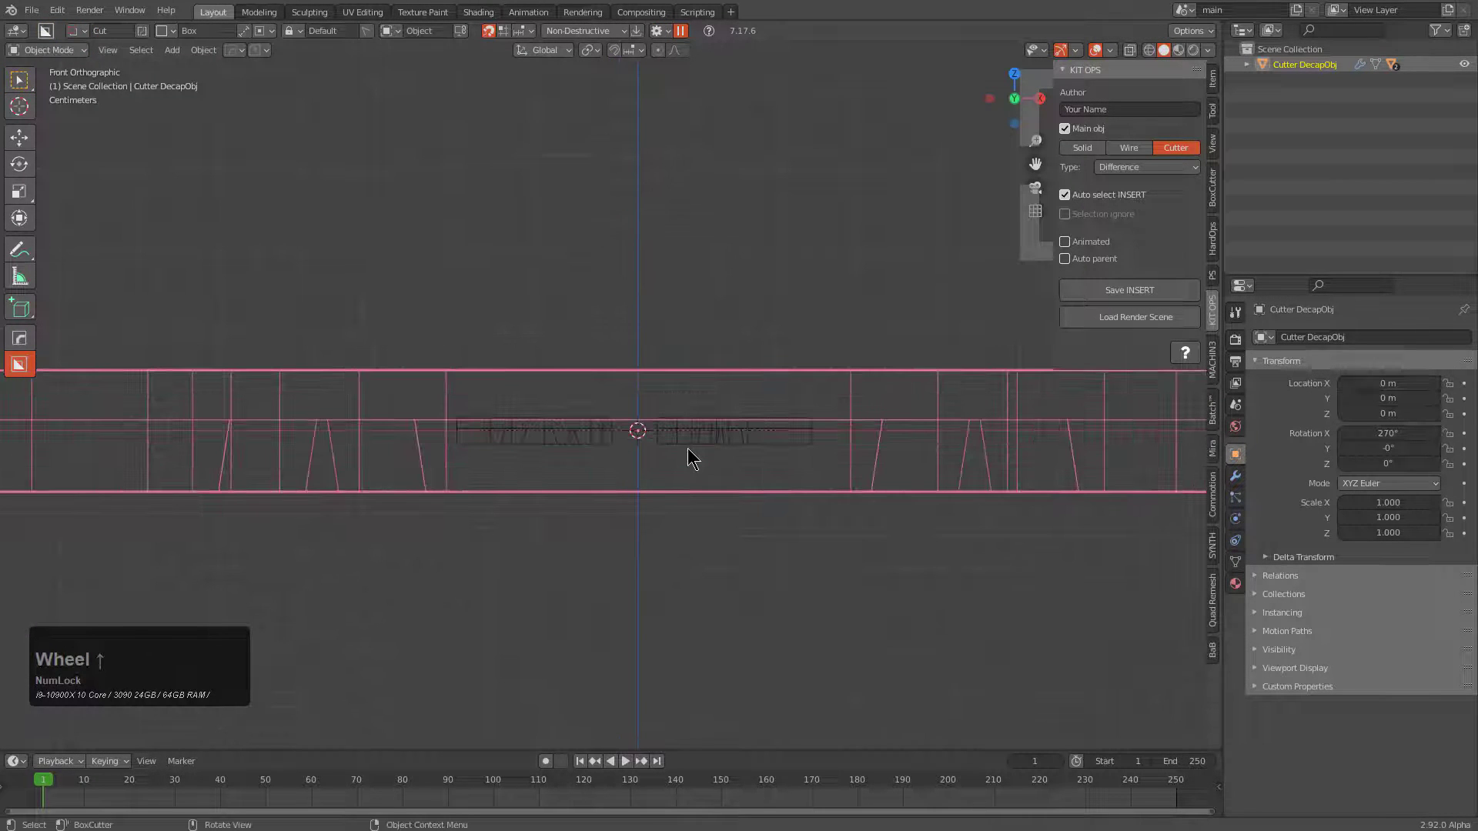
key(q)
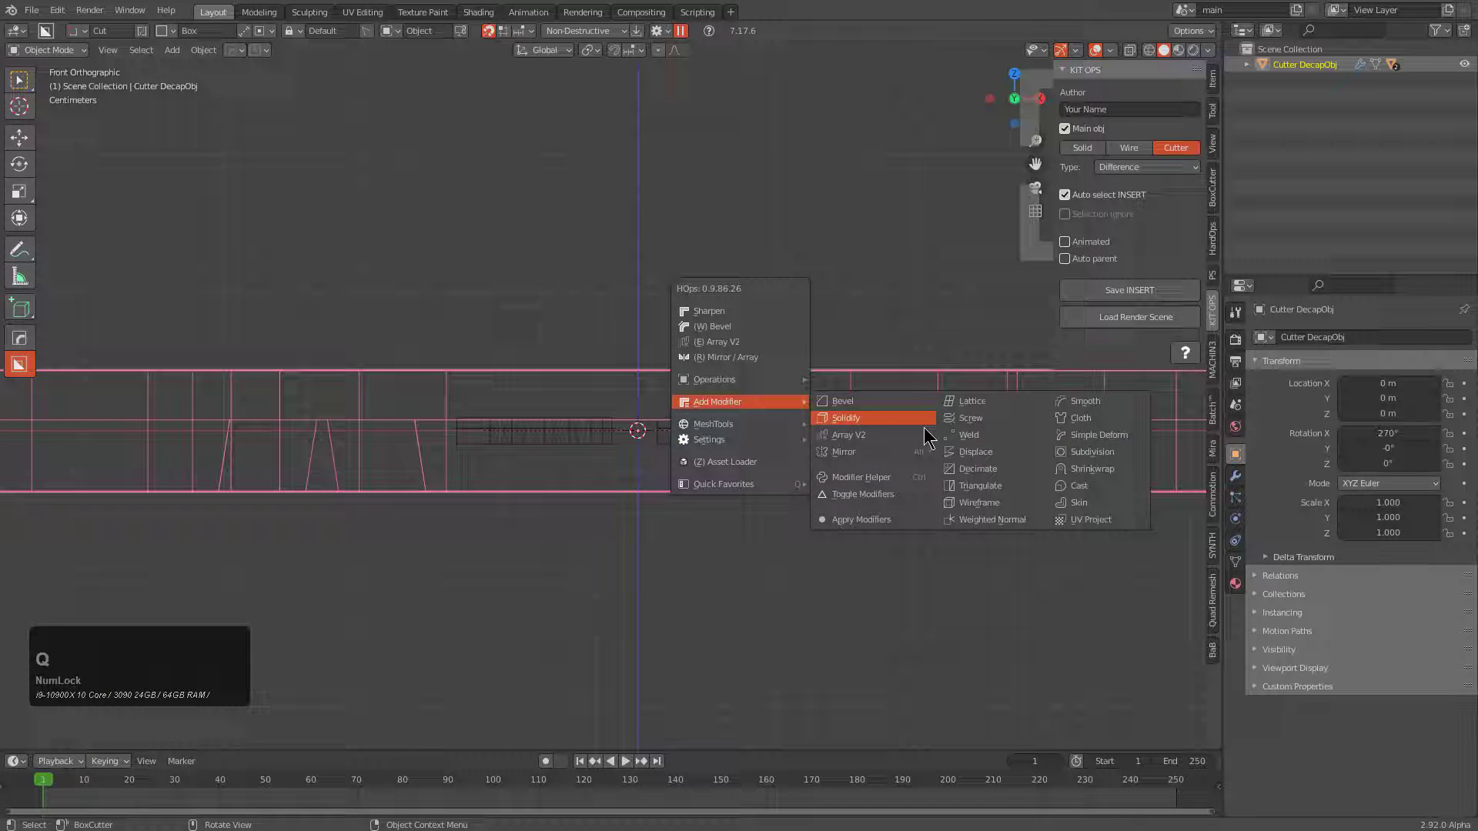
click(1002, 460)
key(x)
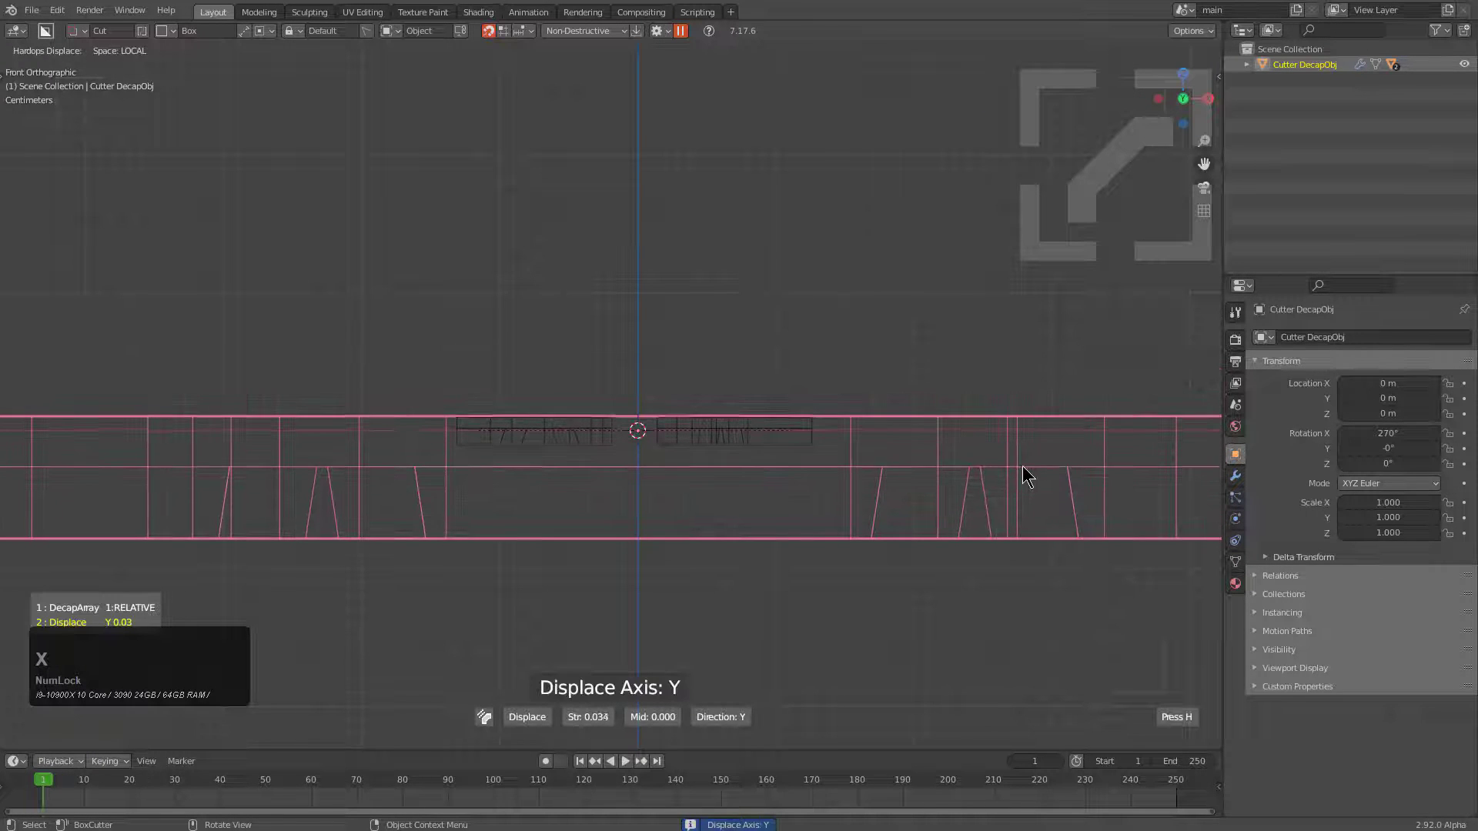
key(x)
click(1047, 479)
scroll(down, 3)
middle_click(639, 432)
Re-save the extendable_pattern1_1 insert and return to the default-cube scene.
scroll(down, 3)
middle_click(660, 406)
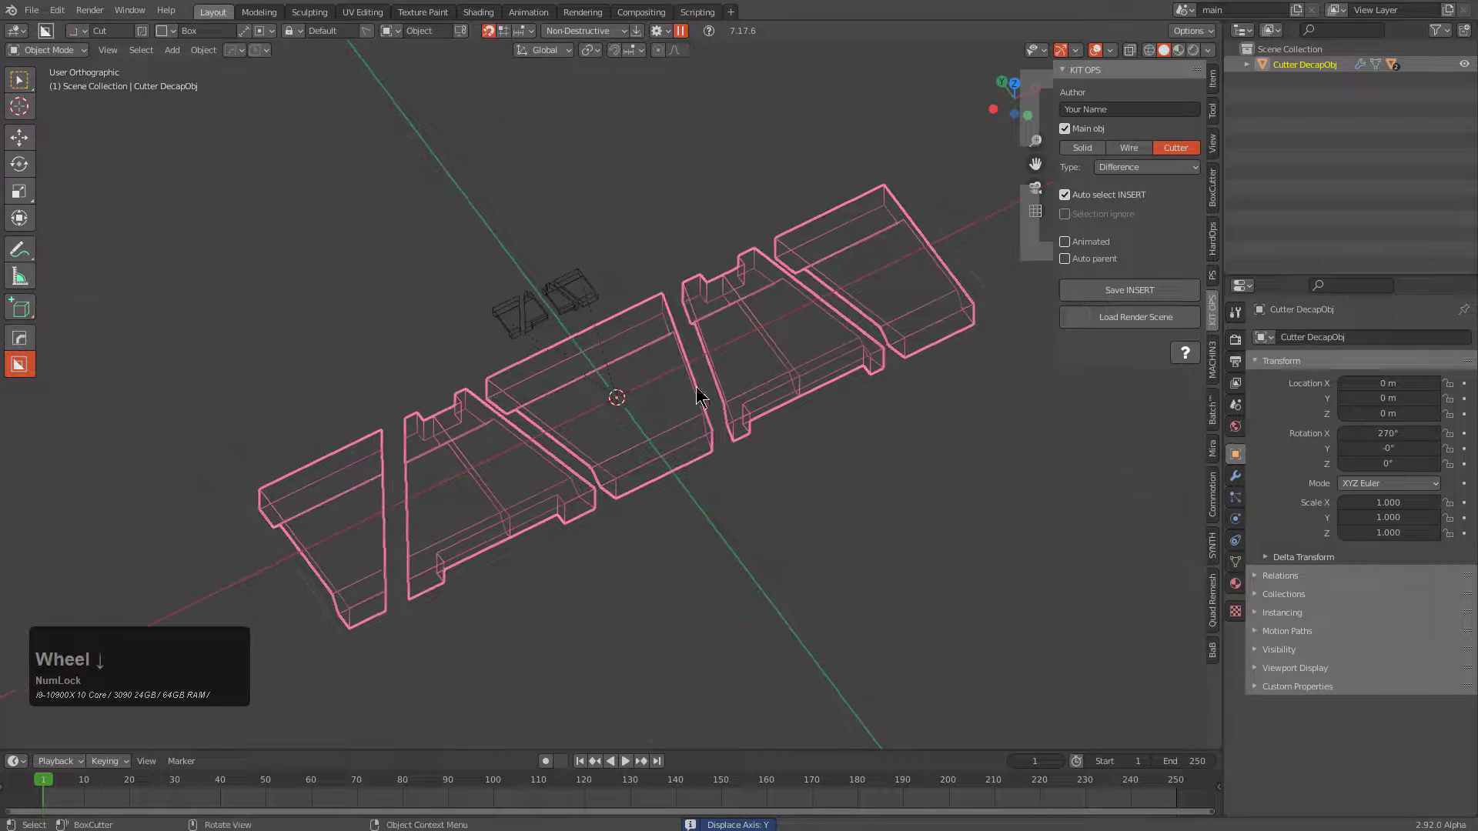
middle_click(679, 406)
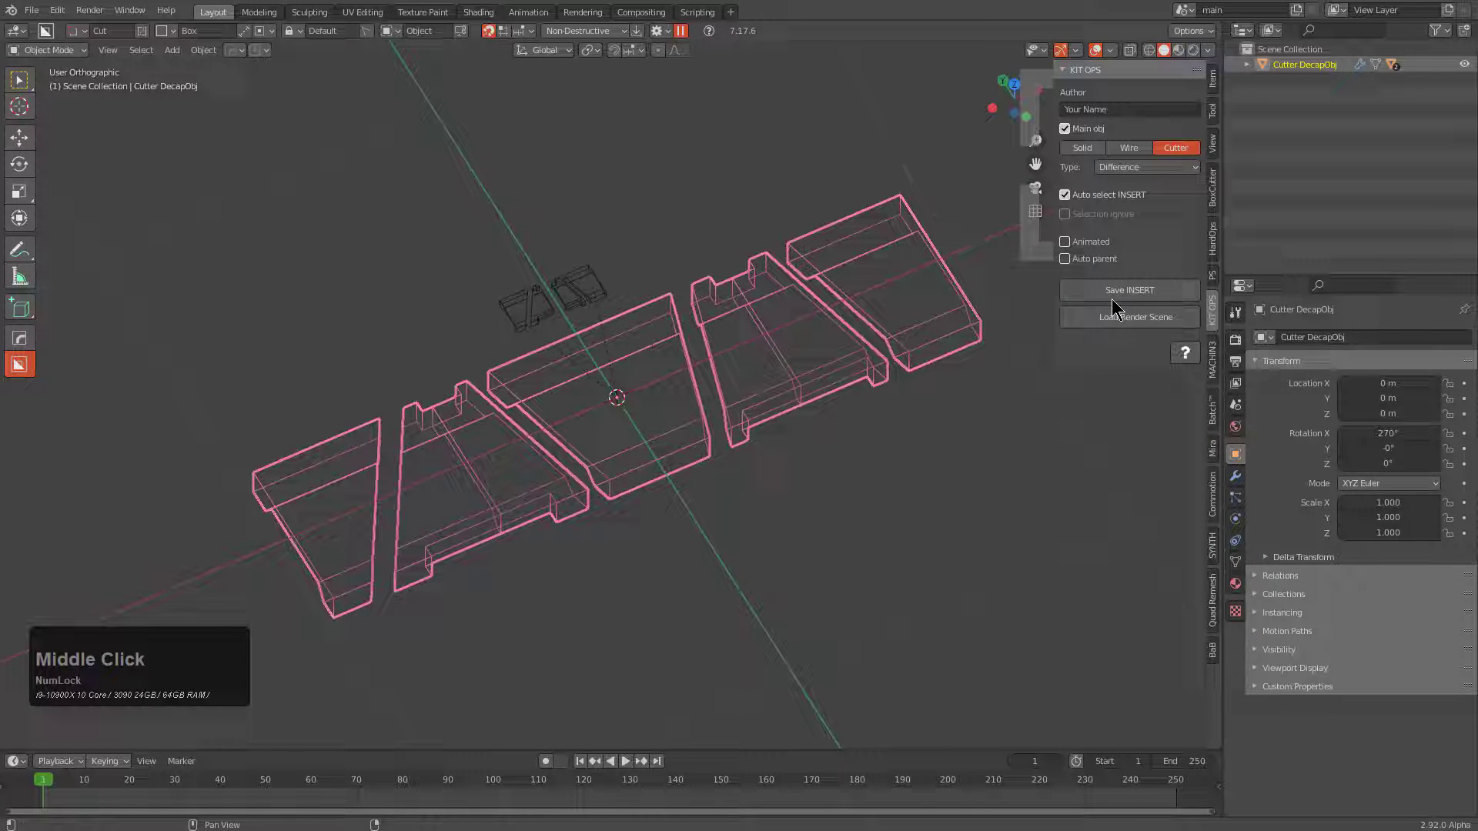
click(1124, 295)
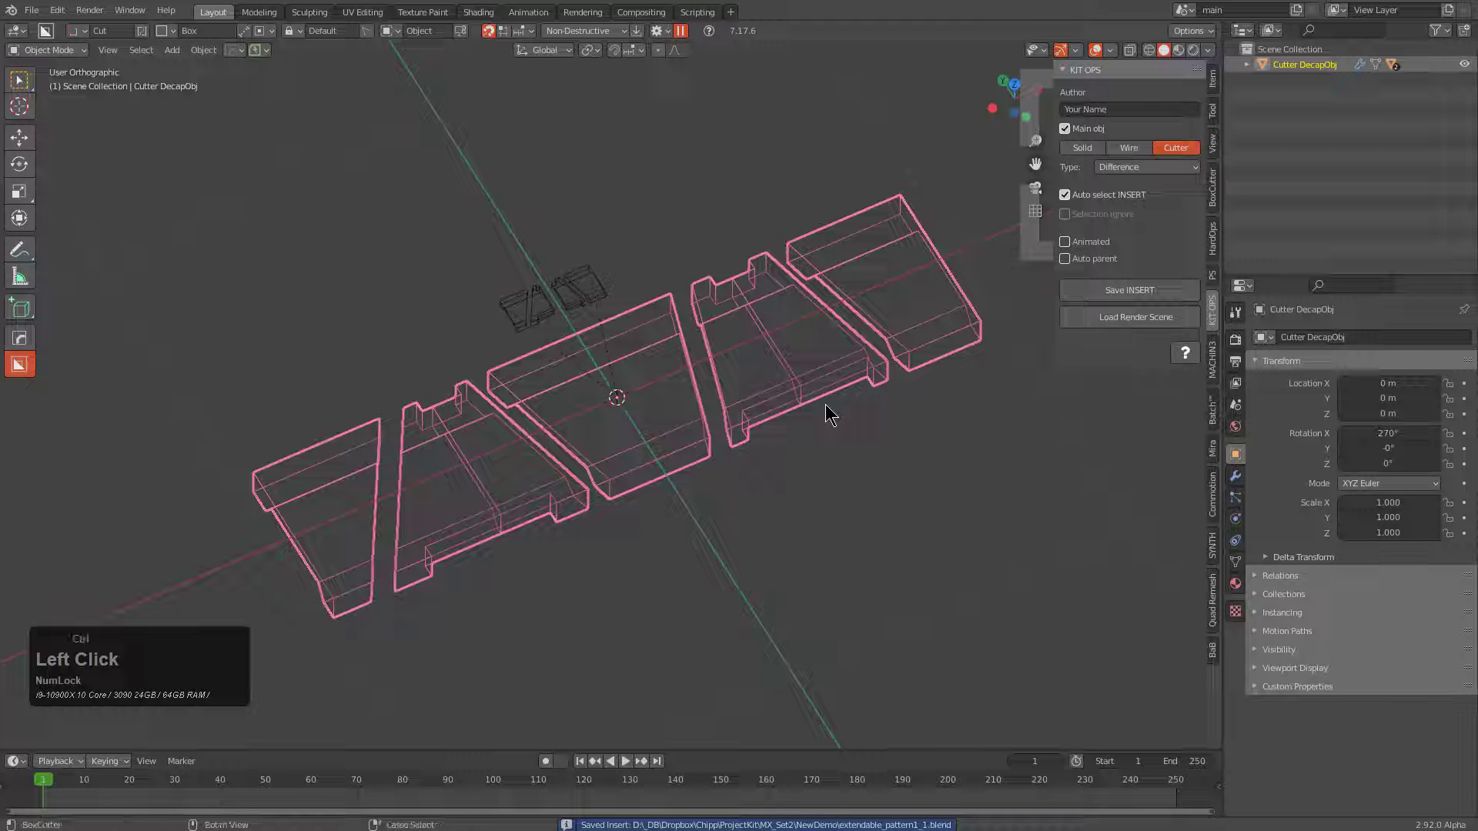
key(n)
key(Return)
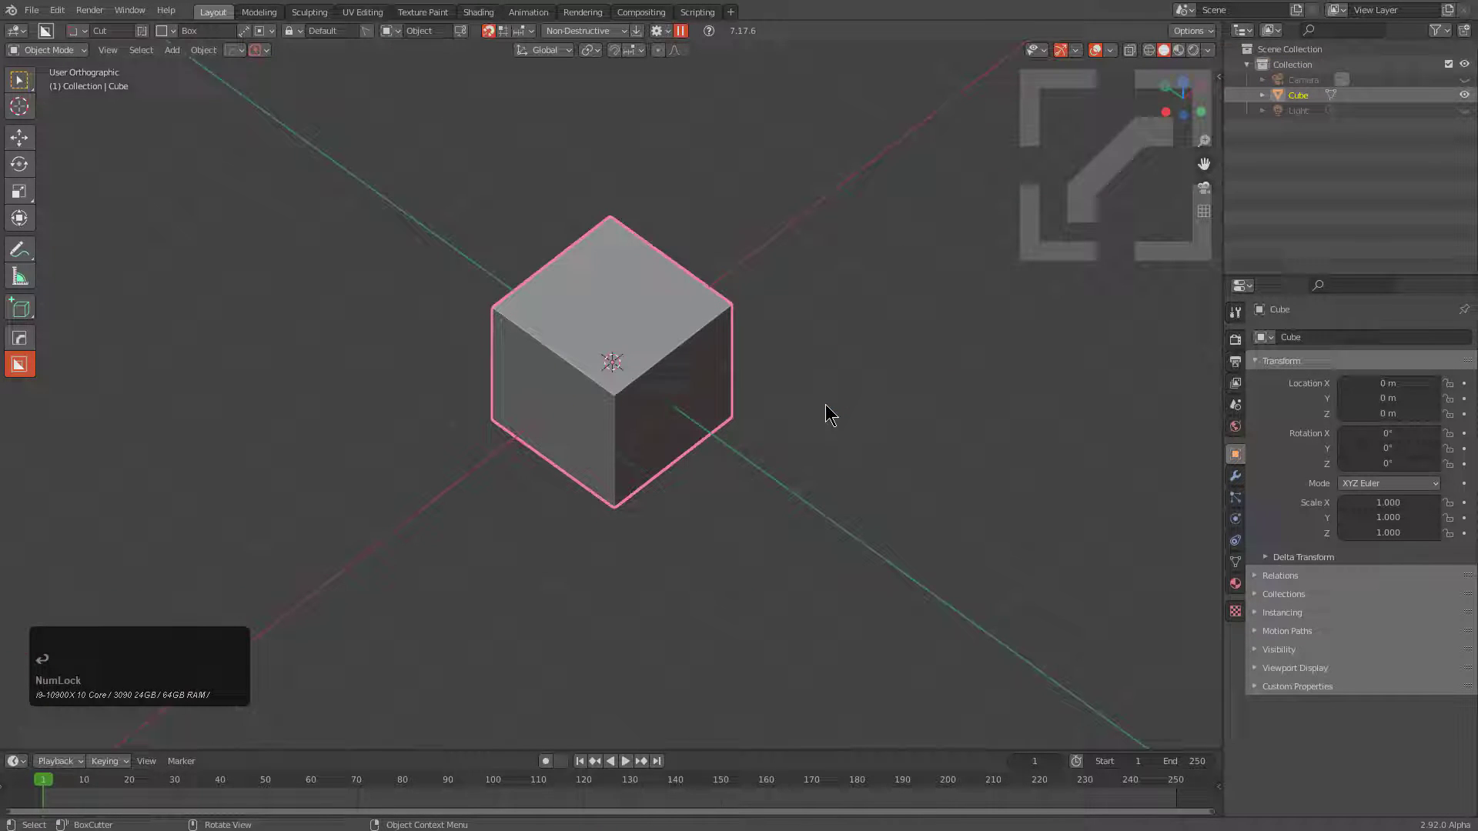
Add the Extendable pattern1 insert from the Newdemo thumbnails and reopen it with Edit INSERT.
key(n)
click(1215, 302)
click(1135, 161)
click(1111, 136)
click(897, 252)
click(1122, 175)
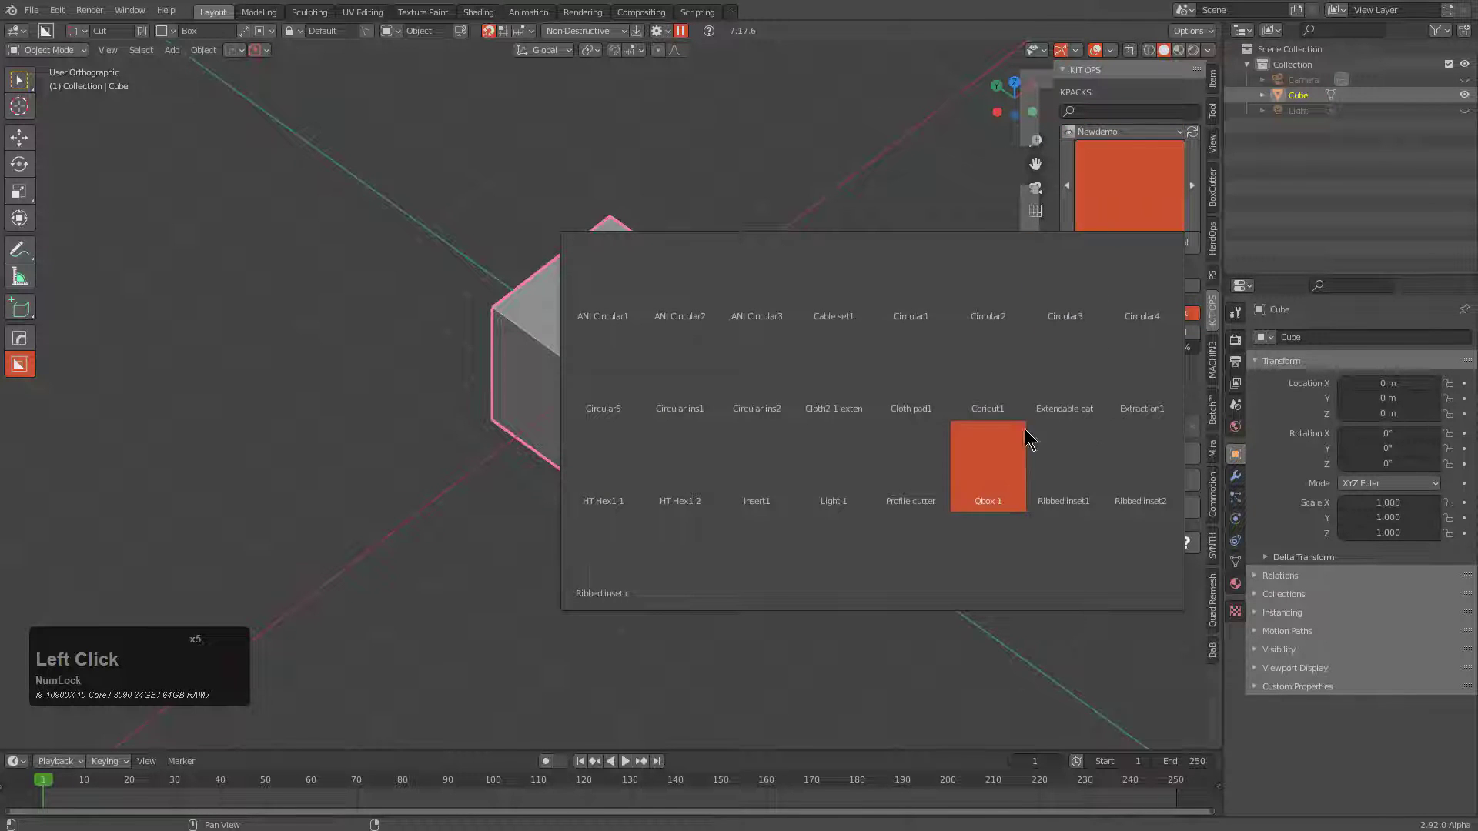
click(1078, 387)
click(1103, 294)
double_click(1103, 286)
Inspect the Cutter DecapObj pieces in the insert scene, undoing a rotation clear and applying transforms.
middle_click(787, 370)
key(alt+r)
middle_click(772, 360)
key(ctrl+z)
middle_click(816, 361)
key(ctrl+a)
click(719, 266)
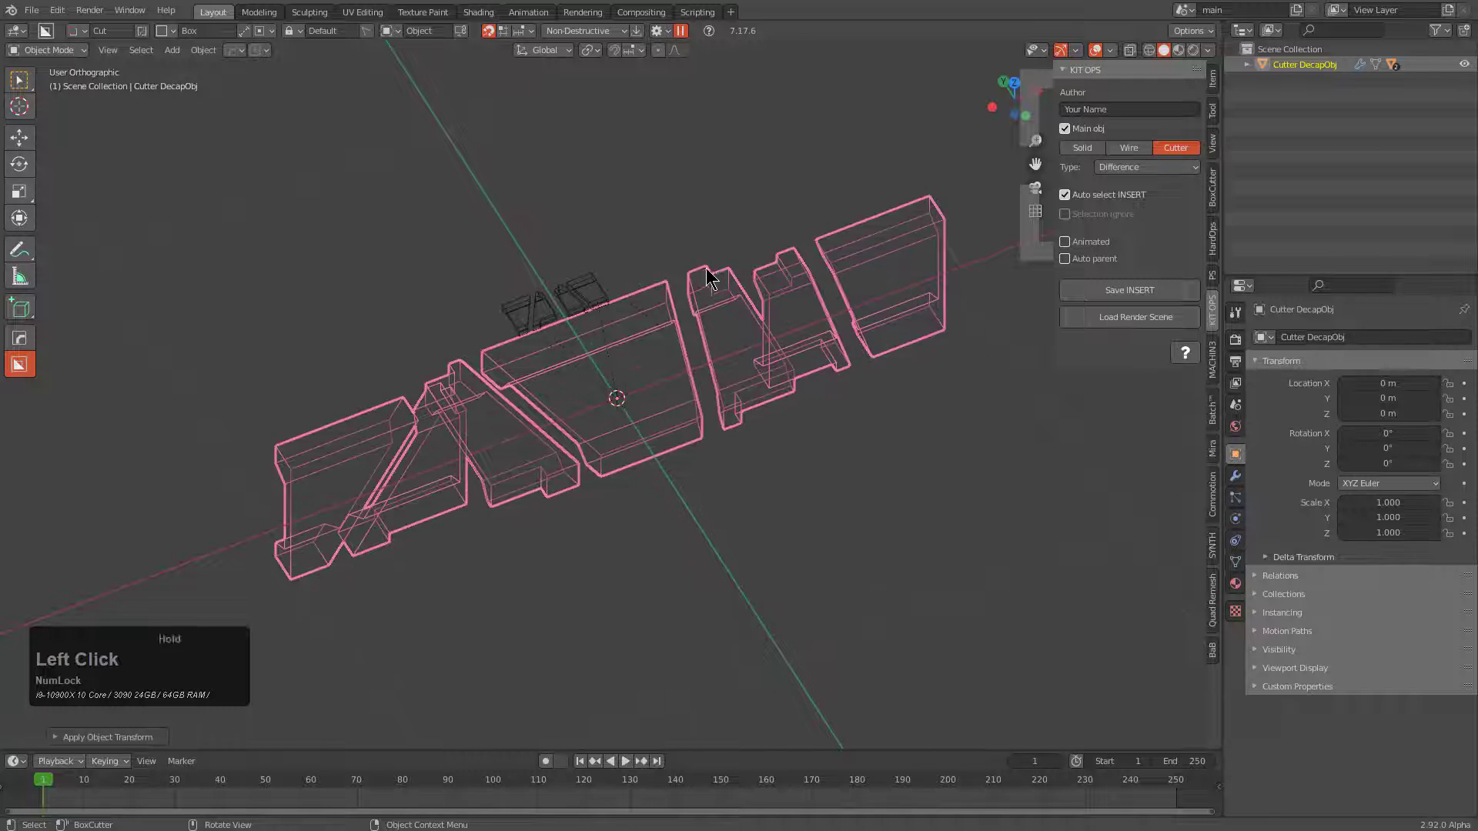
Rotate the cutter strip a quarter turn on X and apply its transforms while inspecting it.
middle_click(729, 391)
key(ctrl+z)
middle_click(715, 419)
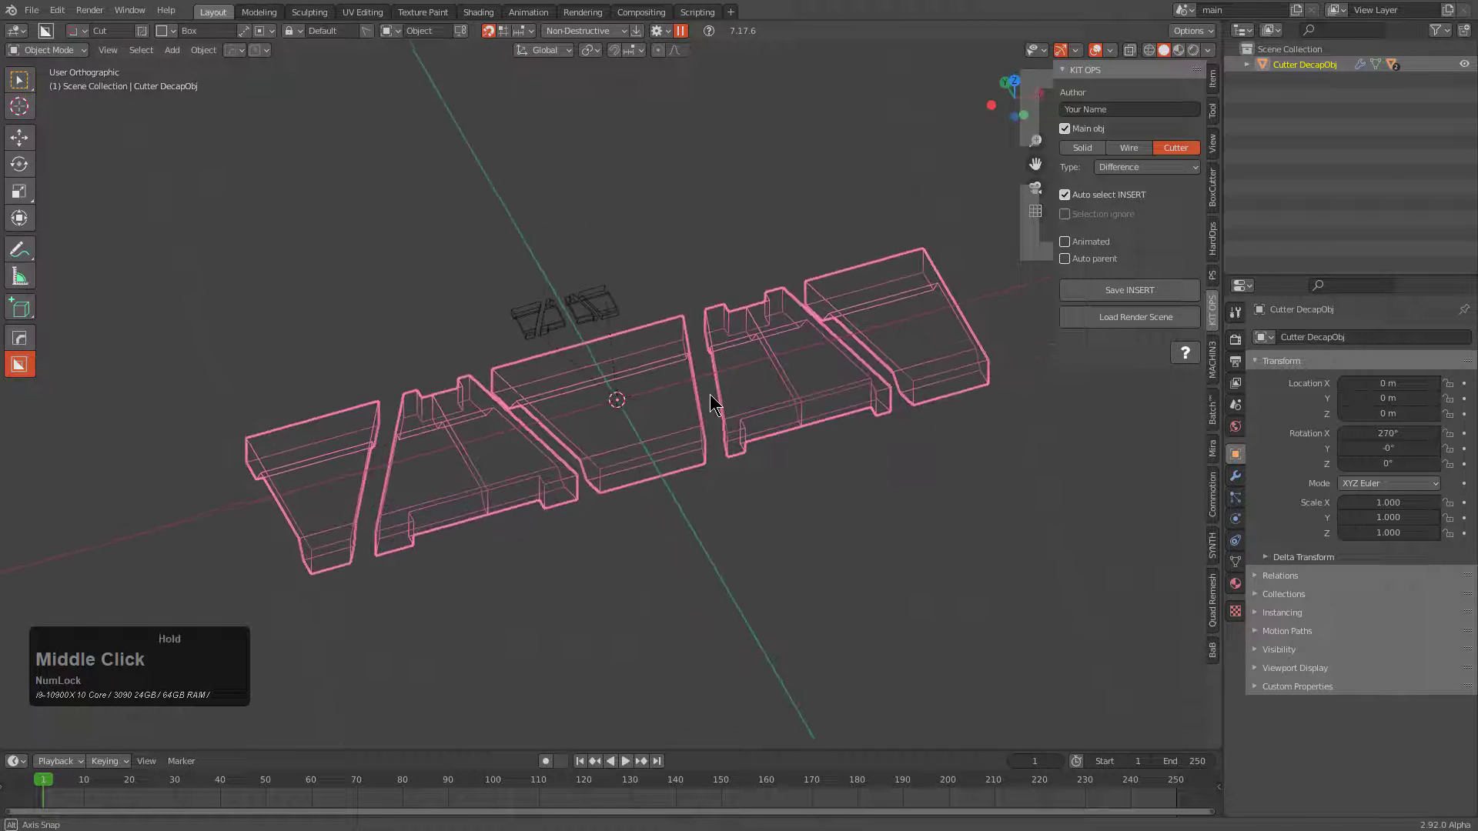
middle_click(751, 429)
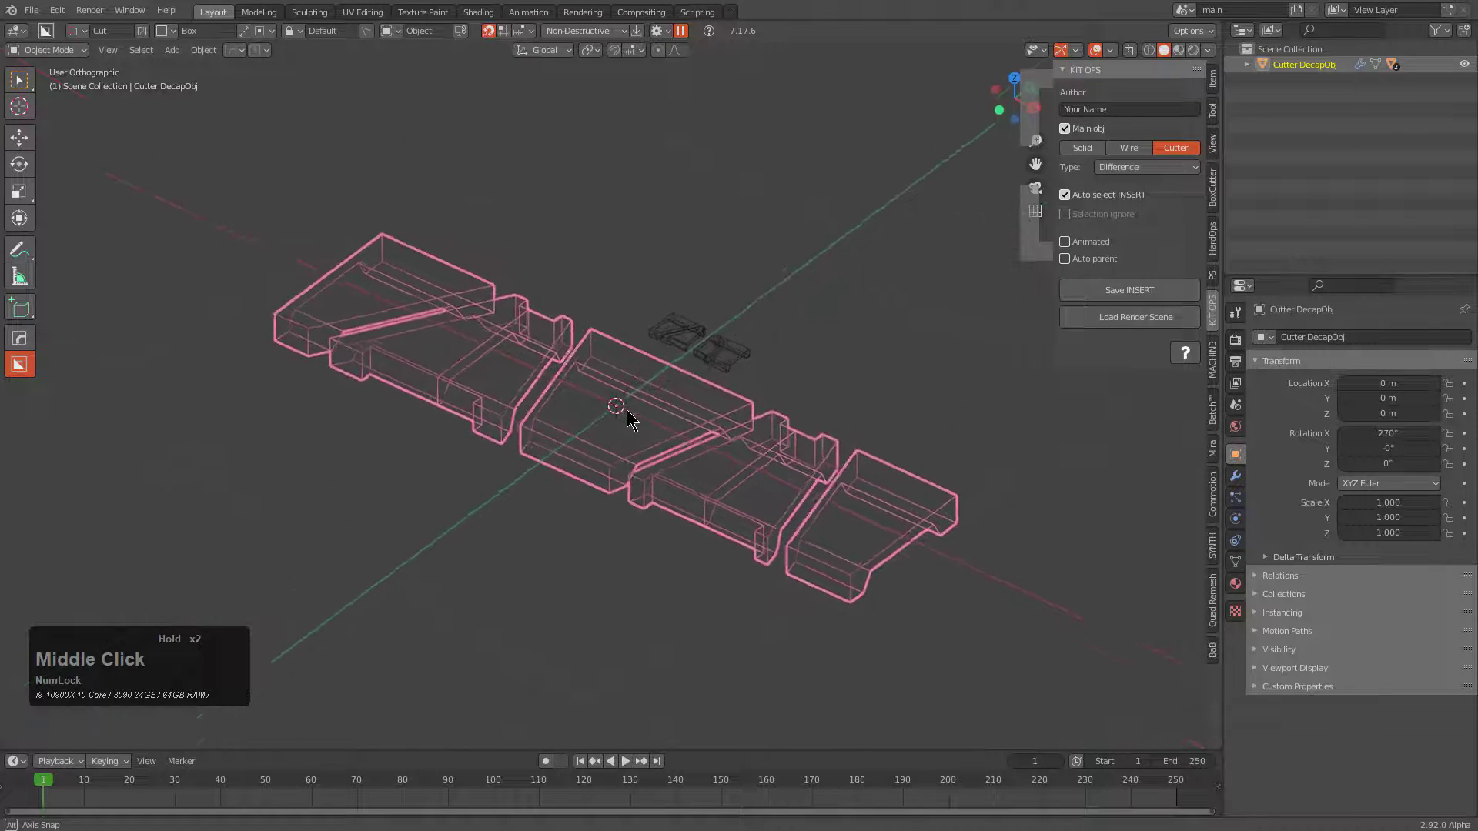
scroll(up, 3)
middle_click(689, 408)
click(614, 301)
click(513, 316)
key(ctrl+a)
click(745, 368)
scroll(down, 3)
middle_click(708, 375)
click(772, 411)
scroll(up, 3)
middle_click(697, 431)
Add a Hard Ops Displace modifier switched to the Z axis on the strip.
key(q)
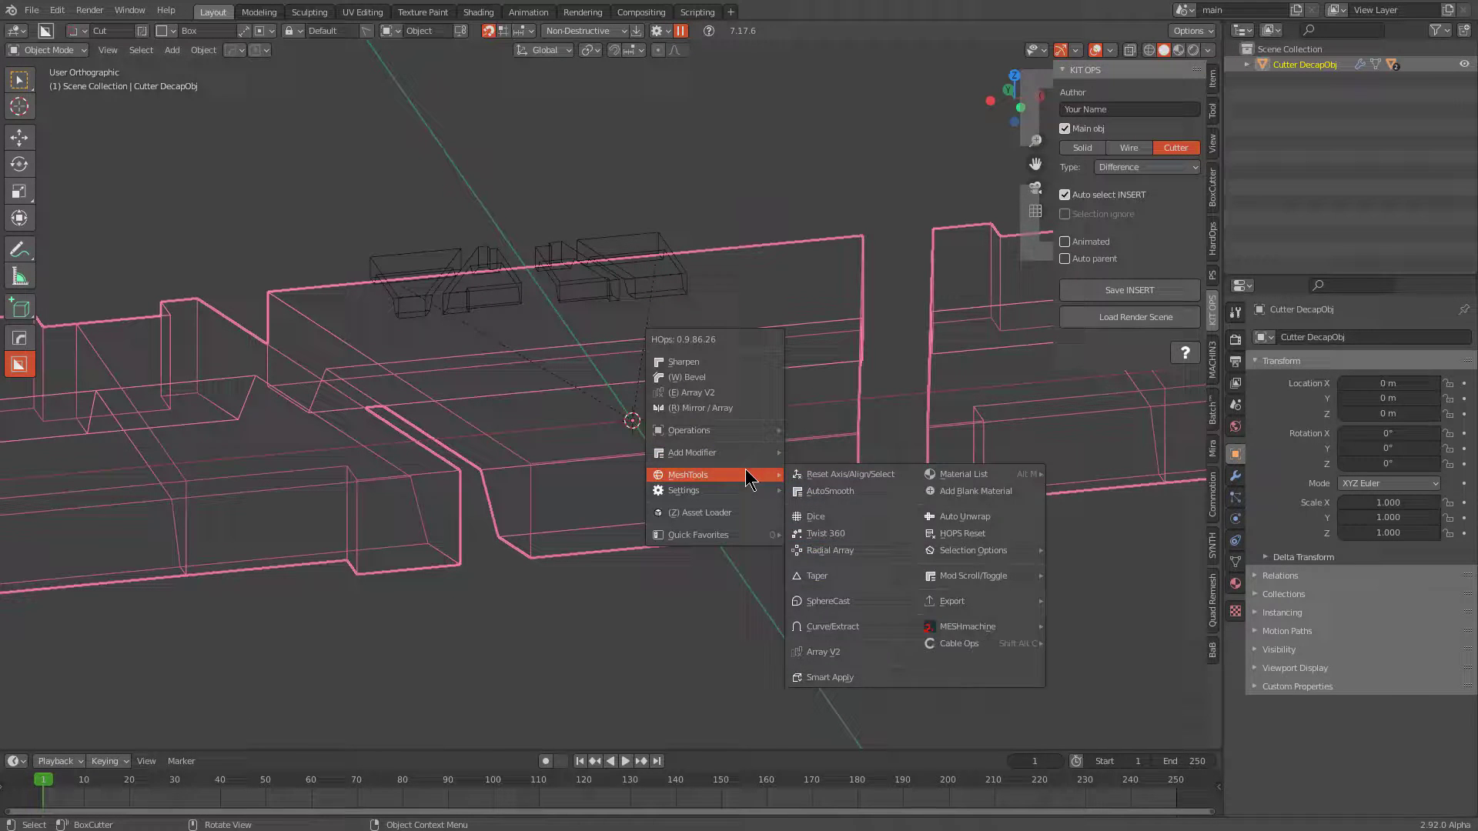
click(950, 508)
key(x)
key(x)
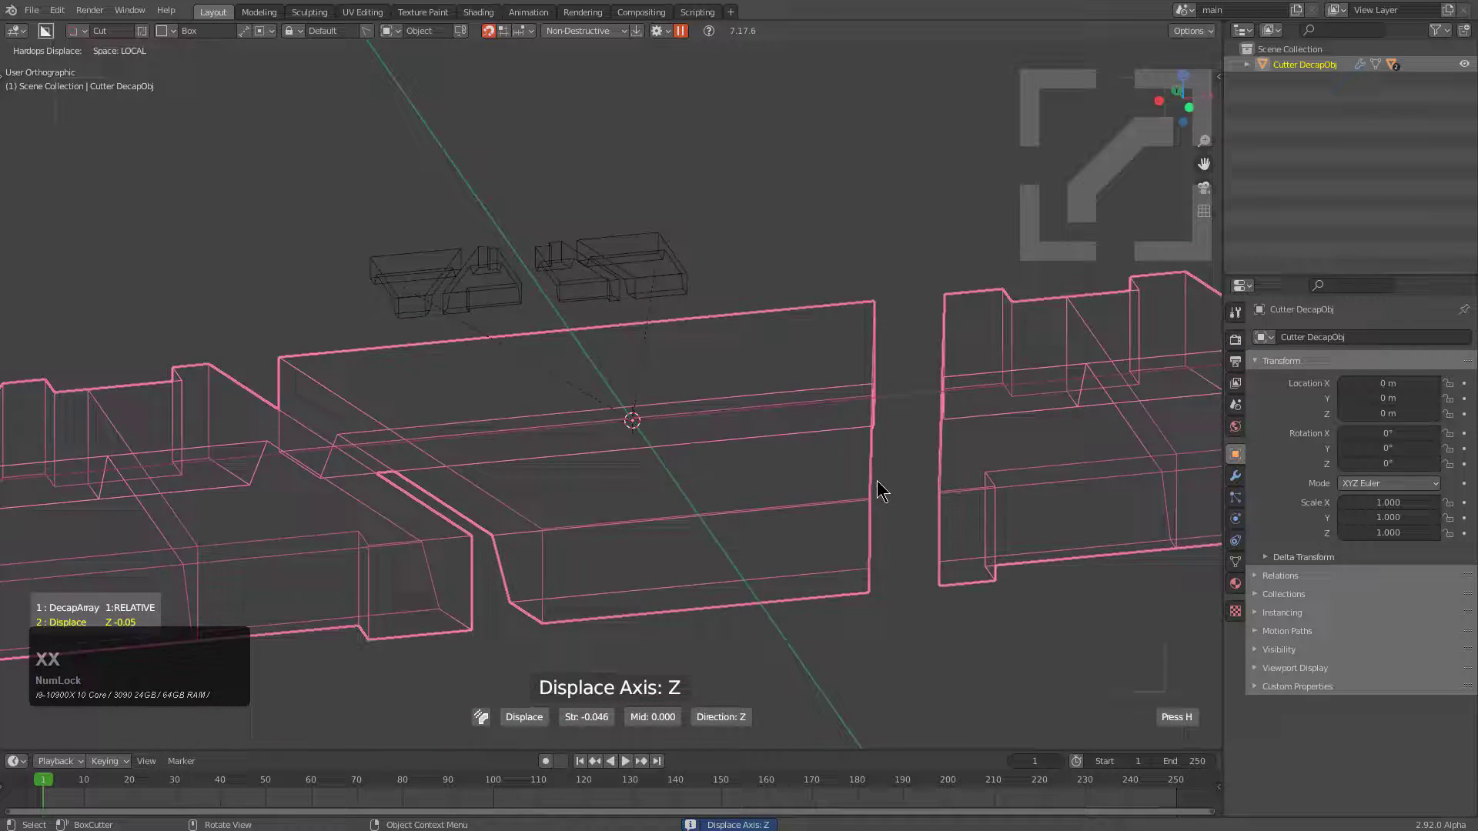
click(875, 486)
middle_click(758, 521)
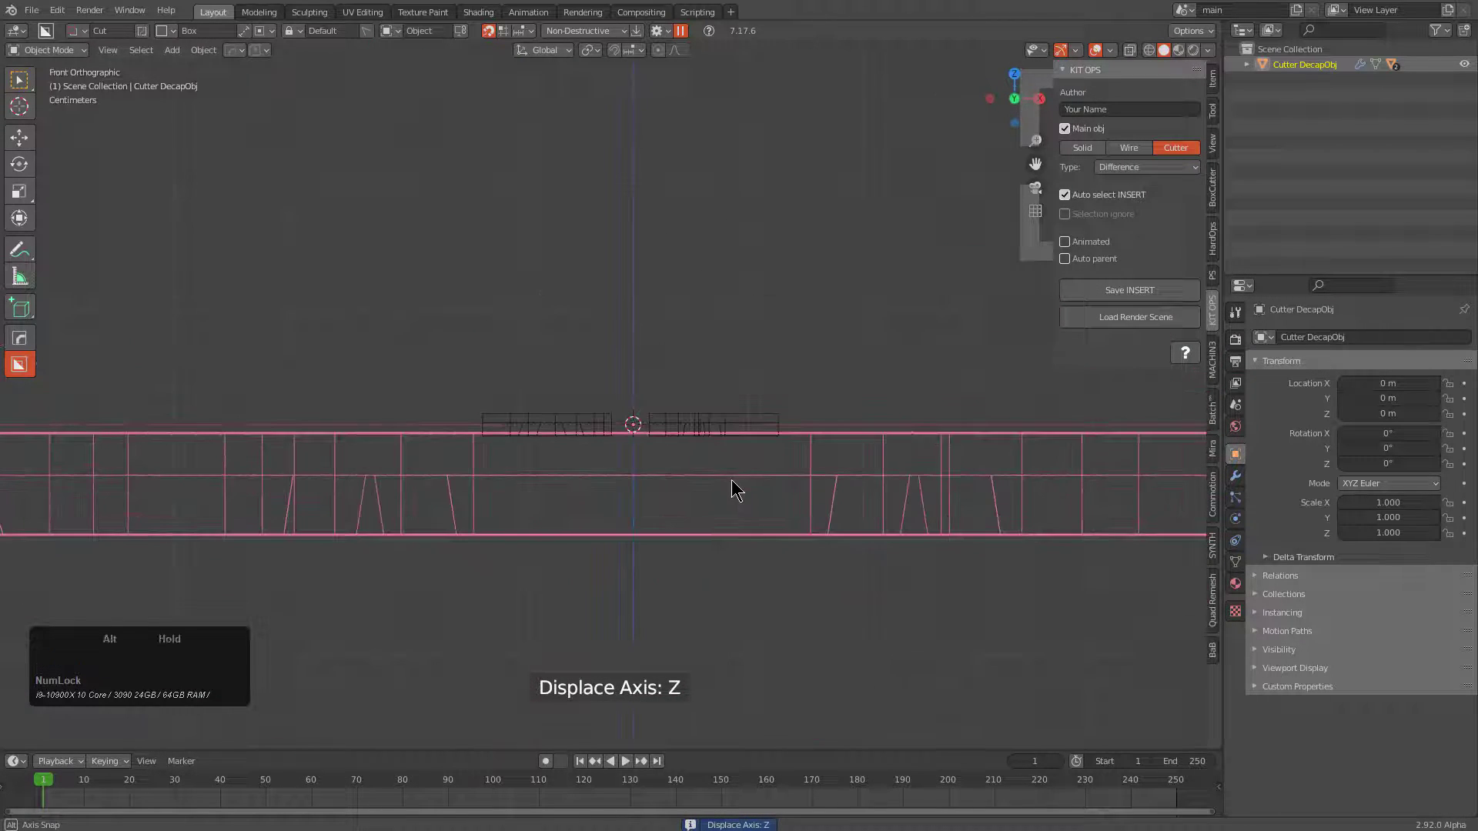
scroll(up, 3)
Add a Weld modifier to the strip and confirm it.
key(q)
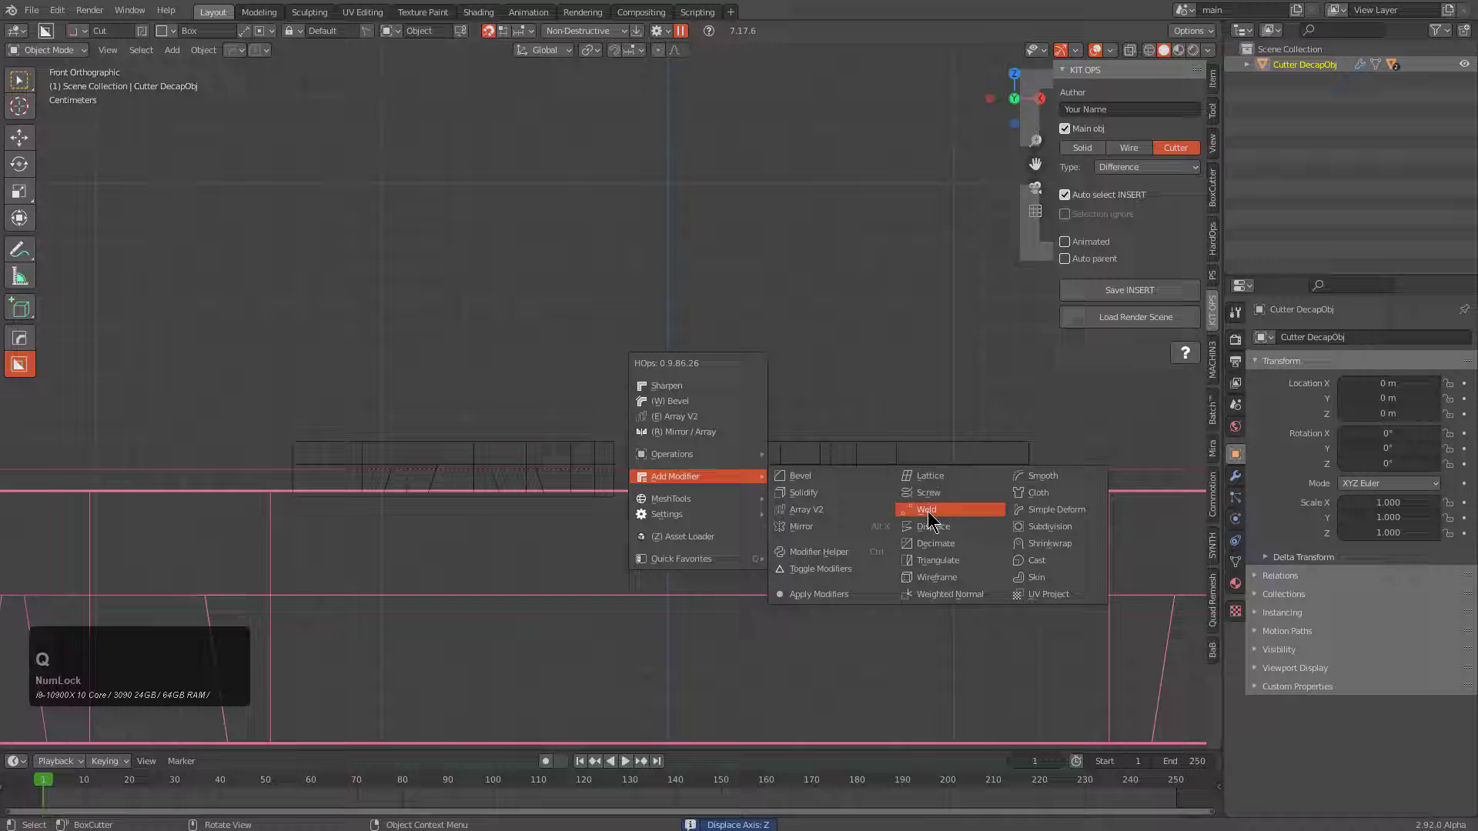
click(928, 529)
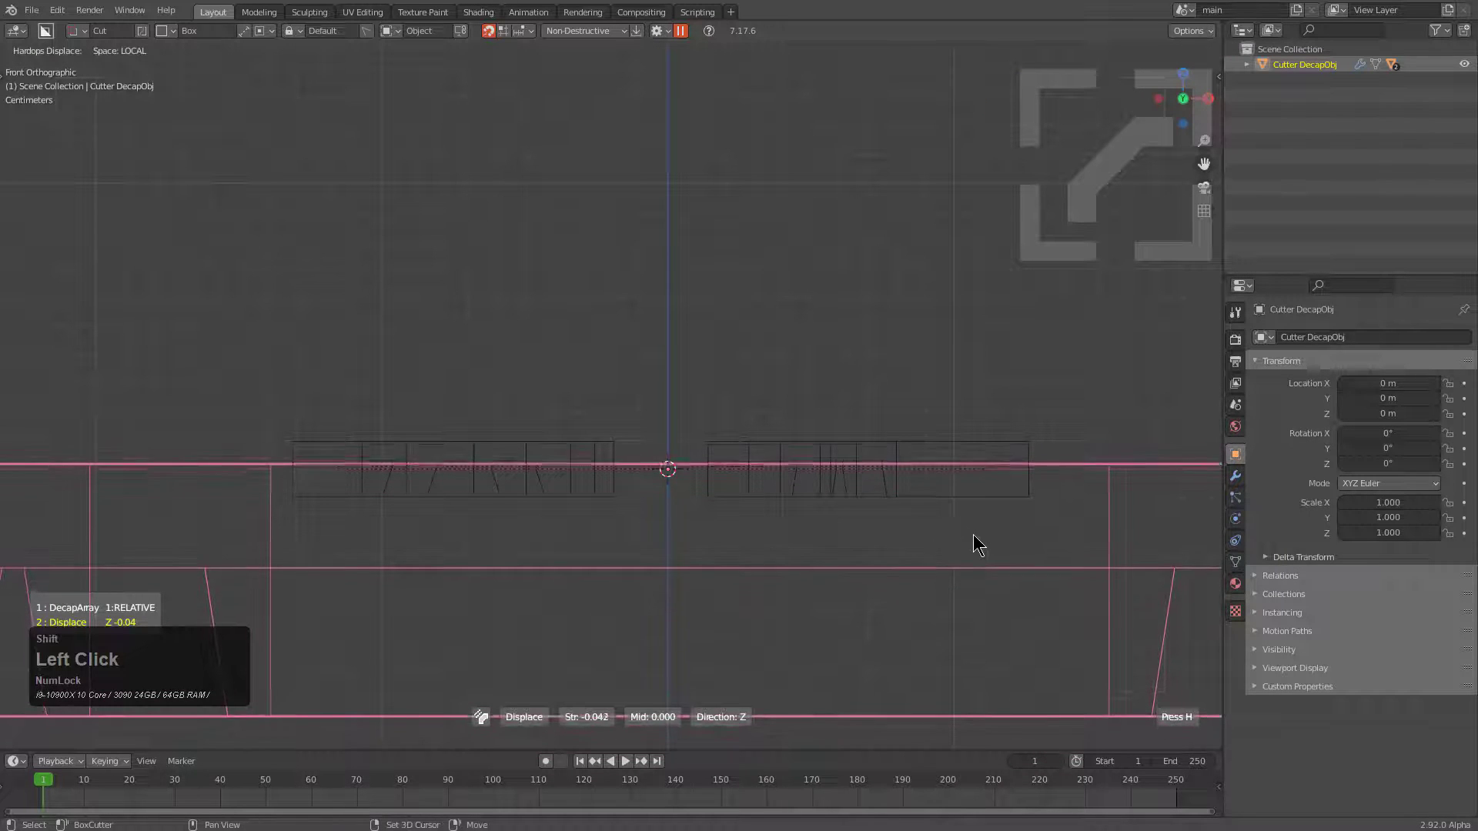
click(983, 537)
scroll(down, 3)
middle_click(635, 495)
middle_click(661, 483)
middle_click(692, 440)
scroll(up, 3)
Save the extendable_pattern1_1 insert and start a fresh default-cube scene.
key(ctrl+s)
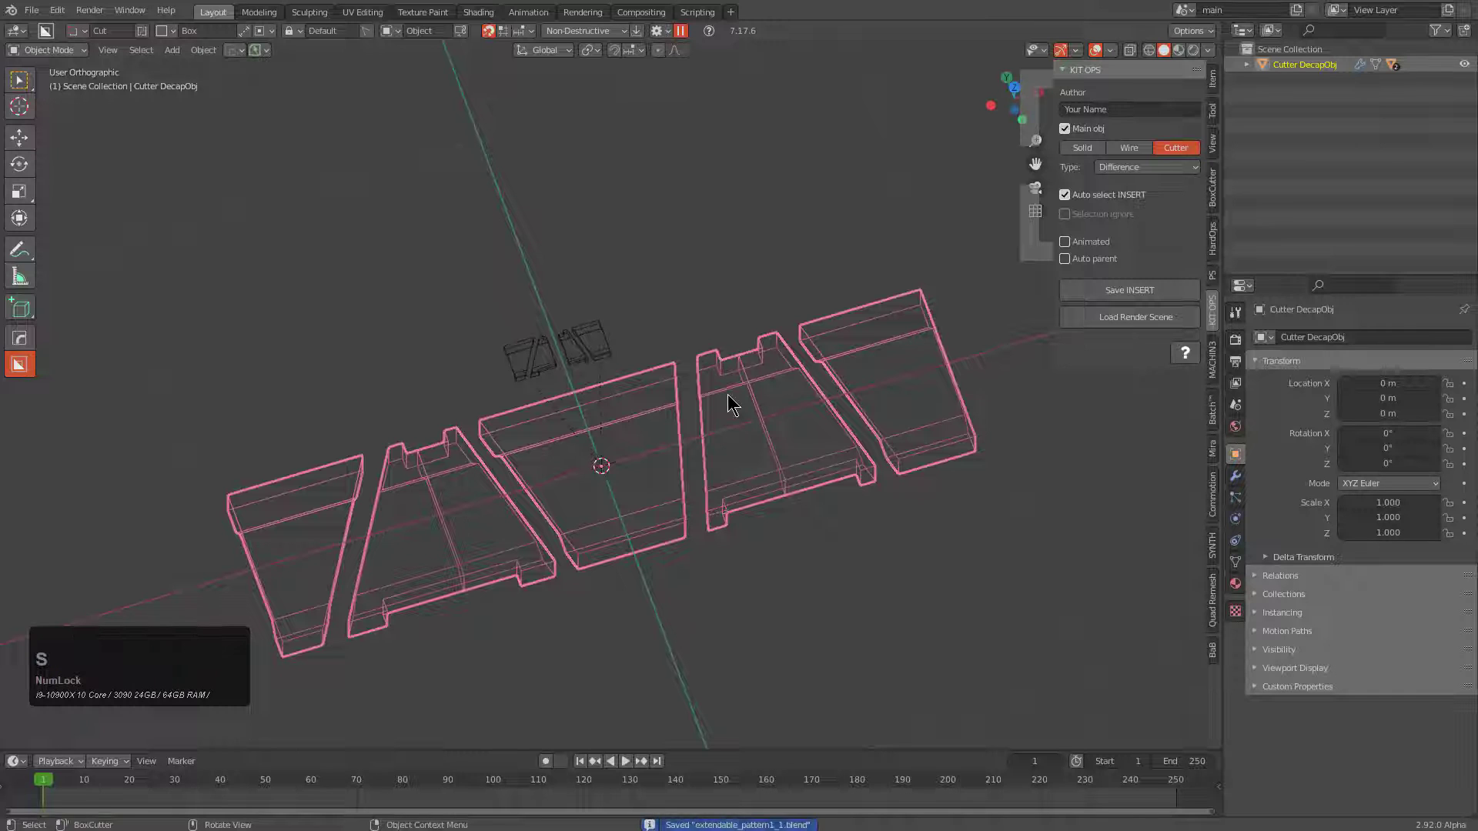
key(ctrl+n)
key(Return)
scroll(up, 3)
middle_click(699, 359)
middle_click(755, 325)
Pick the Extendable pattern insert from the Newdemo KPACK and place it on the cube's front face.
scroll(down, 3)
key(n)
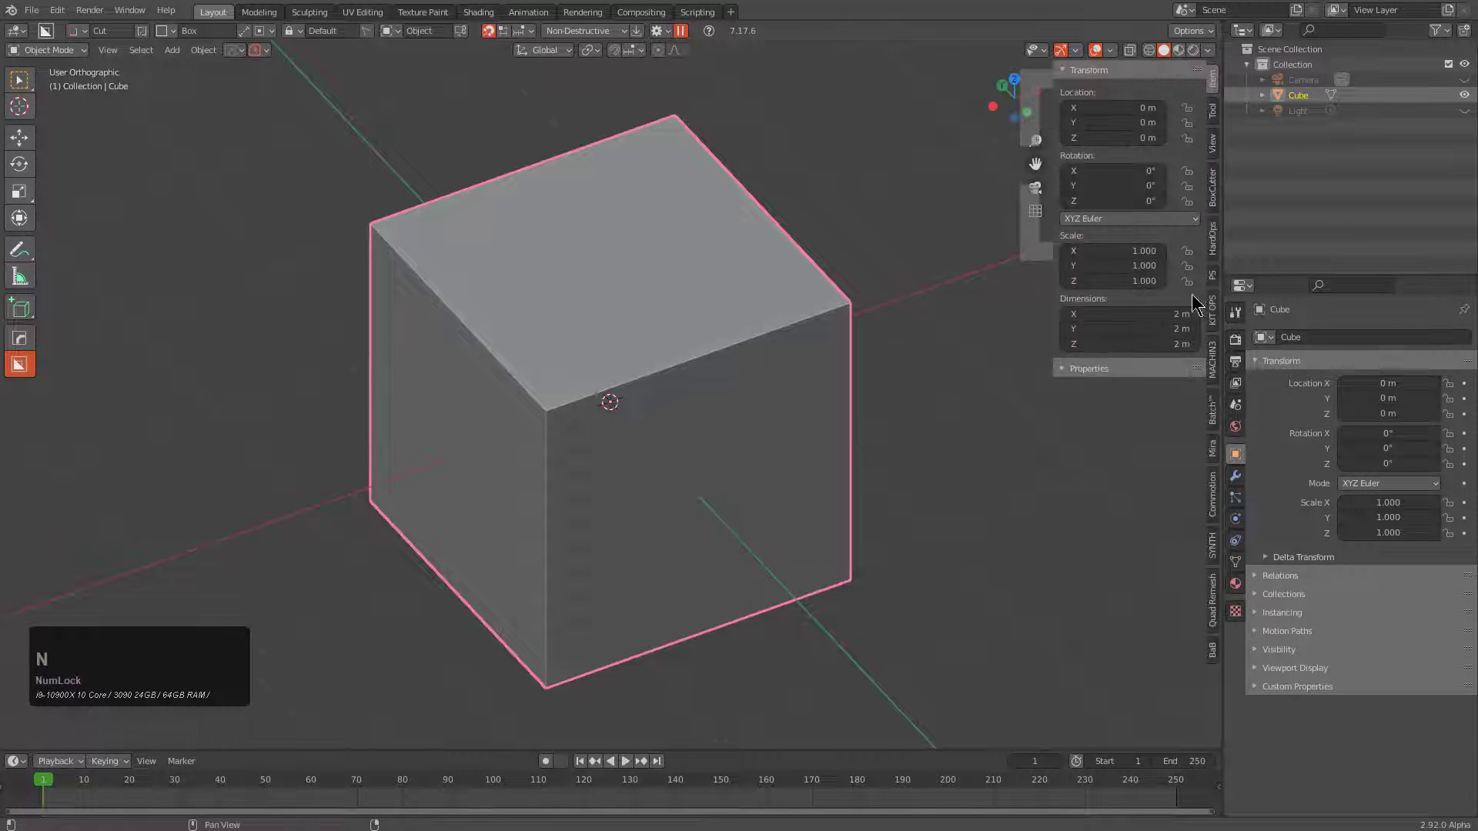
click(1221, 312)
click(1150, 127)
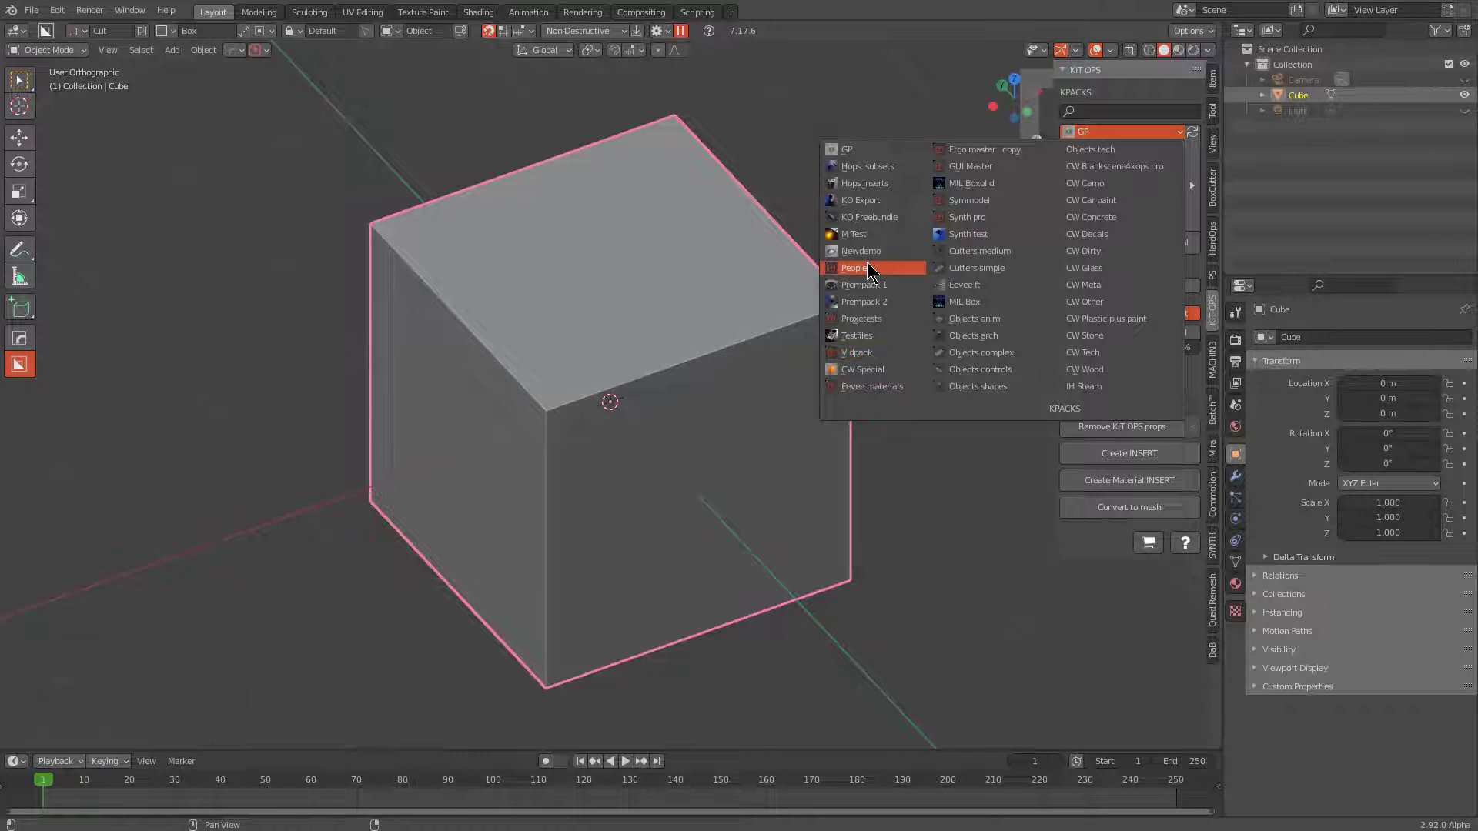
click(874, 251)
click(1119, 185)
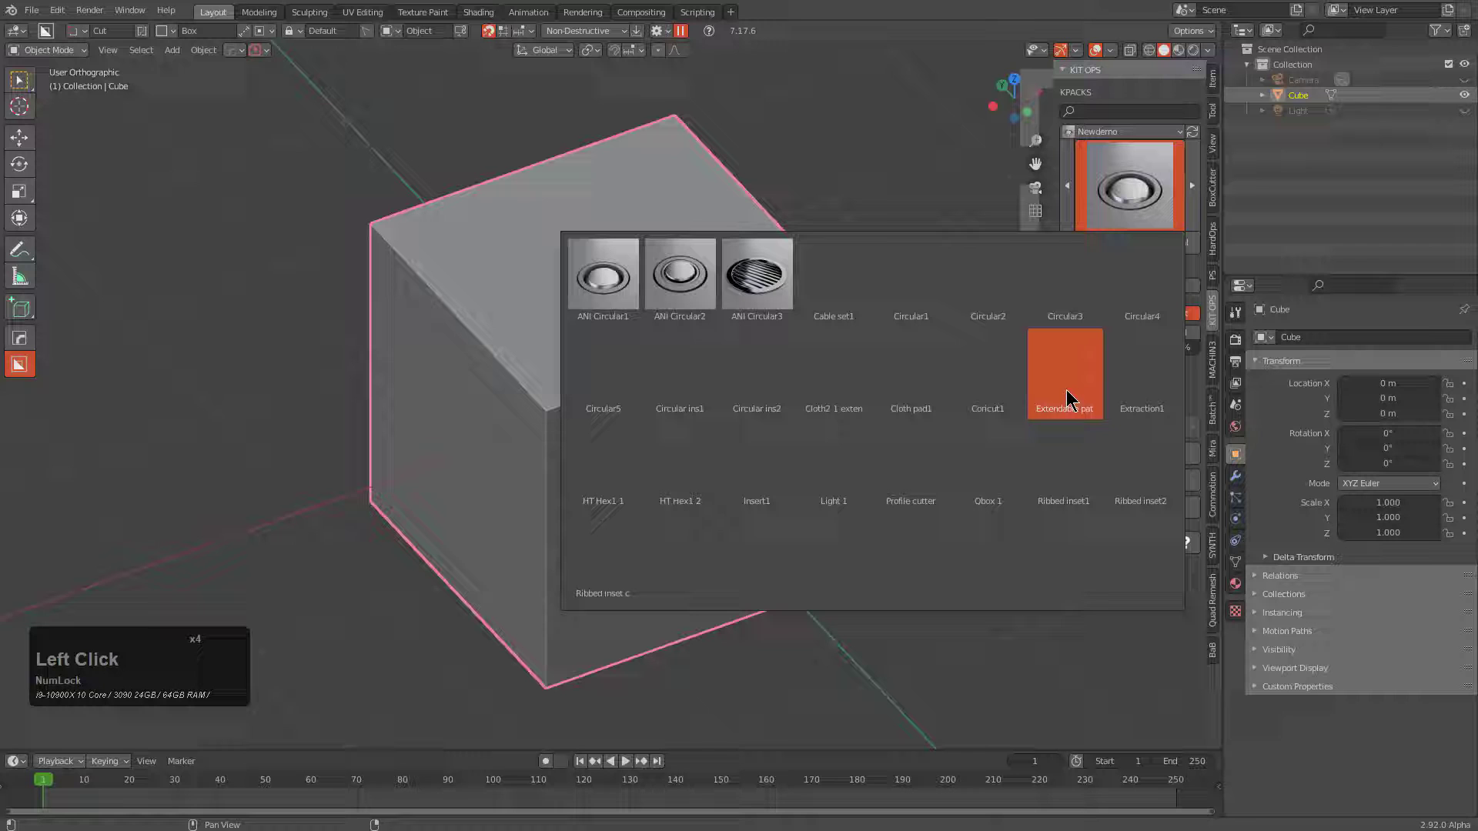
click(1070, 393)
middle_click(753, 436)
click(1097, 245)
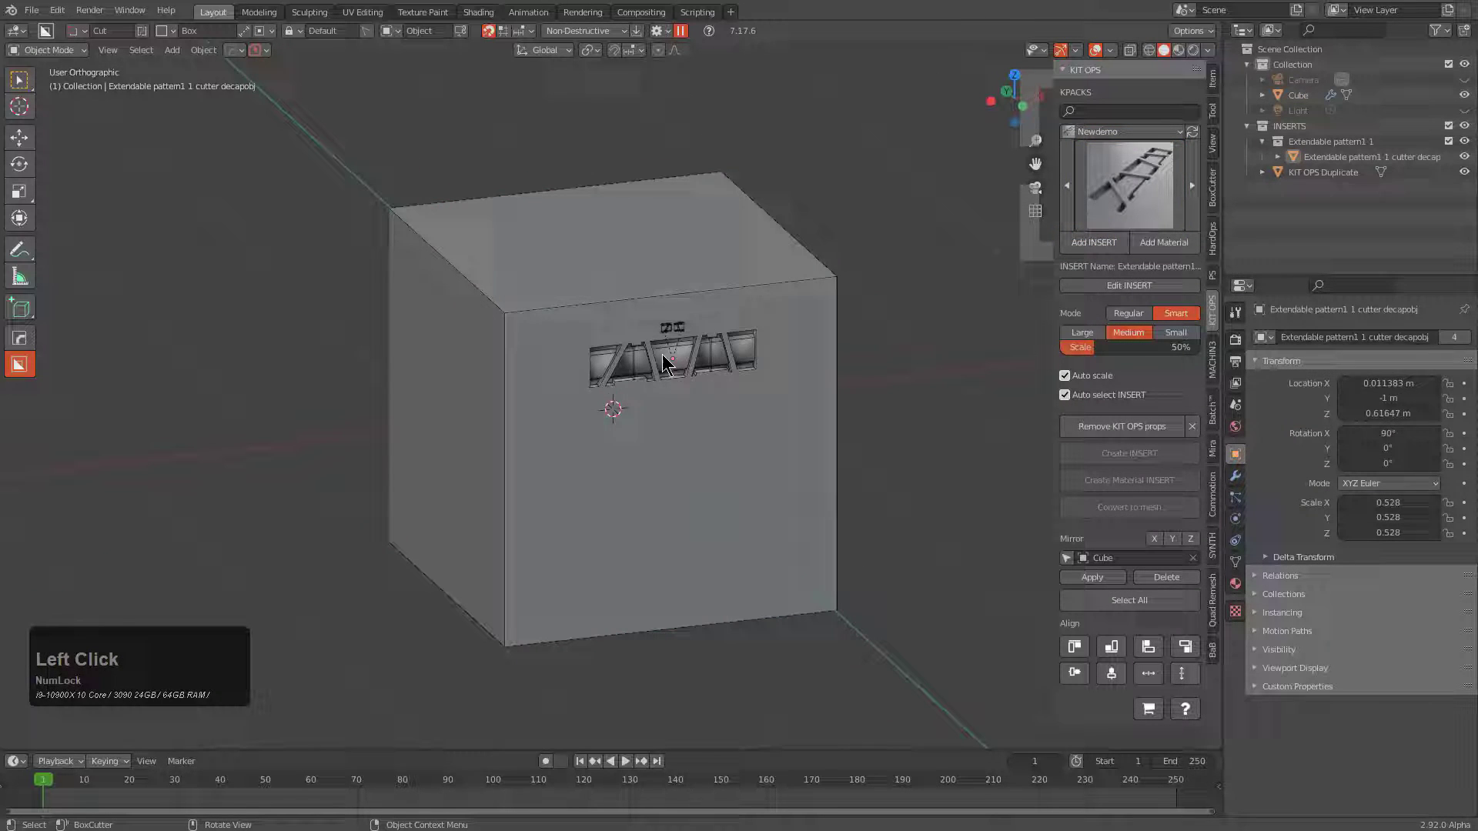
Sharpen and auto-smooth the cube with Hard Ops so the cut shades cleanly.
click(603, 344)
click(692, 432)
key(q)
click(801, 279)
scroll(up, 3)
click(783, 405)
key(q)
click(783, 405)
scroll(down, 3)
click(783, 406)
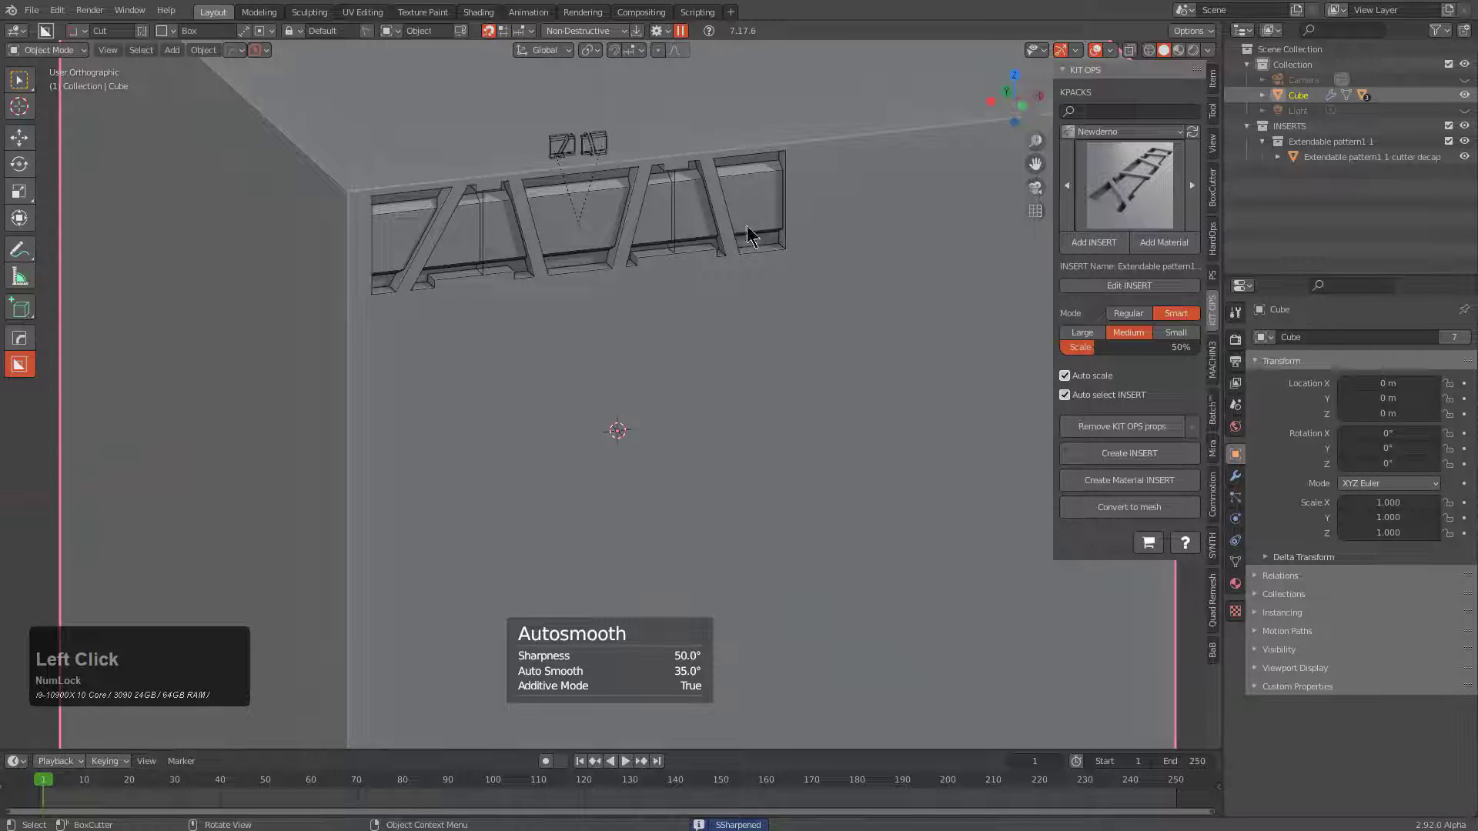
click(749, 248)
middle_click(763, 320)
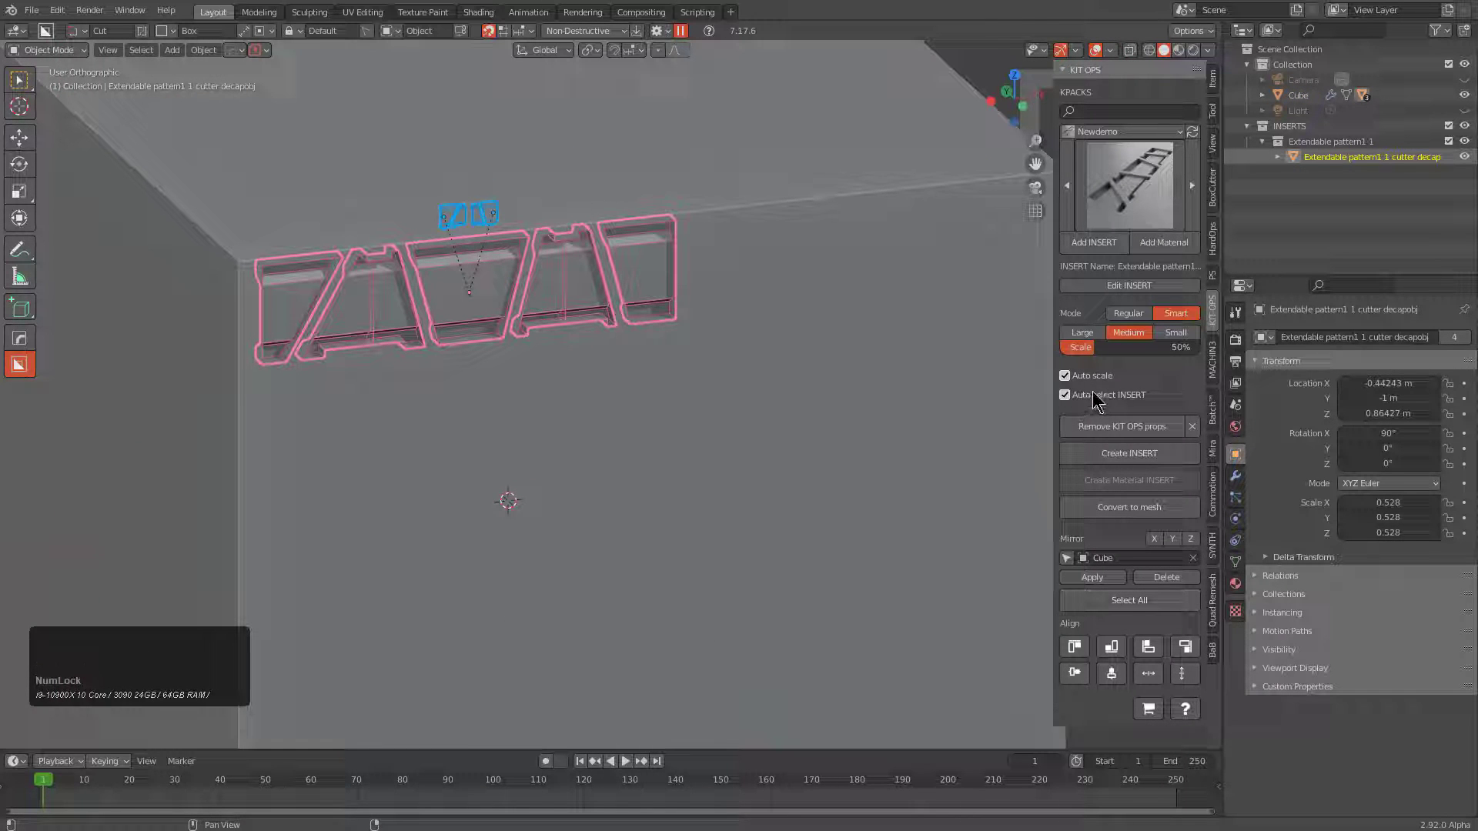
Select the window-strip insert and adjust its Hard Ops array count by scrolling.
click(1099, 404)
click(575, 288)
click(602, 267)
key(q)
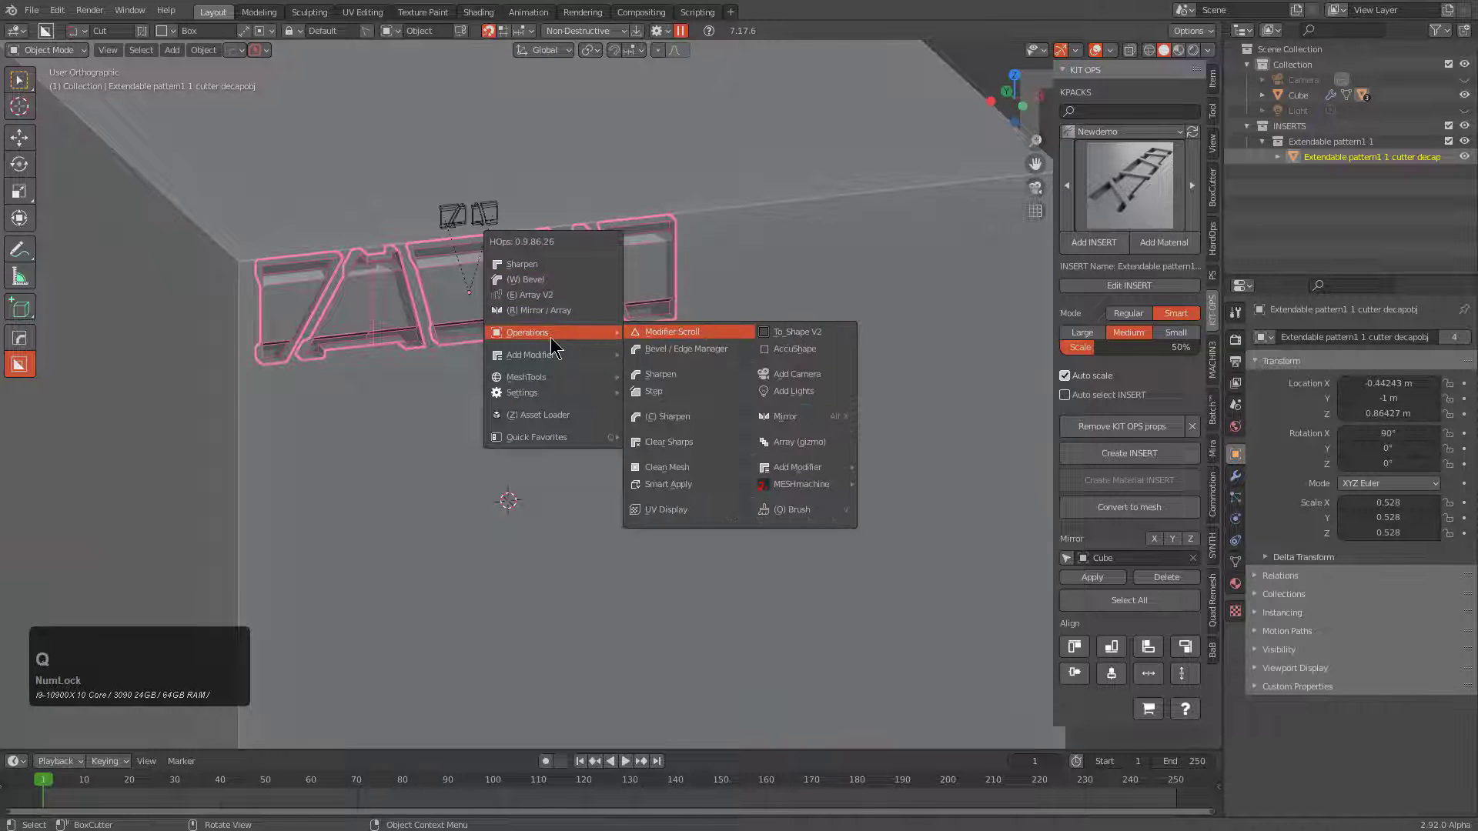
click(562, 301)
scroll(up, 3)
scroll(down, 3)
scroll(up, 3)
scroll(down, 3)
scroll(up, 3)
scroll(down, 3)
scroll(up, 3)
click(563, 300)
Tweak the insert settings in the sidebar, then restart with a fresh default-cube scene.
click(1129, 283)
click(1137, 292)
click(1130, 293)
click(1072, 294)
middle_click(792, 373)
click(790, 419)
click(814, 400)
click(611, 345)
click(1087, 199)
click(1083, 201)
click(1108, 269)
key(ctrl+n)
key(Return)
scroll(up, 3)
Choose the Extendable pattern insert again from the Newdemo KPACK and drop it near the cube's lower front edge.
key(n)
click(1216, 309)
click(1127, 136)
click(874, 240)
click(1130, 134)
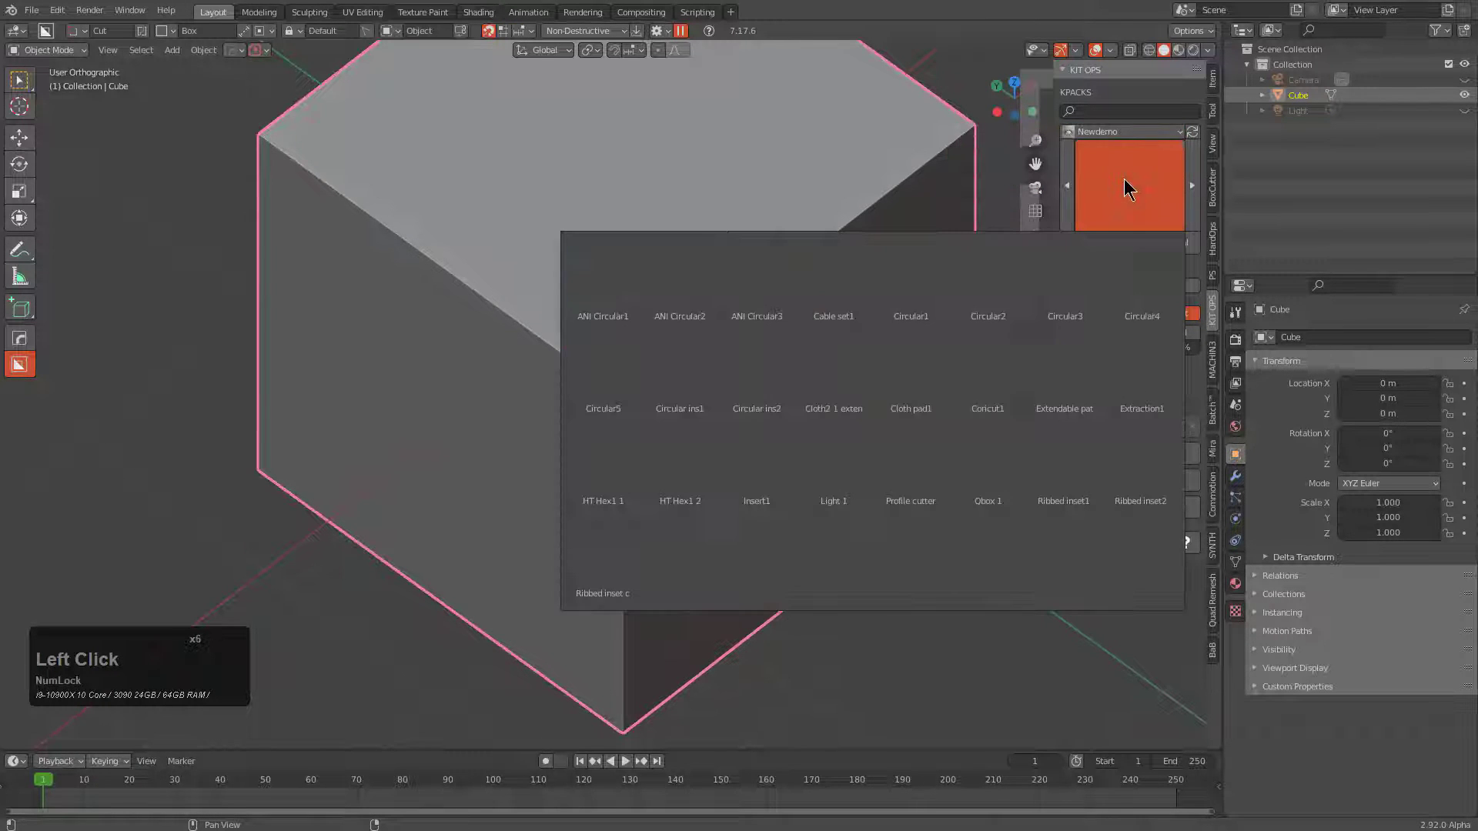
click(1166, 240)
click(1099, 409)
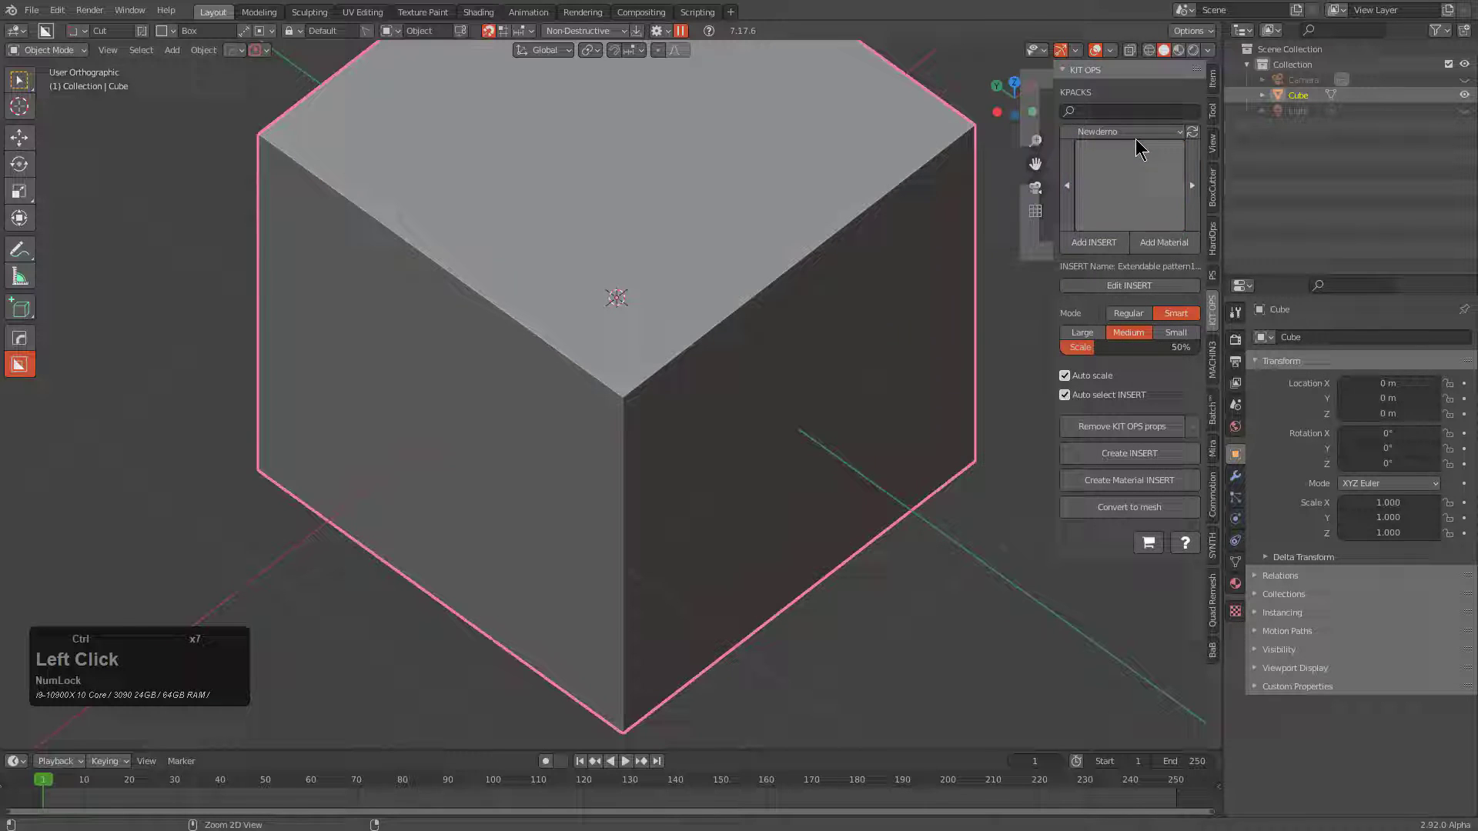
scroll(up, 3)
scroll(down, 3)
scroll(up, 3)
scroll(down, 3)
middle_click(827, 431)
middle_click(650, 339)
click(545, 296)
click(1094, 248)
middle_click(819, 371)
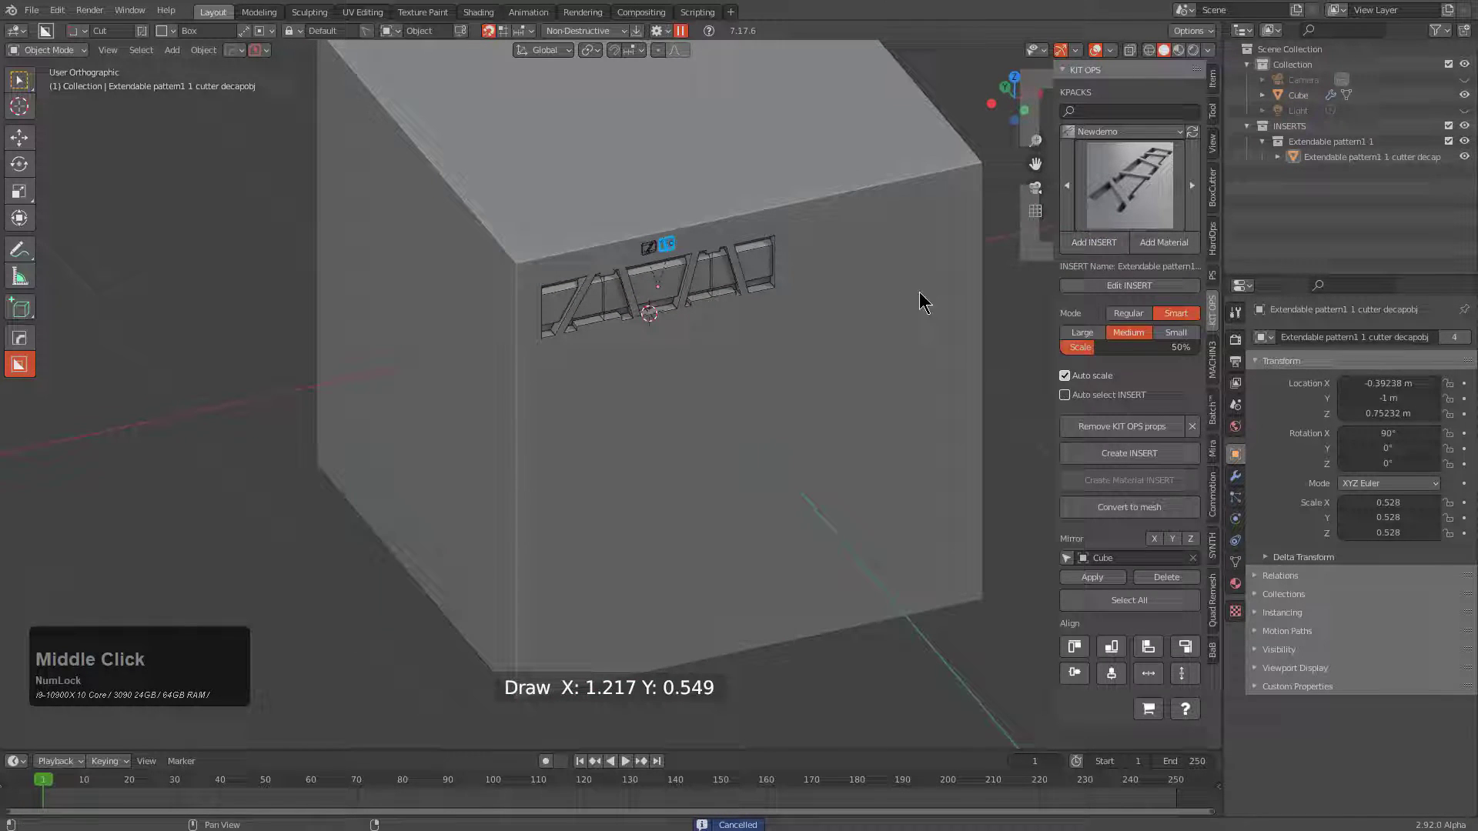
click(845, 375)
click(1099, 242)
In front orthographic view, start stretching the lower strip's array with Hard Ops.
click(664, 638)
middle_click(699, 534)
scroll(up, 3)
click(711, 384)
click(711, 384)
scroll(down, 3)
key(q)
click(734, 373)
scroll(up, 3)
scroll(down, 3)
click(734, 373)
click(1080, 401)
Extend the lower strip to about seven bays along the edge and confirm its length and position.
key(alt+a)
click(811, 371)
click(813, 367)
key(q)
click(812, 367)
scroll(down, 3)
scroll(up, 3)
scroll(down, 3)
scroll(up, 3)
scroll(down, 3)
scroll(up, 3)
scroll(down, 3)
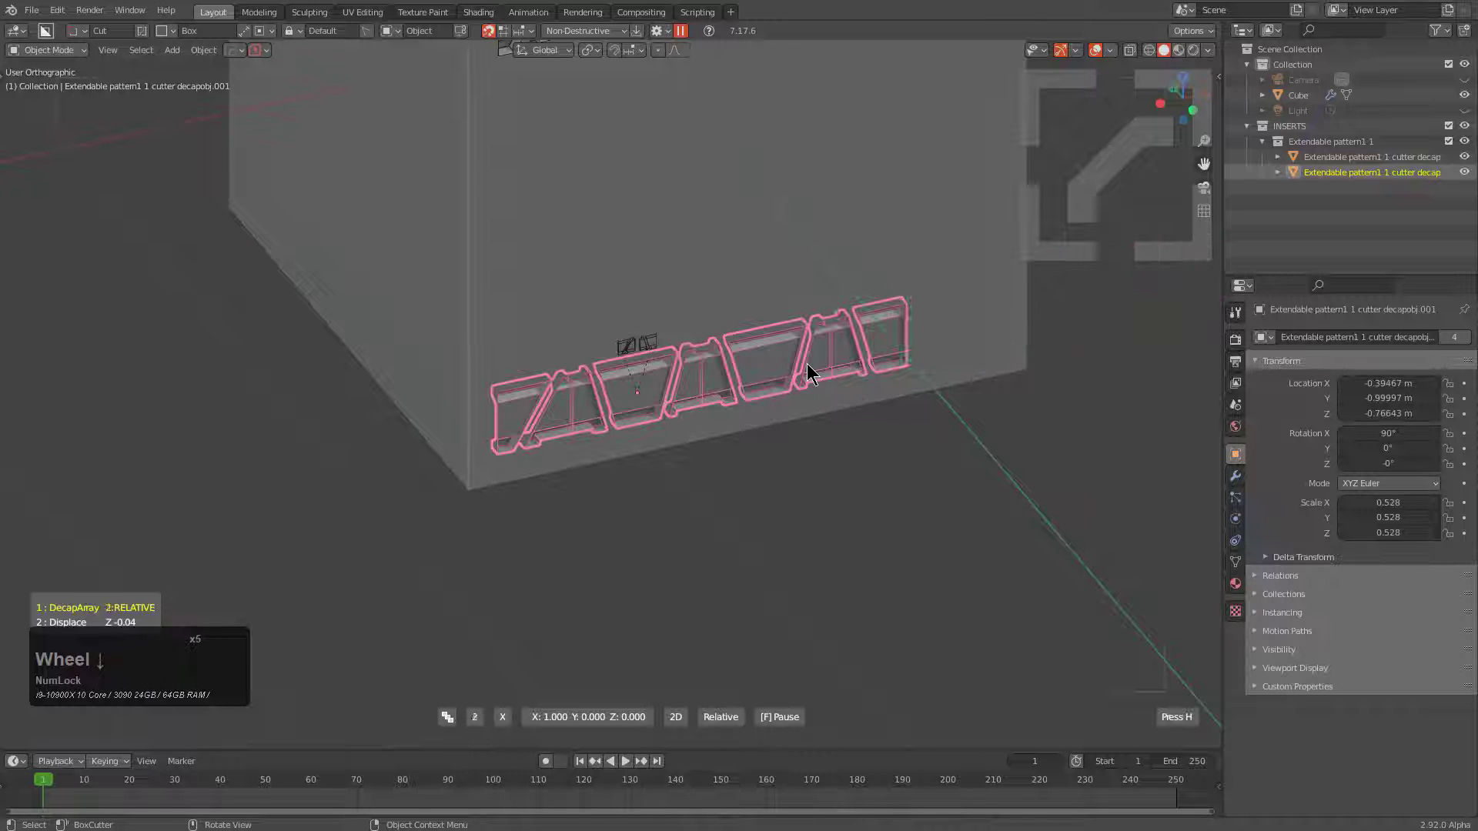
scroll(up, 3)
click(813, 367)
middle_click(815, 325)
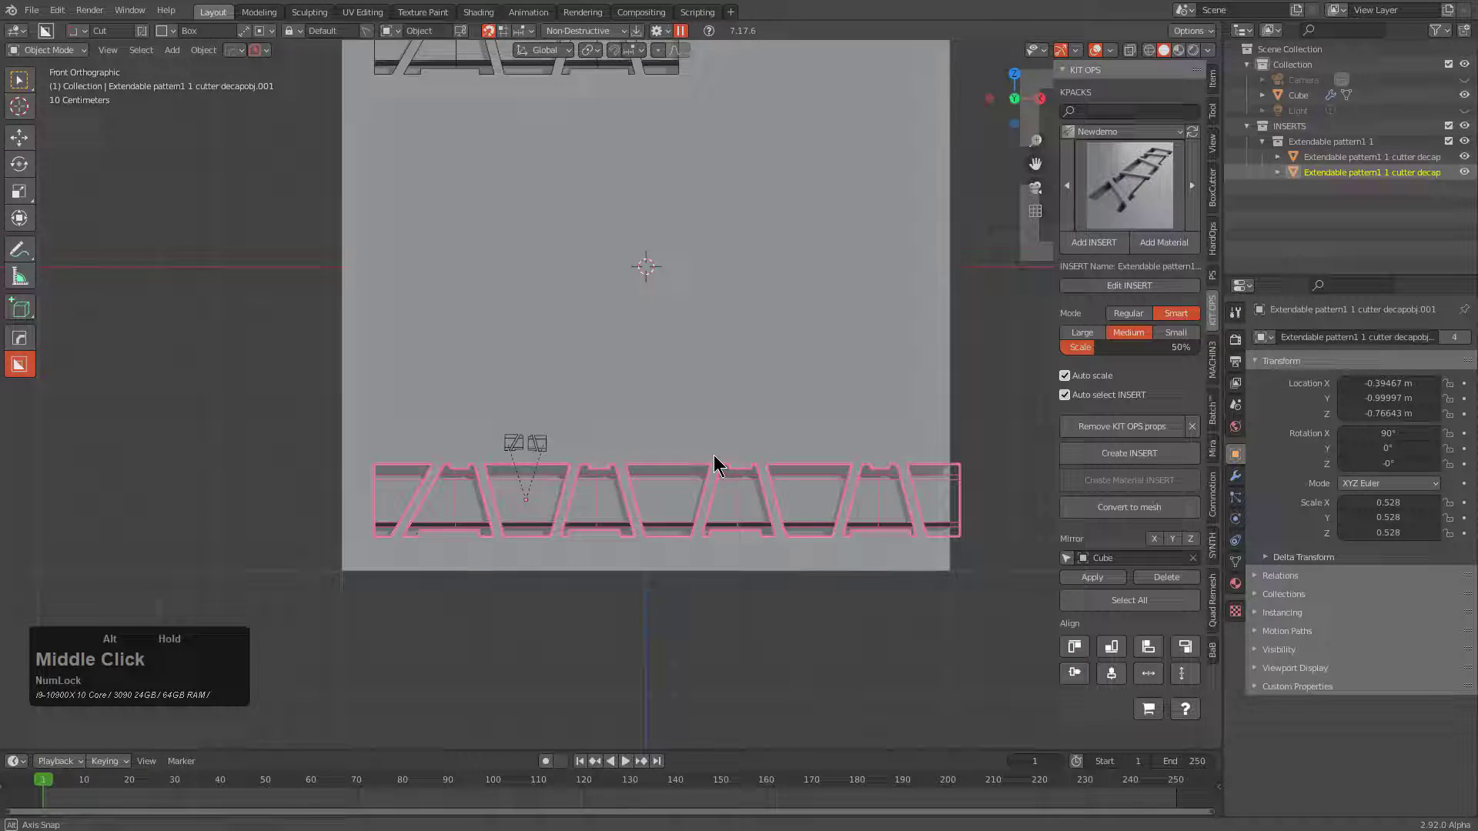
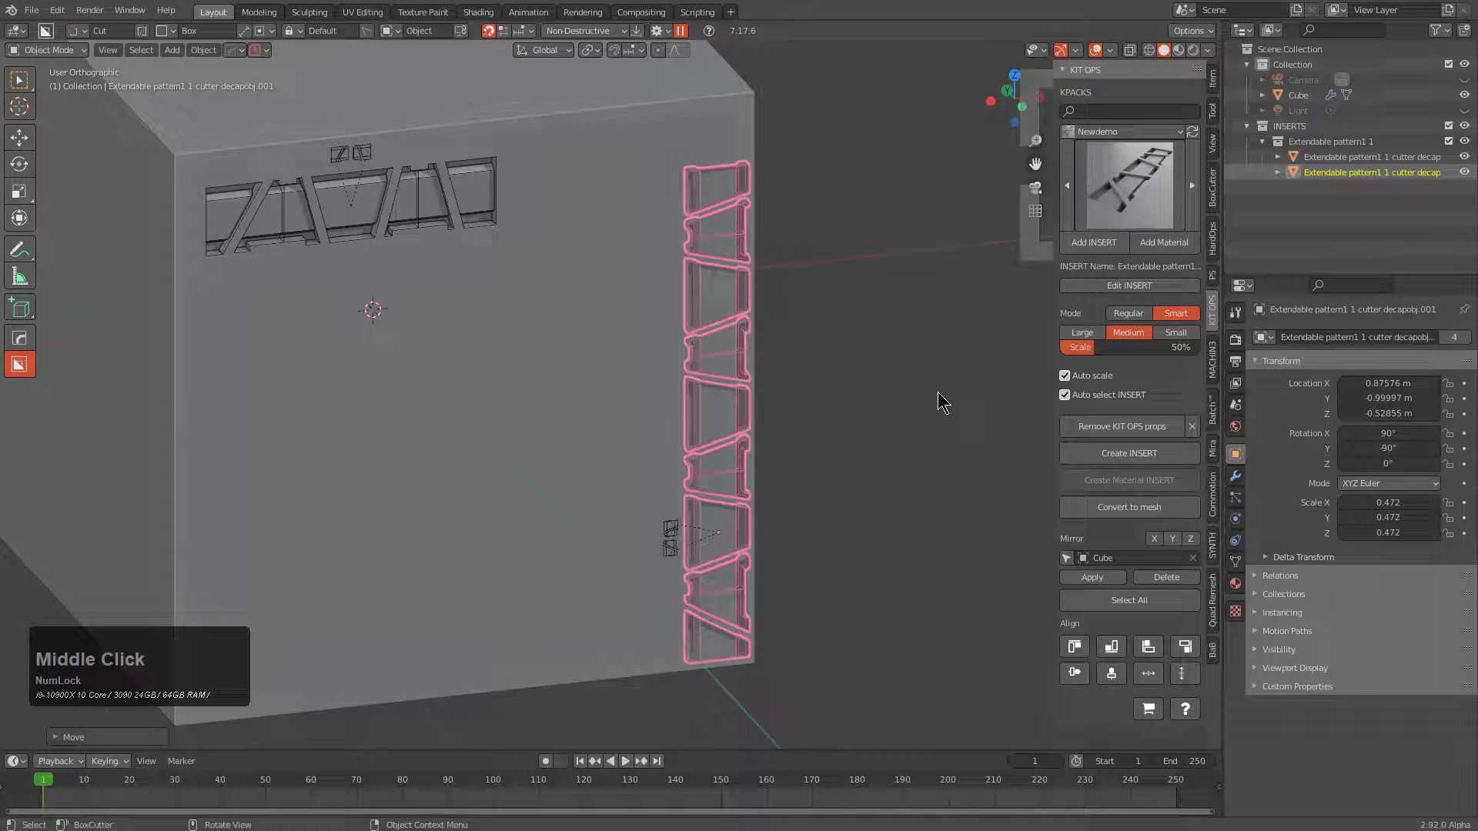
Edit the insert's source scene and scale both small helper end objects to zero.
click(1135, 283)
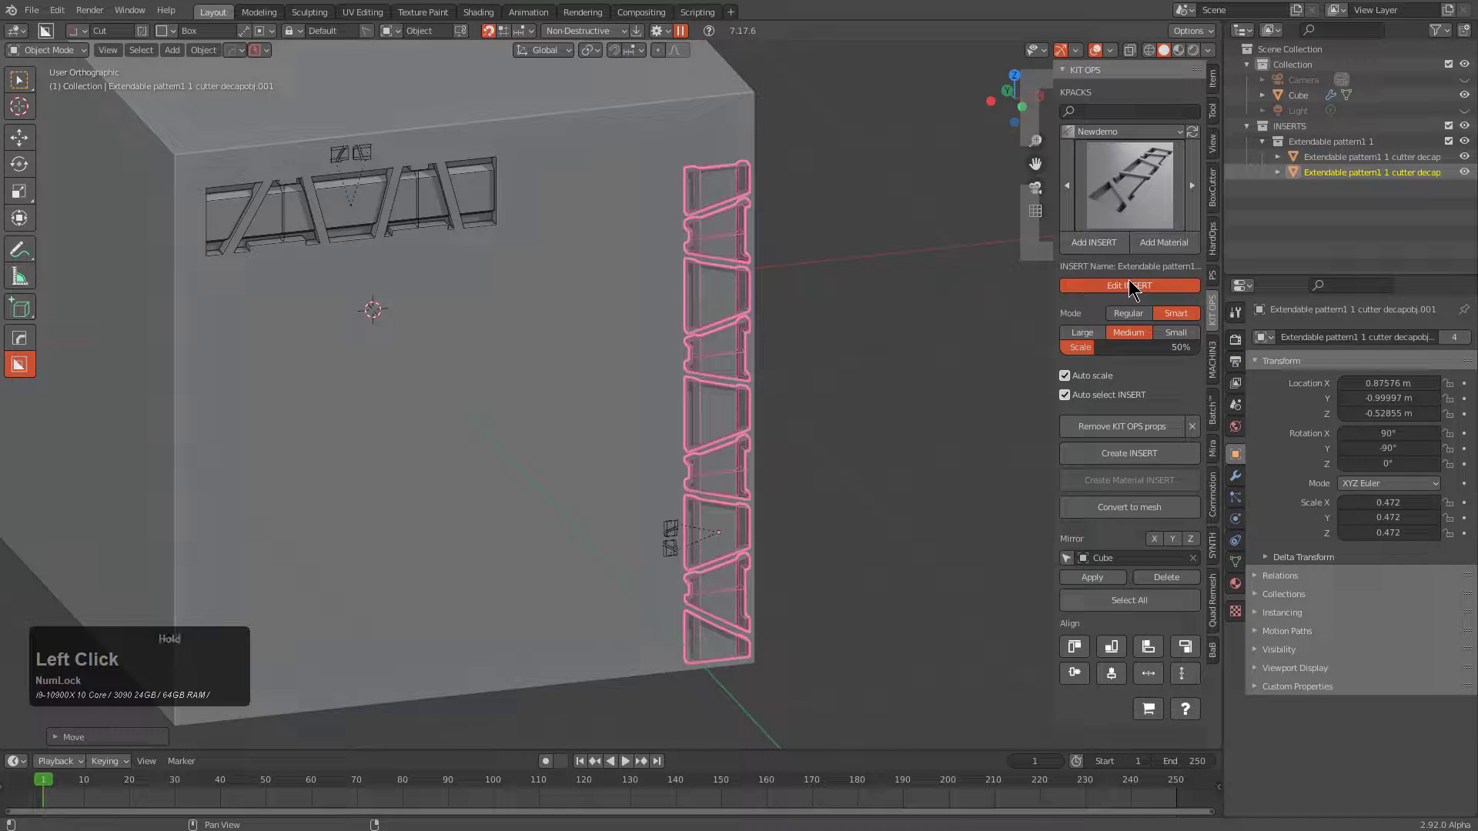
click(1135, 281)
click(544, 381)
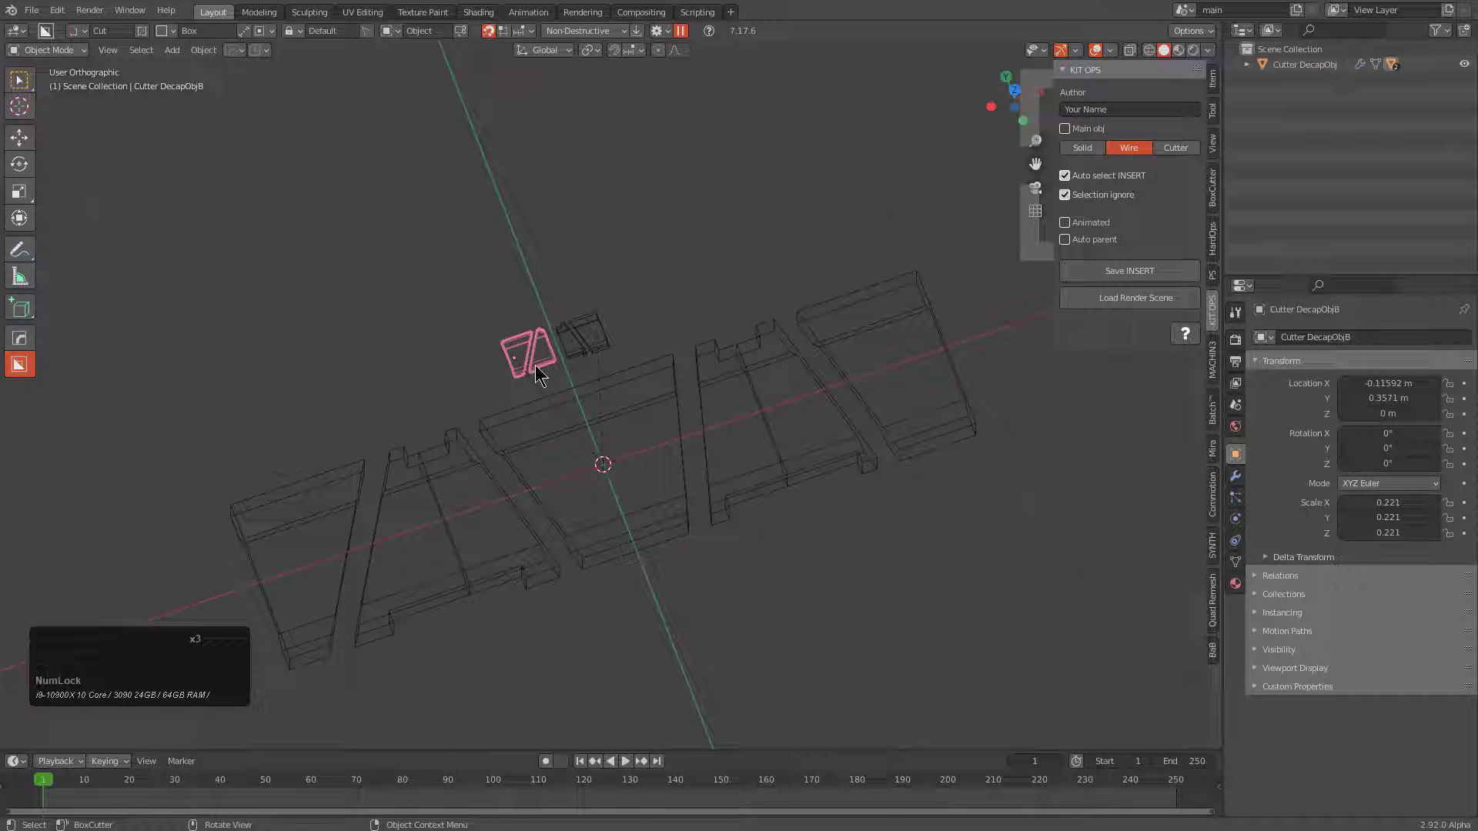
key(s)
key(KP_0)
key(KP_Enter)
click(571, 358)
key(s)
key(KP_0)
key(KP_Enter)
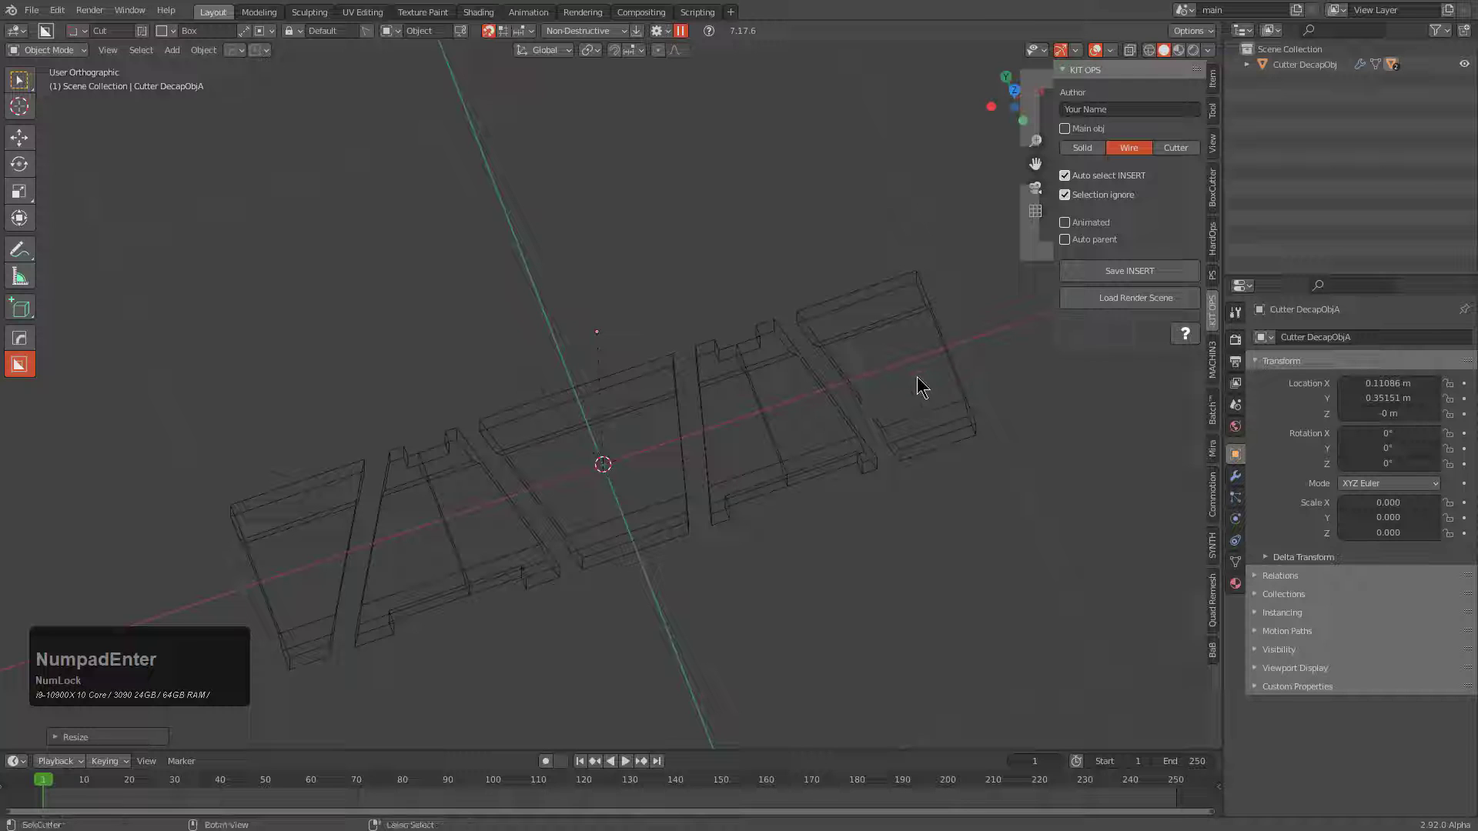
Save the extendable_pattern1_1 insert and start a fresh default-cube scene.
key(ctrl+s)
click(1109, 294)
key(ctrl+n)
key(Return)
scroll(up, 3)
middle_click(849, 309)
key(n)
scroll(down, 3)
middle_click(825, 370)
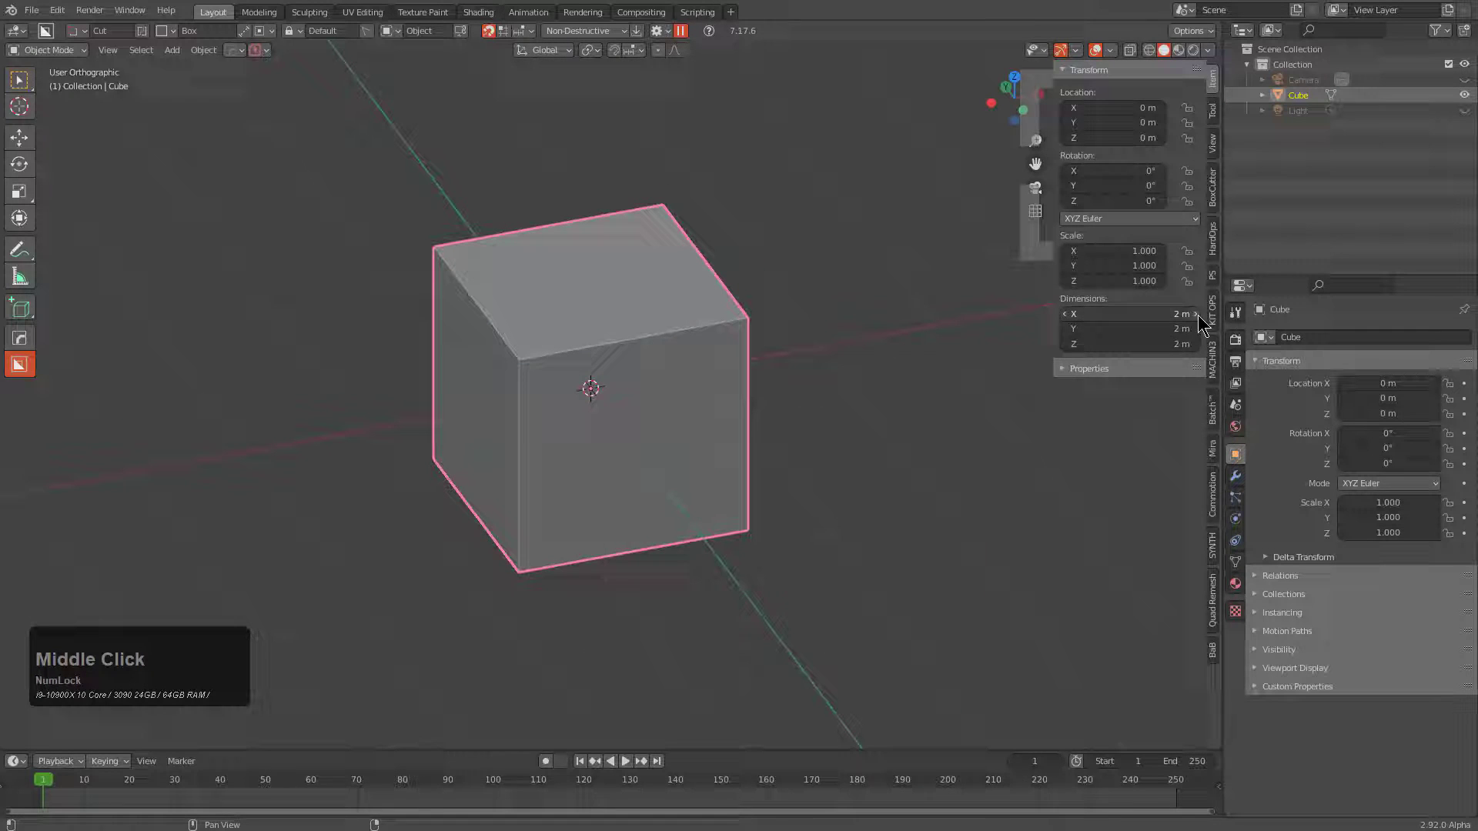
Choose the extendable pattern insert from the Newdemo pack and place it on the cube's front face.
click(1213, 310)
click(1108, 133)
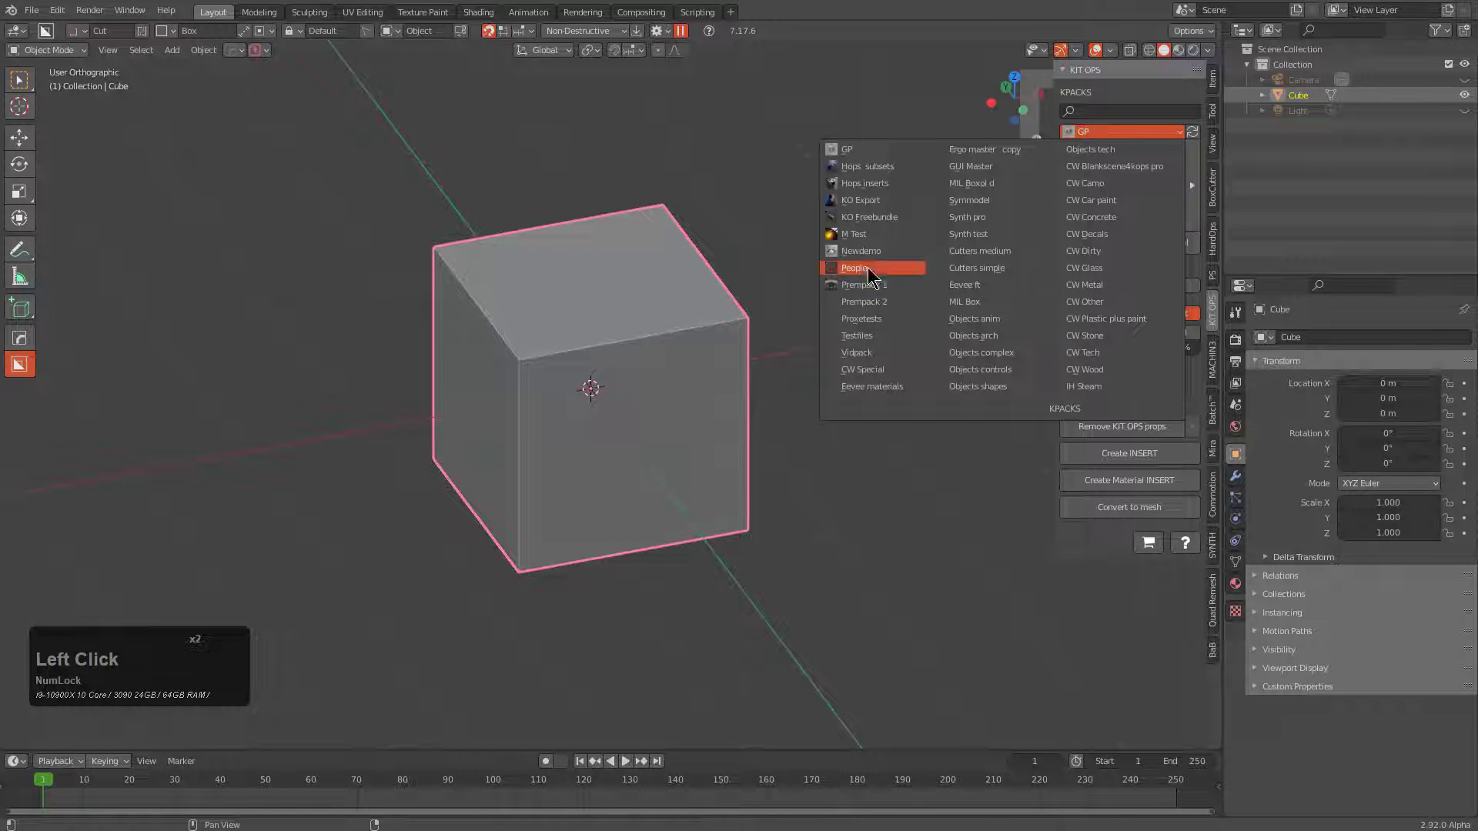
click(864, 253)
click(1108, 149)
click(1161, 185)
click(1071, 381)
middle_click(515, 448)
scroll(up, 3)
middle_click(636, 411)
click(1126, 456)
click(1107, 246)
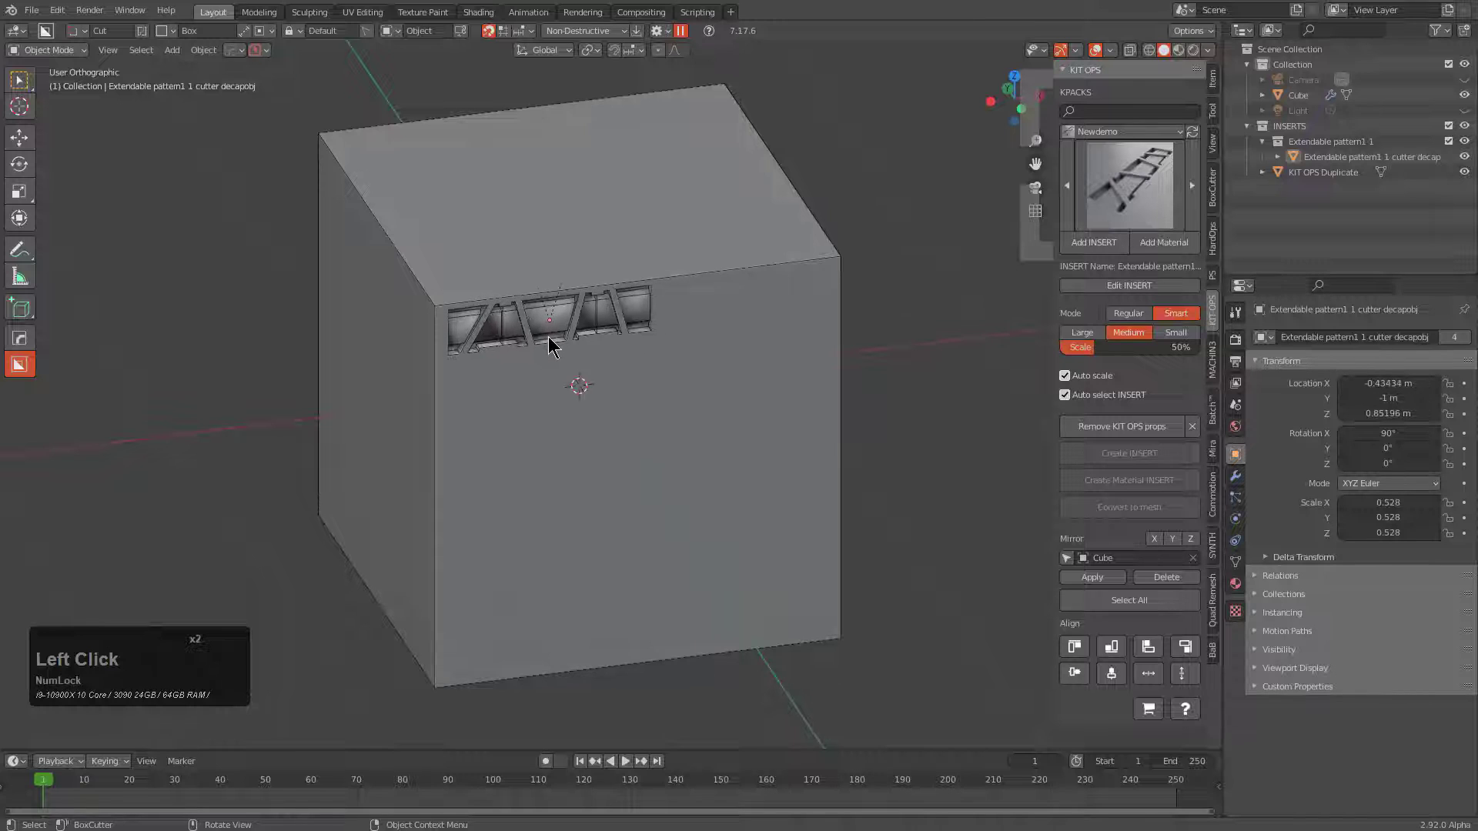
Sharpen the cube via the HardOps Q menu and array the window strip cutter along the cube edges.
click(556, 339)
click(655, 422)
key(q)
click(647, 419)
click(586, 329)
key(q)
click(563, 368)
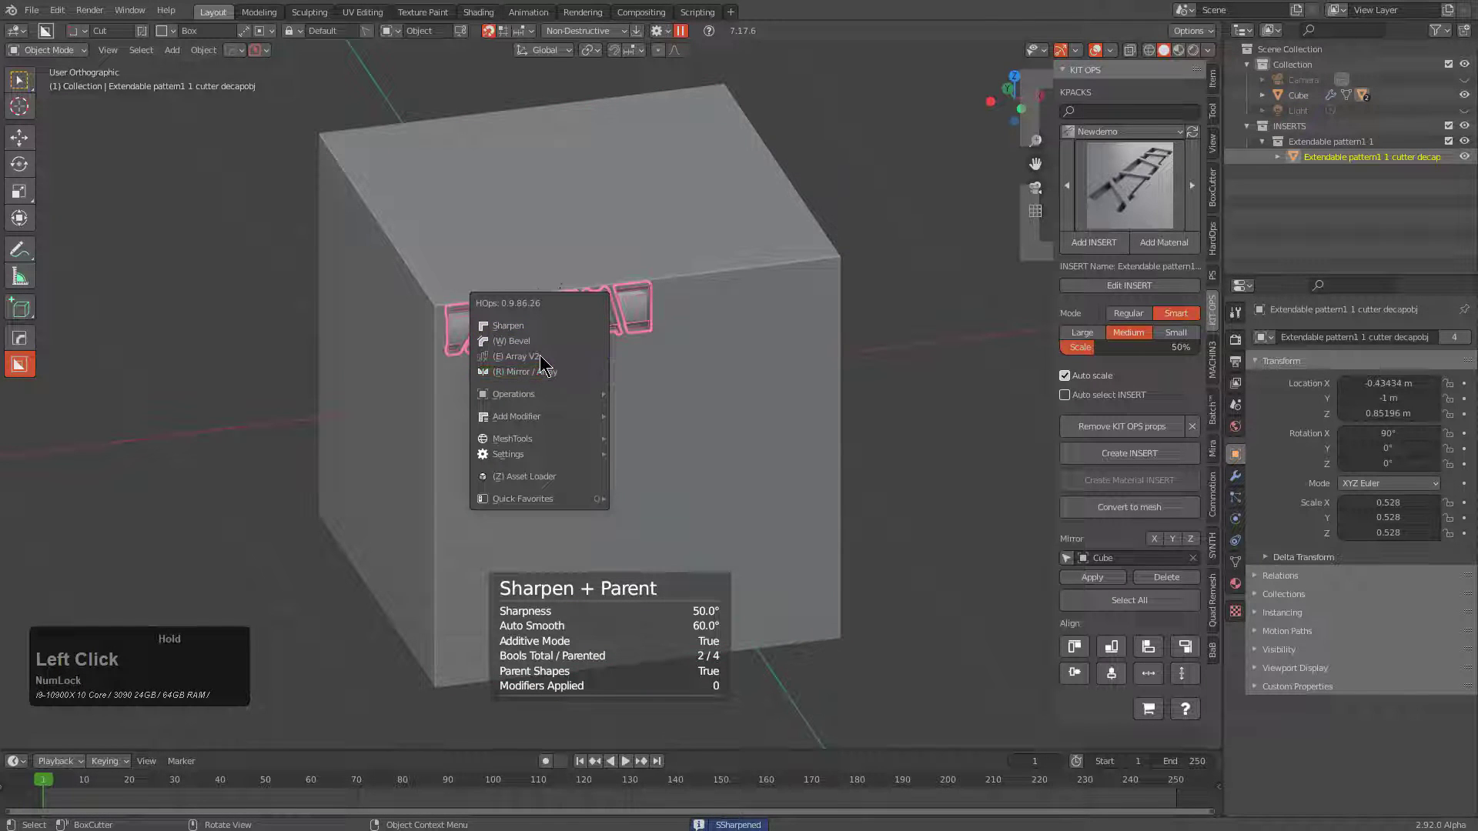
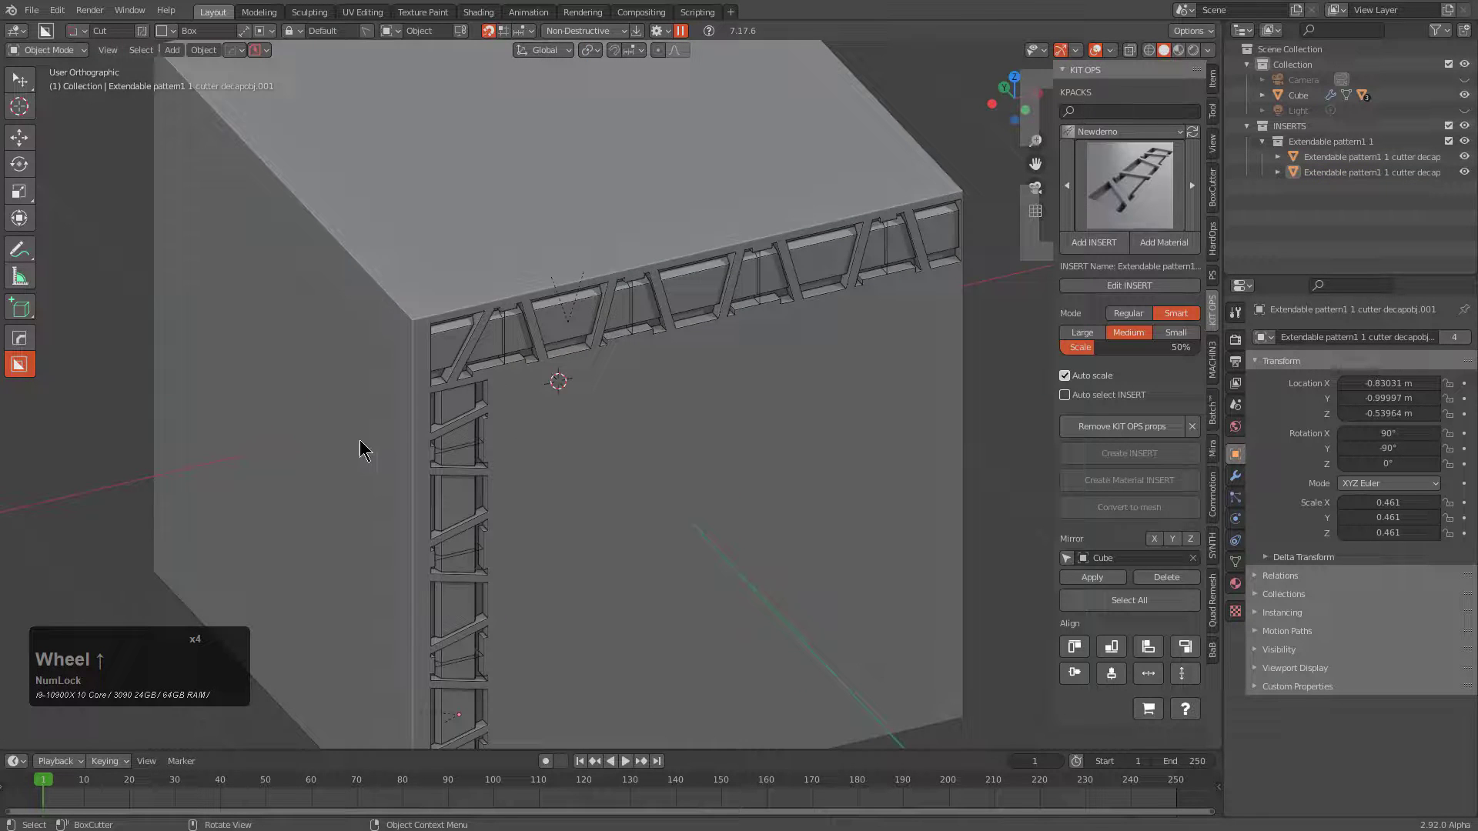
Adjust the strip's array count through the HardOps Q menu and inspect the result around the cube.
scroll(down, 3)
click(498, 457)
click(507, 412)
key(q)
click(682, 410)
scroll(down, 3)
scroll(up, 3)
scroll(down, 3)
scroll(down, 3)
click(680, 408)
scroll(down, 3)
middle_click(790, 499)
middle_click(718, 459)
Deselect everything and browse the KIT OPS insert list while framing the cube.
key(alt+a)
click(1124, 211)
click(856, 375)
scroll(down, 3)
middle_click(747, 472)
middle_click(668, 457)
middle_click(651, 487)
middle_click(637, 500)
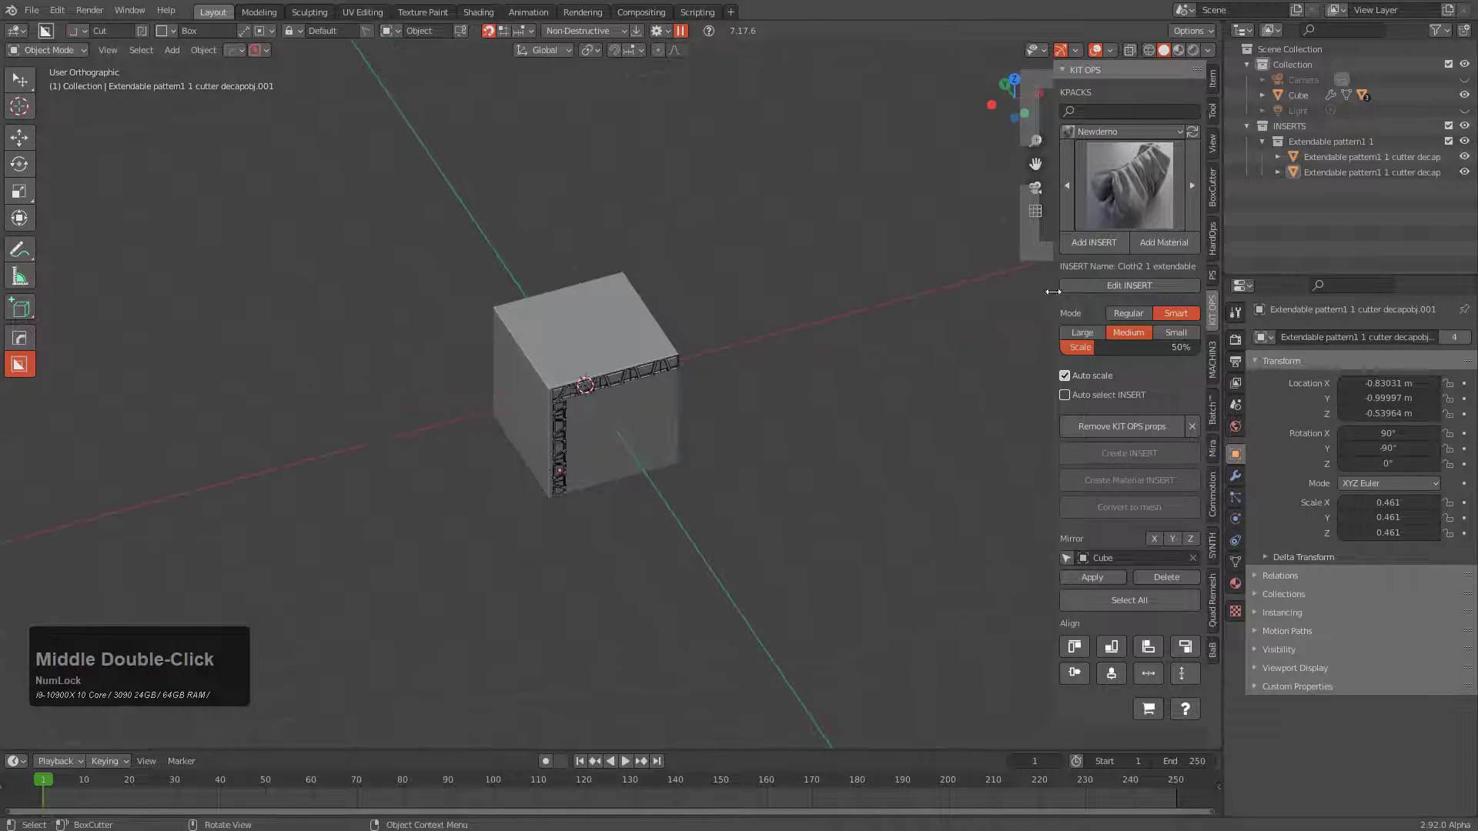
Add the Cloth2 1 extendable insert onto the cube, then cancel its placement.
click(1093, 248)
scroll(up, 3)
click(607, 317)
key(g)
key(g)
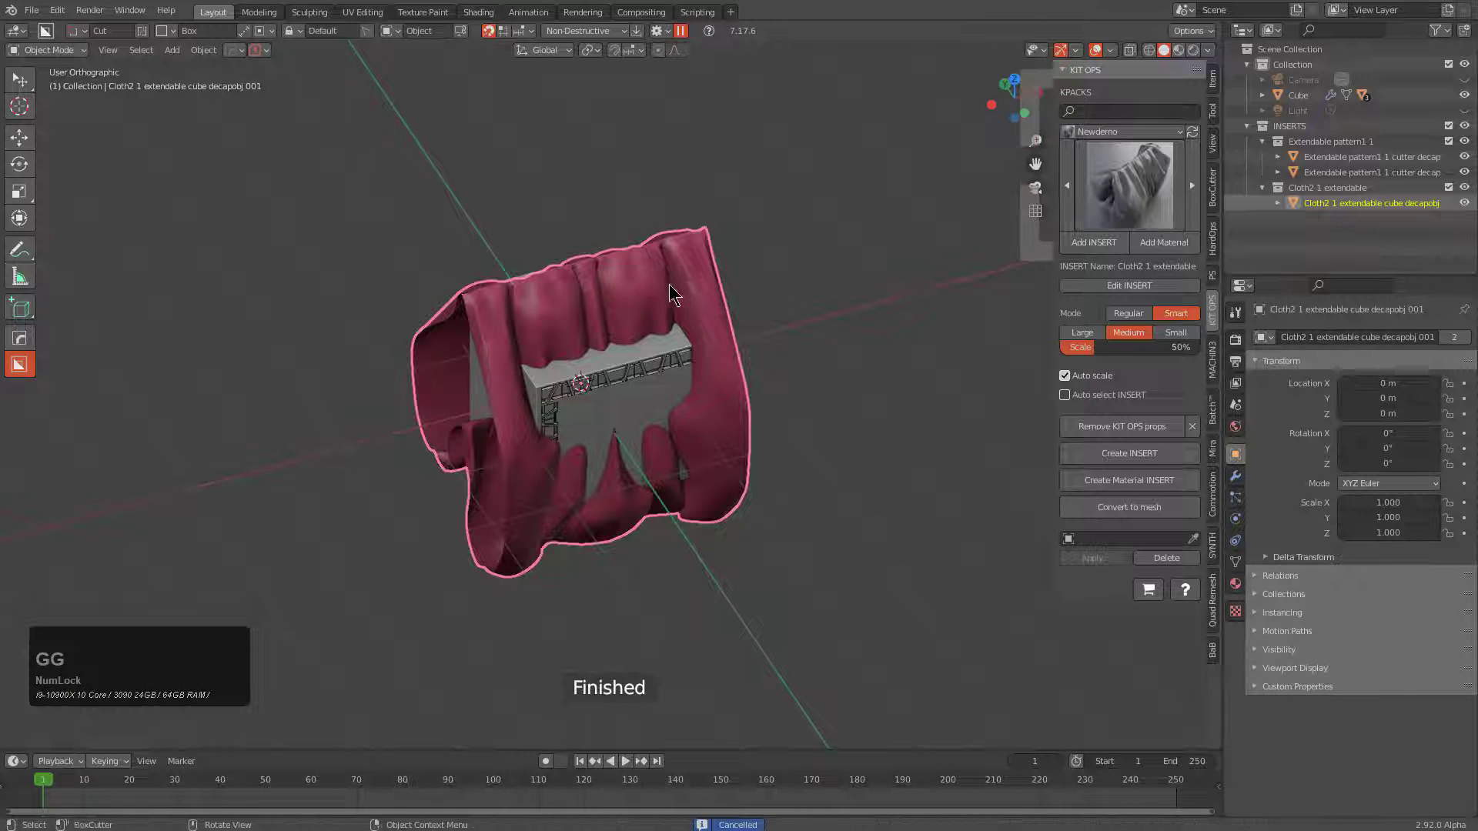
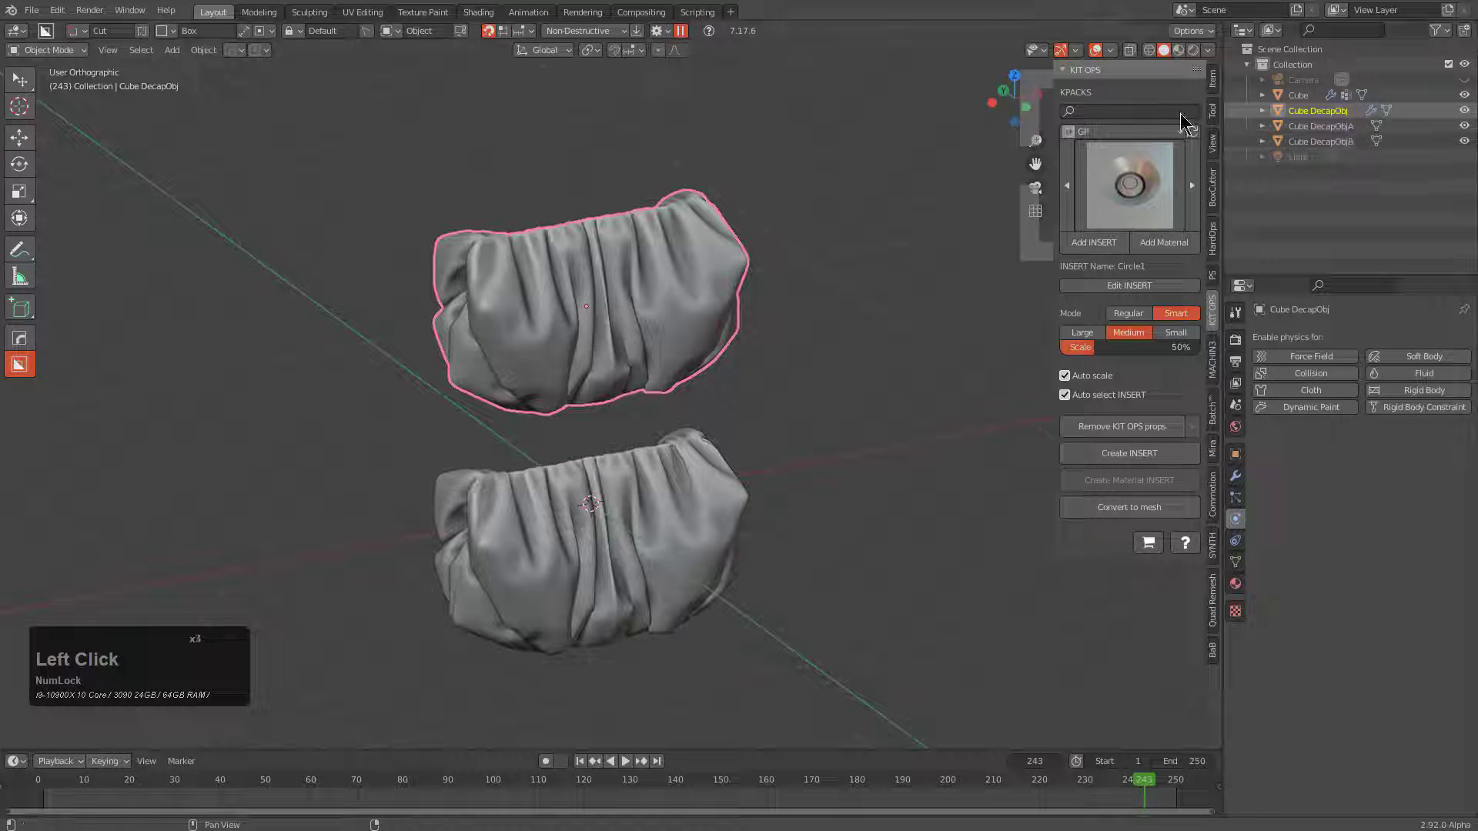
Select the three simulated cloth pieces in the outliner and copy them with Ctrl+C.
double_click(1336, 142)
click(1333, 130)
click(1324, 114)
middle_click(748, 448)
key(ctrl+c)
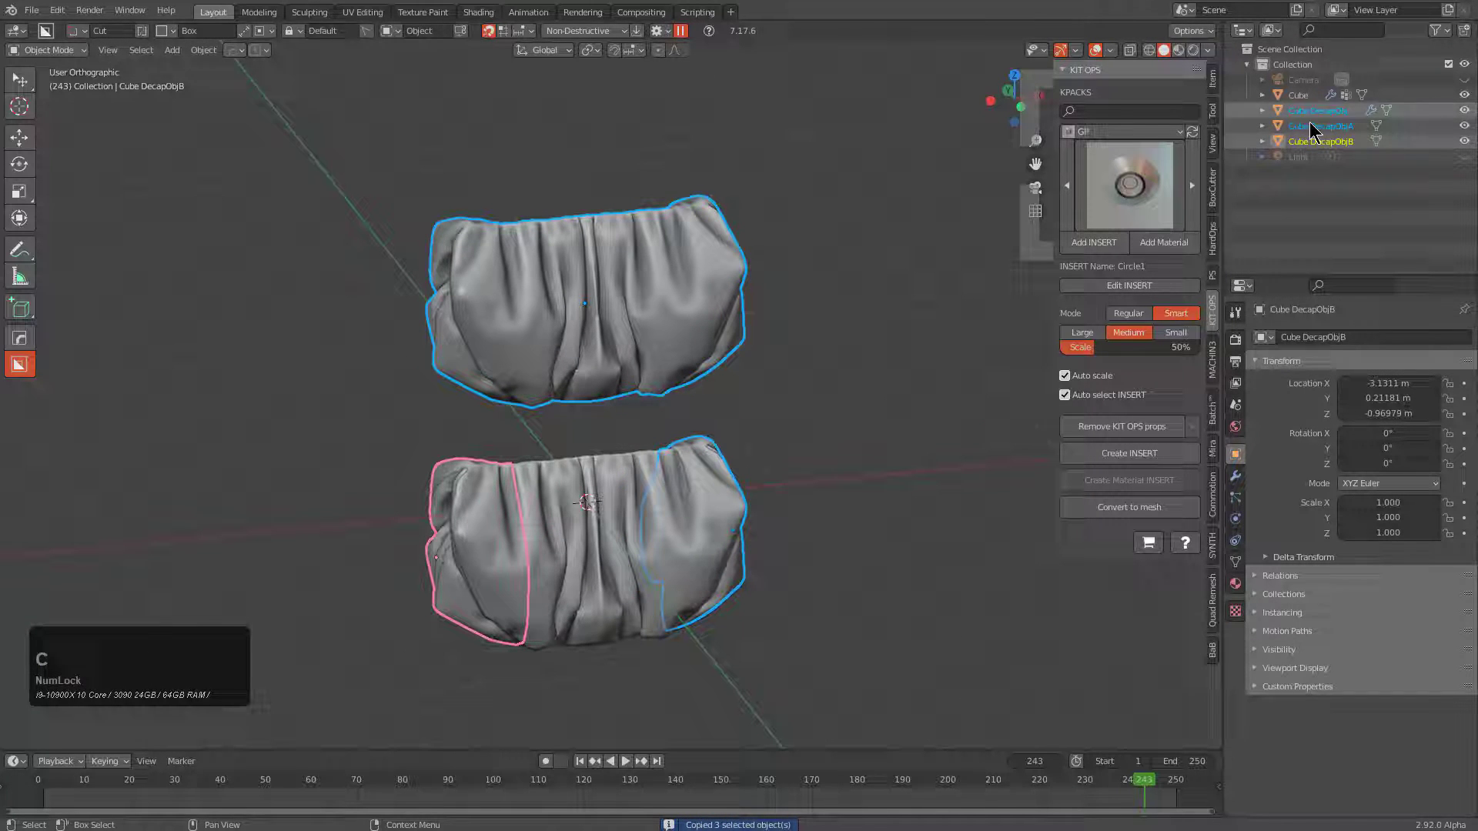
scroll(down, 3)
middle_click(532, 577)
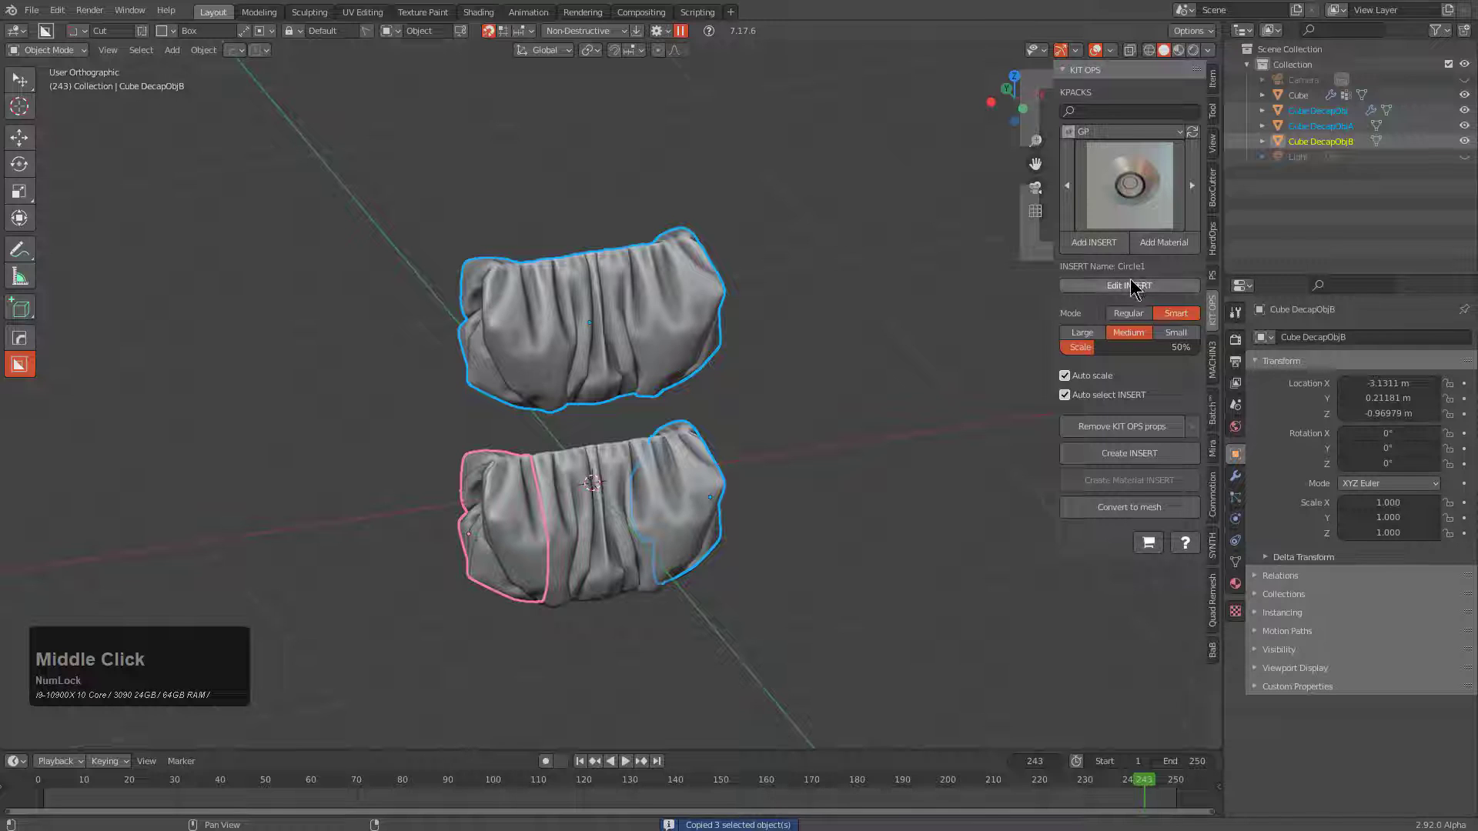
In KIT OPS pick Cloth2 1 extendable from the Newdemo pack and open it with Edit INSERT.
click(1145, 455)
double_click(1124, 195)
double_click(1106, 123)
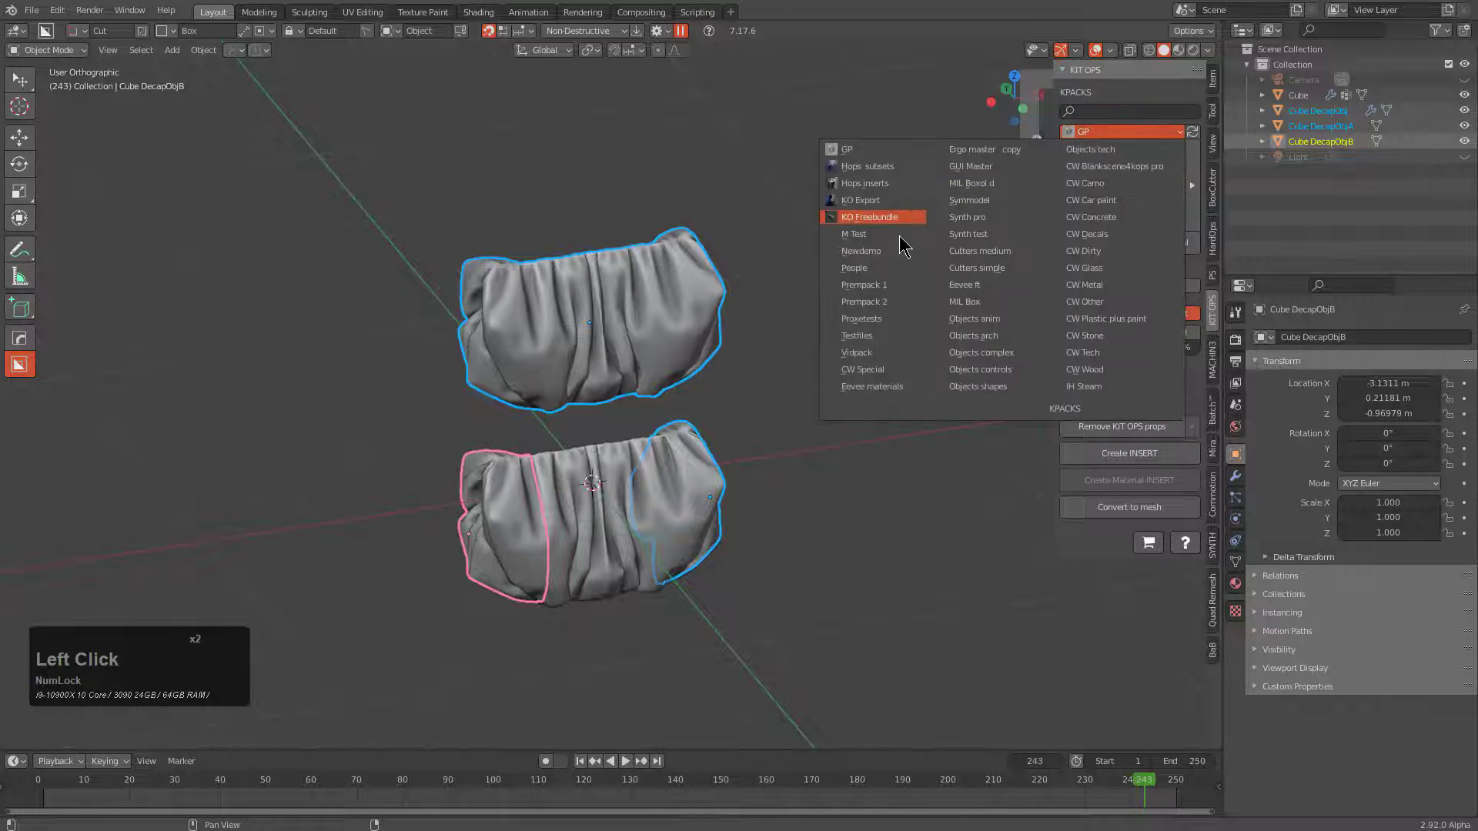
click(876, 257)
click(1131, 176)
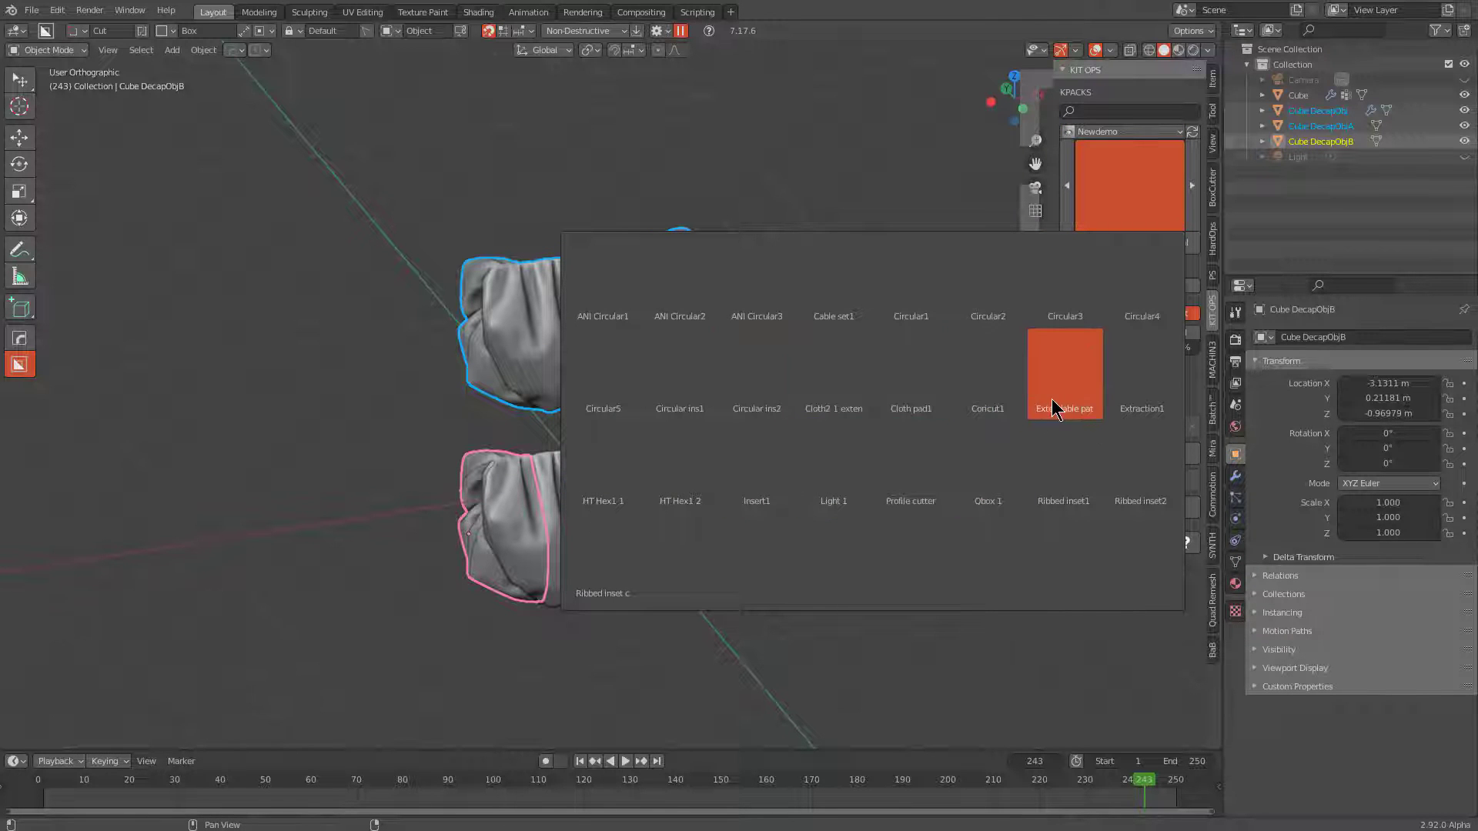
click(859, 383)
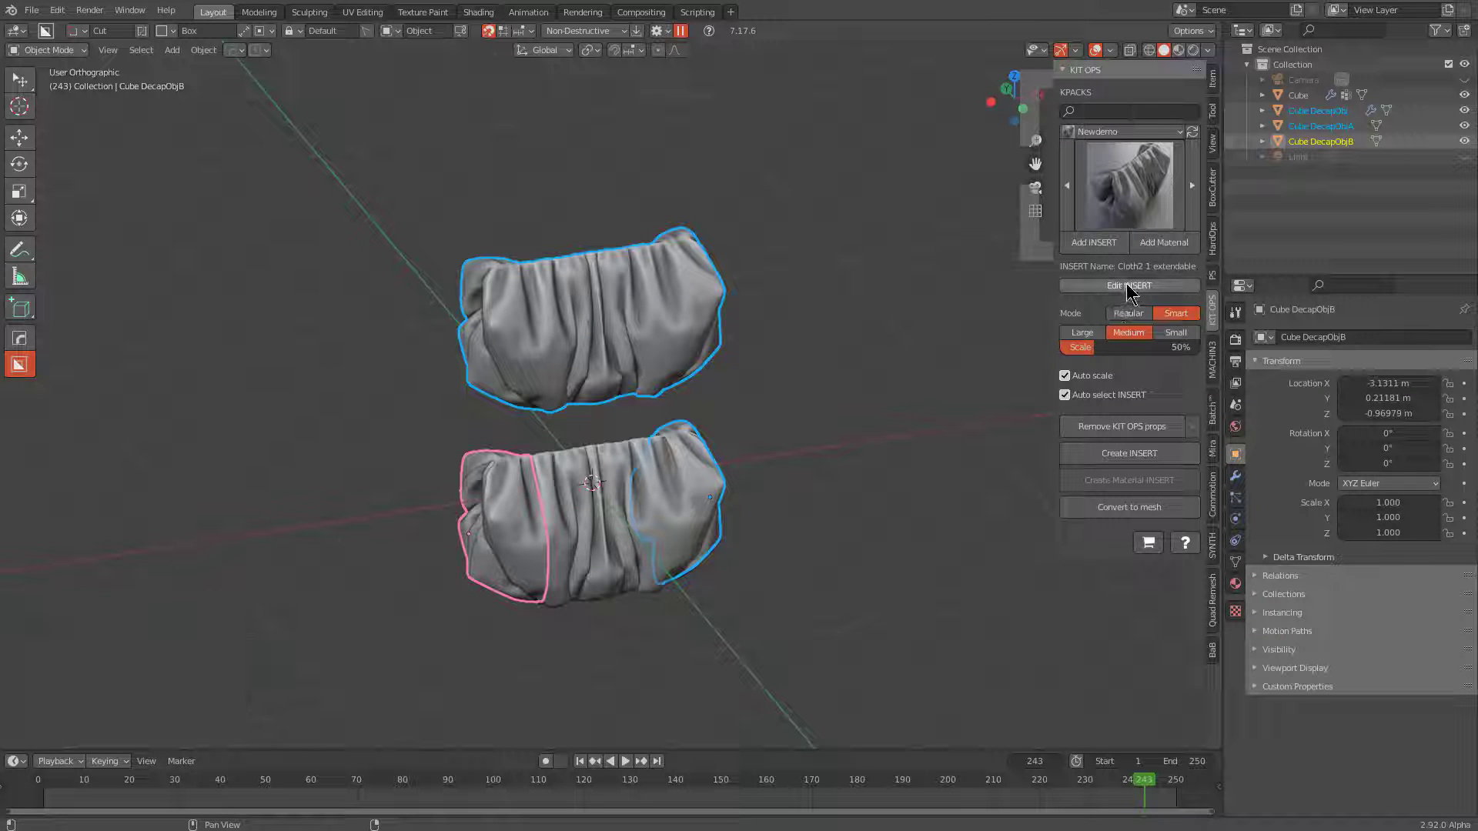
click(1133, 278)
click(1134, 286)
click(1115, 288)
Delete the insert scene's existing object and paste in the three copied cloth pieces.
click(703, 344)
middle_click(664, 347)
click(621, 295)
key(x)
click(621, 291)
click(645, 289)
key(ctrl+v)
scroll(down, 3)
click(759, 353)
click(551, 416)
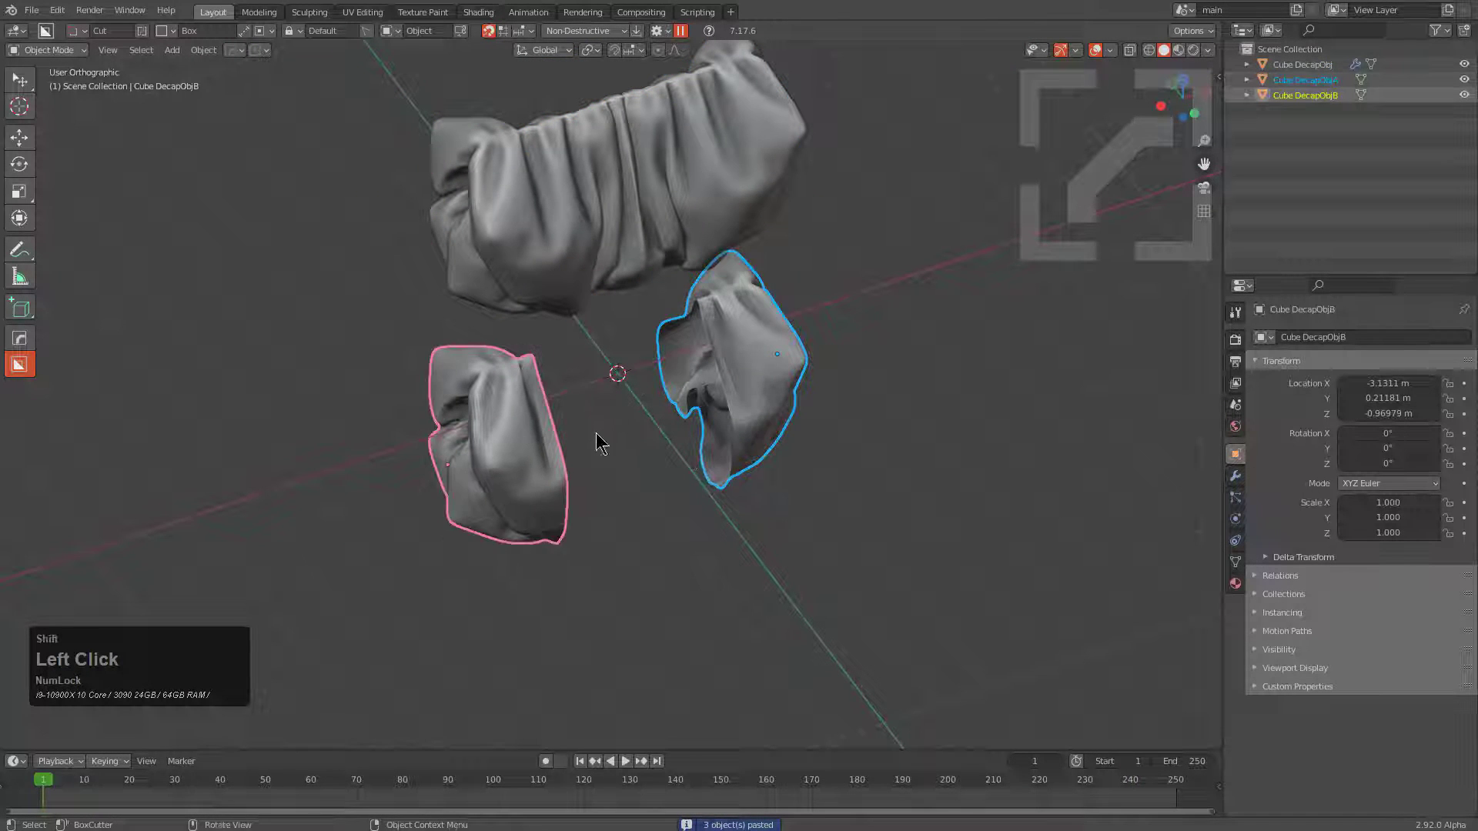
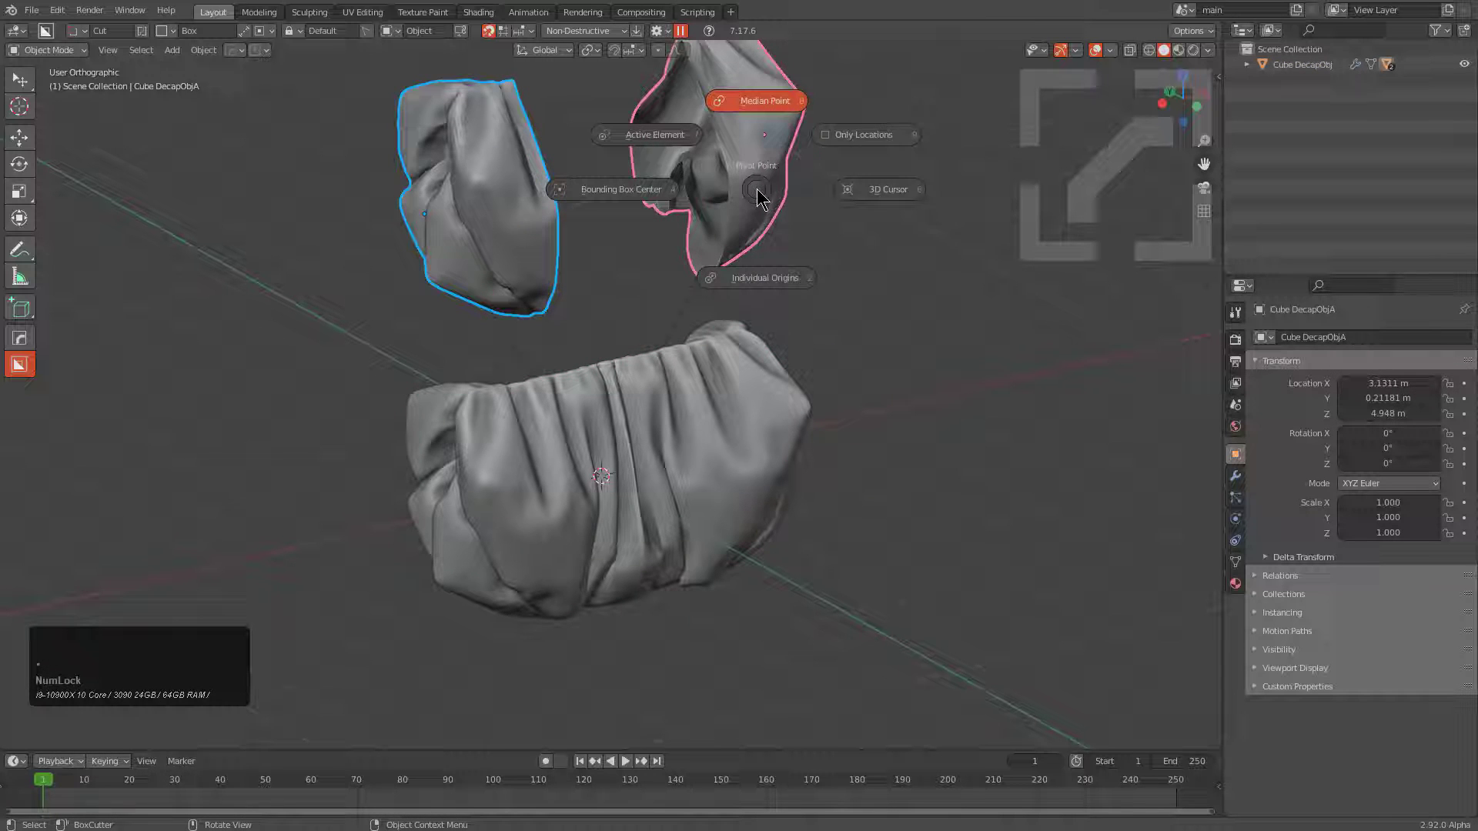
With Individual Origins pivot, scale the two side cloth pieces to zero, leaving the central cloth selected.
click(765, 270)
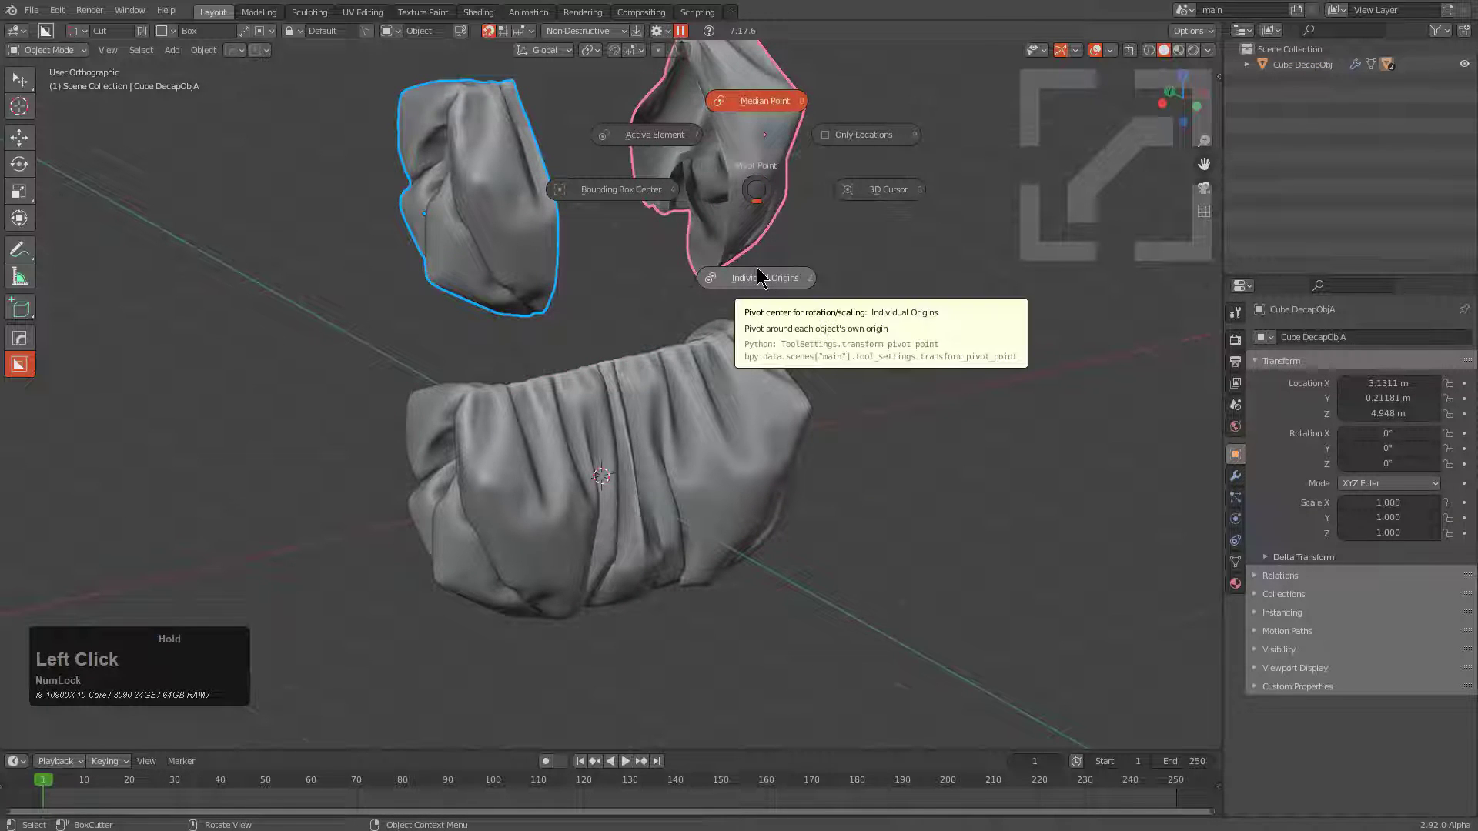
key(s)
key(KP_0)
key(KP_Enter)
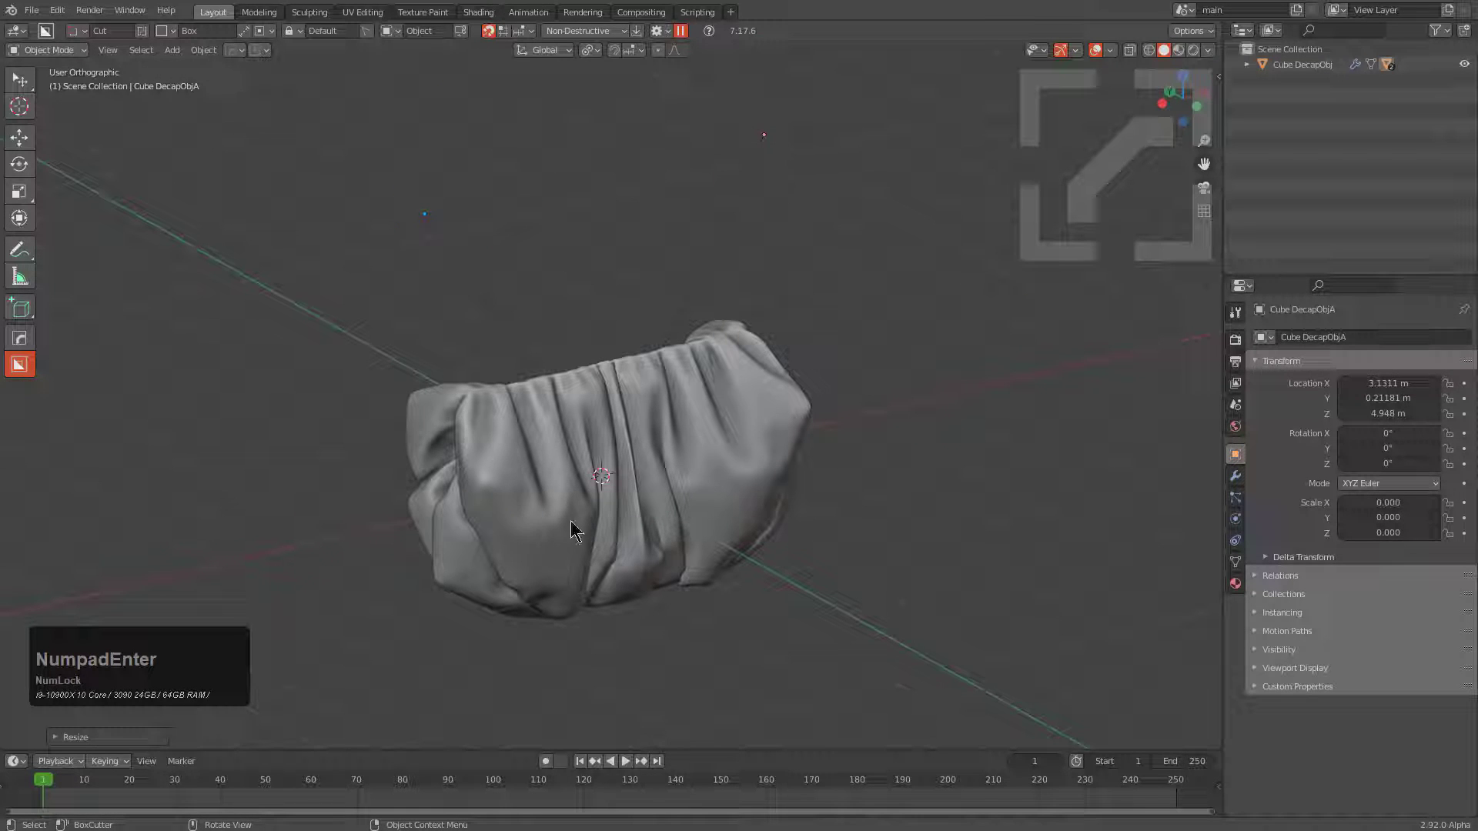
click(601, 518)
drag(859, 485, 852, 481)
key(n)
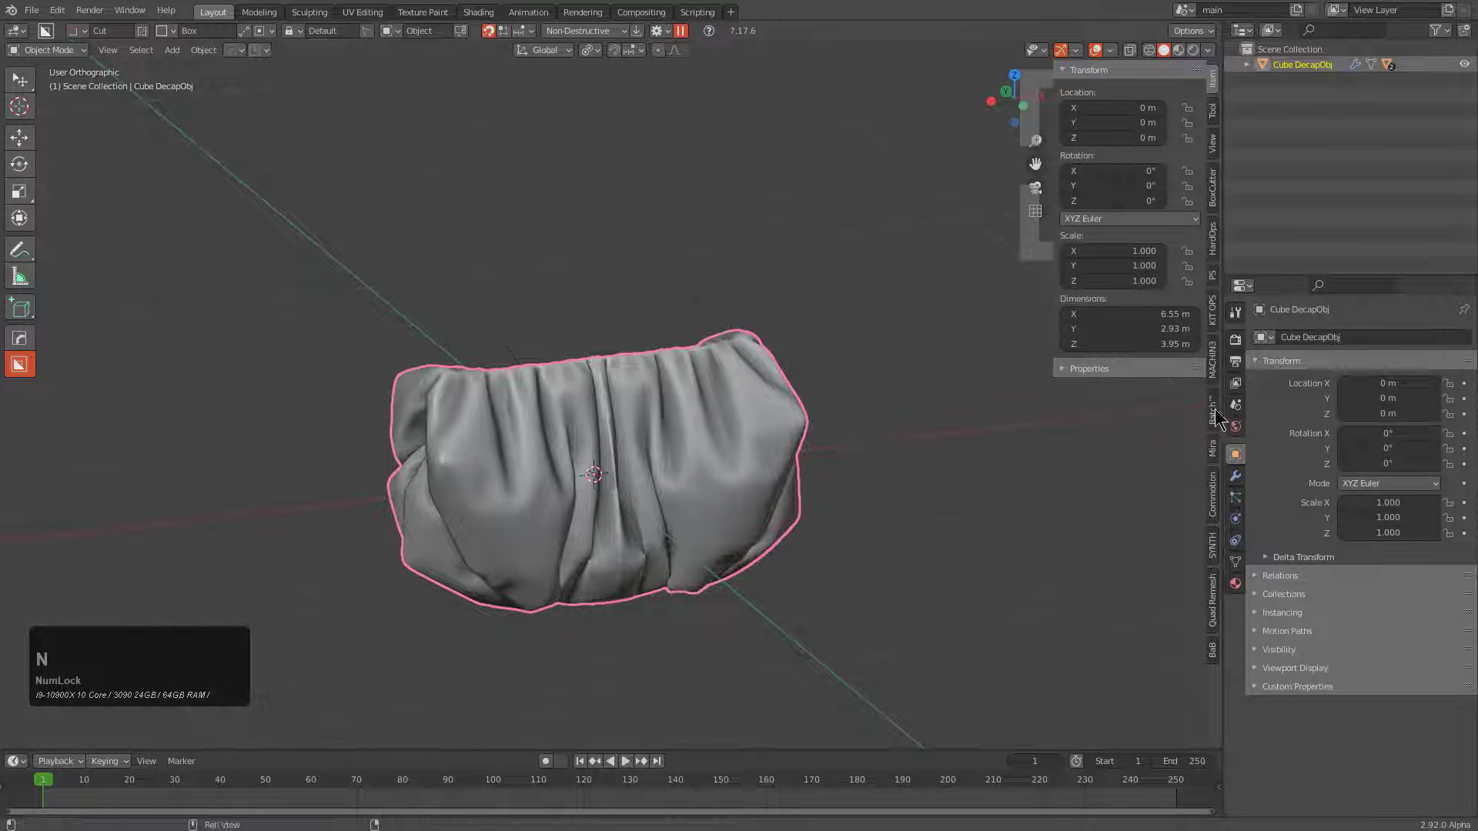
In KIT OPS authoring, untick Main obj and tick Selection ignore on DecapObjB and DecapObjA, keeping the central cloth as main.
click(1225, 308)
click(1095, 129)
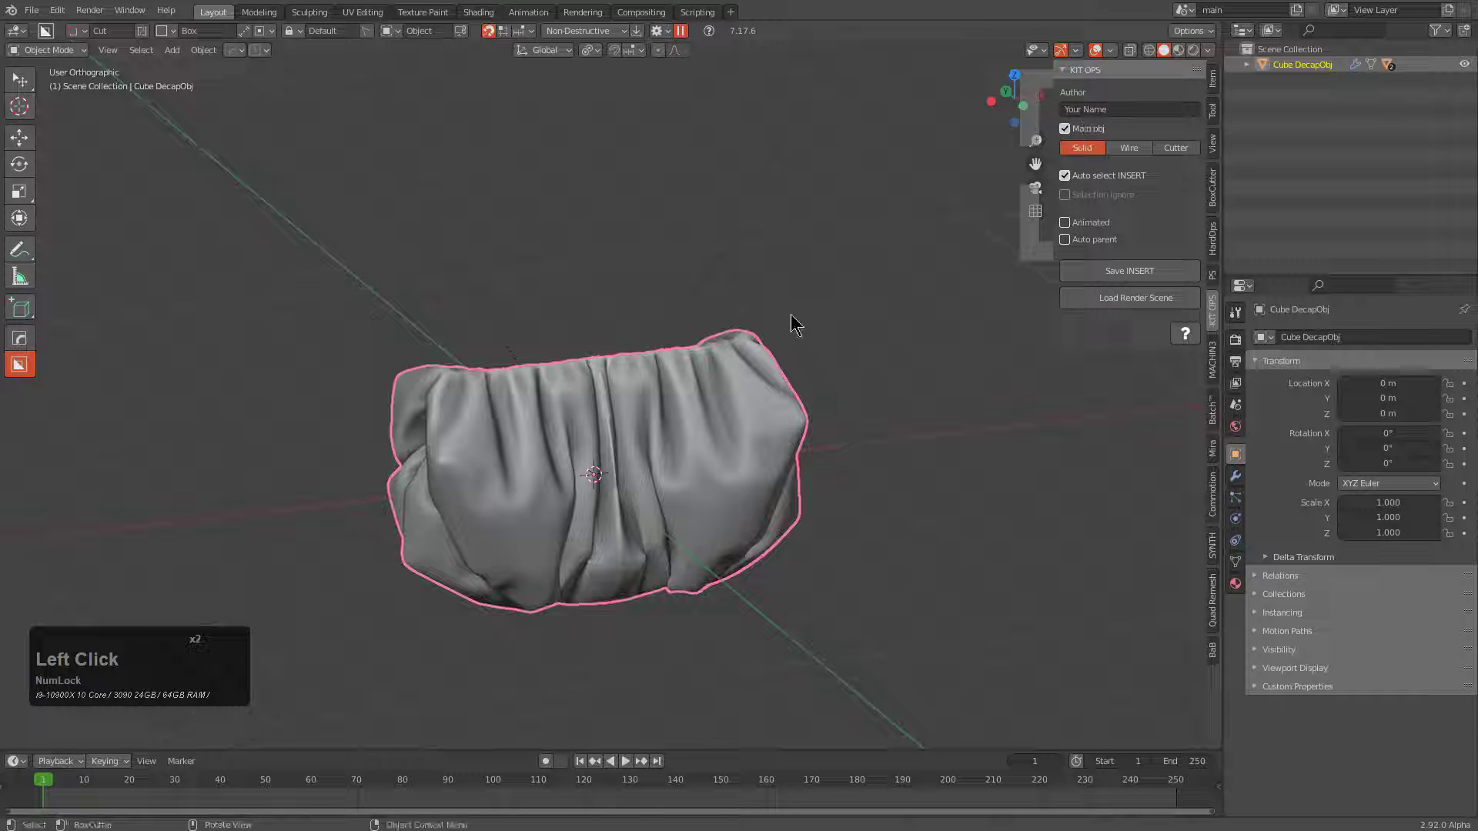
click(1249, 64)
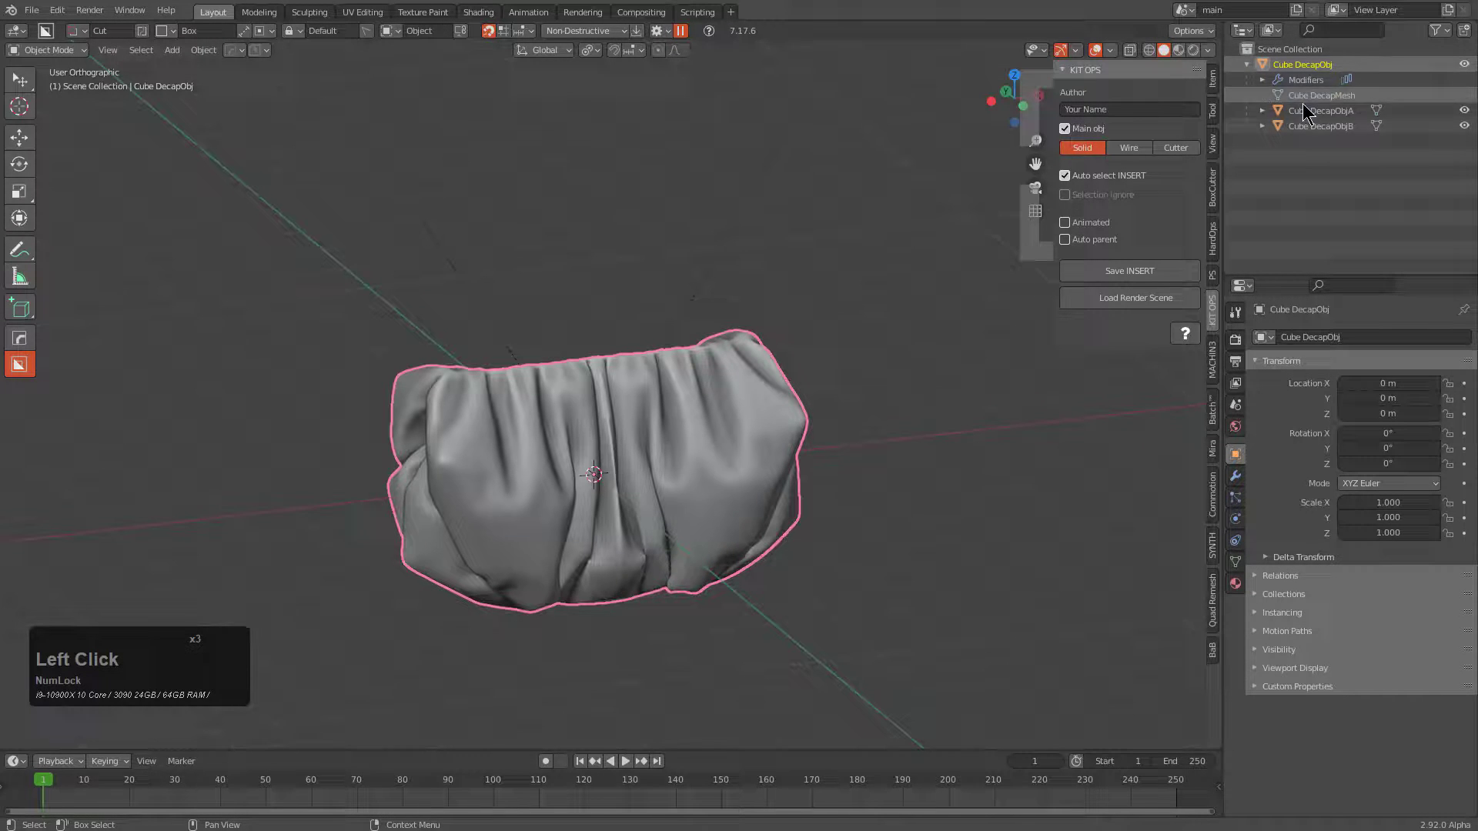
click(1107, 175)
click(1099, 196)
click(1311, 131)
click(1129, 199)
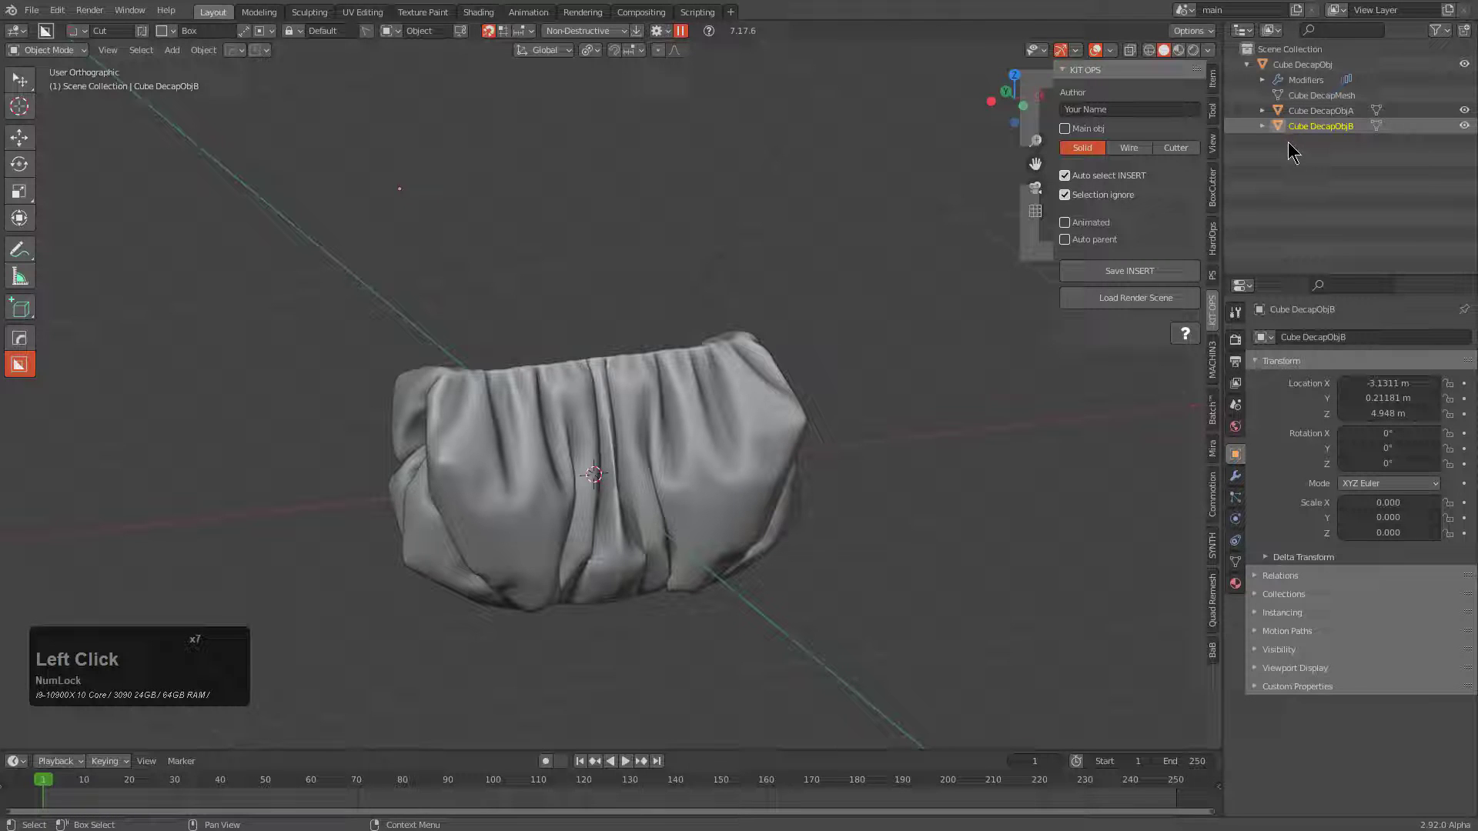
click(1126, 146)
click(1308, 109)
click(1140, 146)
click(674, 474)
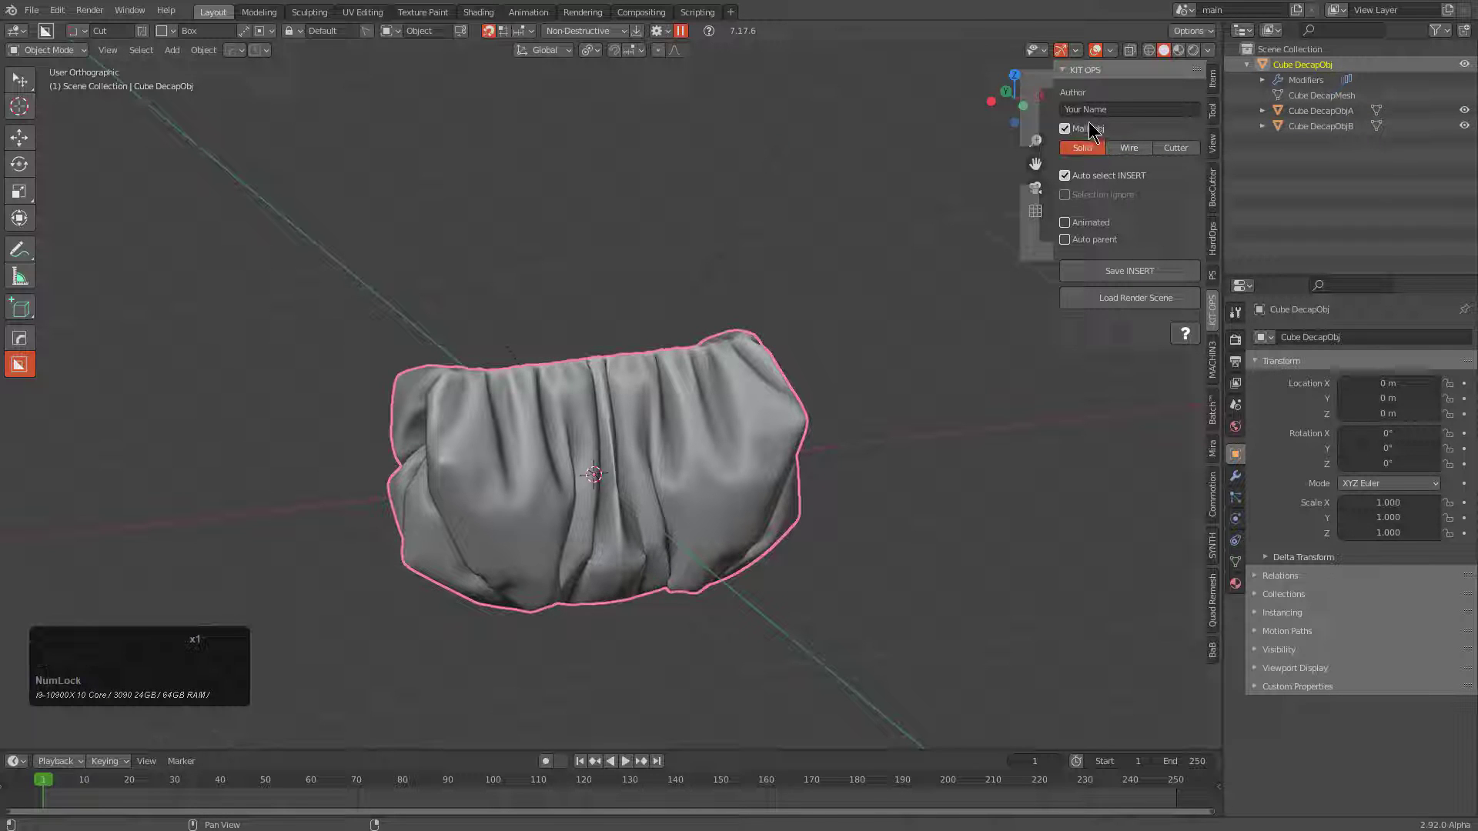
Enter author 'ehmexckx' and save the cloth2_1_extendable insert.
click(1117, 110)
text(ehmexckx)
key(Return)
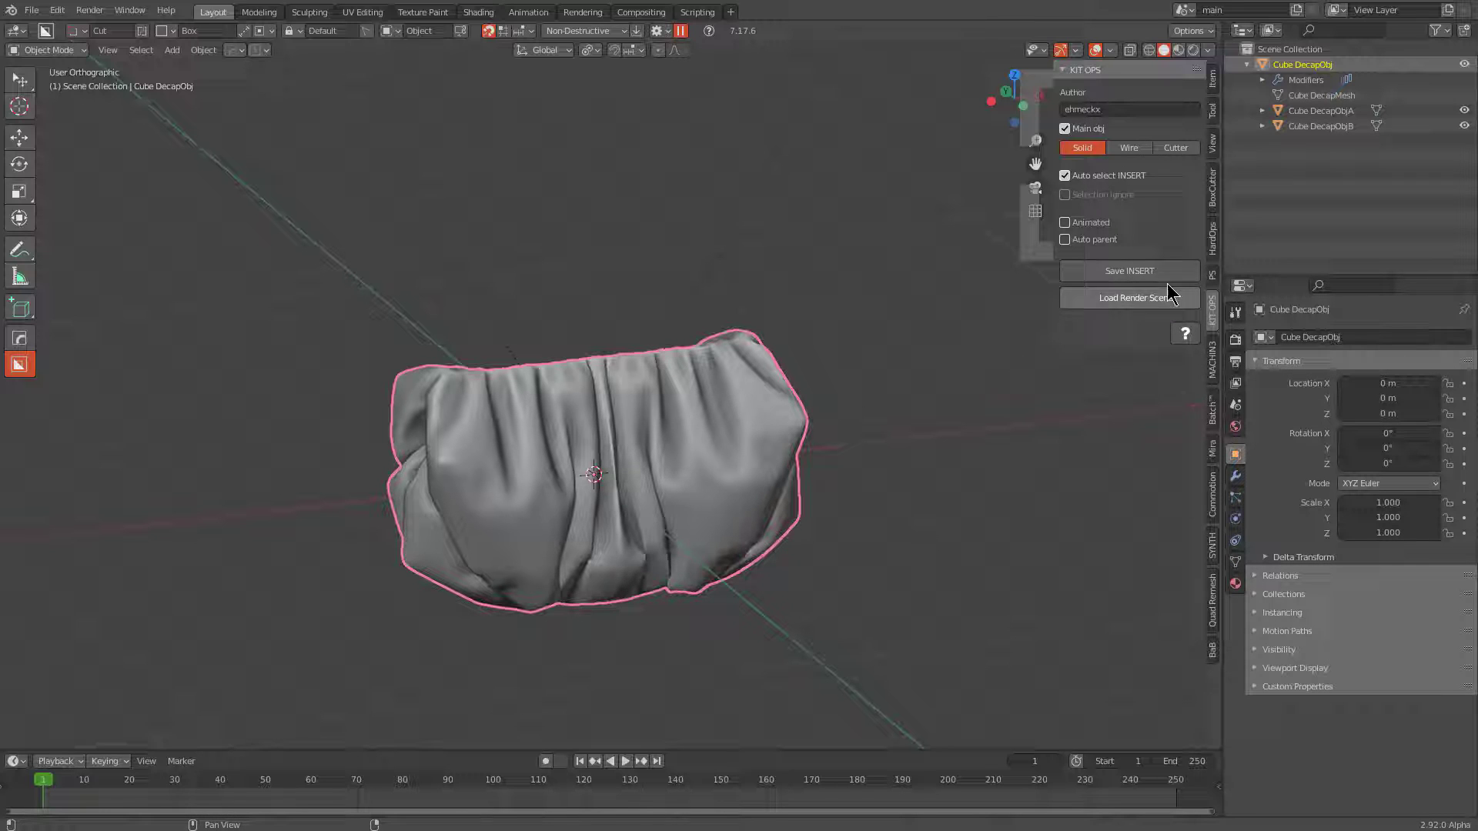
click(1172, 278)
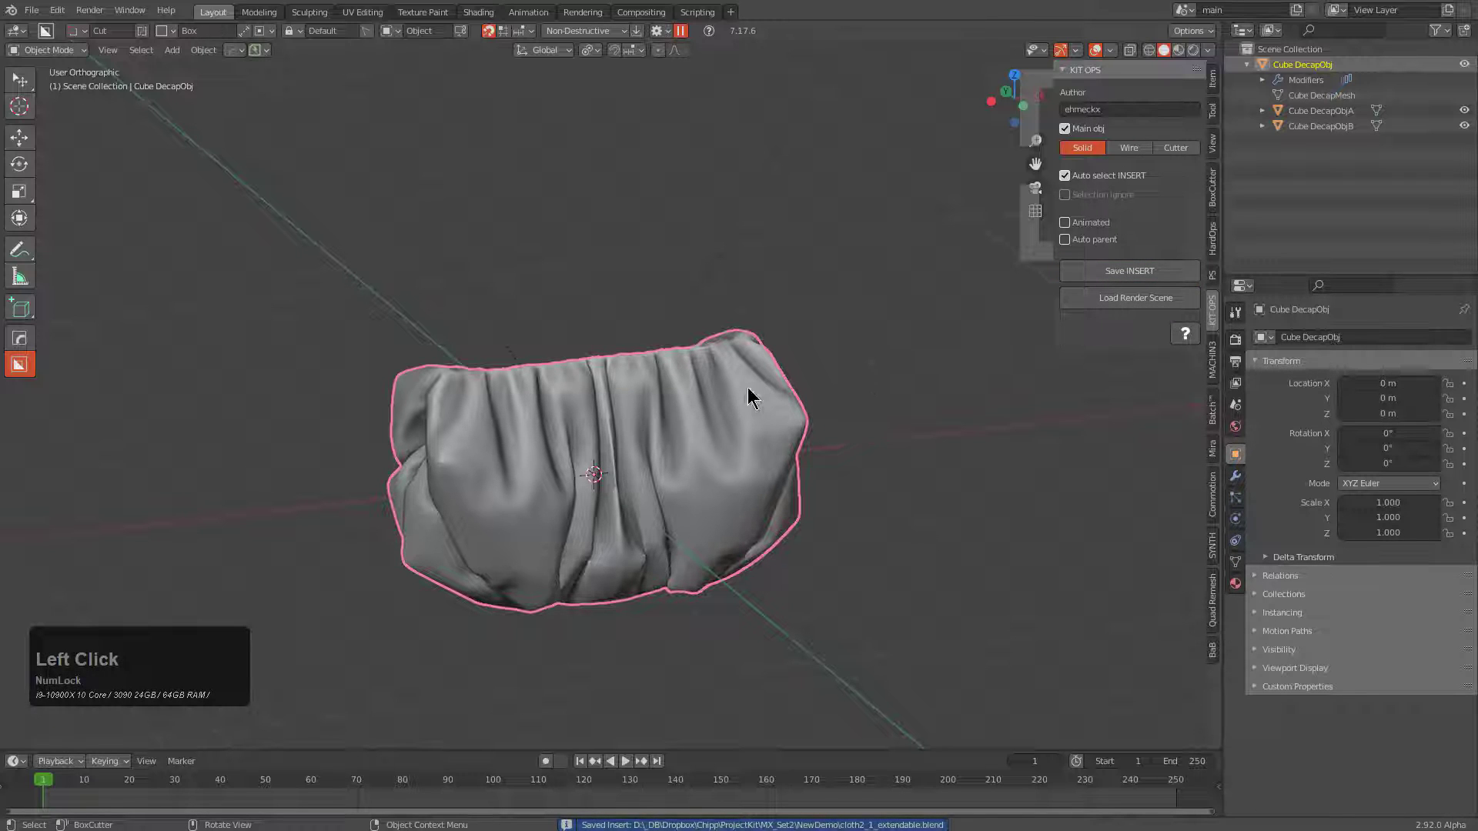
Start a new scene and delete its default cube.
middle_click(721, 447)
key(ctrl+n)
key(Return)
key(n)
key(x)
click(969, 369)
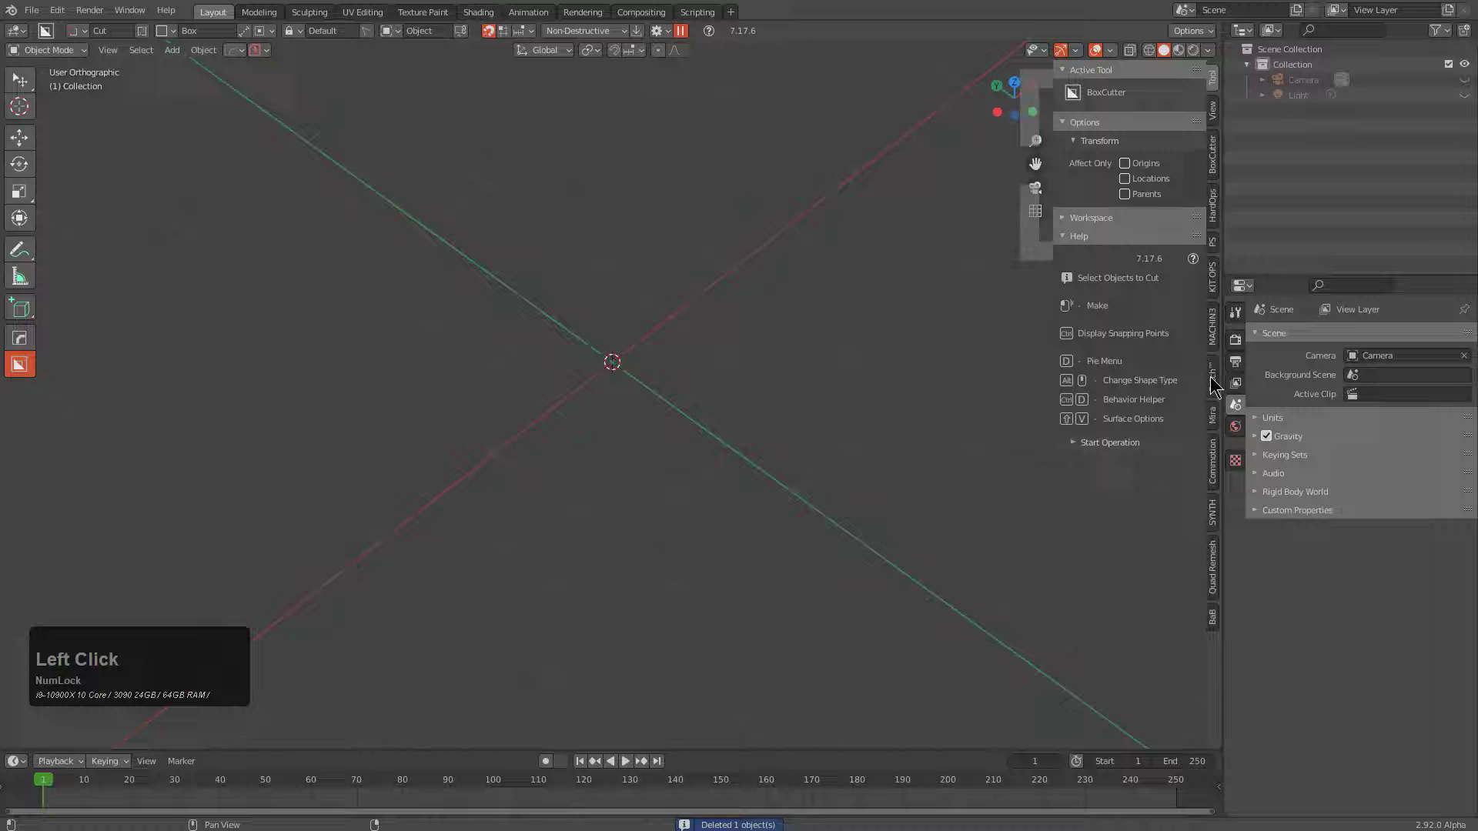
Add the Cloth2 1 extendable insert from the Newdemo pack into the empty scene at the origin.
click(1217, 285)
click(1121, 133)
click(878, 247)
click(1126, 187)
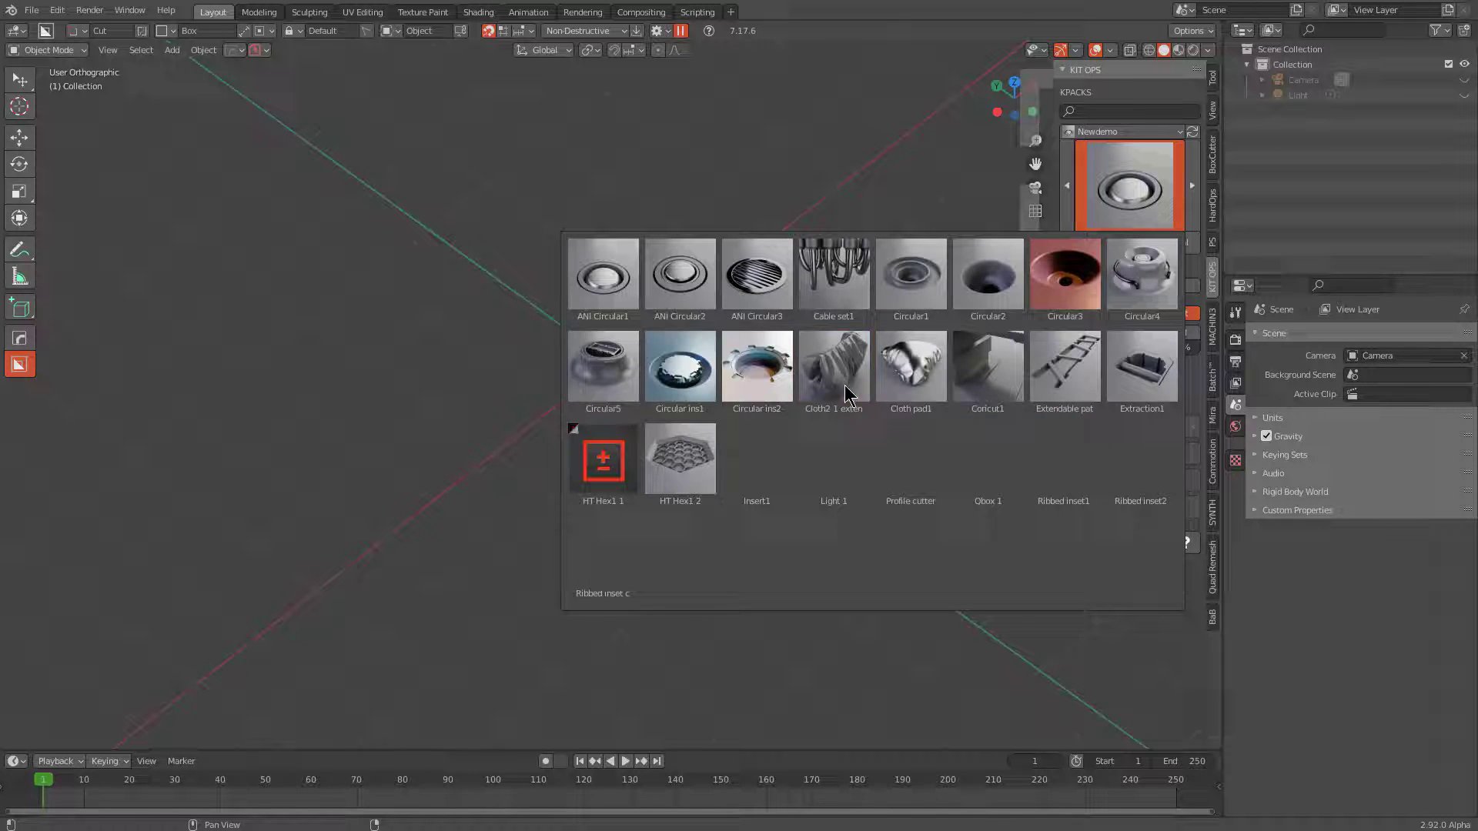
click(847, 386)
click(1092, 243)
scroll(down, 3)
middle_click(662, 559)
scroll(down, 3)
middle_click(662, 438)
middle_click(638, 520)
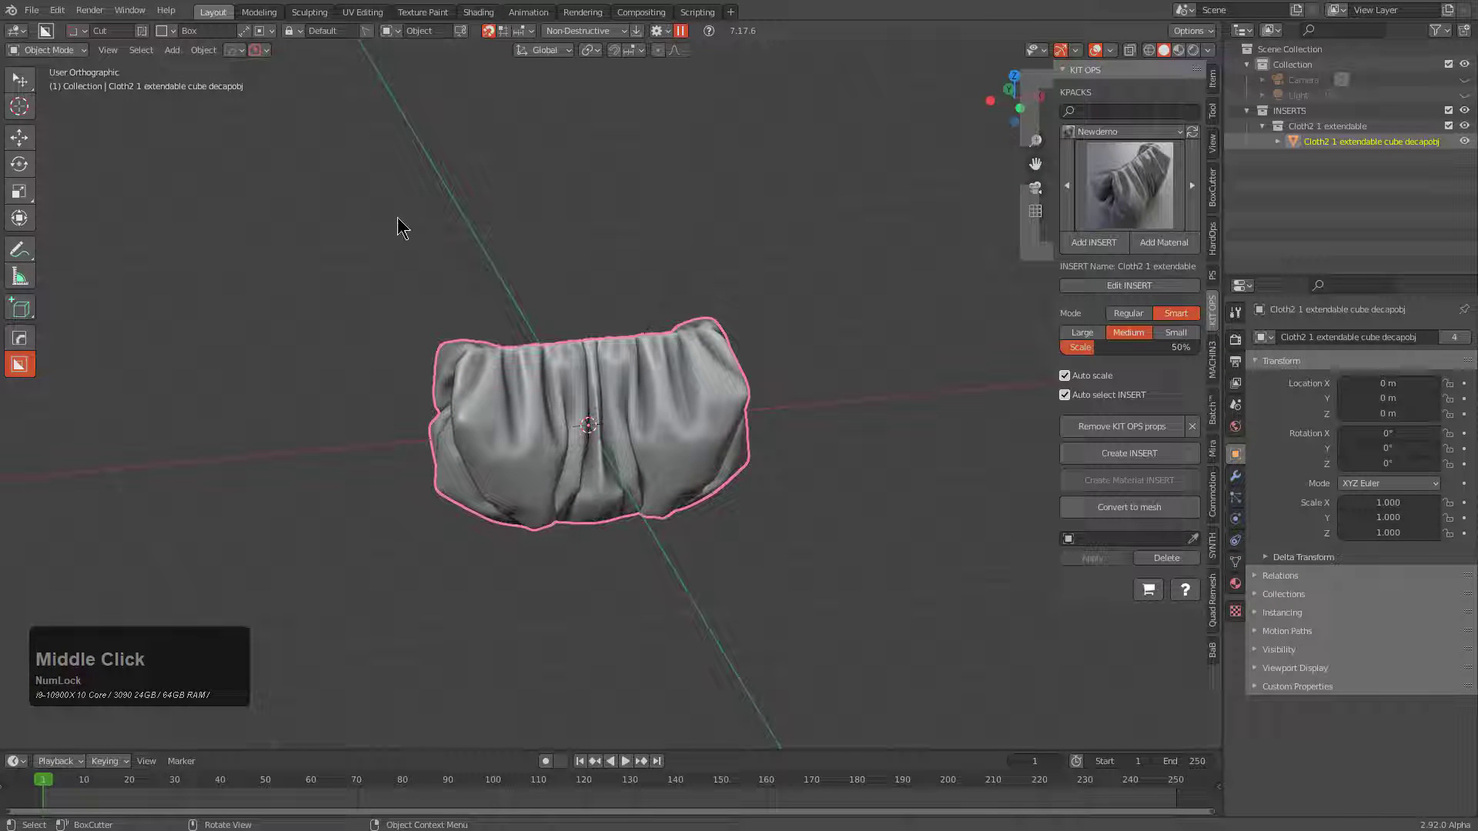
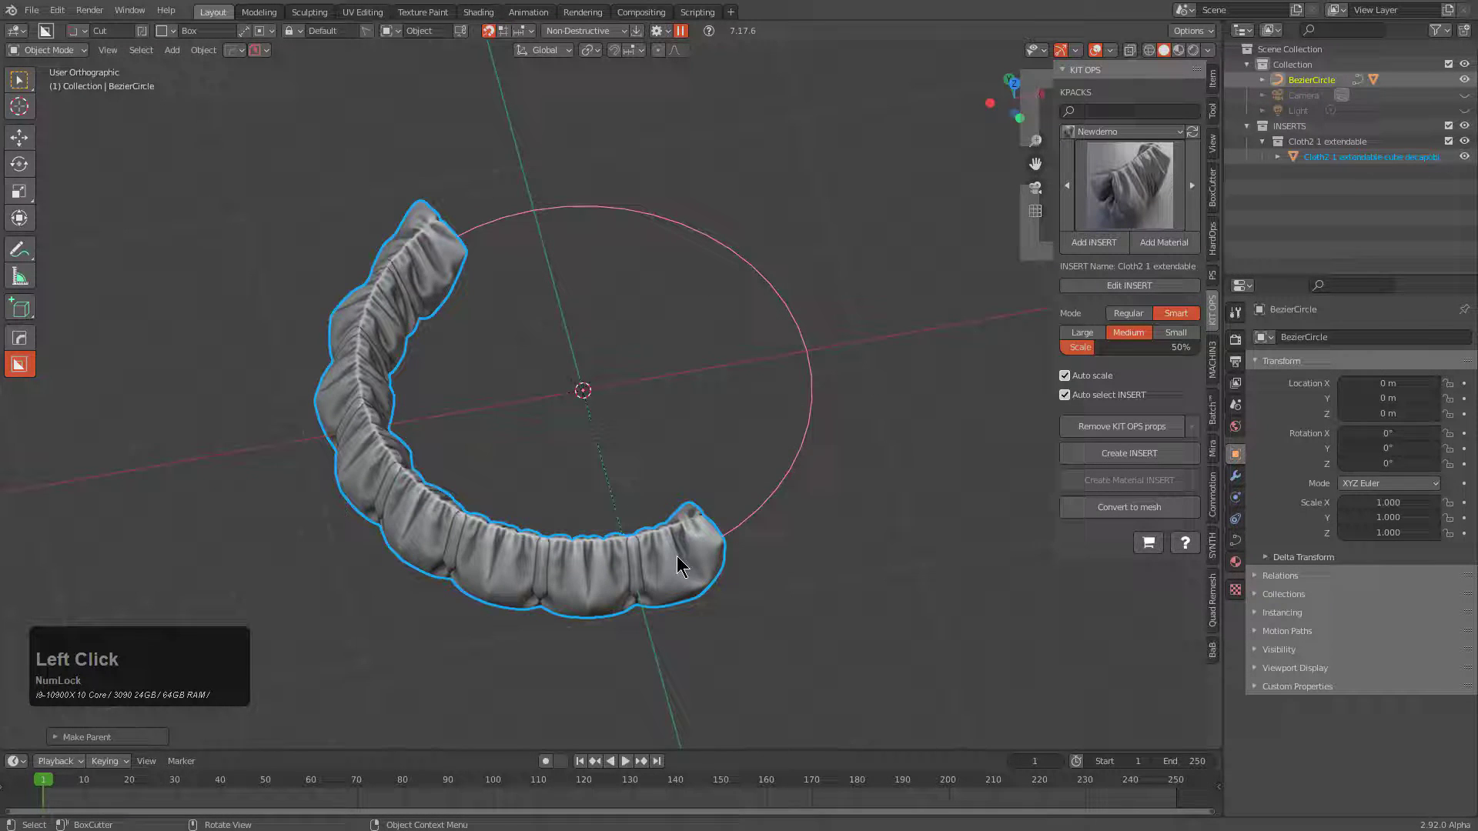
Select the BezierCircle, enter Edit Mode and scale its points down so the cloth closes into a ring.
click(682, 555)
middle_click(679, 512)
middle_click(674, 460)
click(768, 443)
middle_click(773, 503)
key(Tab)
key(s)
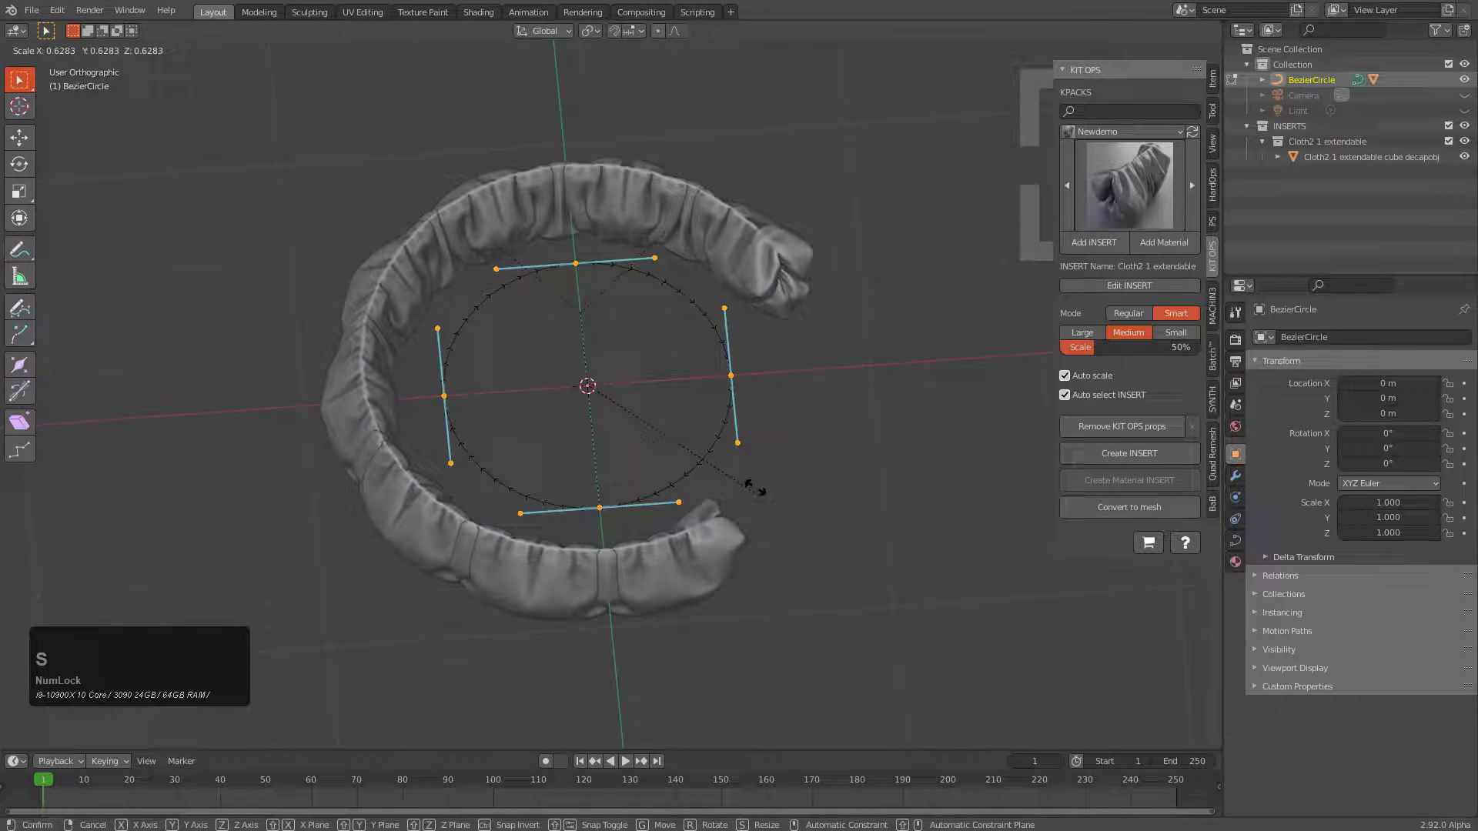